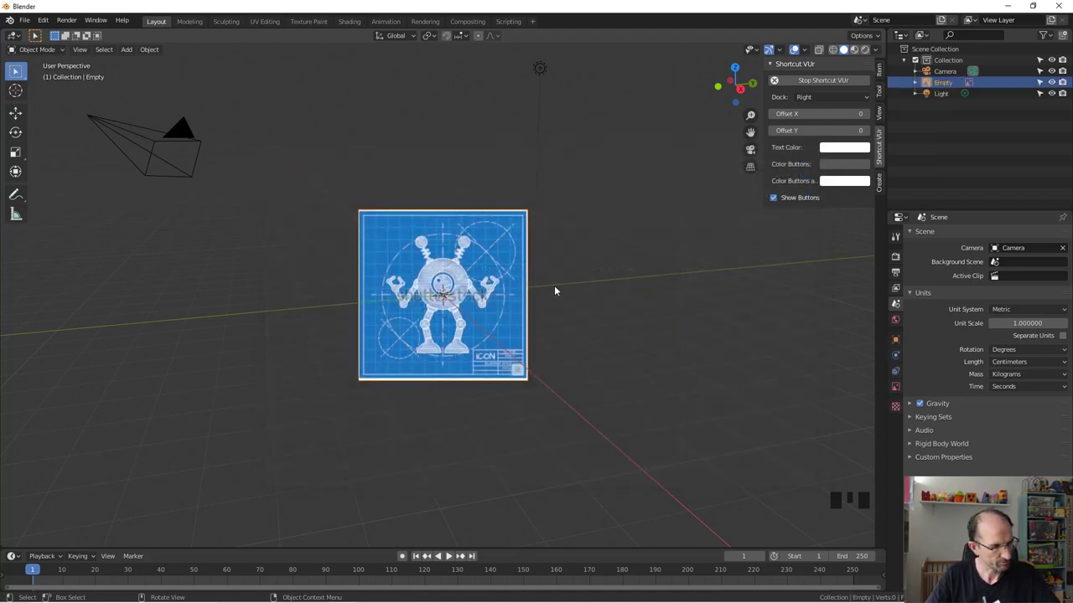
- Clear the blueprint image's tilt and rotate it 90° on X to stand upright in front view
{"action": "left_click_drag", "start_coordinate": [515, 259], "coordinate": [486, 243]}
{"action": "key", "text": "KP_1"}
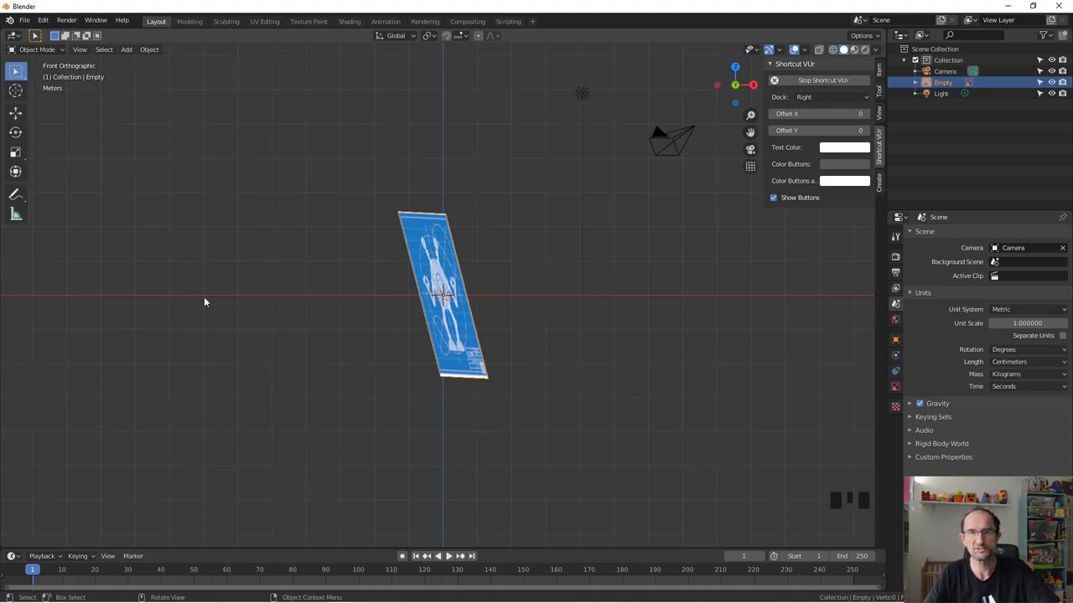
{"action": "left_click", "coordinate": [887, 71]}
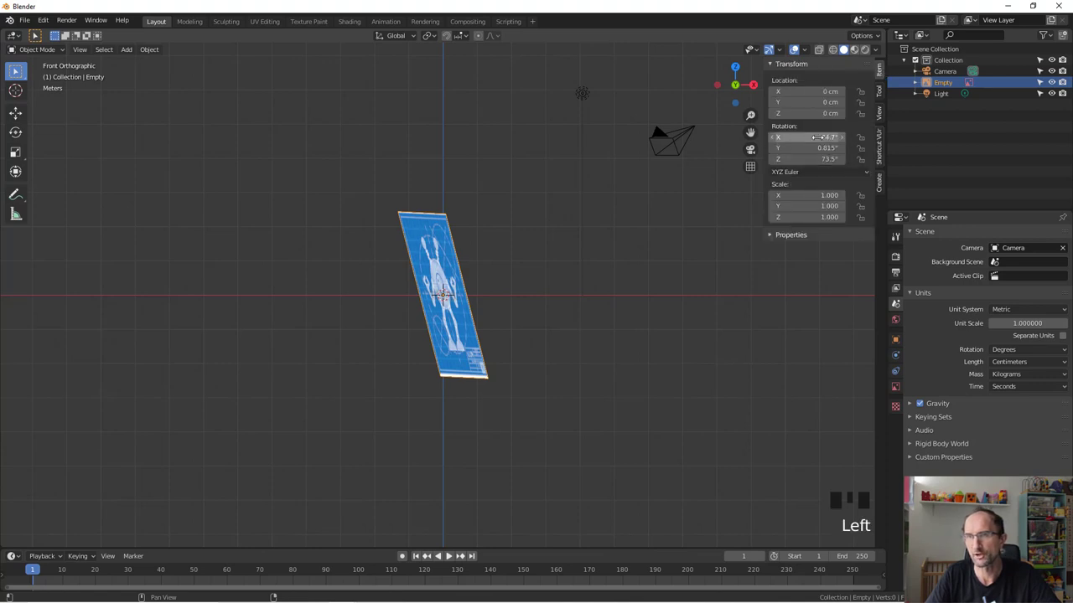
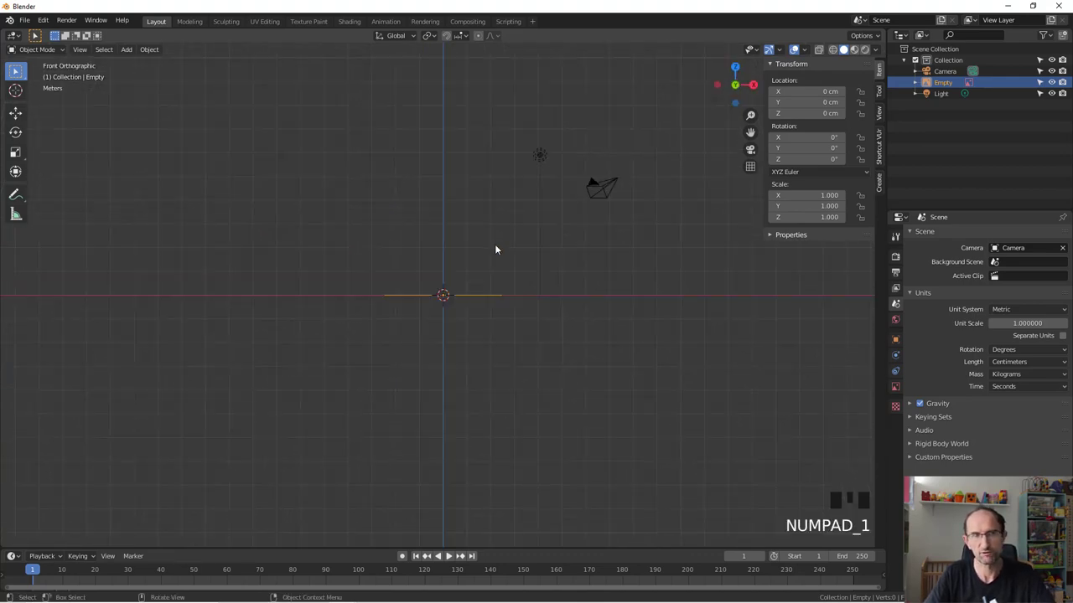
{"action": "left_click_drag", "start_coordinate": [533, 278], "coordinate": [621, 308]}
{"action": "key", "text": "r"}
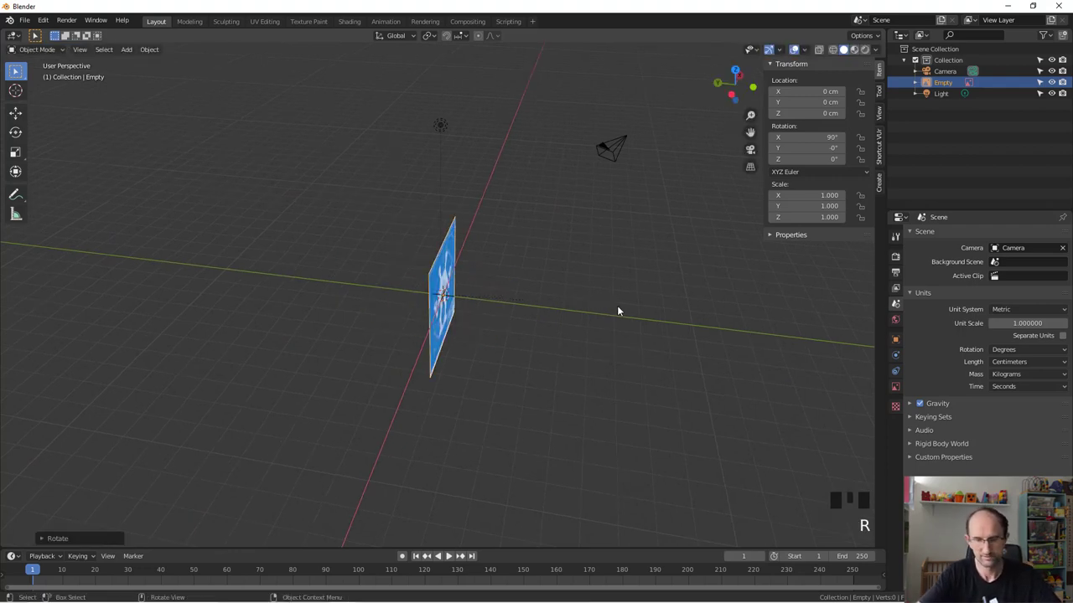
{"action": "key", "text": "KP_1"}
- Enable alpha on the reference image and lower its opacity to about half
{"action": "scroll", "scroll_direction": "up", "scroll_amount": 3}
{"action": "left_click", "coordinate": [903, 392]}
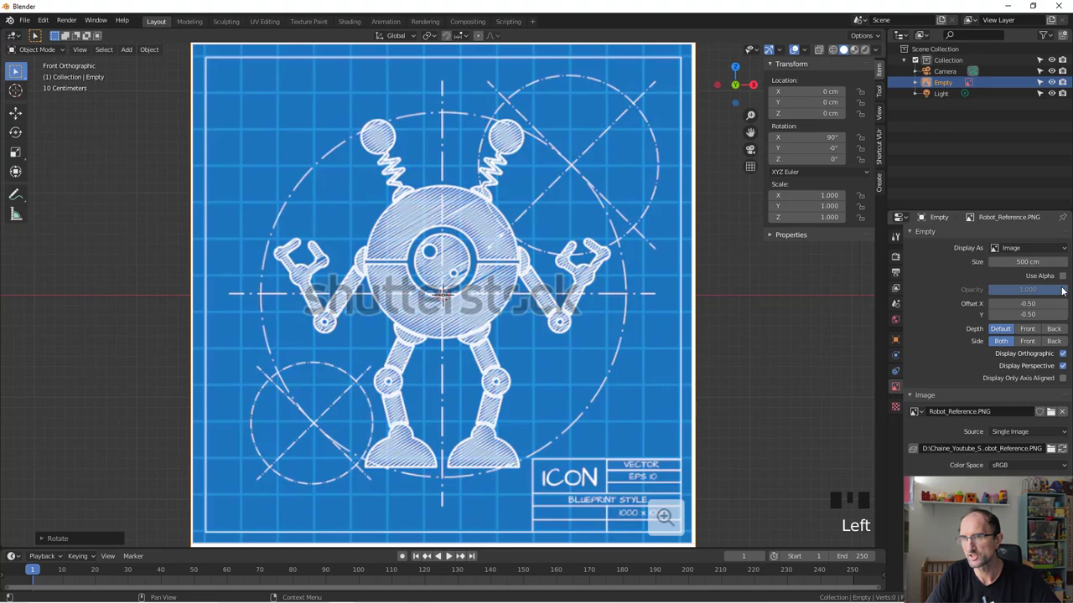
{"action": "left_click", "coordinate": [1064, 277]}
{"action": "left_click_drag", "start_coordinate": [1062, 294], "coordinate": [520, 380]}
{"action": "left_click", "coordinate": [545, 424]}
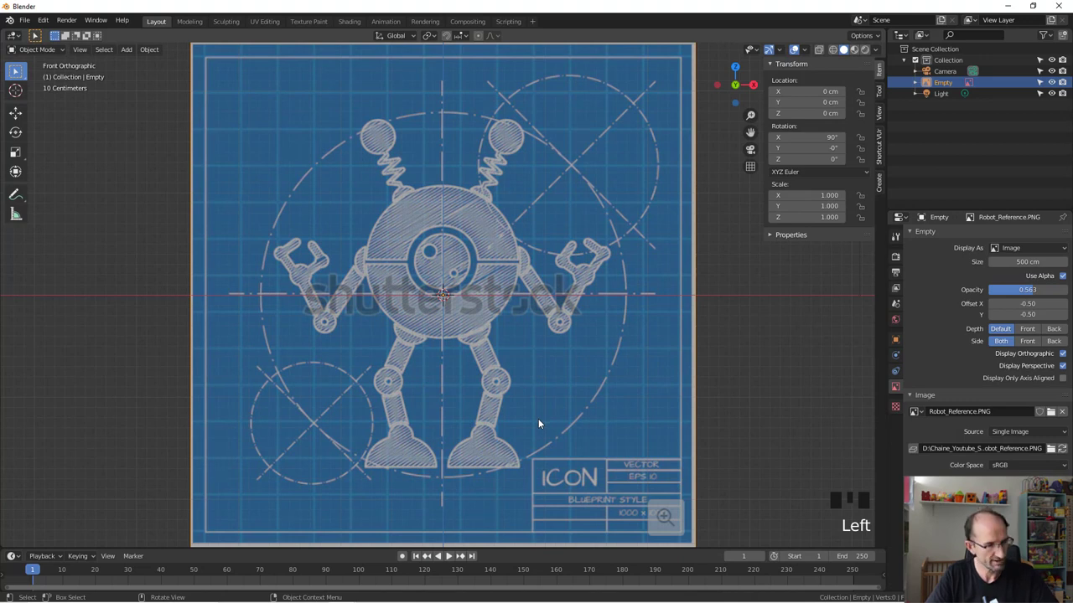
- Raise the image so the robot's feet sit on the ground line and make it unselectable
{"action": "key", "text": "g"}
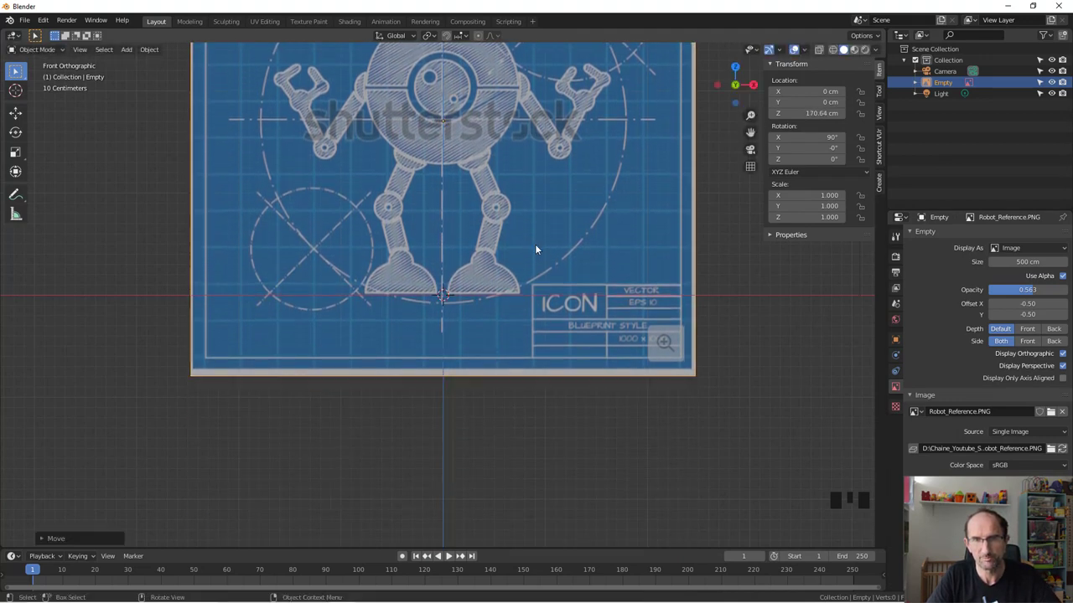
{"action": "left_click_drag", "start_coordinate": [489, 277], "coordinate": [490, 348]}
{"action": "key", "text": "KP_1"}
{"action": "scroll", "scroll_direction": "down", "scroll_amount": 3}
{"action": "left_click_drag", "start_coordinate": [503, 309], "coordinate": [483, 364]}
{"action": "scroll", "scroll_direction": "up", "scroll_amount": 3}
{"action": "scroll", "scroll_direction": "up", "scroll_amount": 3}
{"action": "key", "text": "shift+a"}
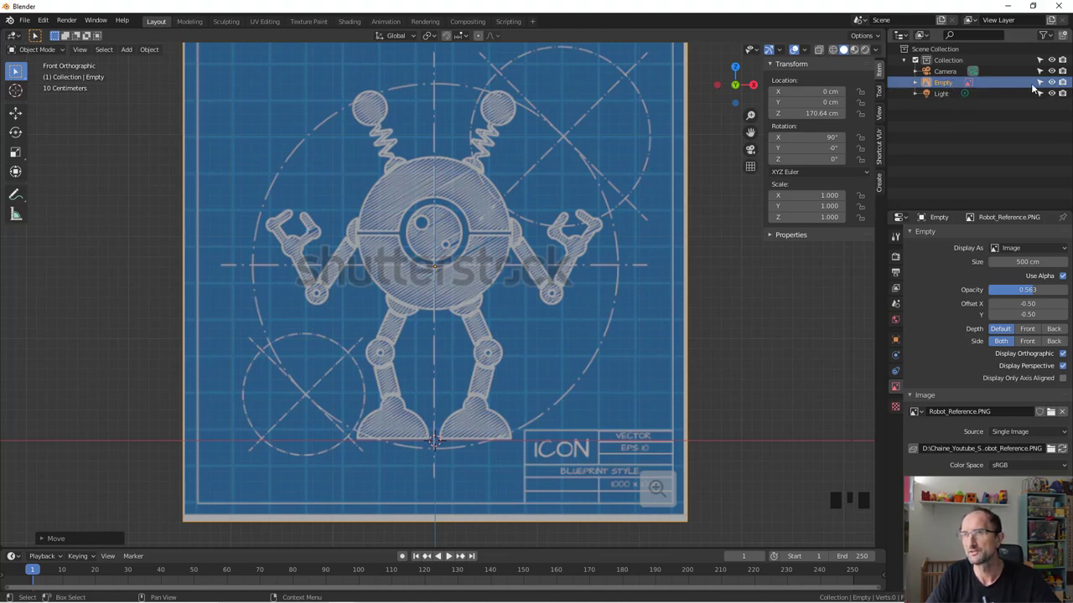
{"action": "left_click", "coordinate": [1041, 83]}
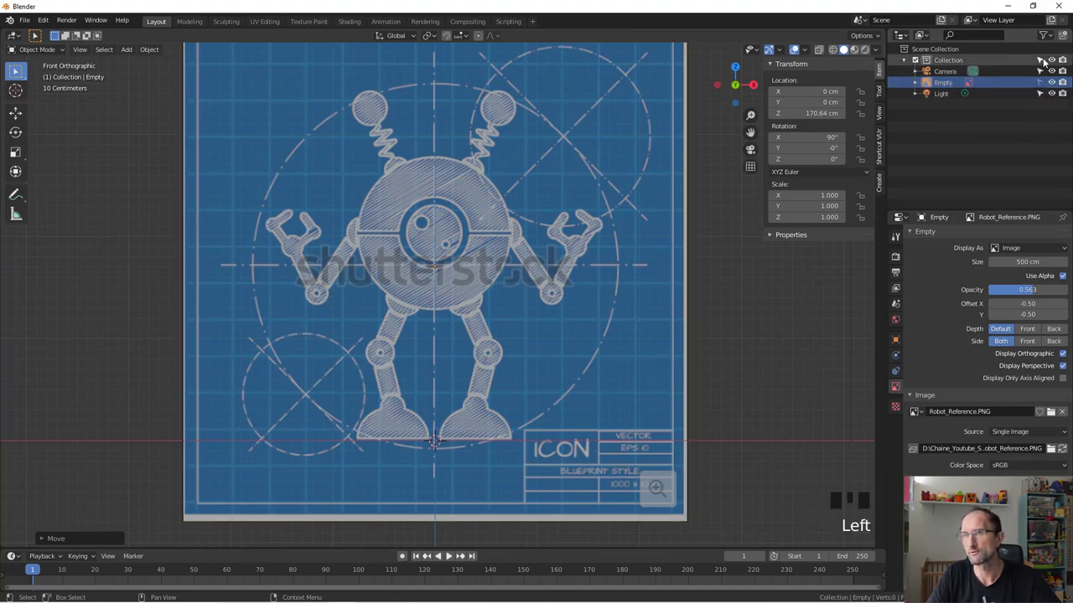
{"action": "left_click_drag", "start_coordinate": [1055, 34], "coordinate": [1034, 63]}
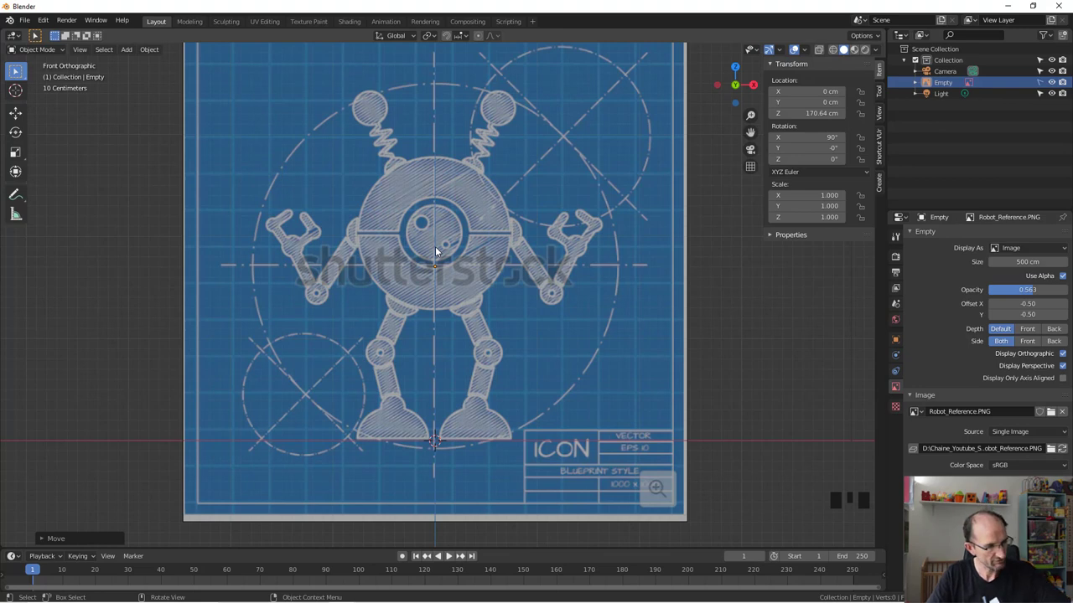
- Add a cube subdivided into a ball over the blueprint and show it in X-ray
{"action": "key", "text": "shift+a"}
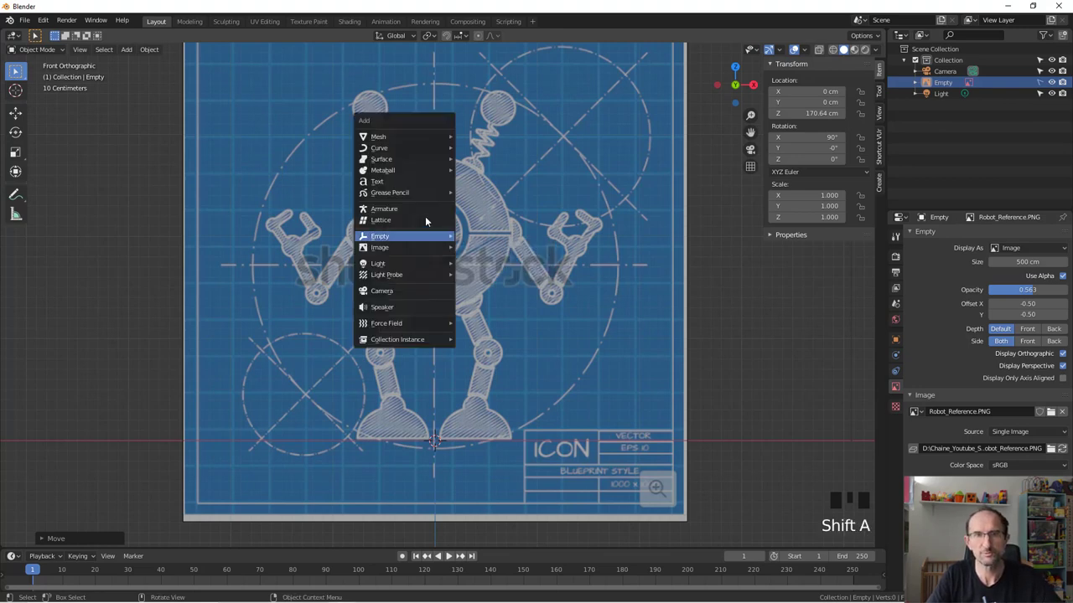
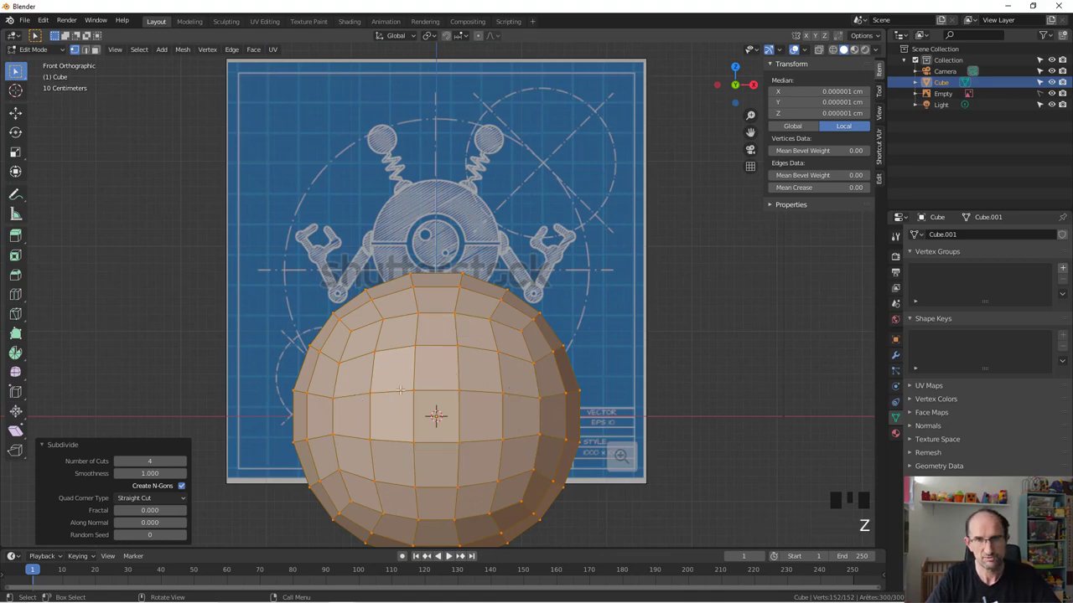
{"action": "key", "text": "z"}
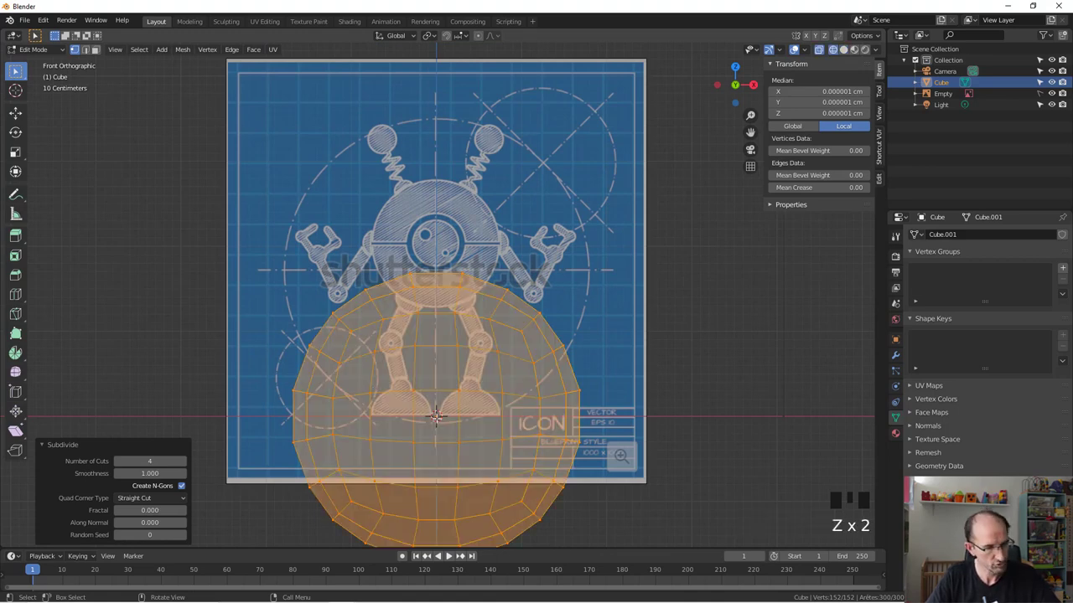
- Move and scale the ball to the robot's round body and add a vertical centre loop cut
{"action": "key", "text": "g"}
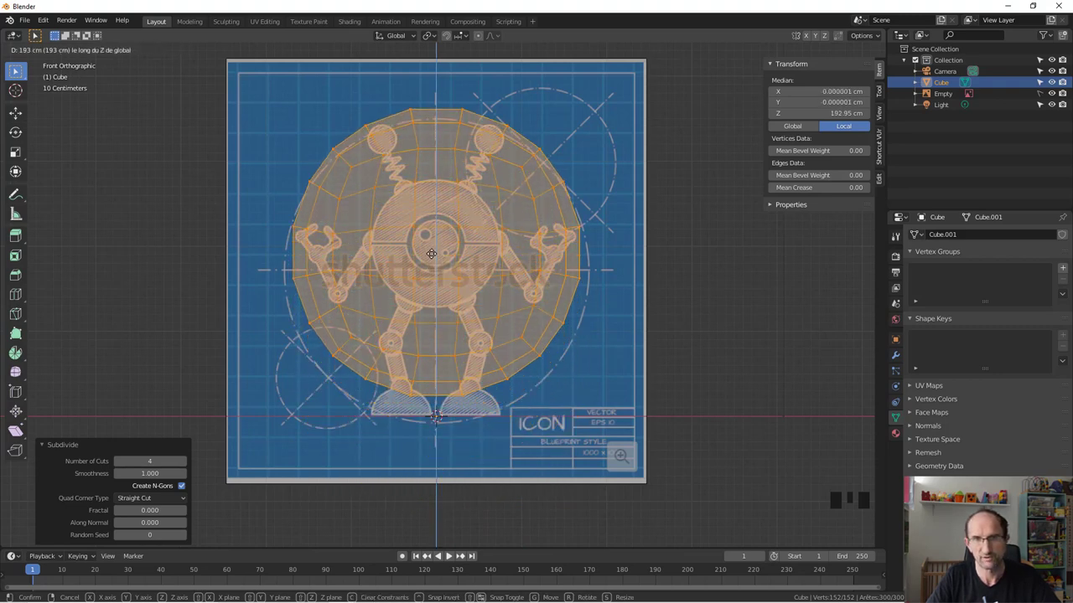
{"action": "key", "text": "s"}
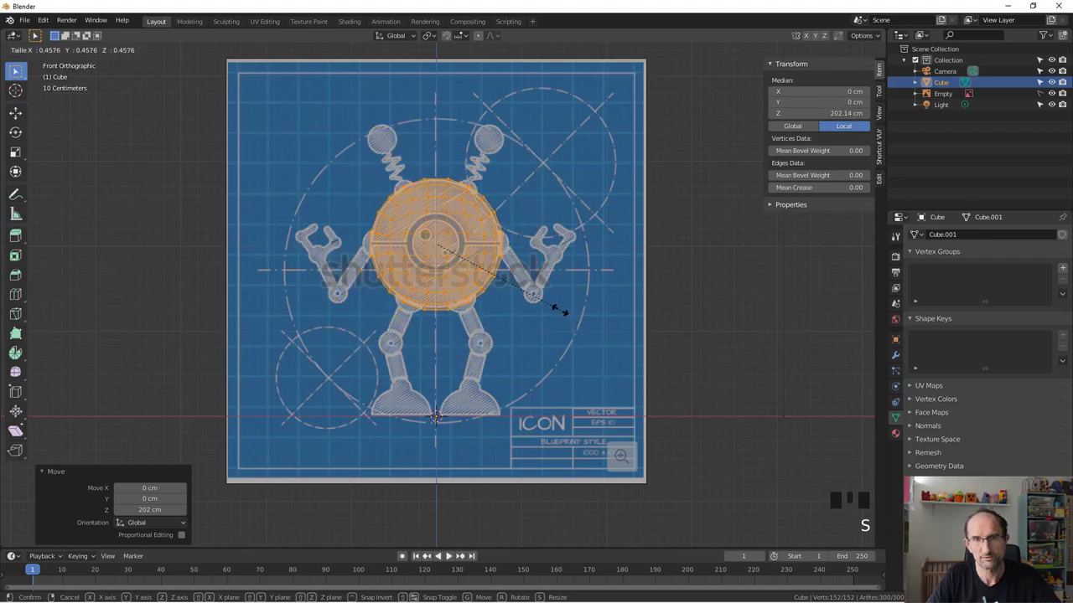
{"action": "scroll", "scroll_direction": "up", "scroll_amount": 3}
{"action": "scroll", "scroll_direction": "down", "scroll_amount": 3}
{"action": "key", "text": "ctrl+r"}
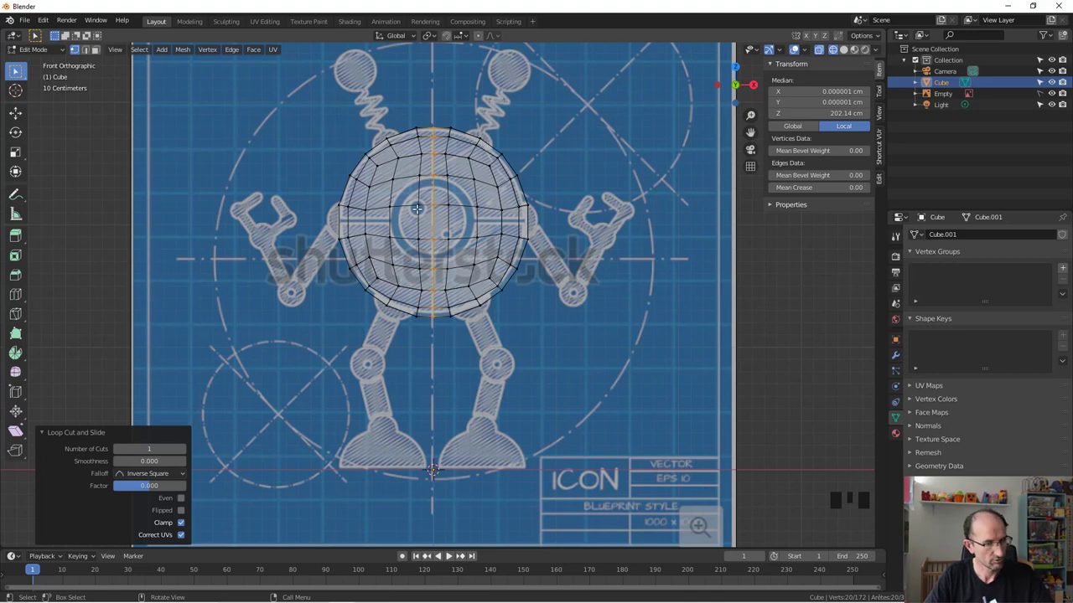
- Box-select and delete the ball's left-half vertices
{"action": "key", "text": "a"}
{"action": "key", "text": "b"}
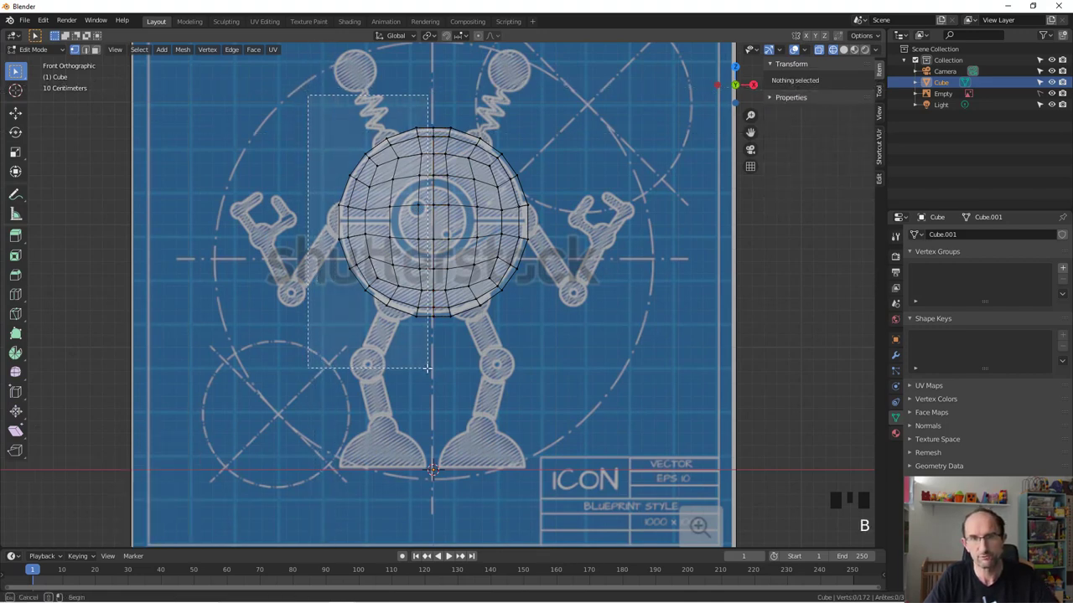
{"action": "key", "text": "x"}
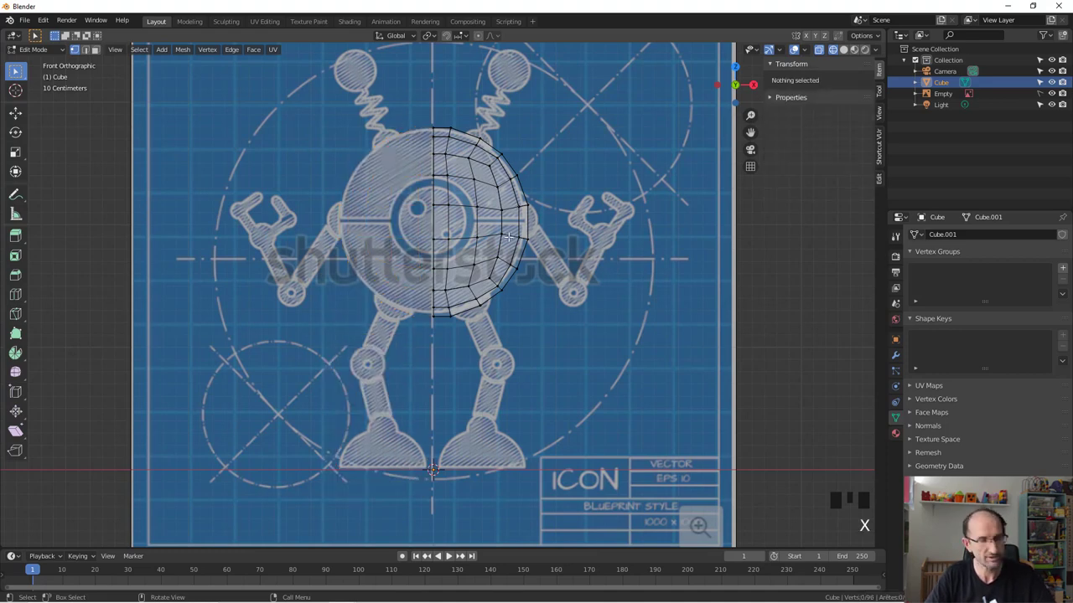
{"action": "key", "text": "Tab"}
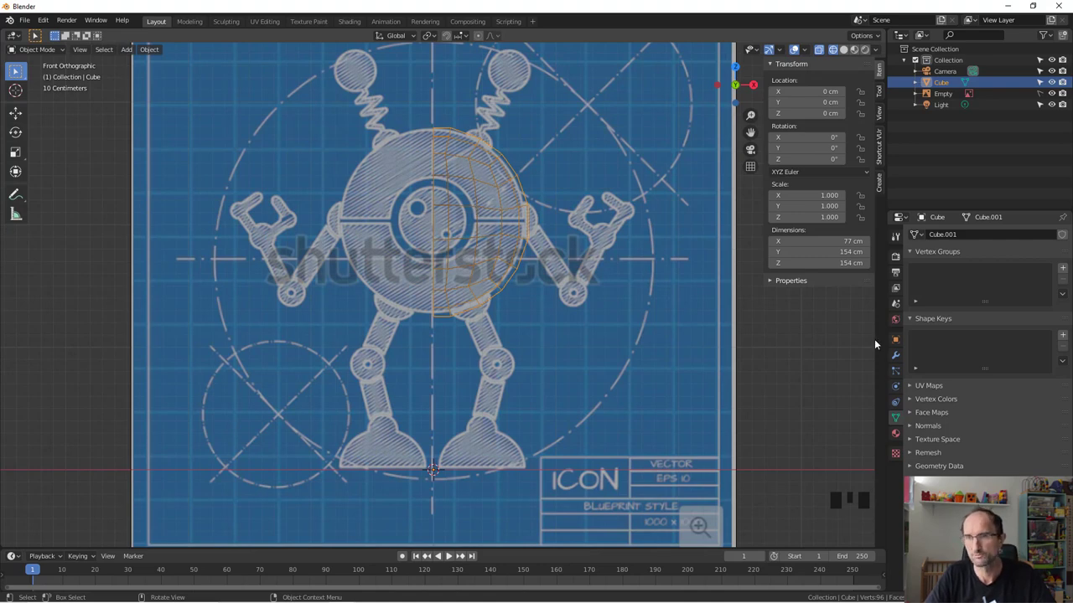
- Add a Mirror modifier on X to rebuild the full sphere and return to mesh editing
{"action": "left_click", "coordinate": [899, 358]}
{"action": "left_click_drag", "start_coordinate": [944, 237], "coordinate": [305, 226]}
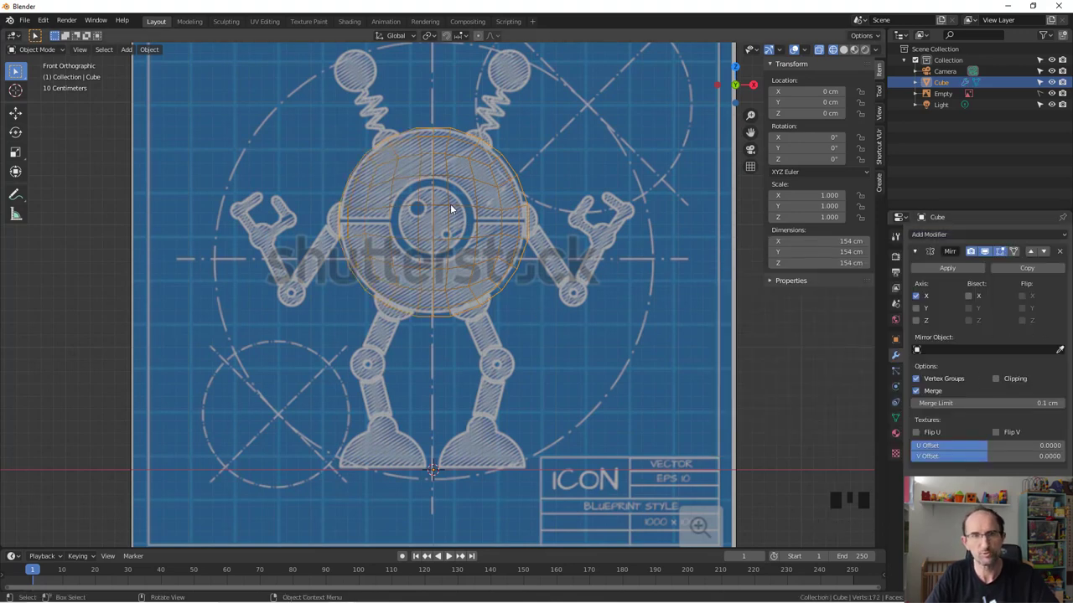
{"action": "key", "text": "Tab"}
{"action": "scroll", "scroll_direction": "up", "scroll_amount": 3}
{"action": "scroll", "scroll_direction": "down", "scroll_amount": 3}
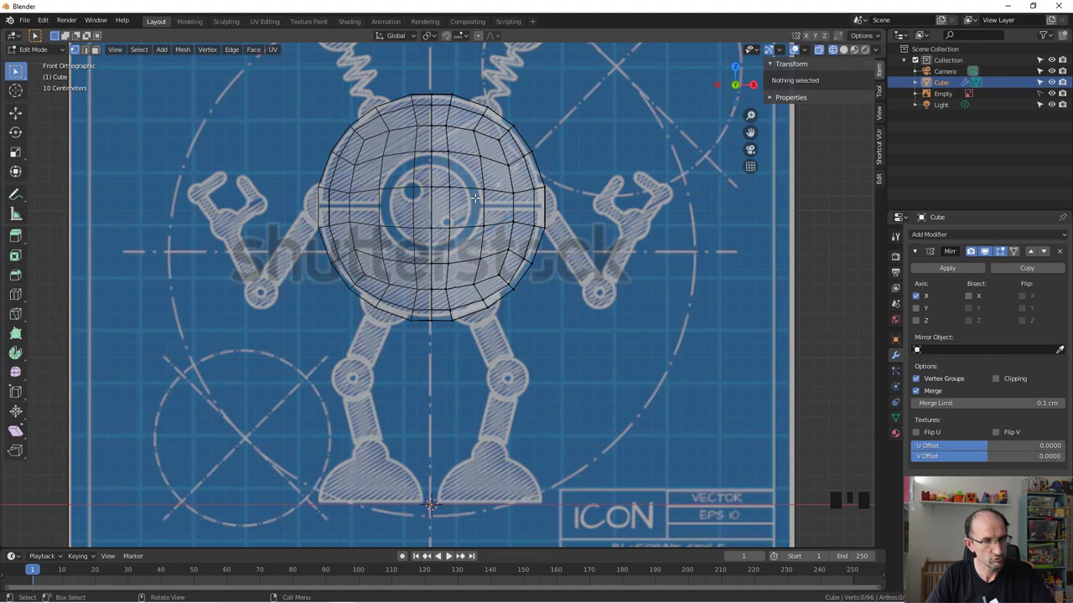
- Duplicate the half-sphere, rotate it flat and move it down to the feet
{"action": "key", "text": "a"}
{"action": "scroll", "scroll_direction": "down", "scroll_amount": 3}
{"action": "scroll", "scroll_direction": "up", "scroll_amount": 3}
{"action": "key", "text": "shift+d"}
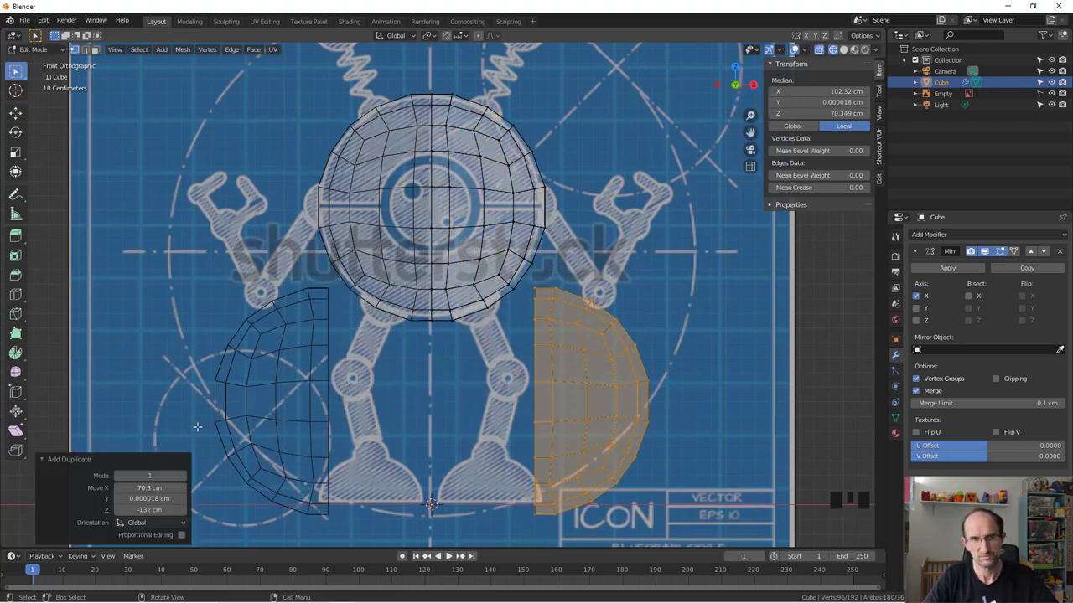
{"action": "key", "text": "r"}
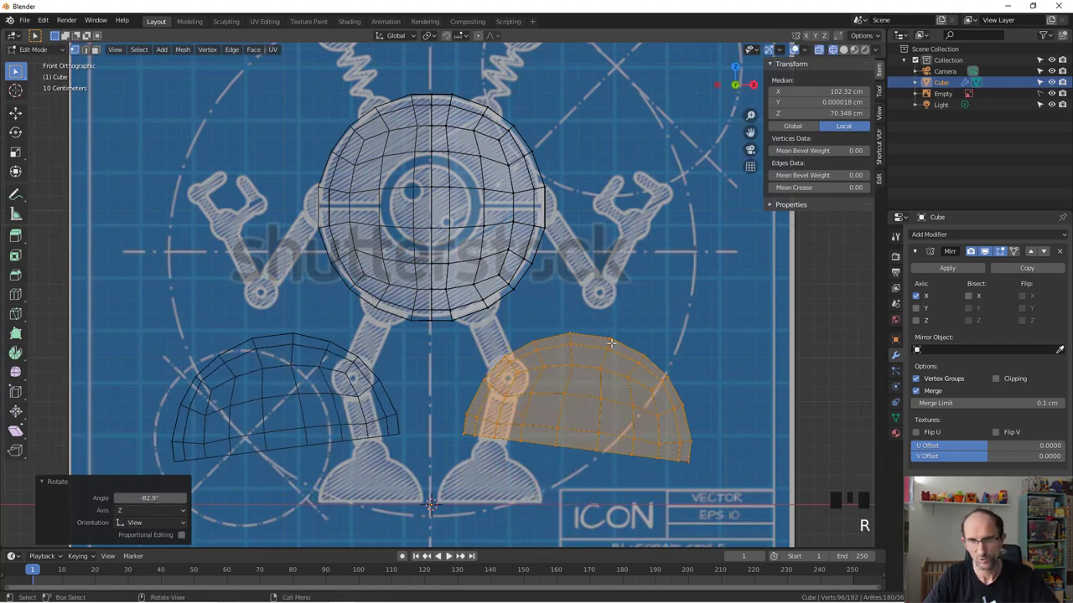
{"action": "key", "text": "g"}
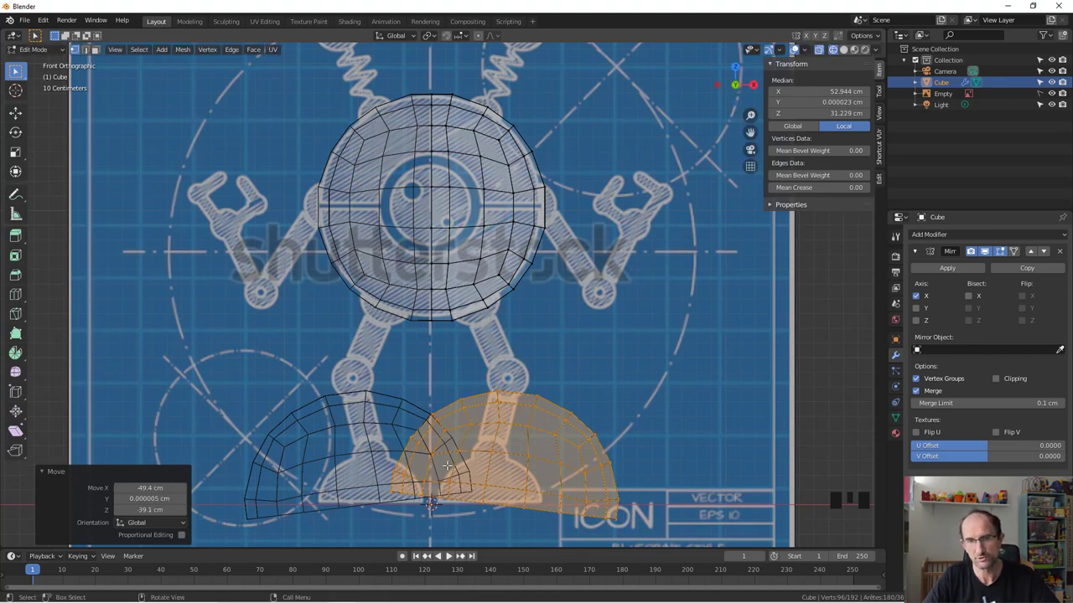
- Scale and nudge the dome to fit the drawn foot, mirrored under each leg
{"action": "key", "text": "s"}
{"action": "key", "text": "g"}
{"action": "key", "text": "r"}
{"action": "key", "text": "g"}
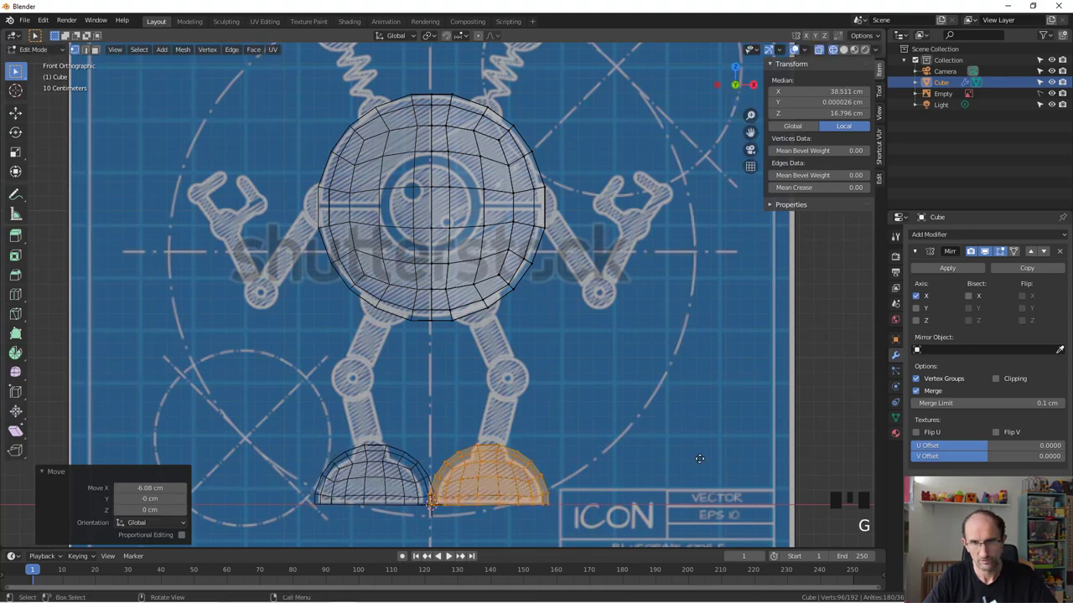
{"action": "key", "text": "s"}
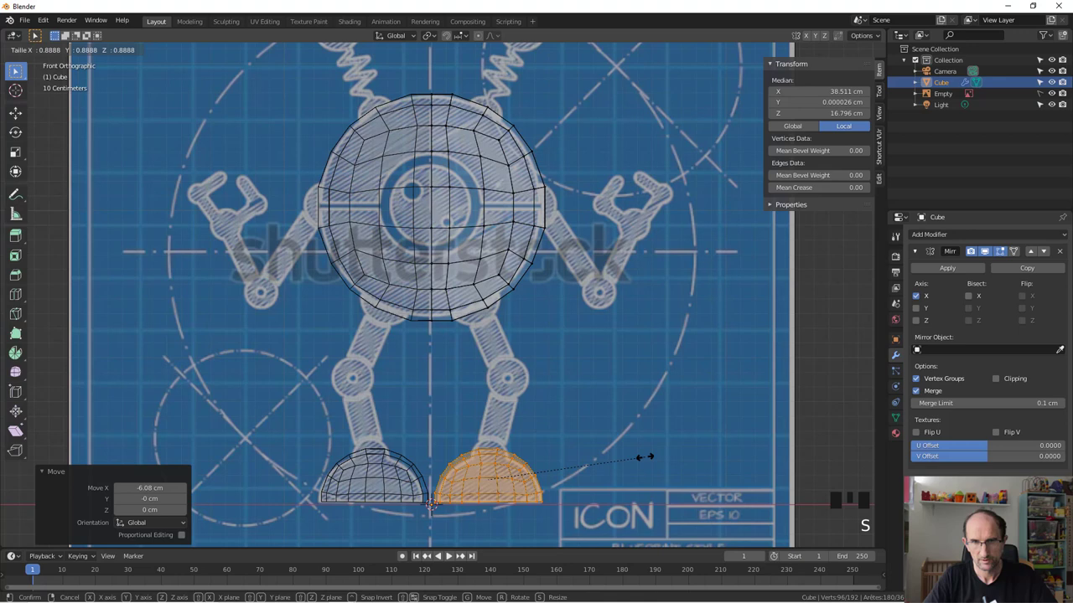
{"action": "key", "text": "g"}
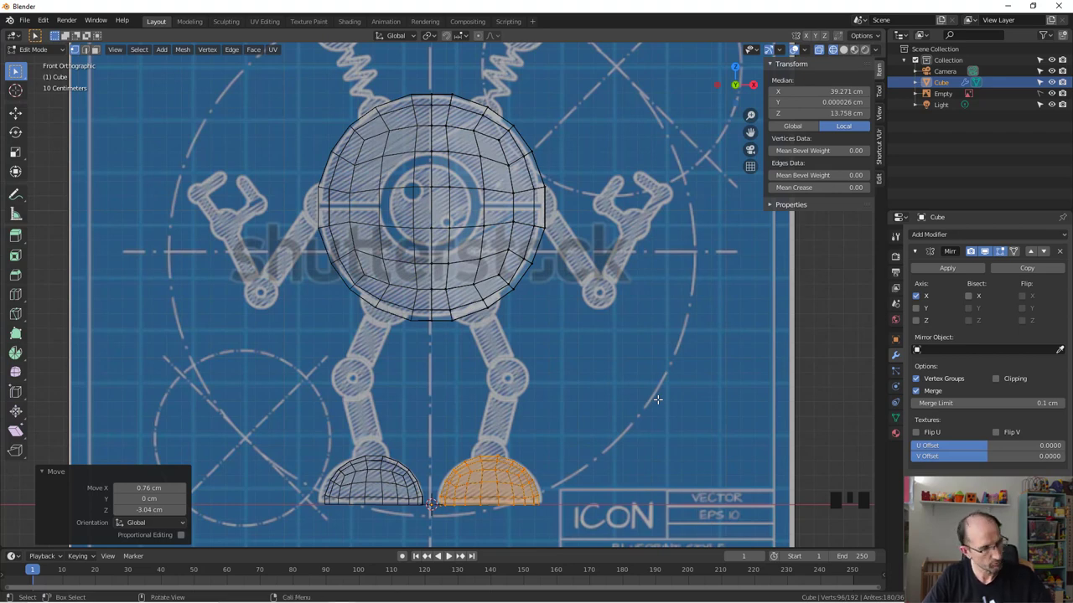
- Duplicate the foot dome and shrink it to about 0.49 as an ankle cap
{"action": "key", "text": "shift+d"}
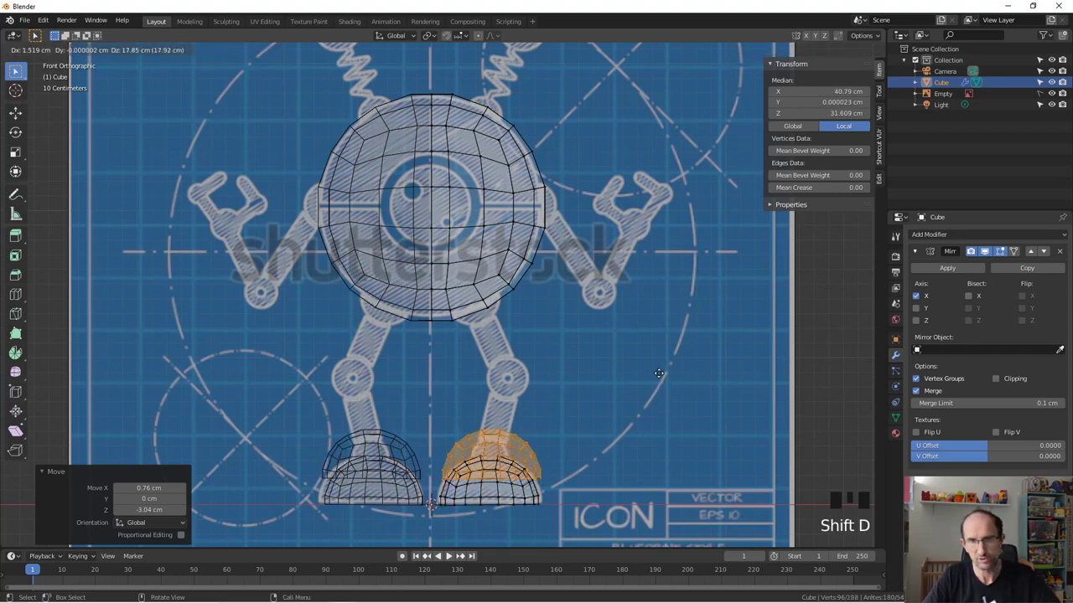
{"action": "key", "text": "s"}
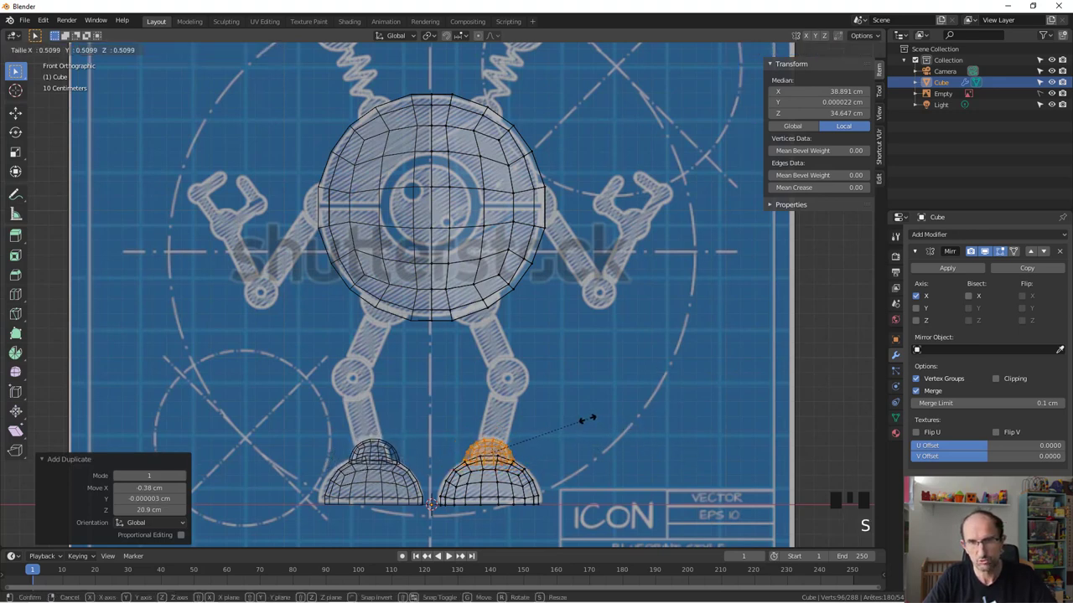
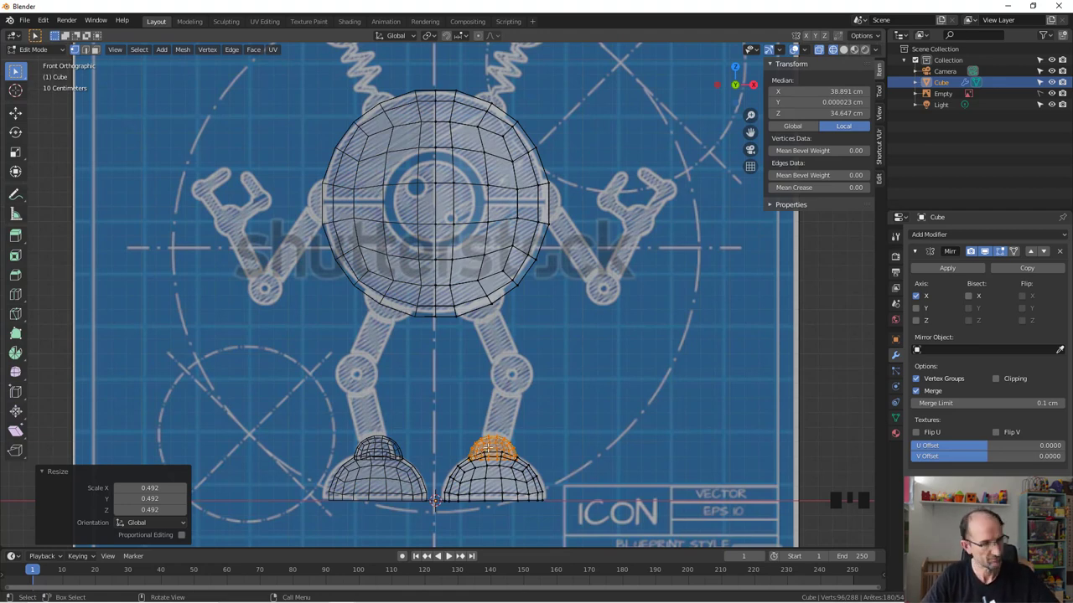
- Copy the ankle cap, flip and tilt it, and place it under the body at the hips
{"action": "key", "text": "shift+d"}
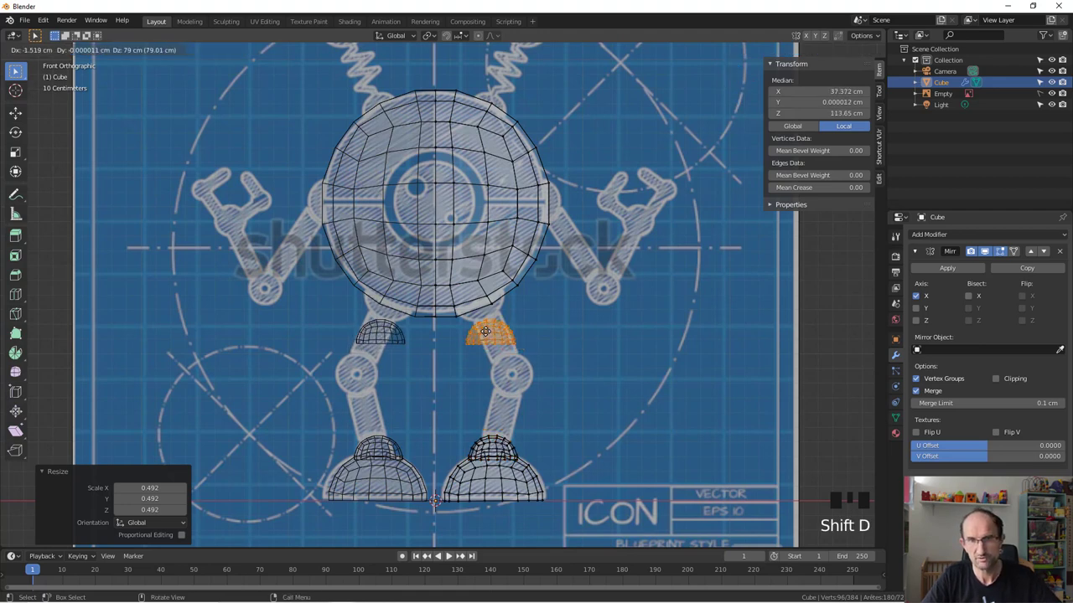
{"action": "key", "text": "r"}
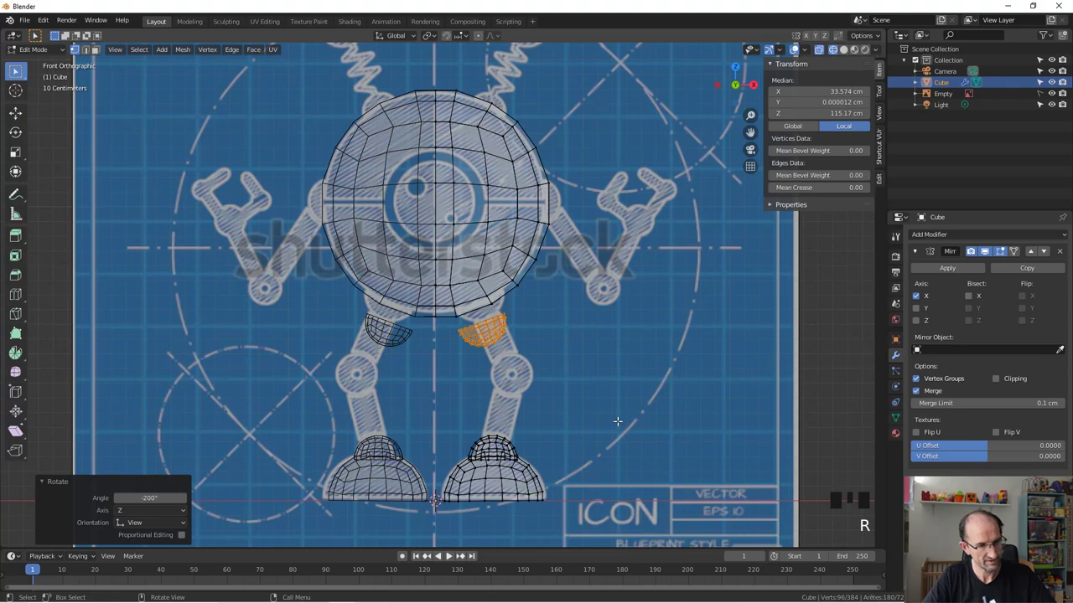
{"action": "key", "text": "g"}
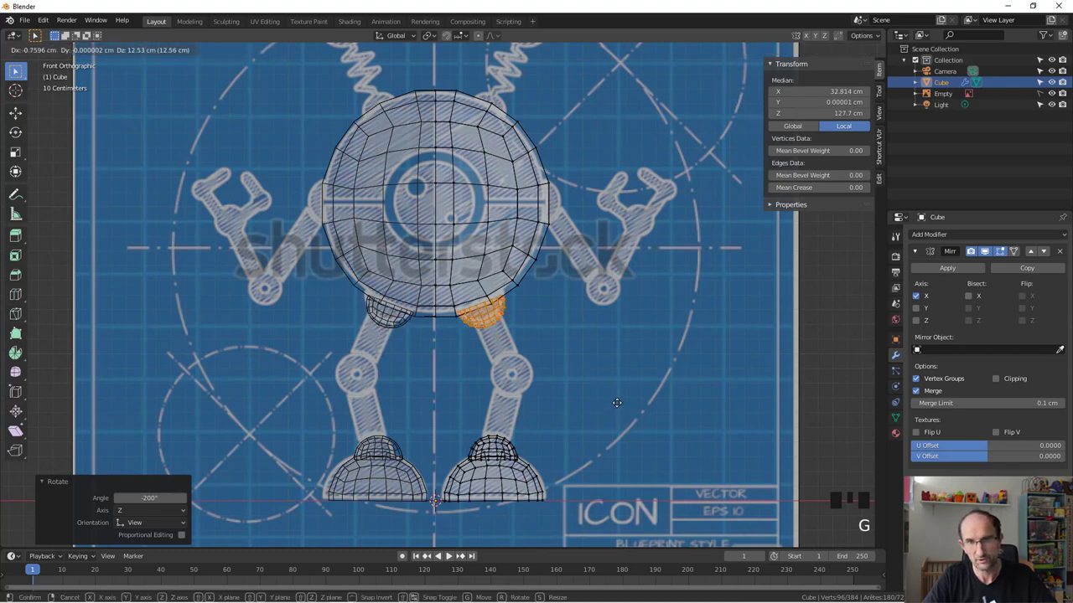
{"action": "scroll", "scroll_direction": "up", "scroll_amount": 3}
{"action": "key", "text": "r"}
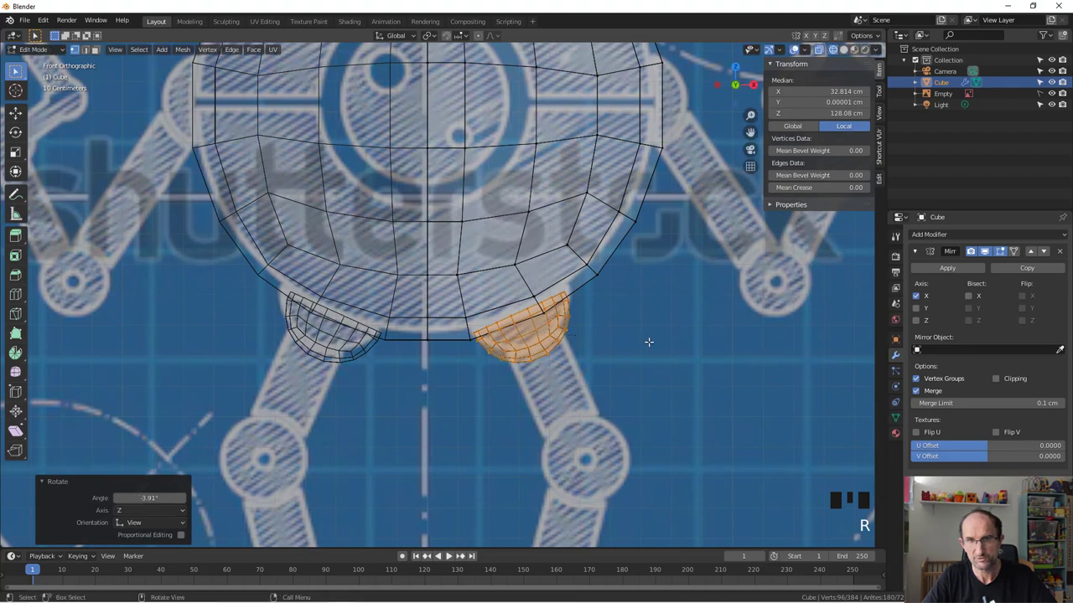
{"action": "key", "text": "g"}
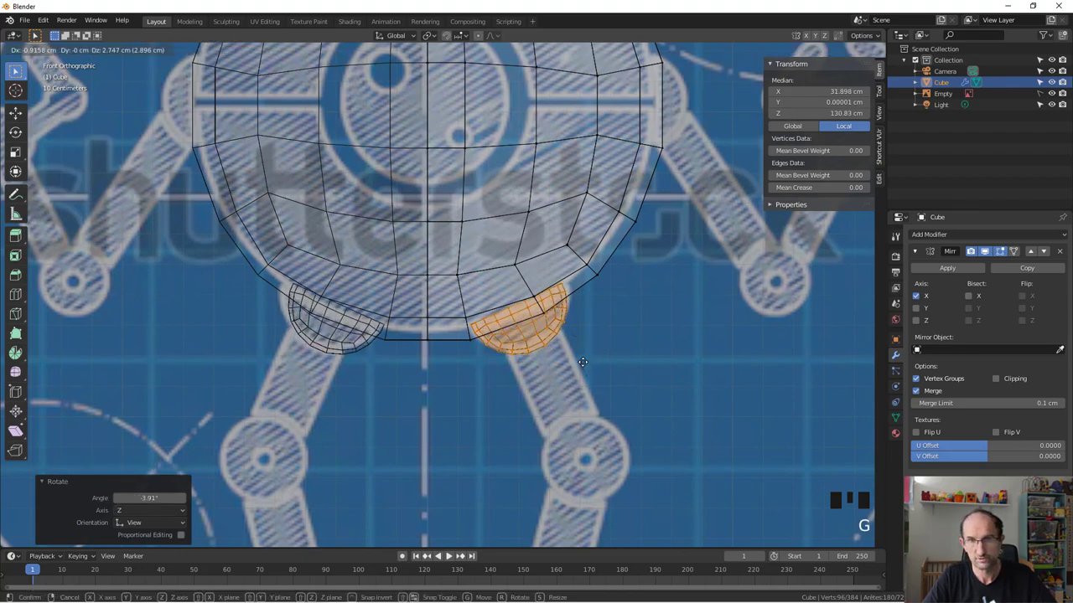
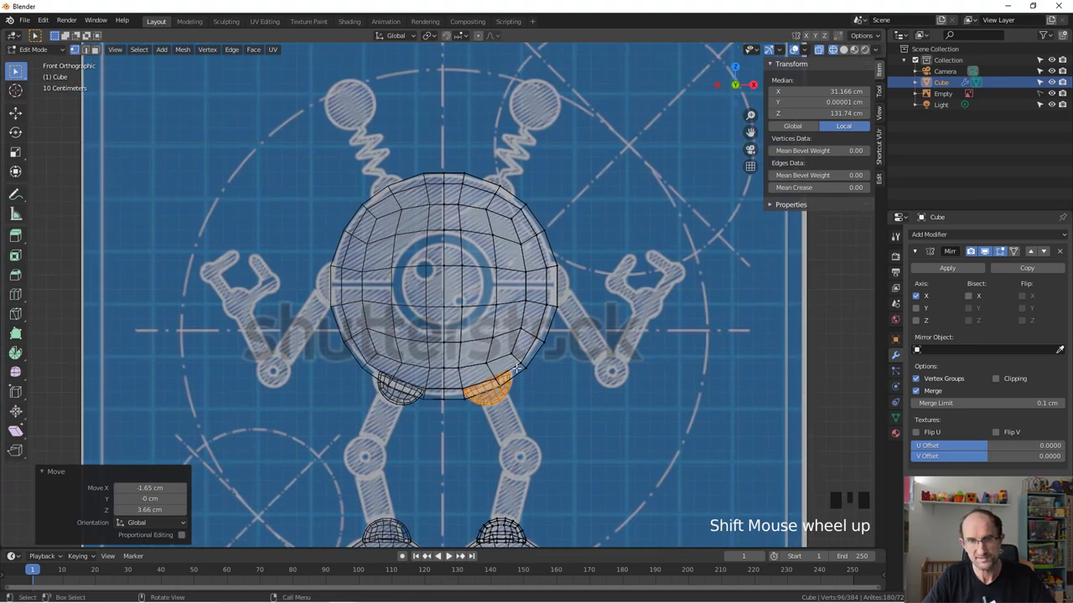
- Copy the hip cap to the body side and turn it outward as a shoulder cap
{"action": "key", "text": "shift+d"}
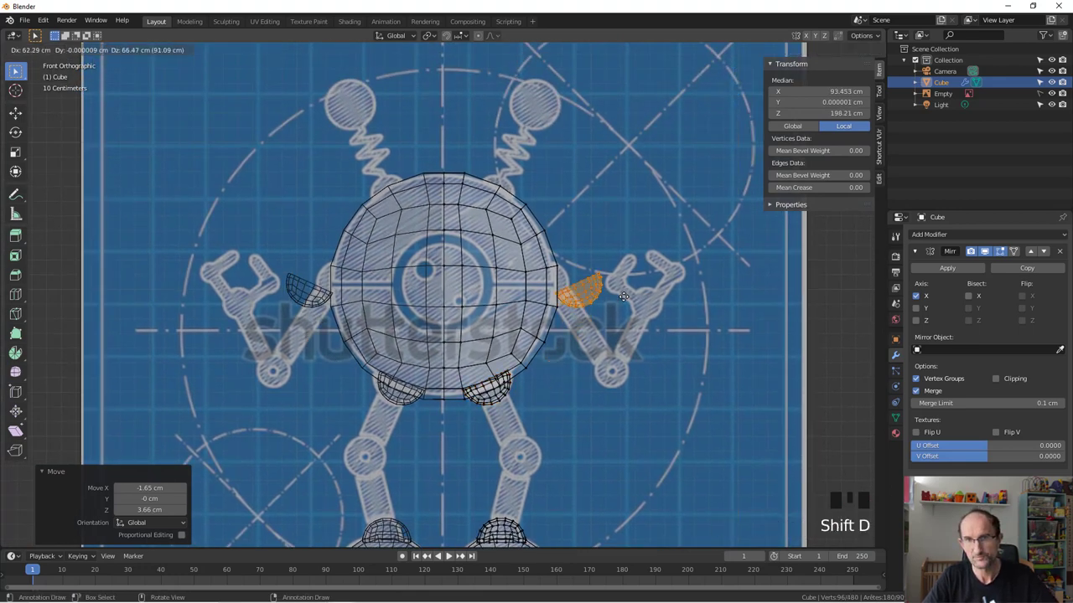
{"action": "key", "text": "r"}
{"action": "key", "text": "g"}
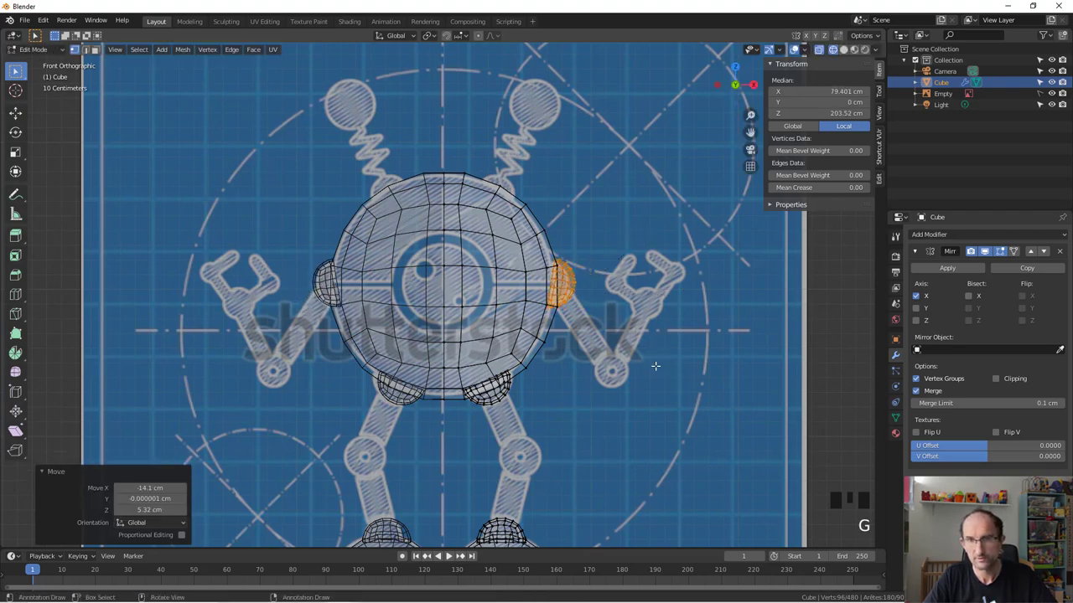
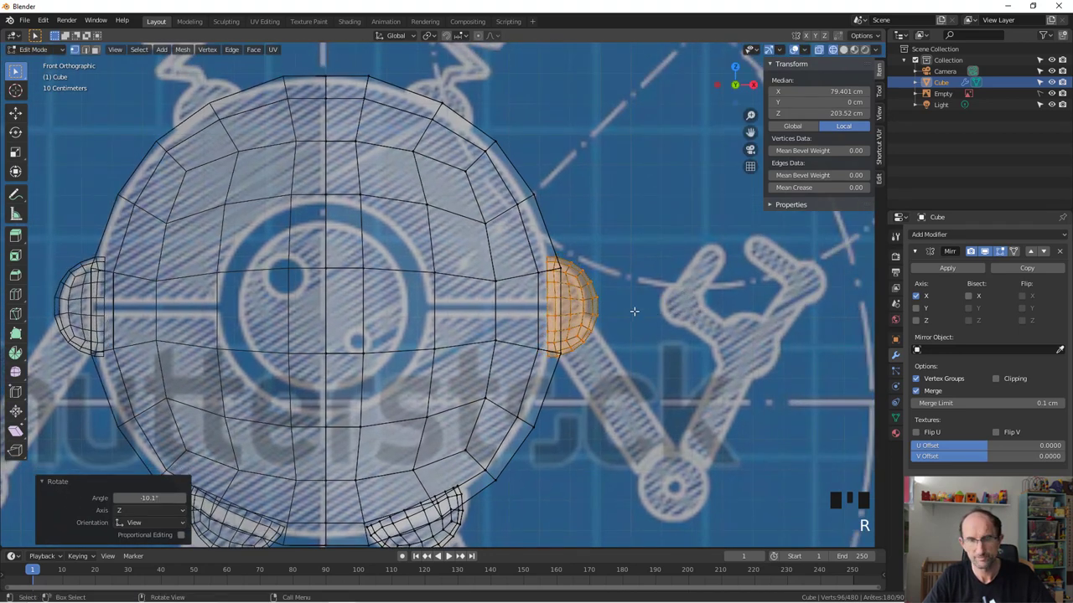
{"action": "key", "text": "g"}
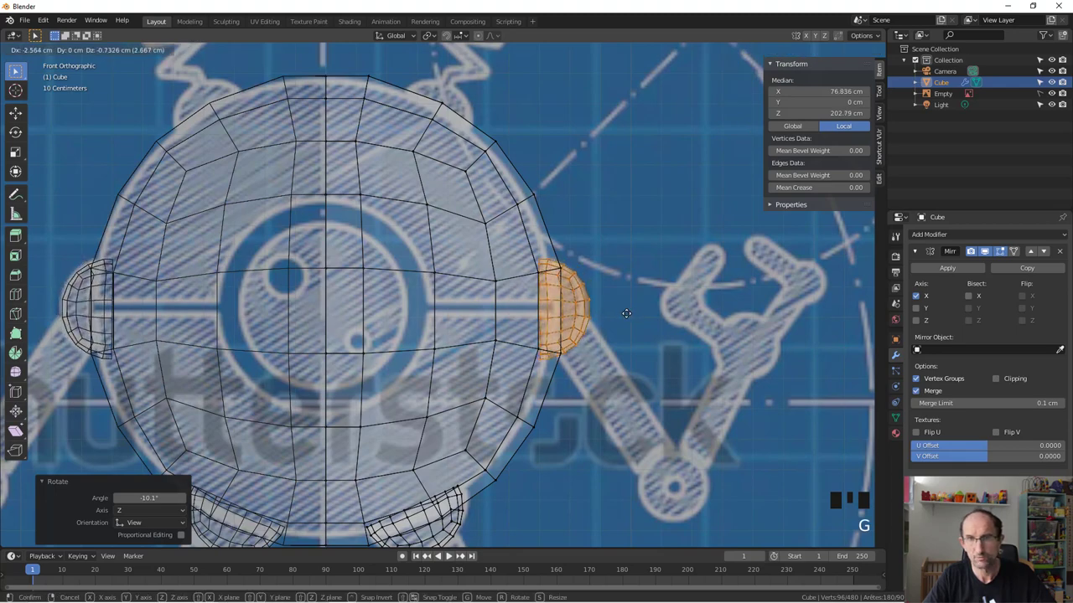
{"action": "scroll", "scroll_direction": "down", "scroll_amount": 3}
- Copy the shoulder cap atop the head, tilting and scaling it to 0.83 as an antenna base
{"action": "key", "text": "shift+d"}
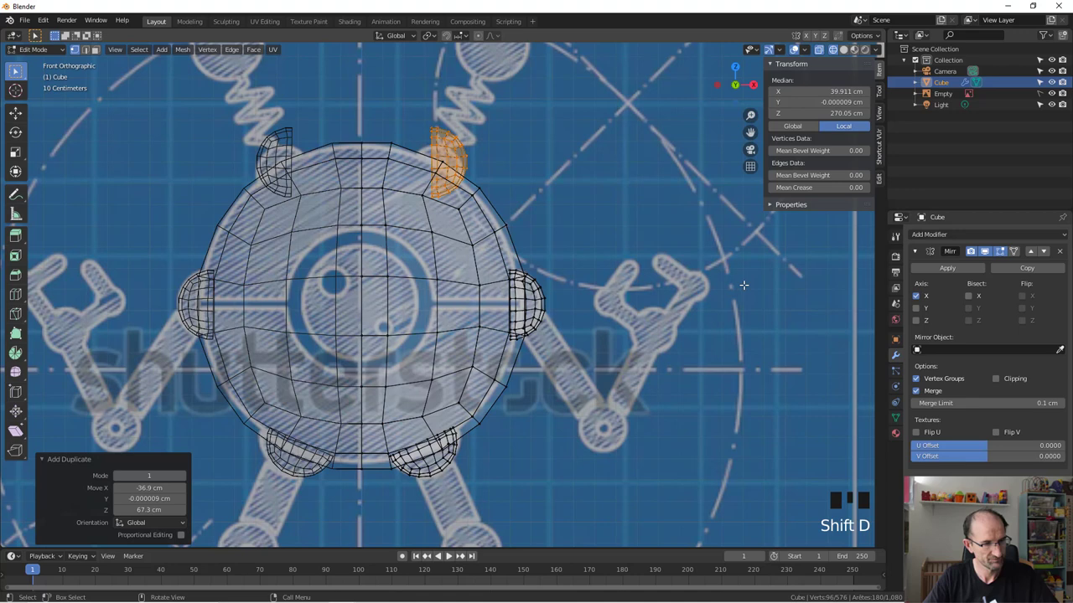
{"action": "key", "text": "r"}
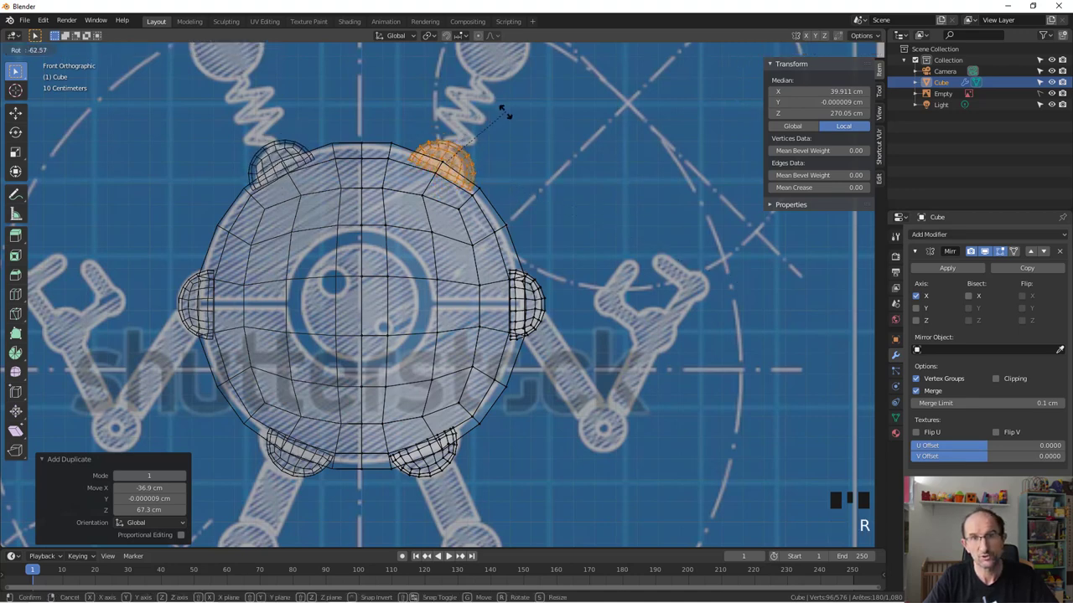
{"action": "key", "text": "s"}
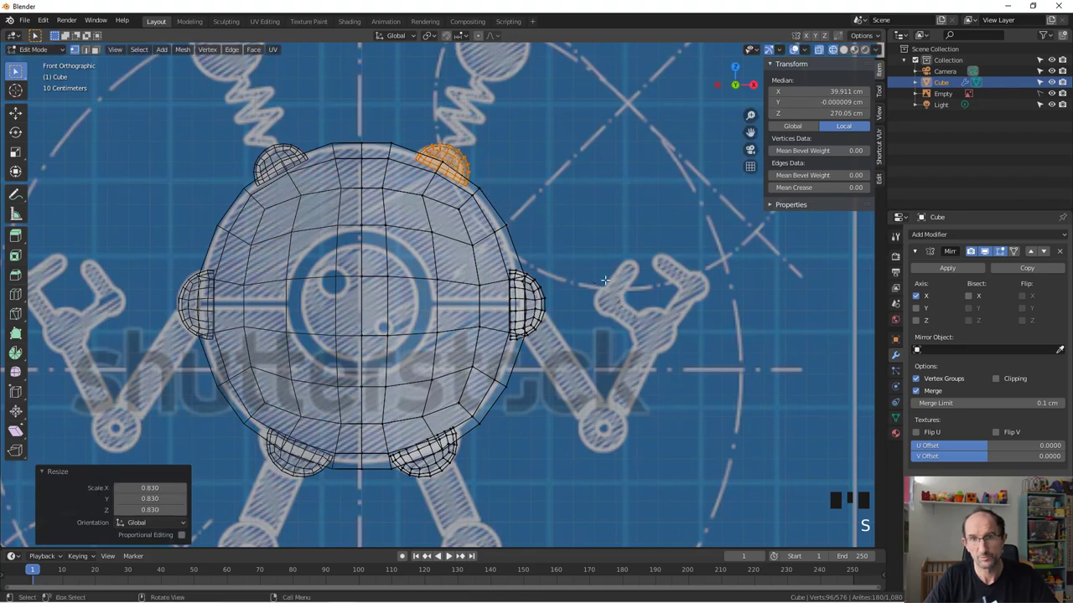
{"action": "scroll", "scroll_direction": "down", "scroll_amount": 3}
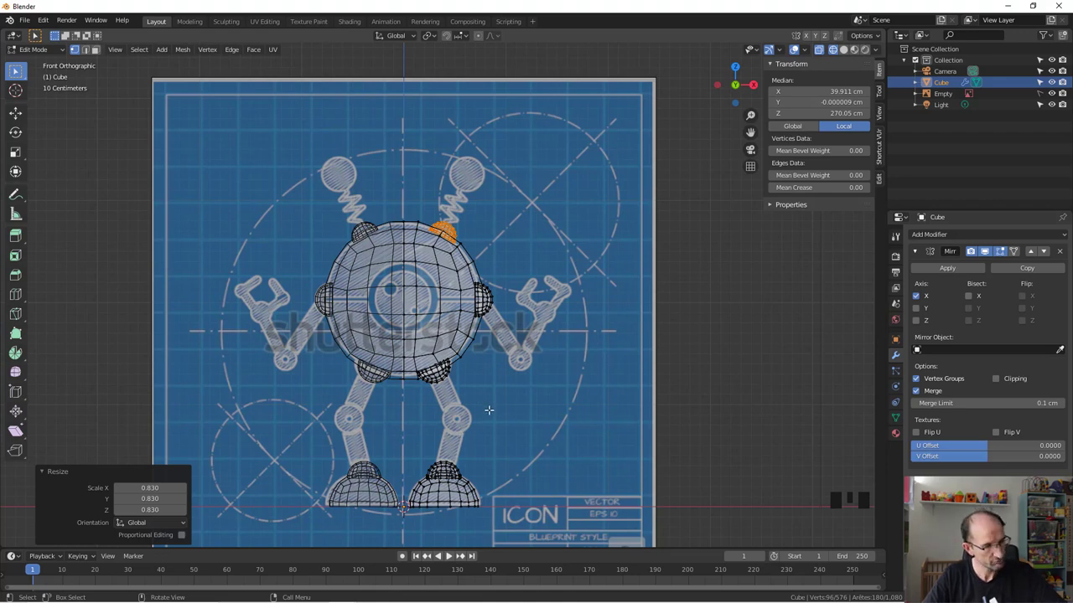
- Add a cylinder, tilt it 15° and shrink it to shin thickness
{"action": "key", "text": "a"}
{"action": "key", "text": "shift+a"}
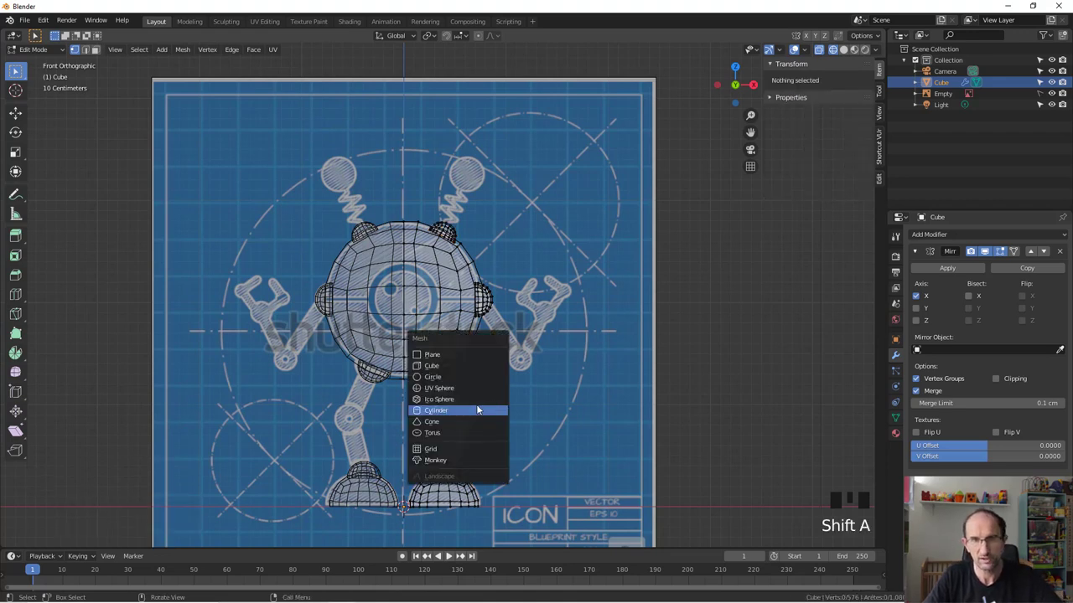
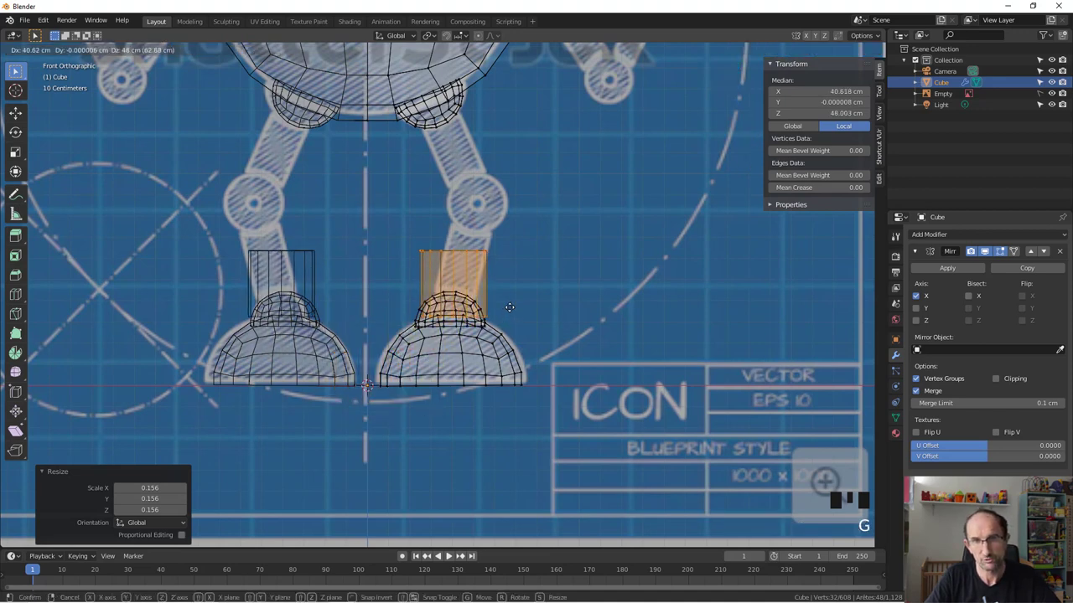
{"action": "key", "text": "r"}
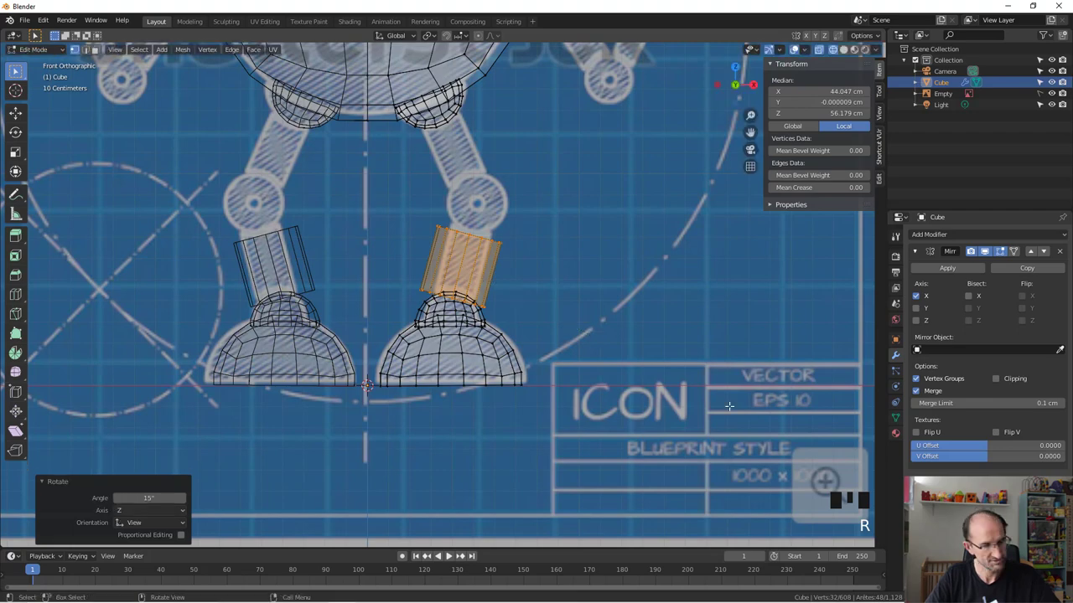
{"action": "key", "text": "s"}
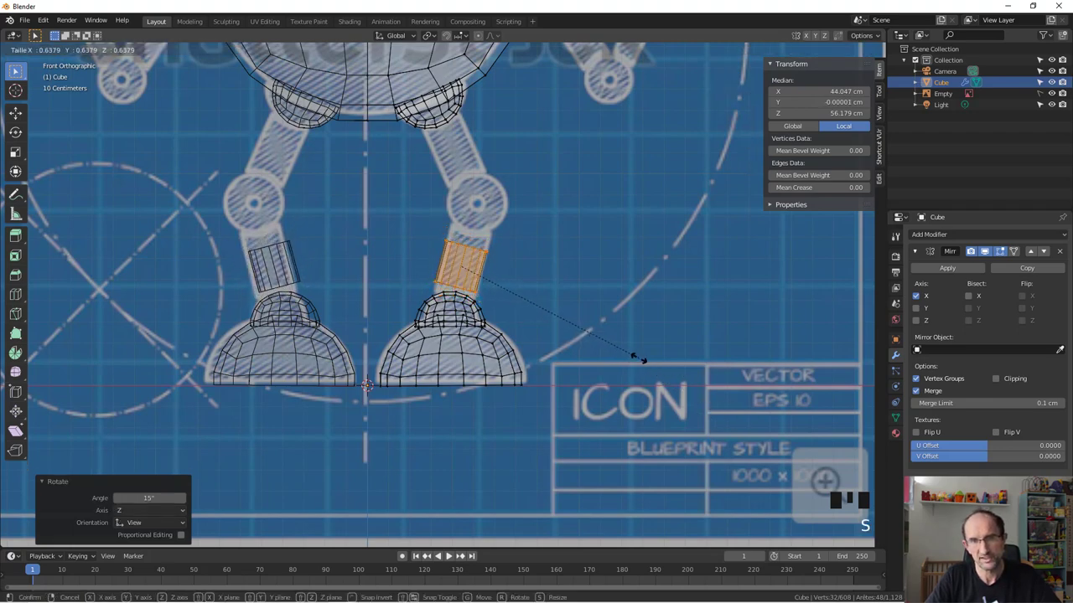
{"action": "scroll", "scroll_direction": "up", "scroll_amount": 3}
{"action": "scroll", "scroll_direction": "down", "scroll_amount": 3}
- Move the shin's end rings up to the knee and down into the ankle cap
{"action": "key", "text": "a"}
{"action": "key", "text": "b"}
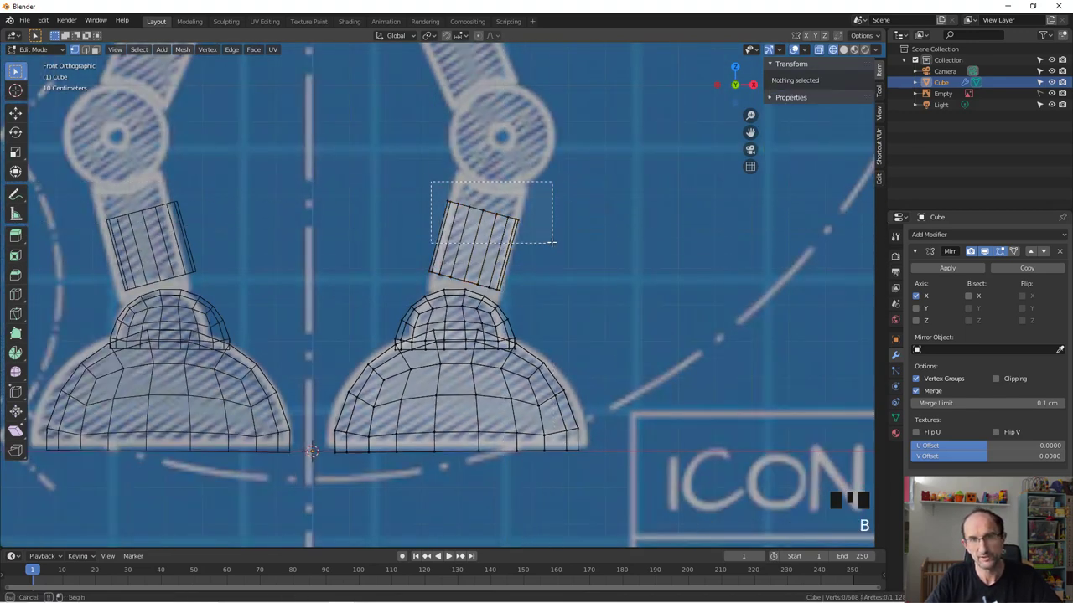
{"action": "key", "text": "g"}
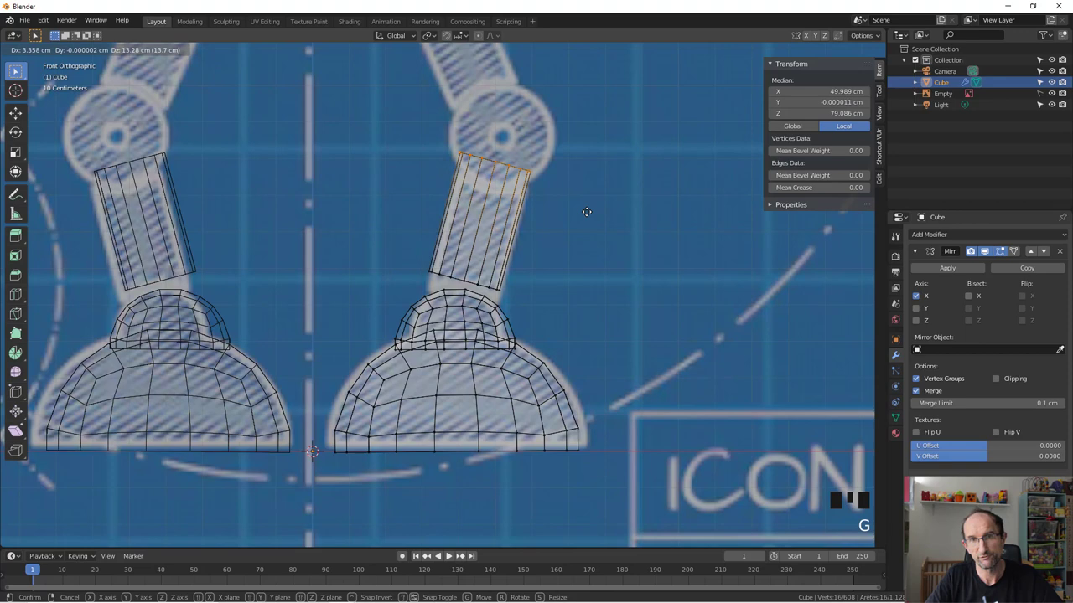
{"action": "key", "text": "a"}
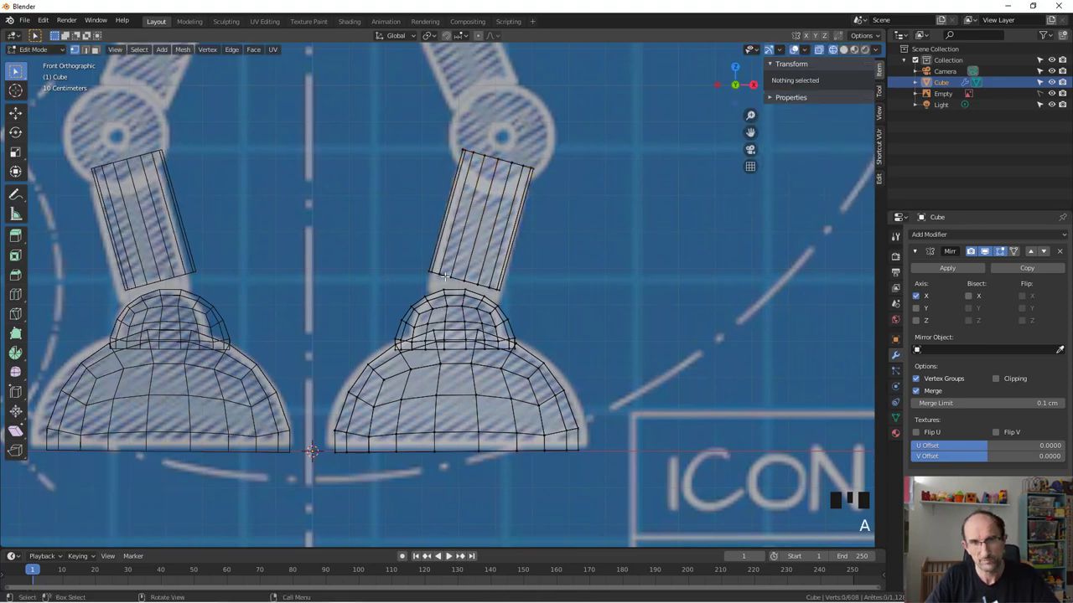
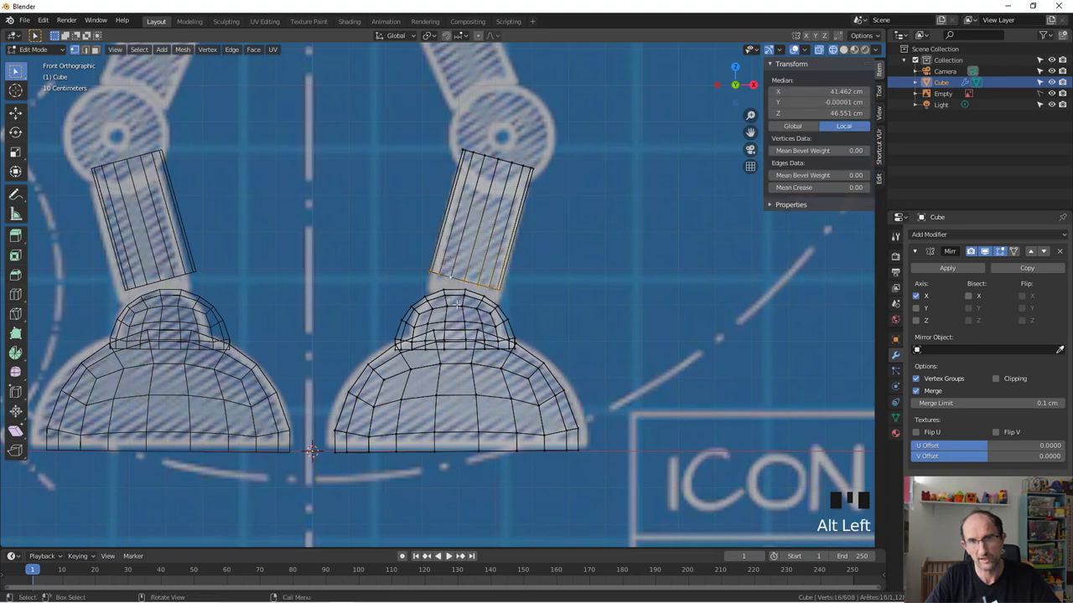
{"action": "key", "text": "g"}
{"action": "scroll", "scroll_direction": "down", "scroll_amount": 3}
{"action": "key", "text": "a"}
{"action": "key", "text": "l"}
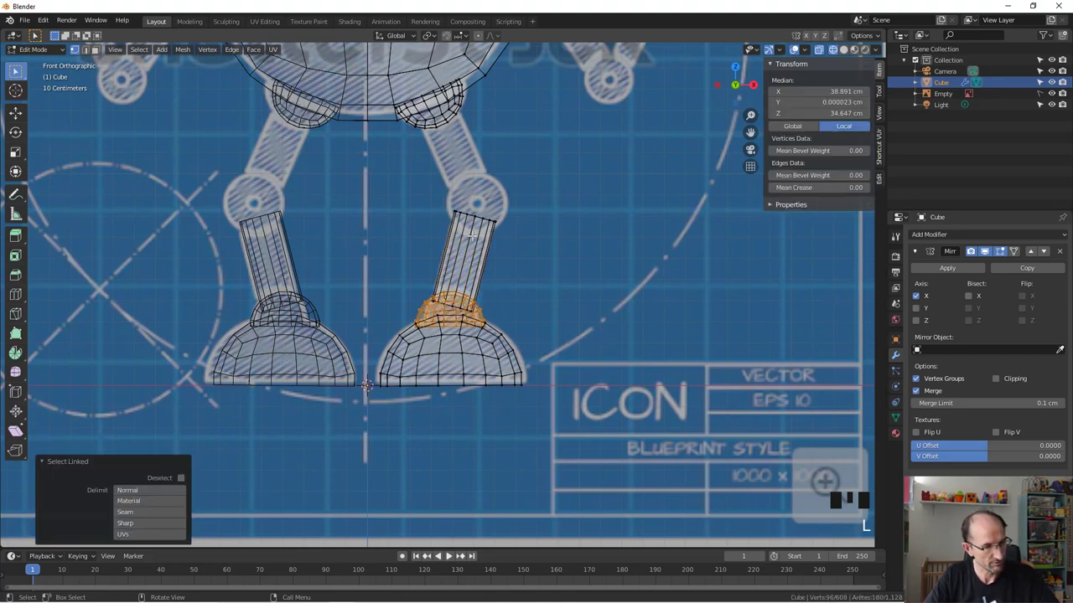
{"action": "key", "text": "a"}
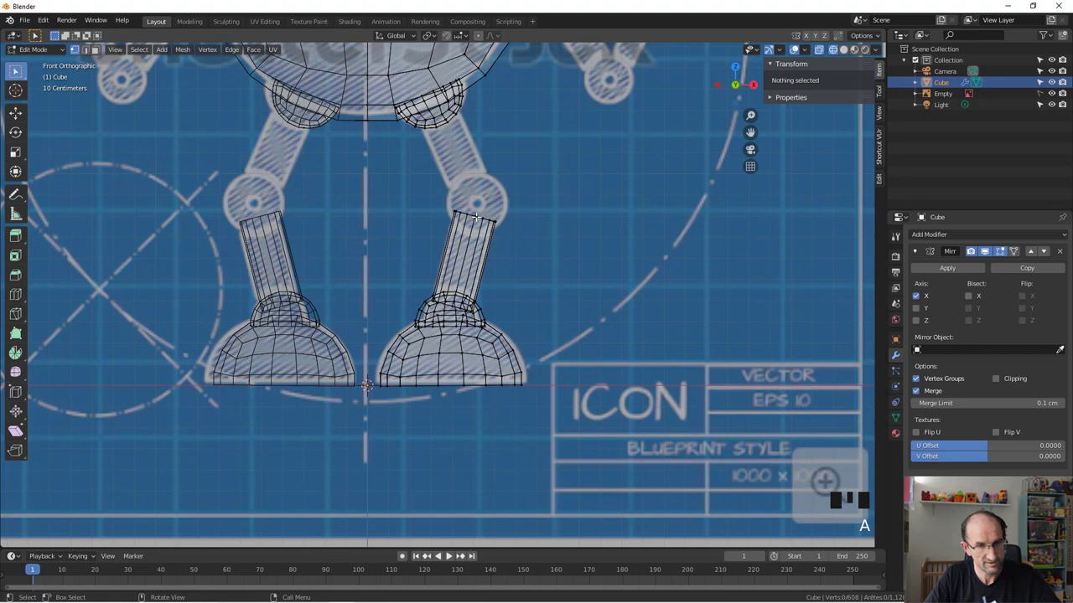
- Duplicate the shin, rotate it about -42.5° and fit it between hip cap and knee as a thigh
{"action": "key", "text": "l"}
{"action": "key", "text": "shift+d"}
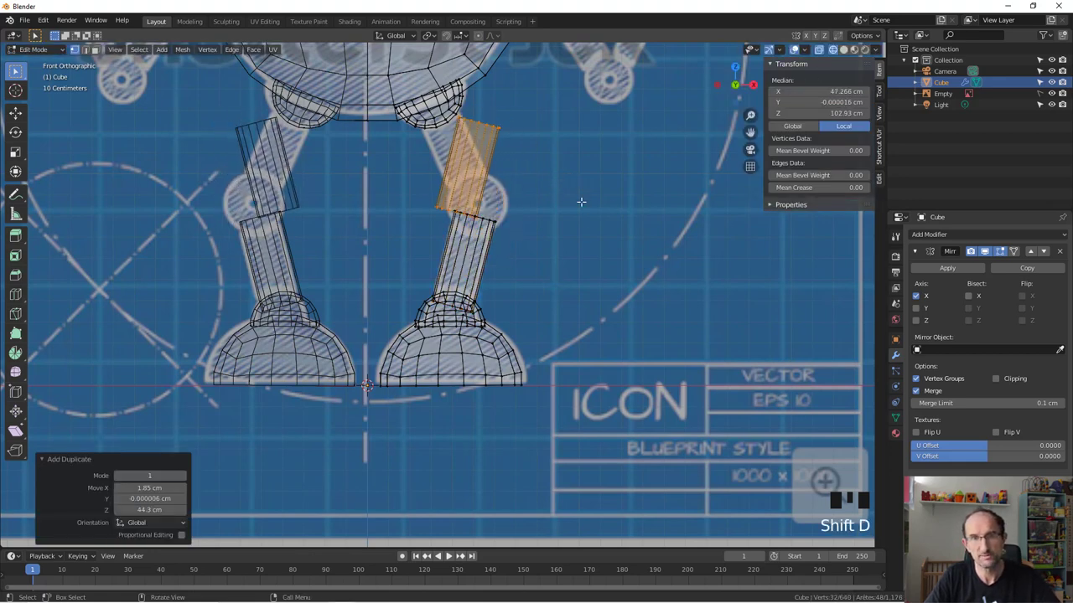
{"action": "key", "text": "r"}
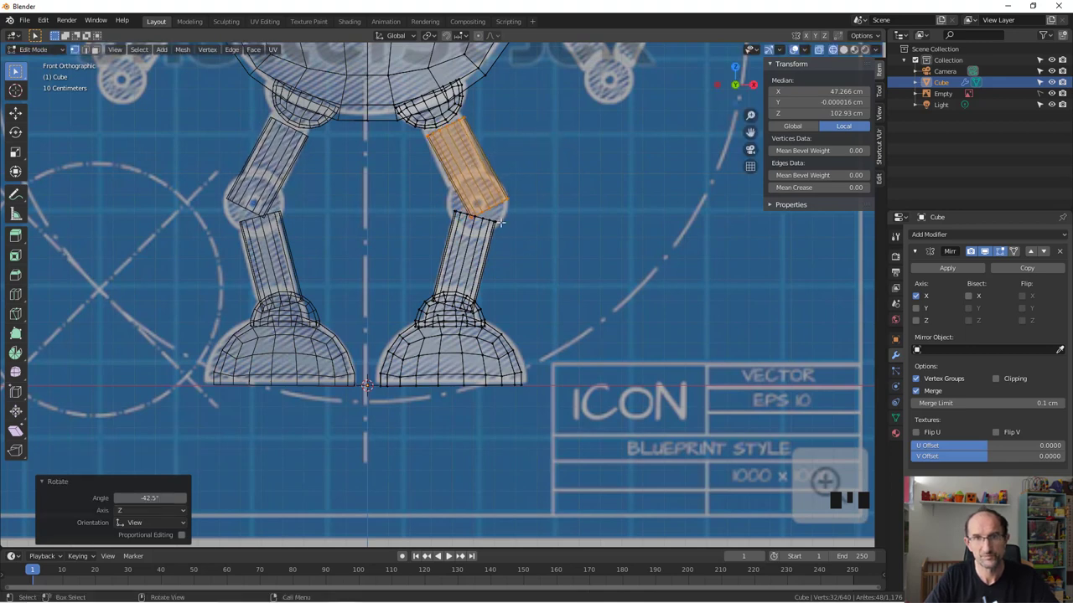
{"action": "key", "text": "g"}
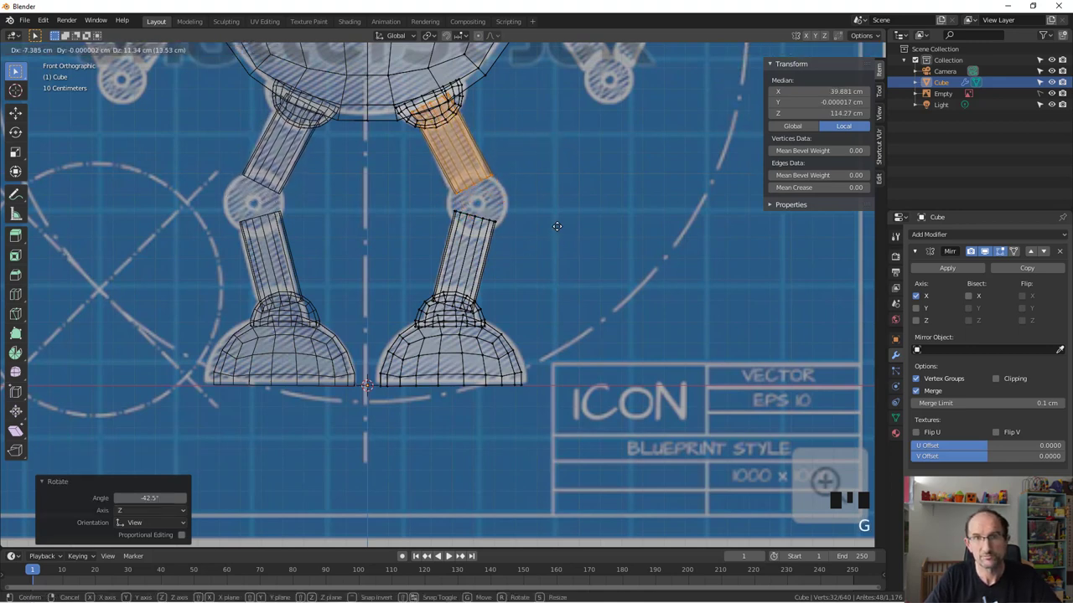
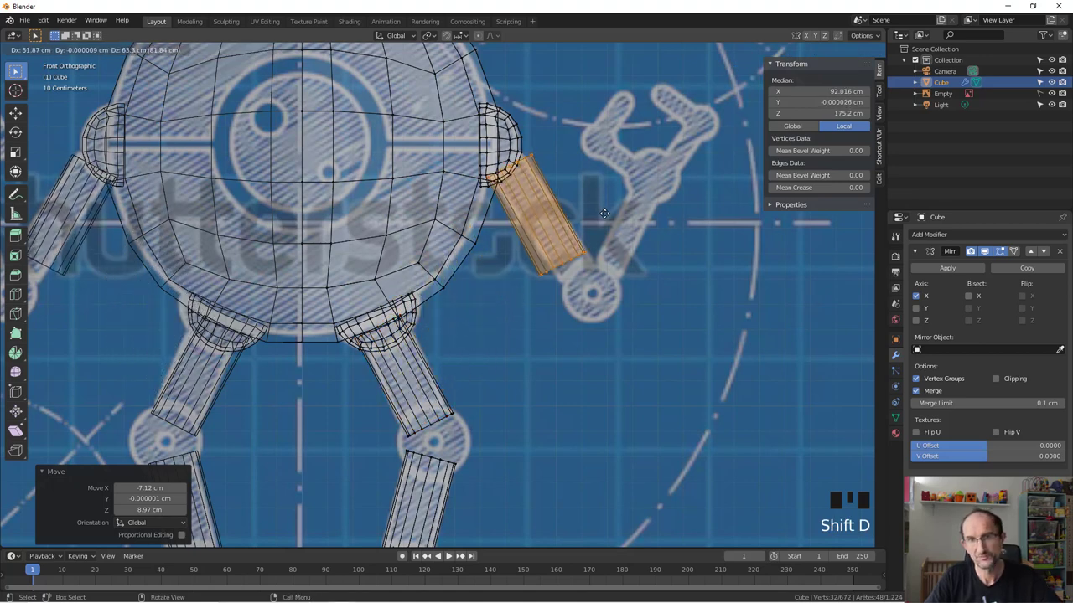
- Tilt the upper arm bar to follow the arm and slim it down
{"action": "key", "text": "r"}
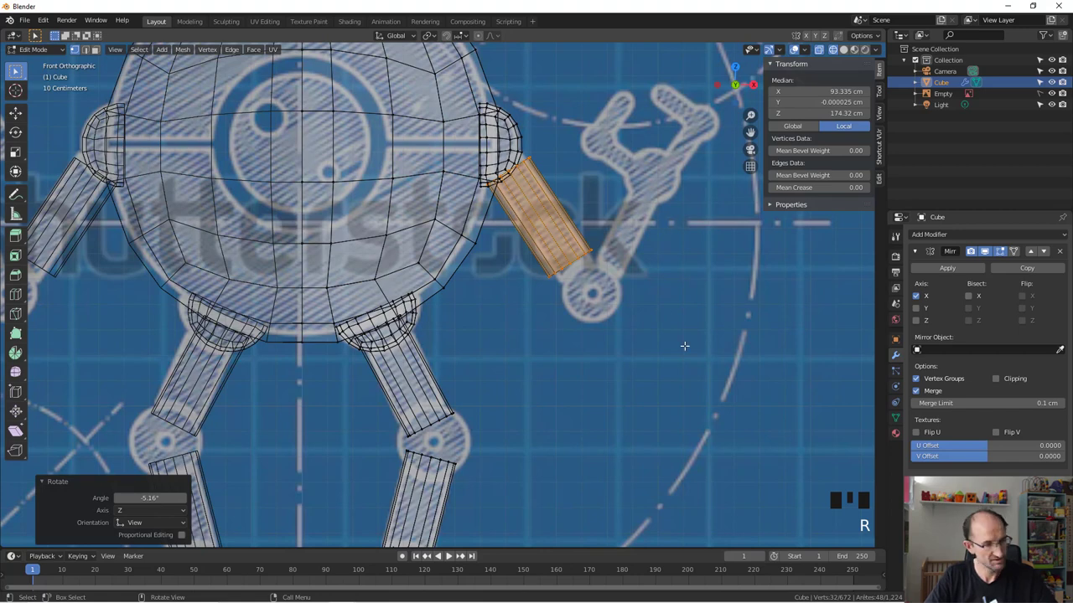
{"action": "key", "text": "s"}
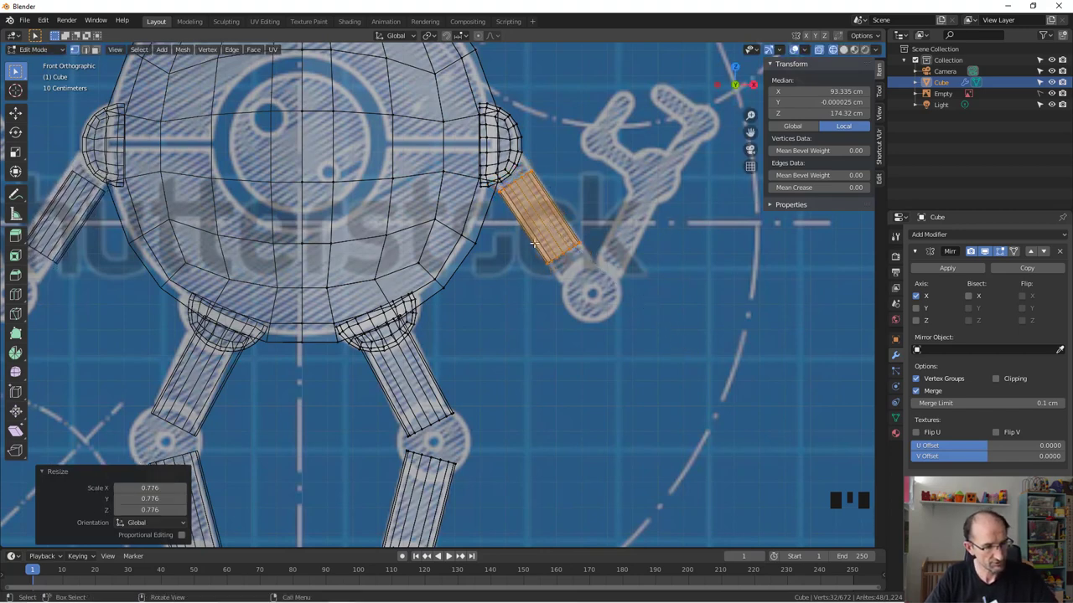
{"action": "key", "text": "a"}
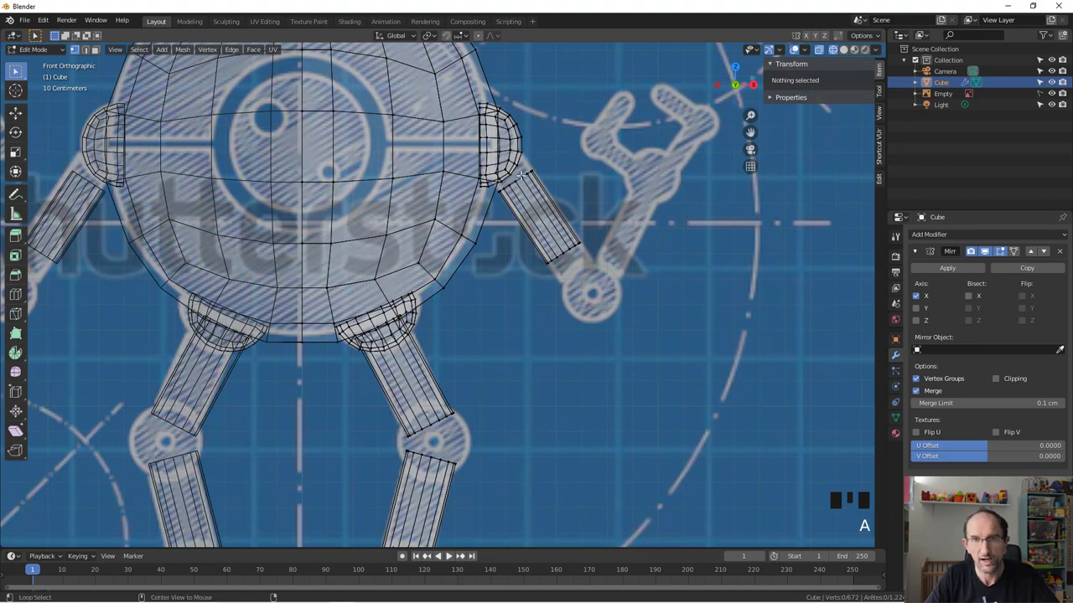
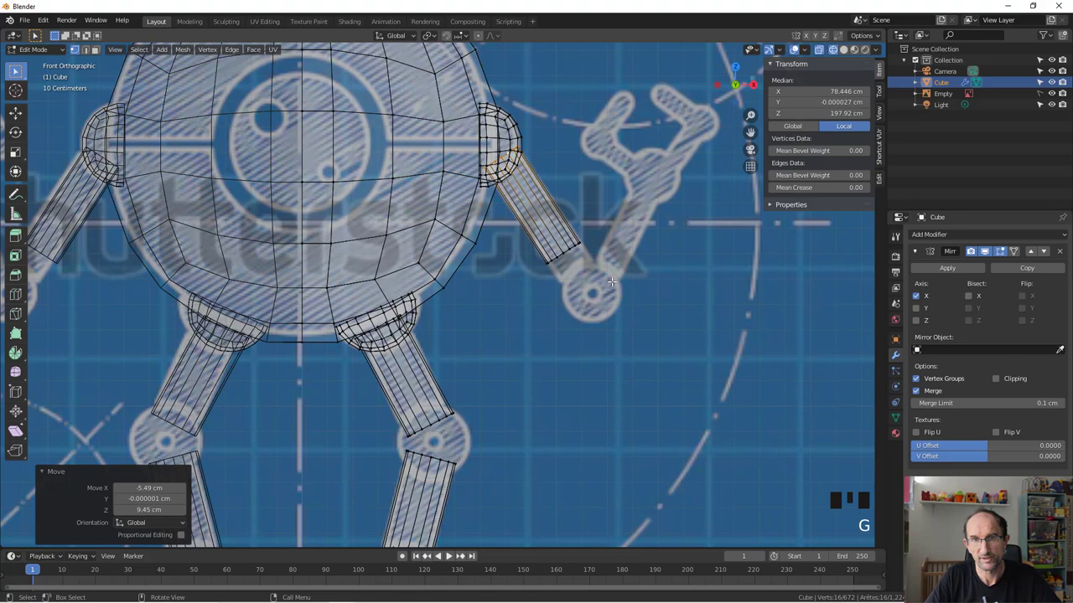
- Stretch the bar's end loops from the shoulder down to the elbow and select the whole bar
{"action": "key", "text": "a"}
{"action": "key", "text": "b"}
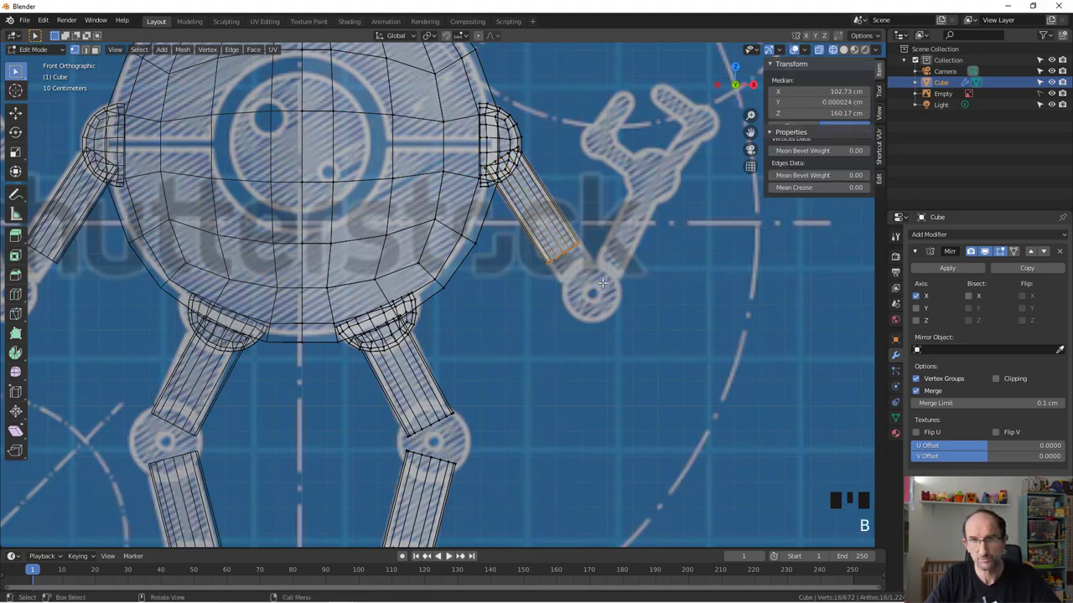
{"action": "key", "text": "g"}
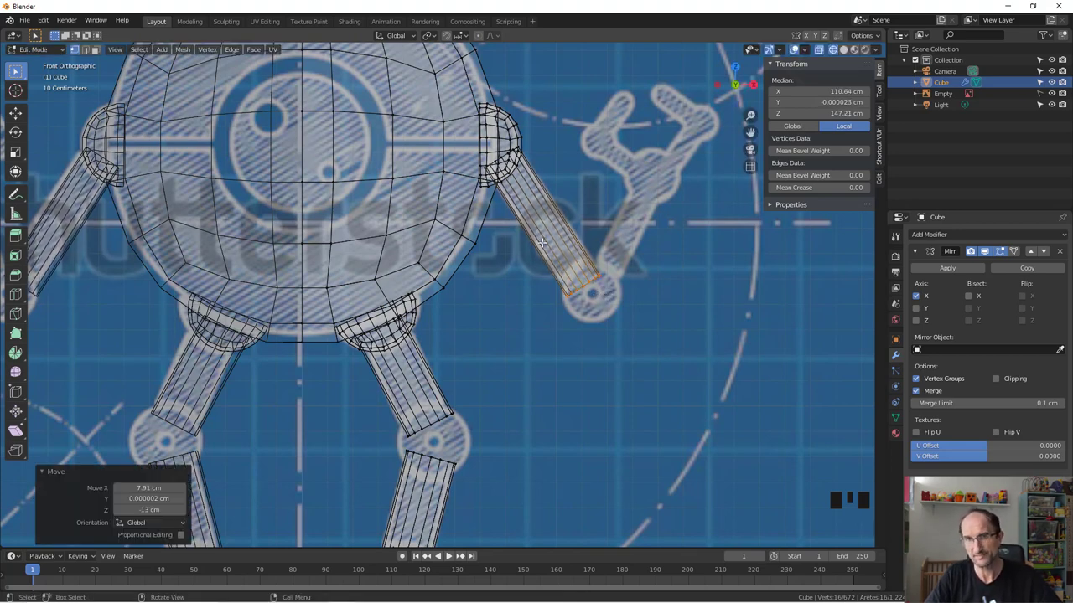
{"action": "key", "text": "a"}
{"action": "key", "text": "l"}
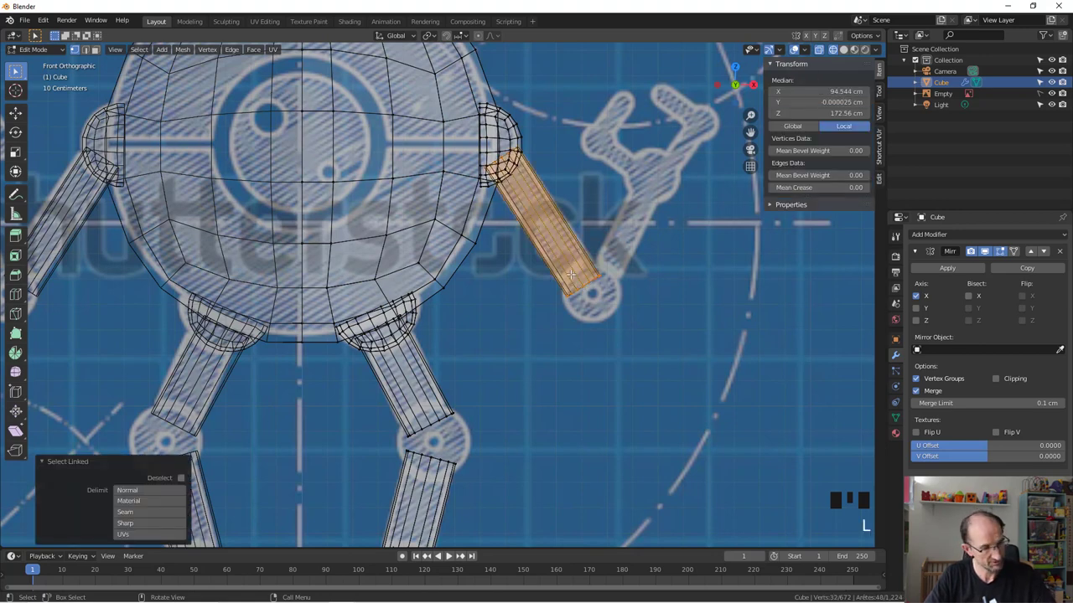
- Duplicate the upper arm bar into a shorter forearm bar running from elbow toward the wrist
{"action": "key", "text": "shift+d"}
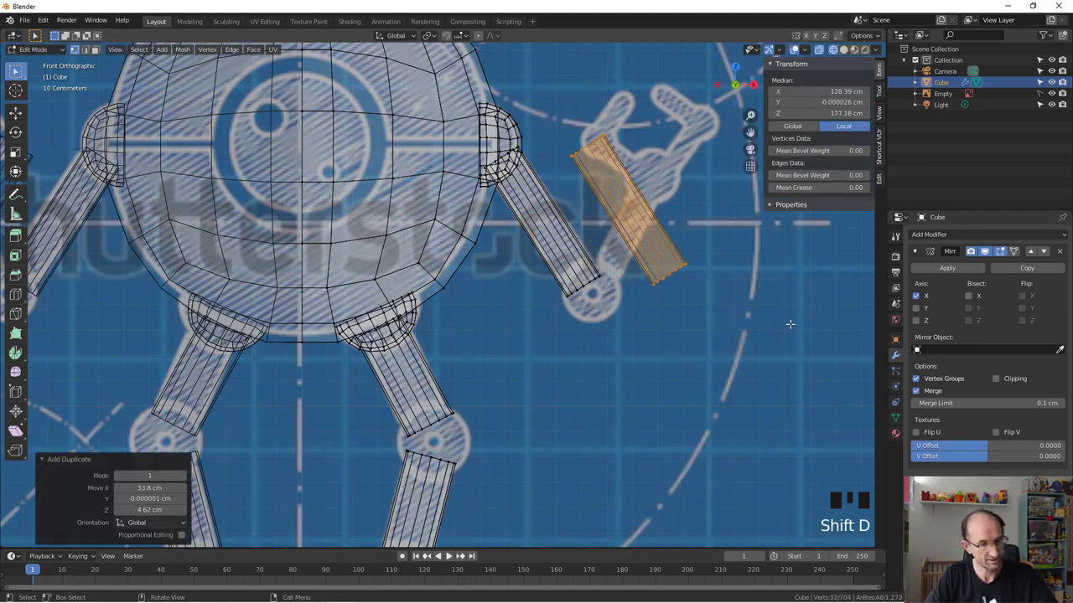
{"action": "key", "text": "r"}
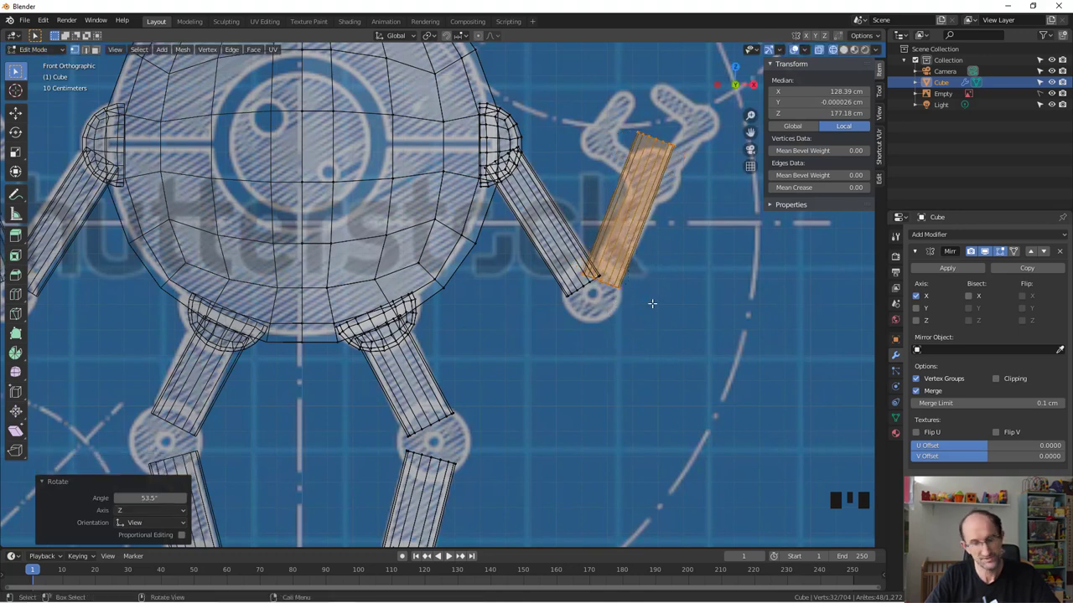
{"action": "key", "text": "g"}
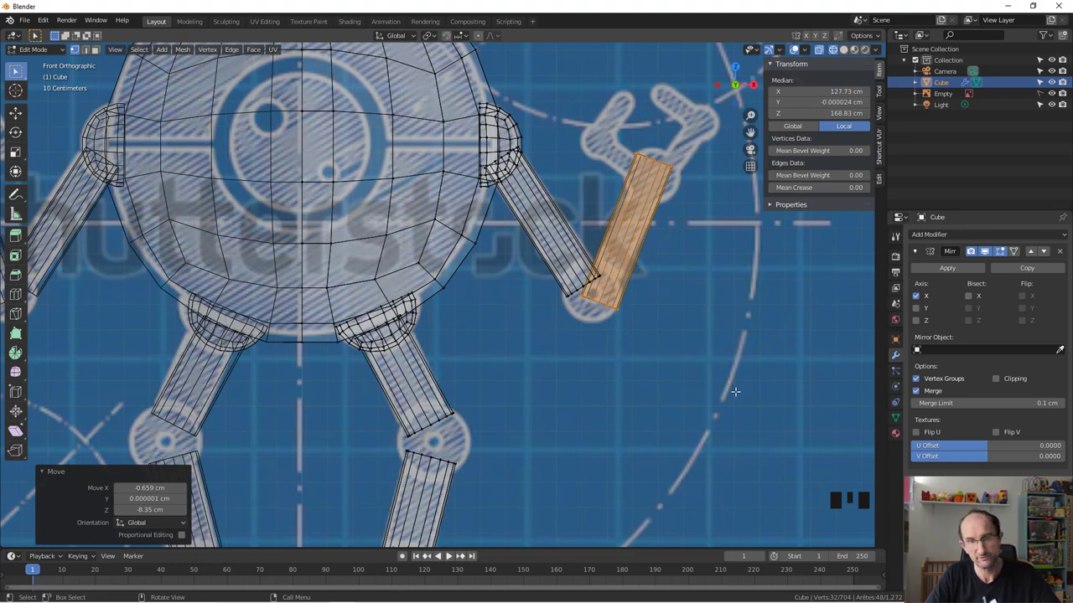
{"action": "key", "text": "r"}
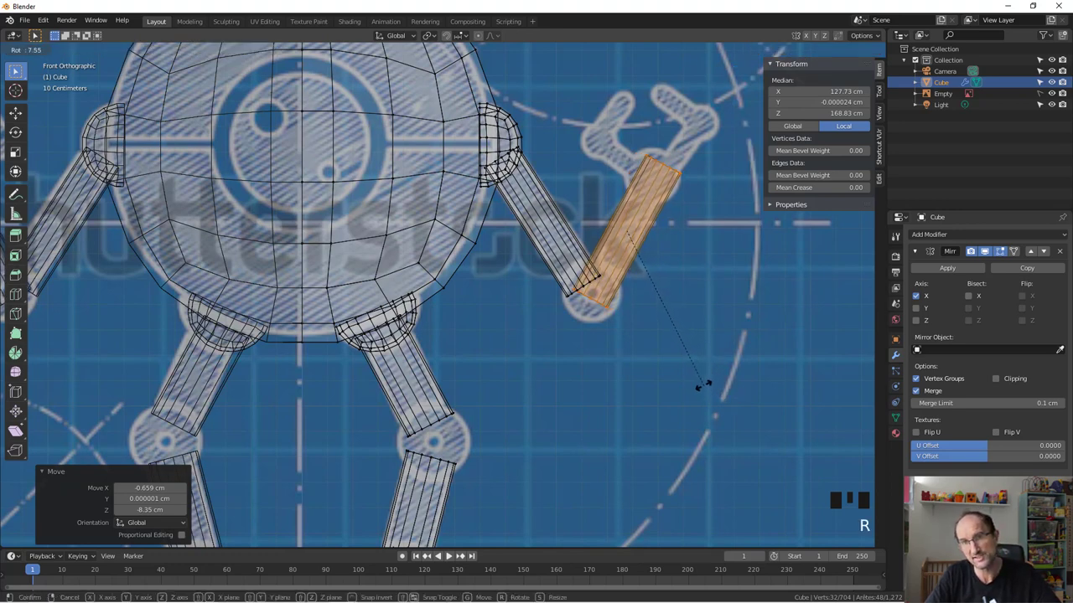
{"action": "key", "text": "s"}
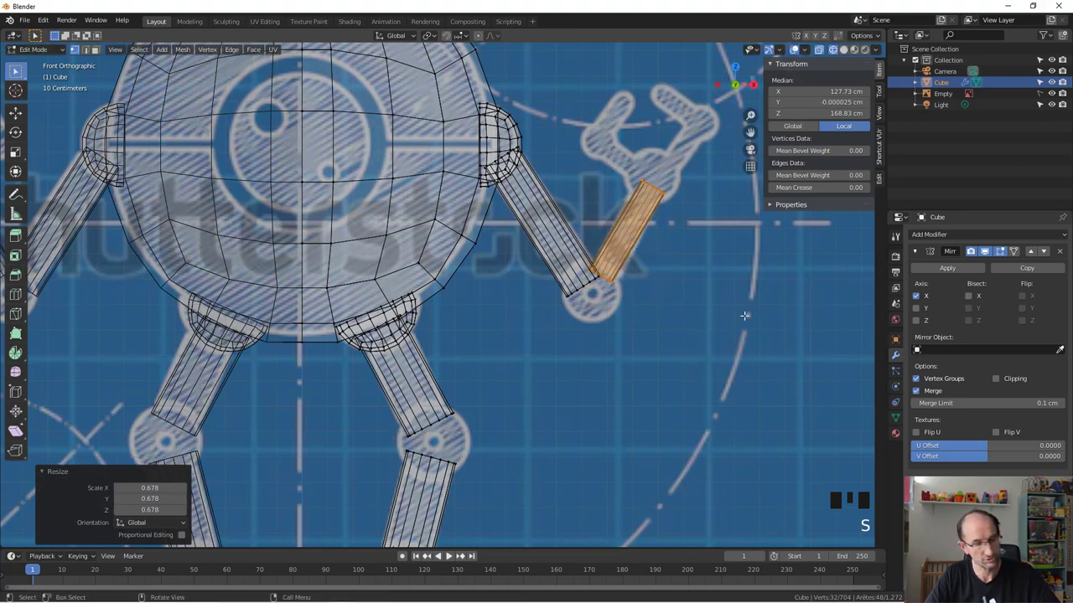
{"action": "key", "text": "r"}
{"action": "key", "text": "g"}
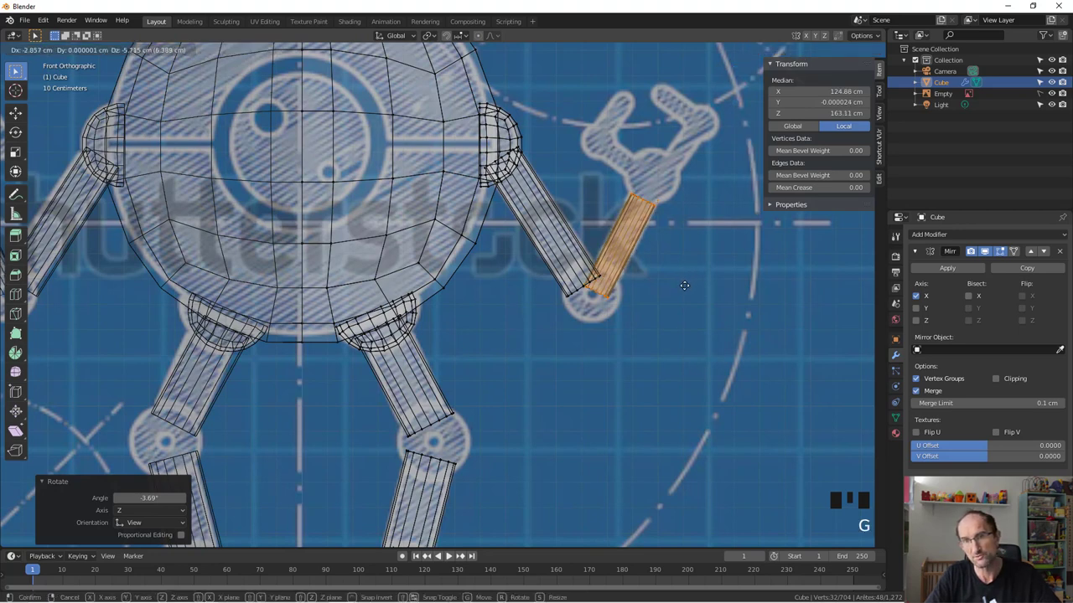
- Duplicate the forearm into a small finger bar and fit its ends onto the claw
{"action": "key", "text": "shift+d"}
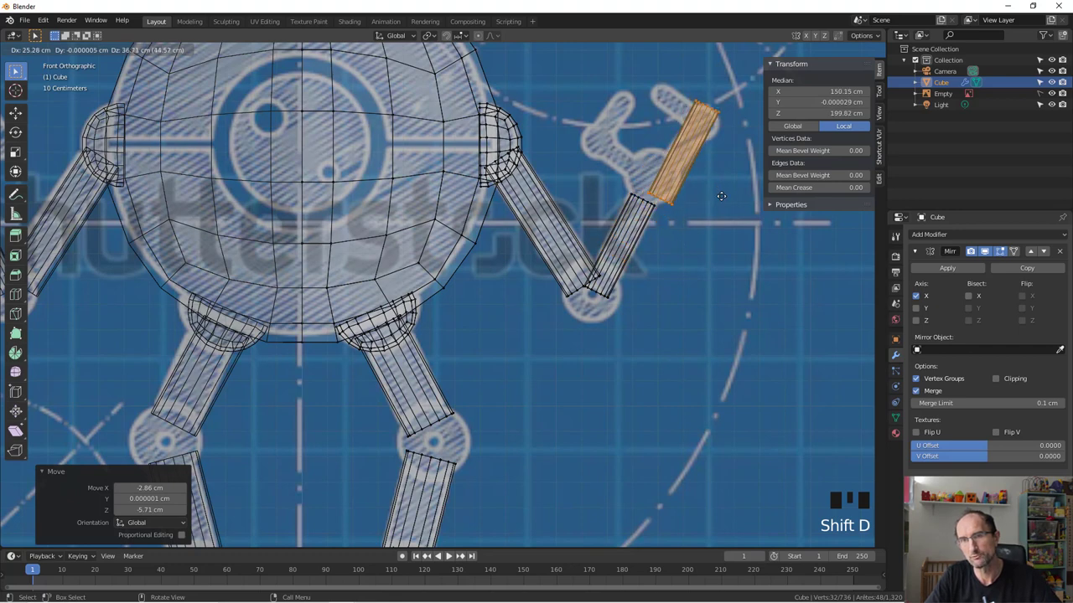
{"action": "key", "text": "s"}
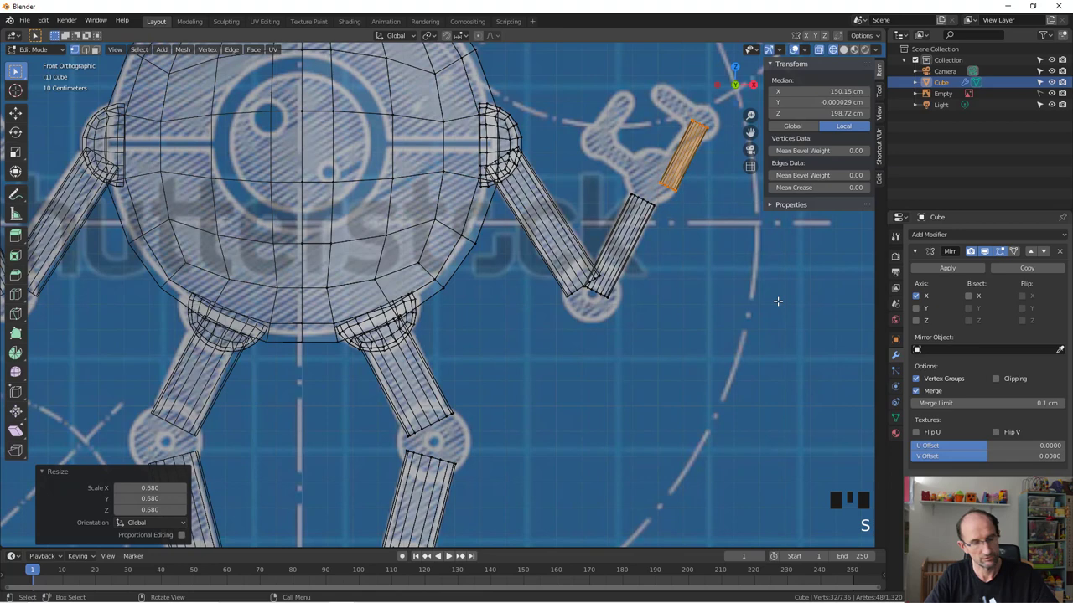
{"action": "key", "text": "r"}
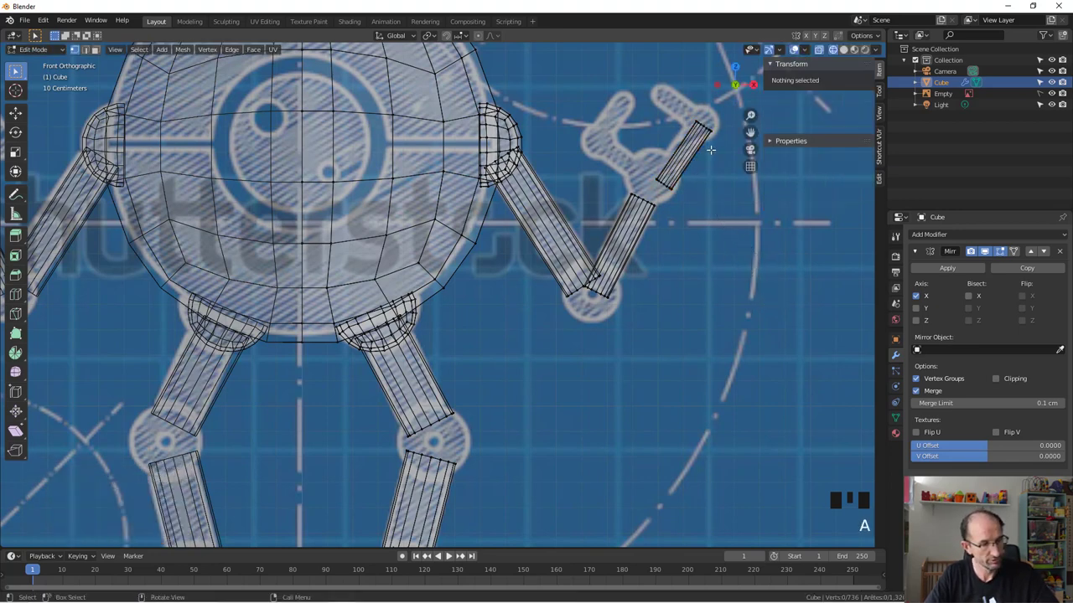
{"action": "key", "text": "b"}
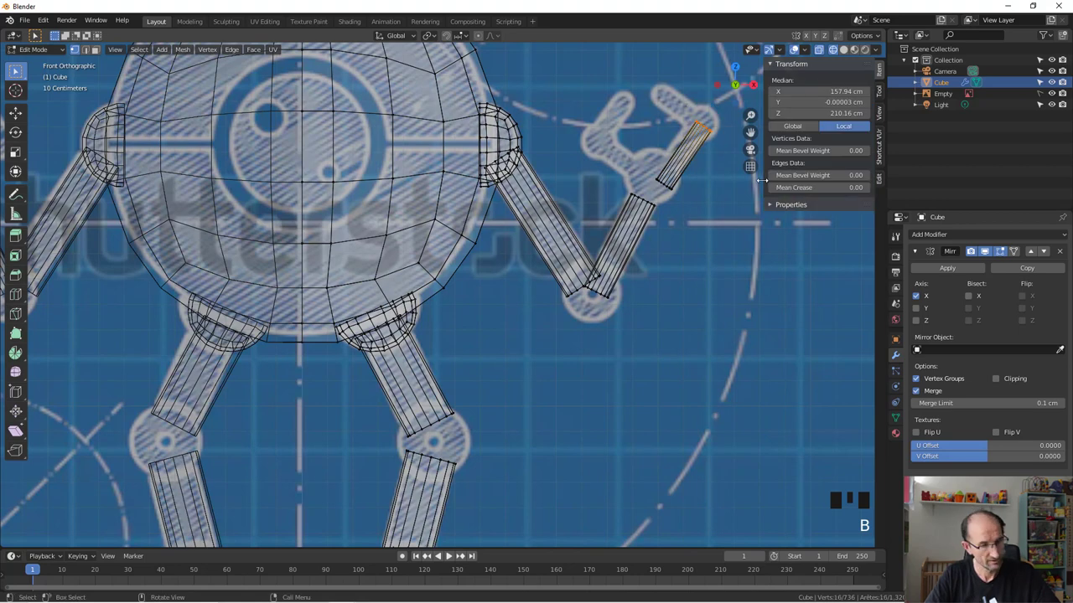
{"action": "key", "text": "g"}
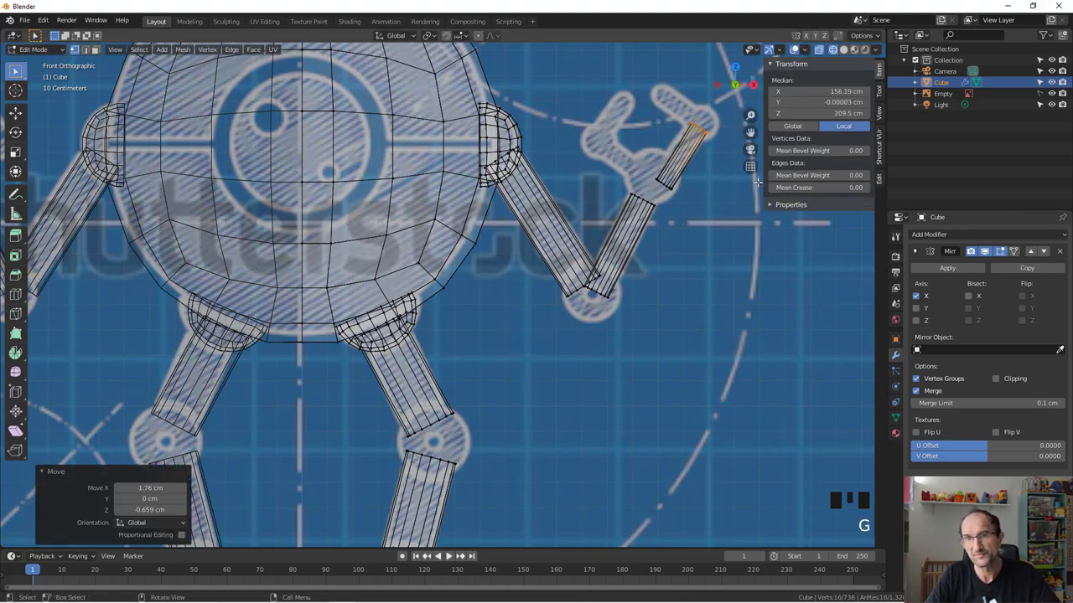
{"action": "key", "text": "a"}
{"action": "key", "text": "b"}
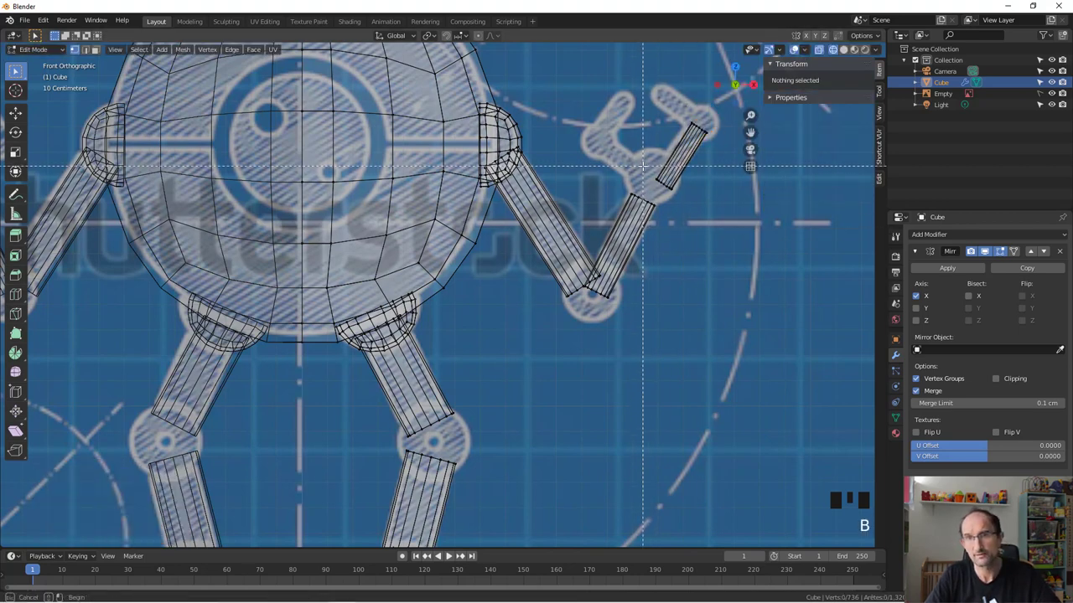
{"action": "key", "text": "g"}
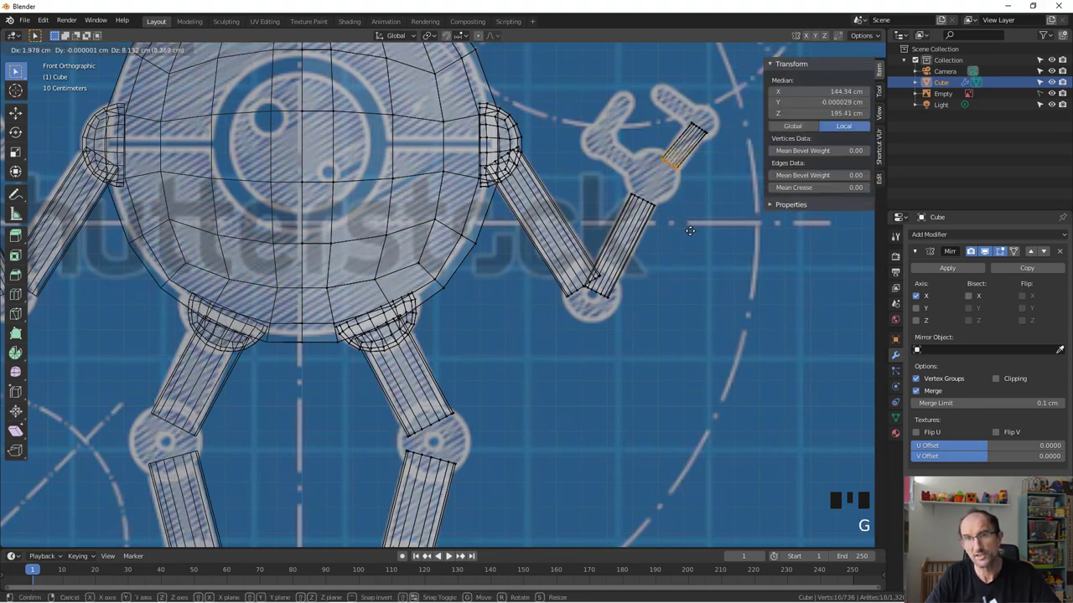
{"action": "key", "text": "Tab"}
{"action": "key", "text": "Tab"}
{"action": "key", "text": "a"}
{"action": "key", "text": "l"}
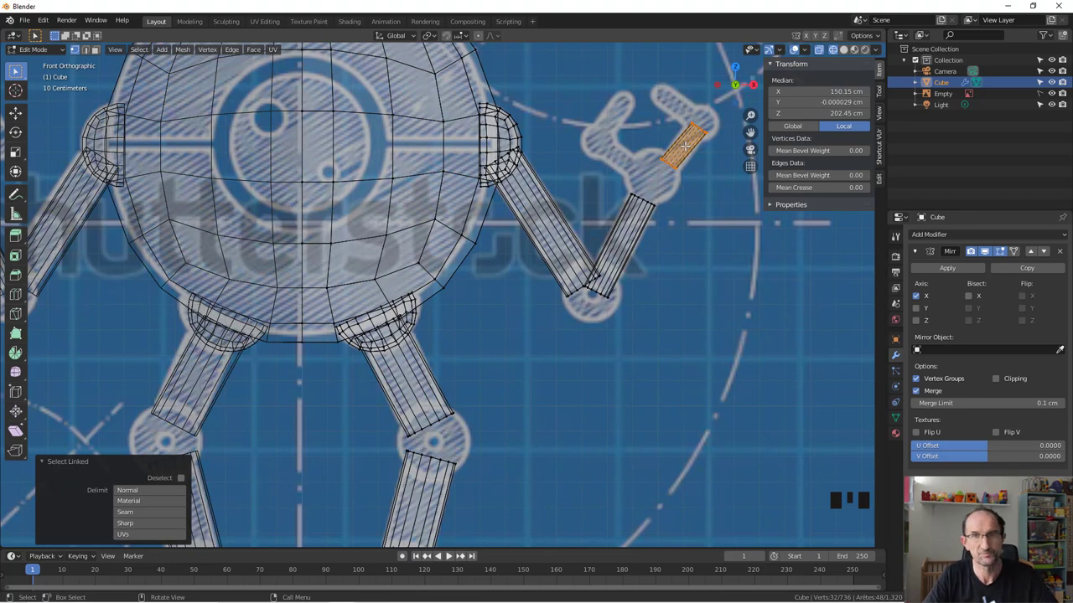
- Duplicate and rotate further finger bars to shape the claw's pincer down to its tip
{"action": "key", "text": "shift+d"}
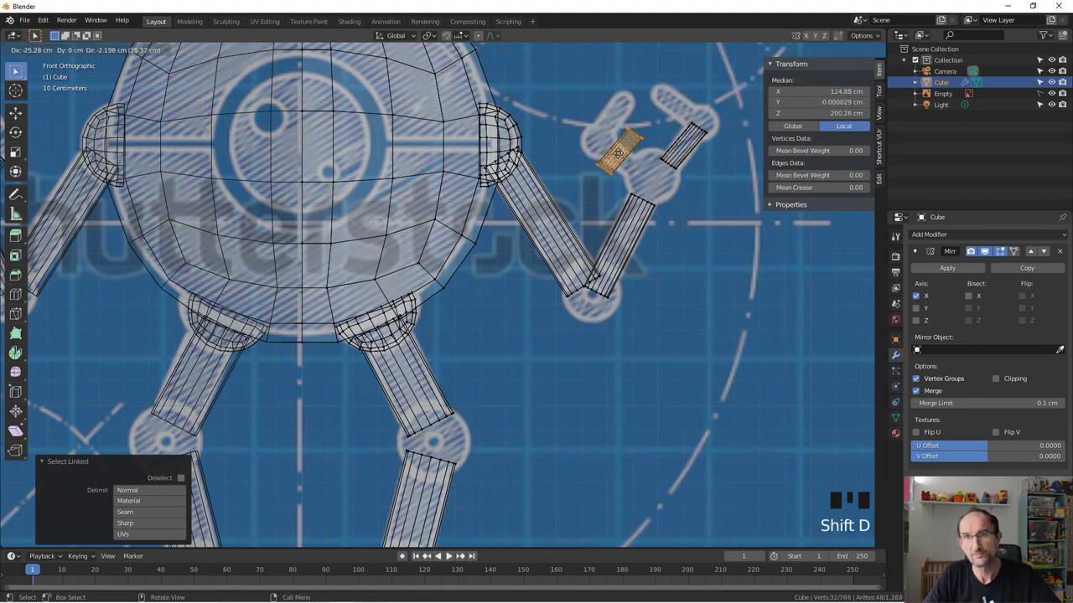
{"action": "key", "text": "r"}
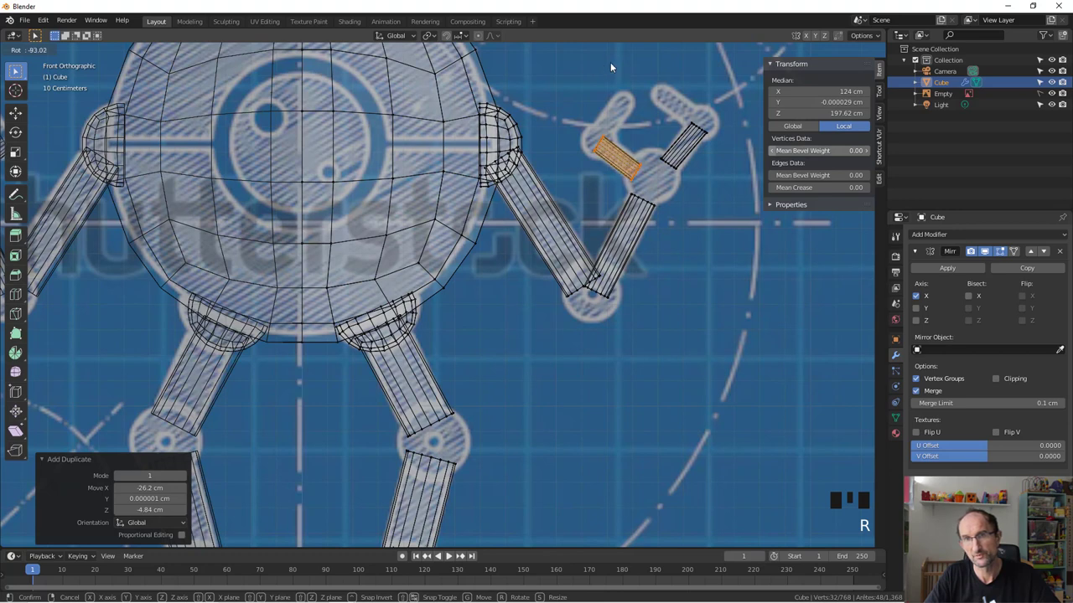
{"action": "key", "text": "shift+d"}
{"action": "key", "text": "r"}
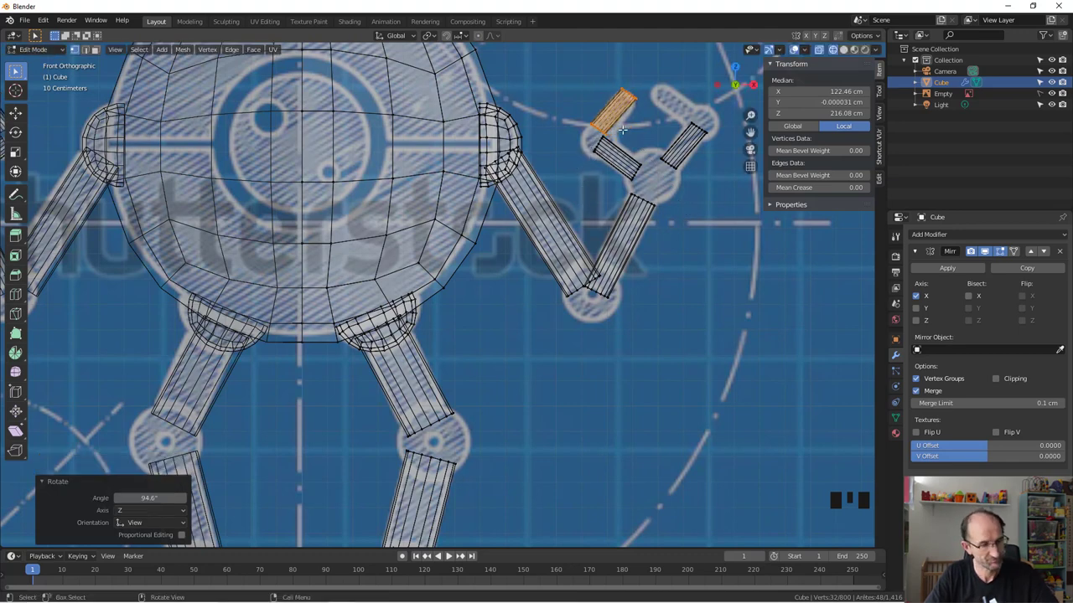
{"action": "key", "text": "g"}
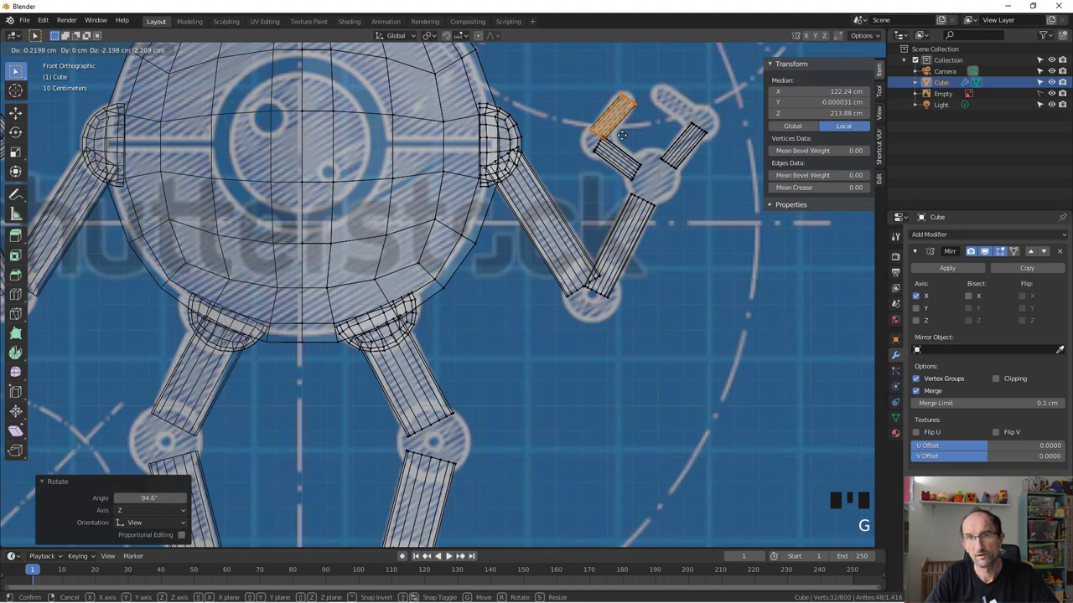
{"action": "key", "text": "shift+d"}
{"action": "key", "text": "r"}
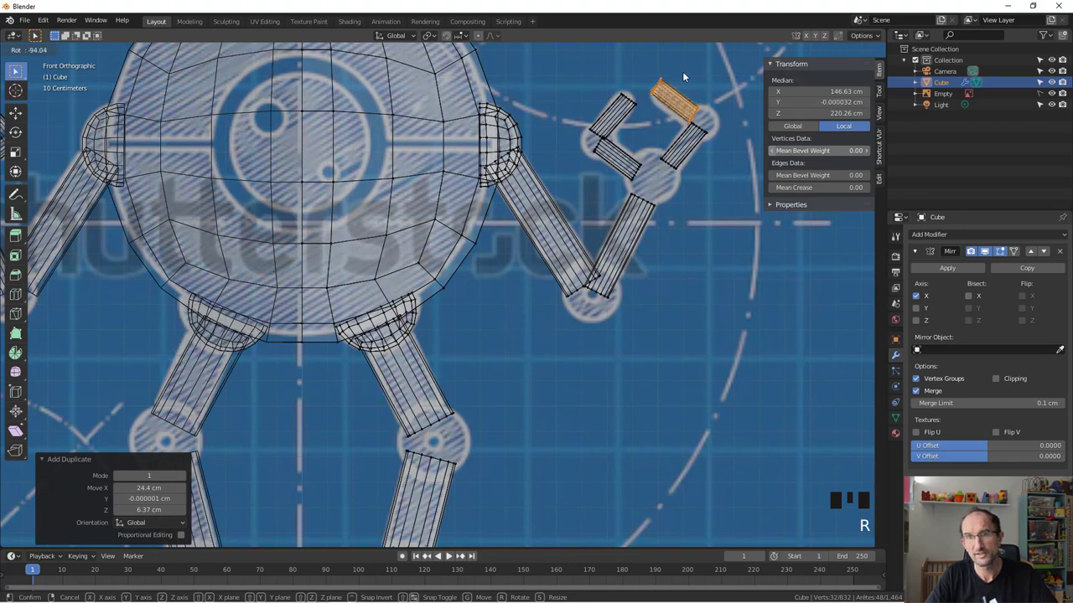
{"action": "key", "text": "g"}
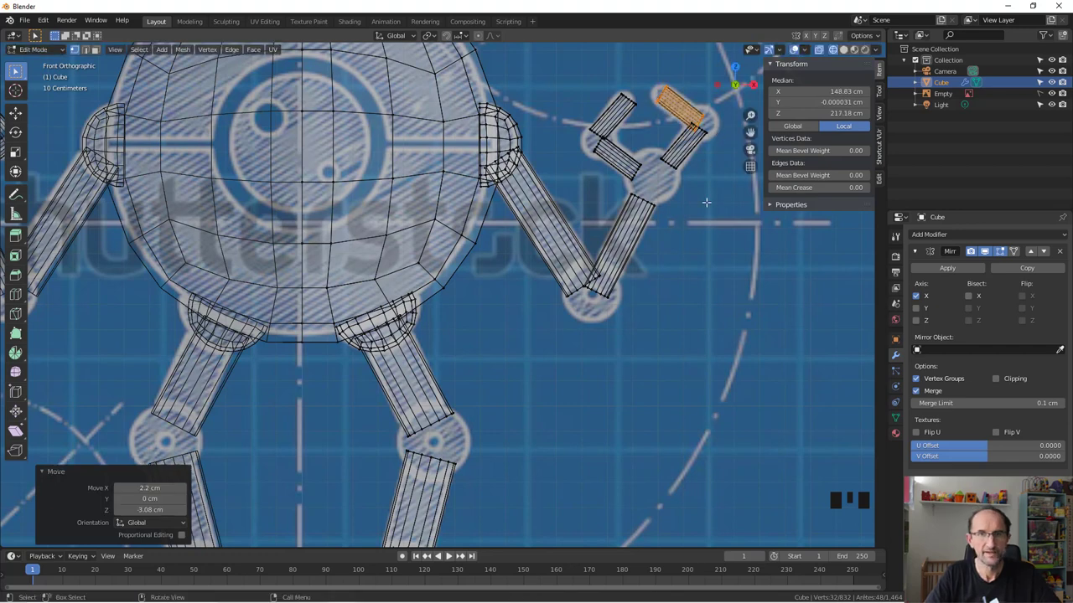
{"action": "key", "text": "shift+a"}
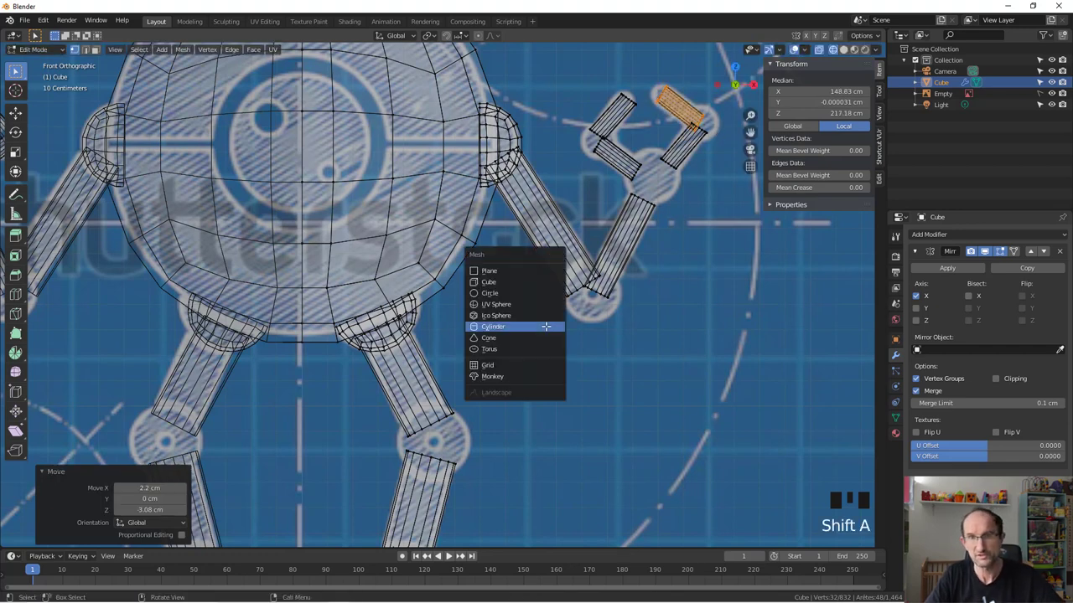
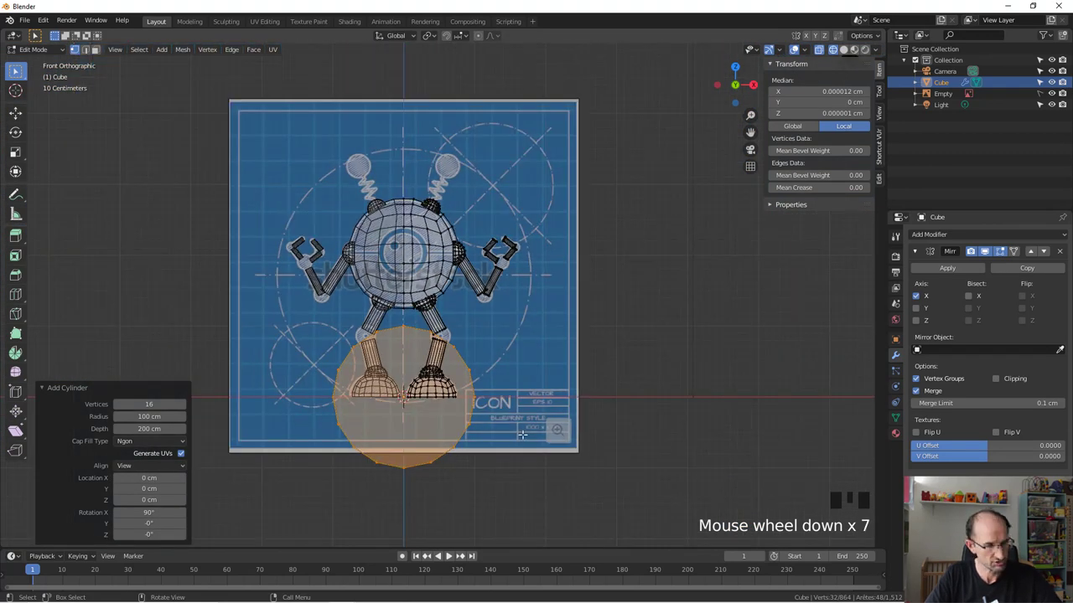
- Shrink a joint ball onto the hand and fit another copy at the elbow joint
{"action": "key", "text": "s"}
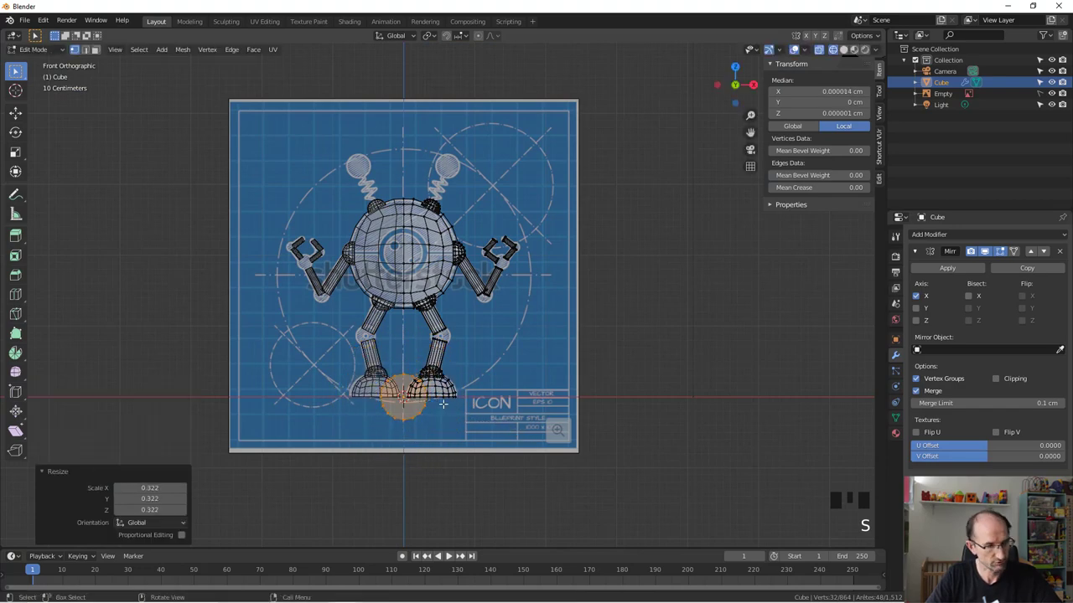
{"action": "key", "text": "g"}
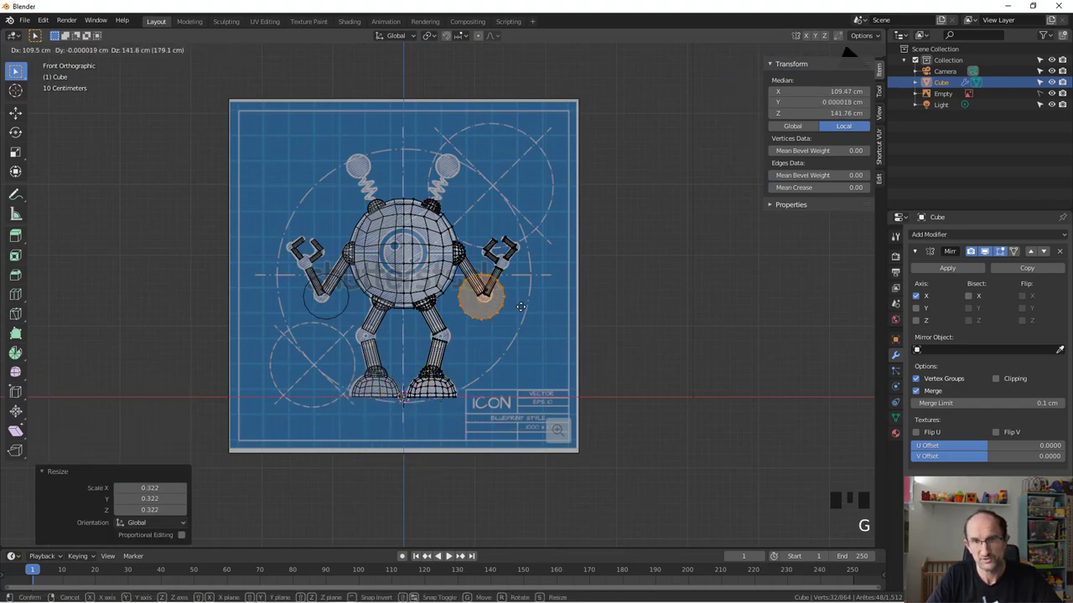
{"action": "scroll", "scroll_direction": "up", "scroll_amount": 3}
{"action": "key", "text": "s"}
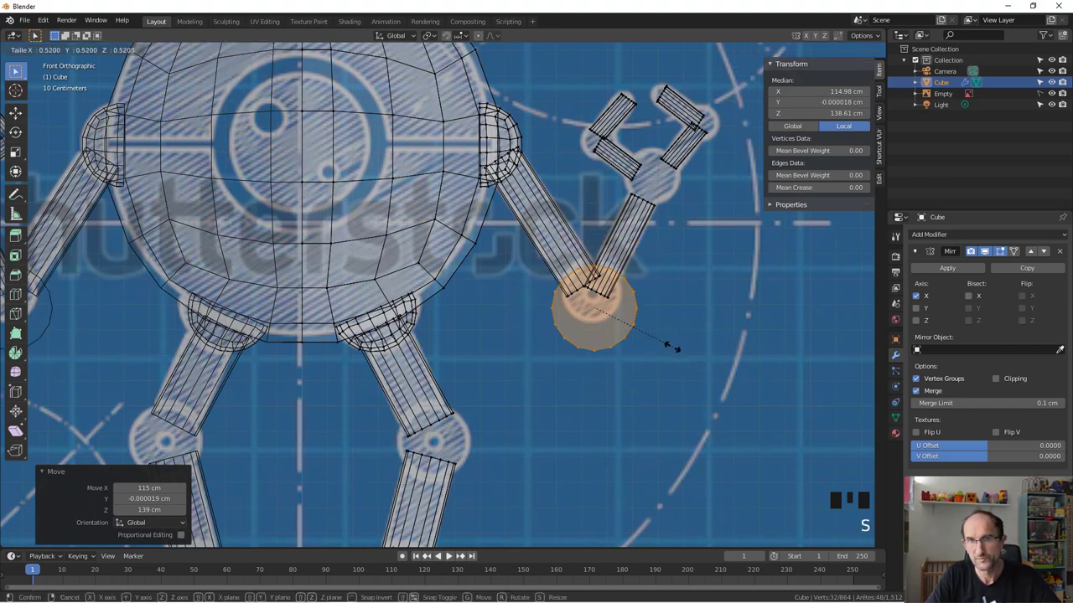
{"action": "key", "text": "g"}
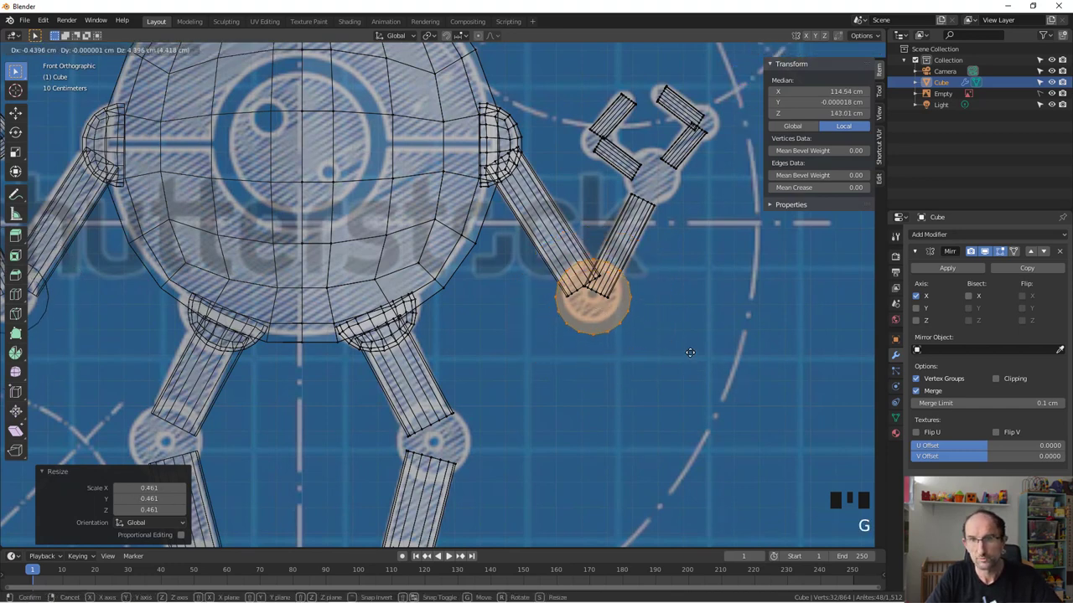
{"action": "key", "text": "d"}
{"action": "key", "text": "s"}
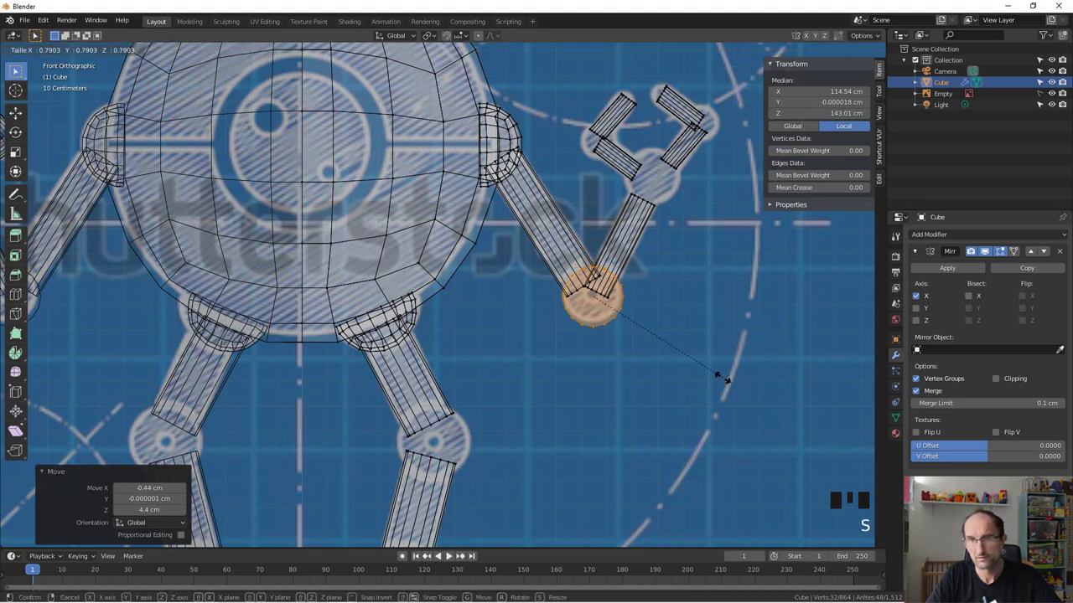
- Duplicate smaller balls for the wrist and both claw finger joints
{"action": "key", "text": "shift+d"}
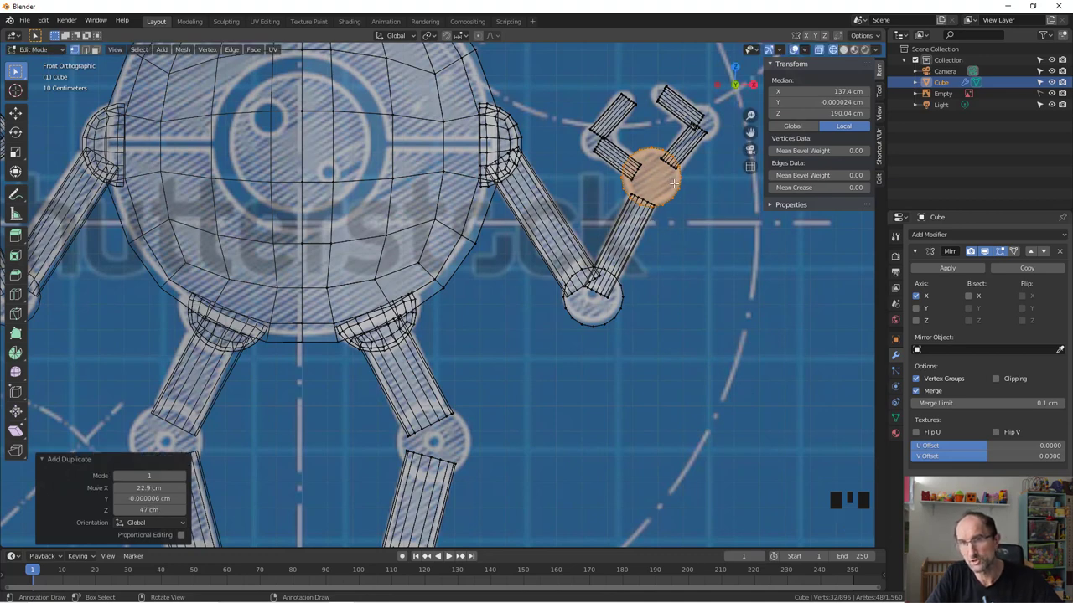
{"action": "key", "text": "shift+d"}
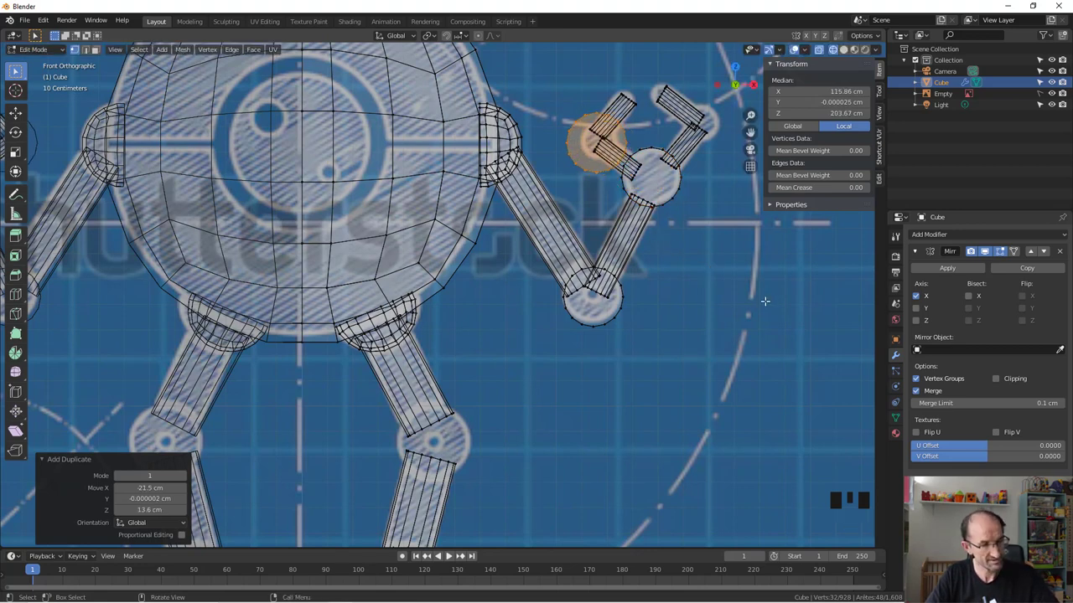
{"action": "key", "text": "s"}
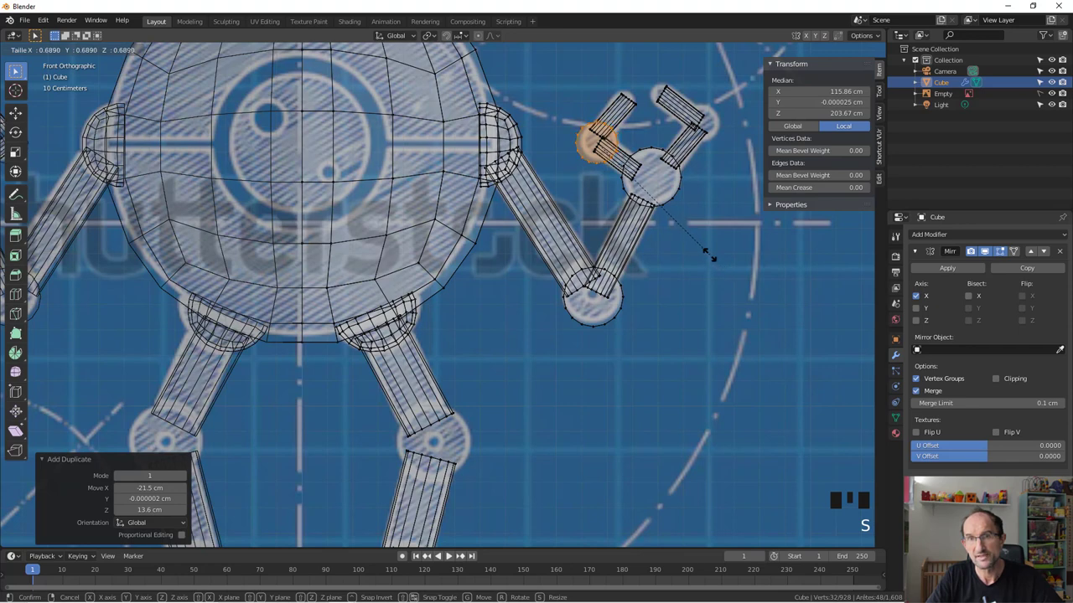
{"action": "key", "text": "g"}
{"action": "key", "text": "s"}
{"action": "key", "text": "shift+d"}
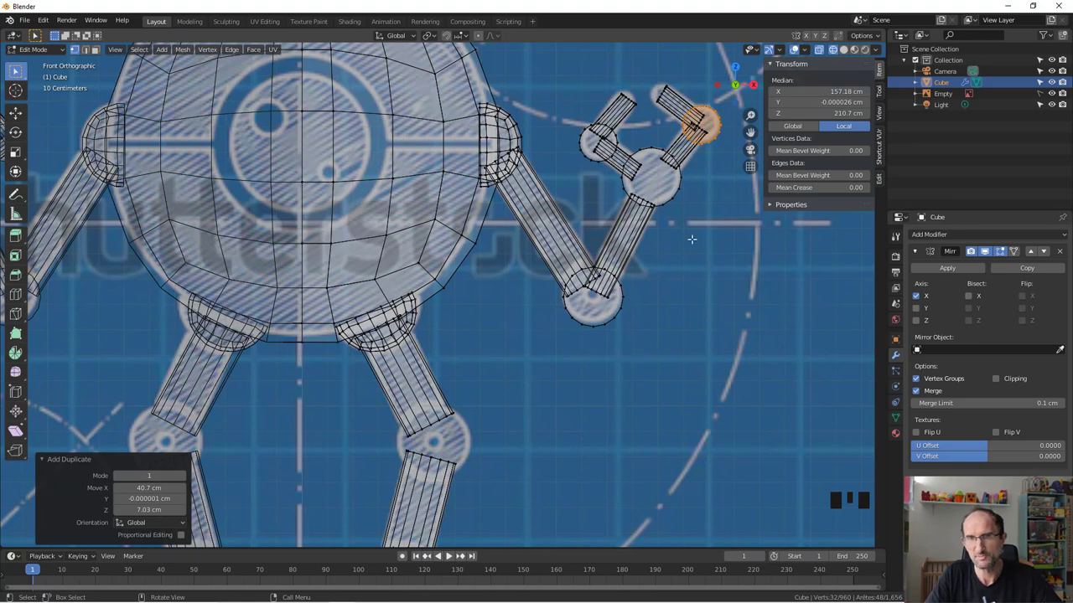
- Duplicate a ball for the knee joint and resize it to fit the leg
{"action": "key", "text": "shift+d"}
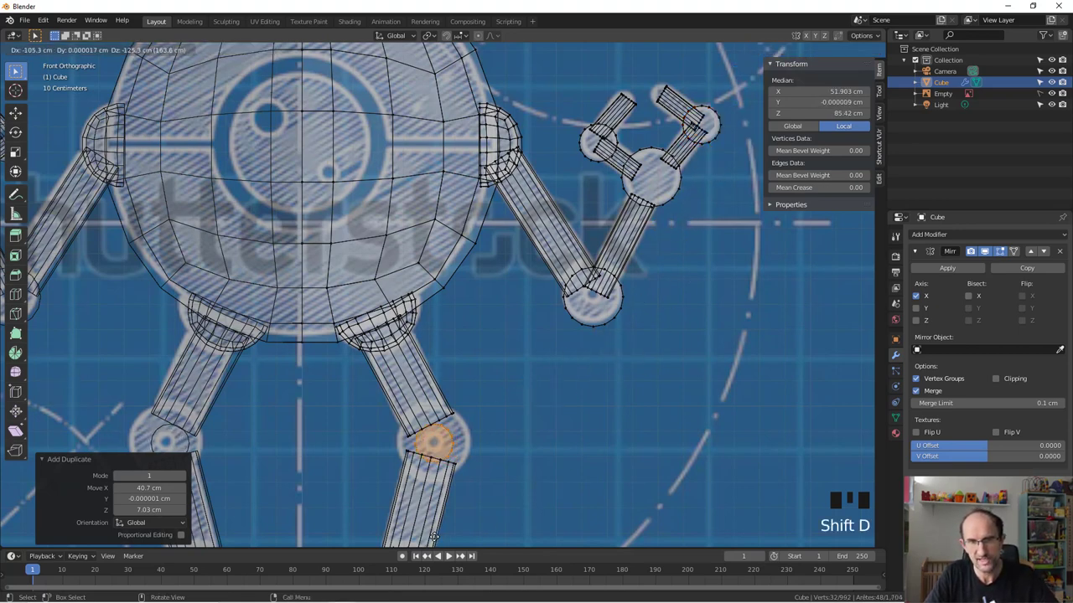
{"action": "key", "text": "s"}
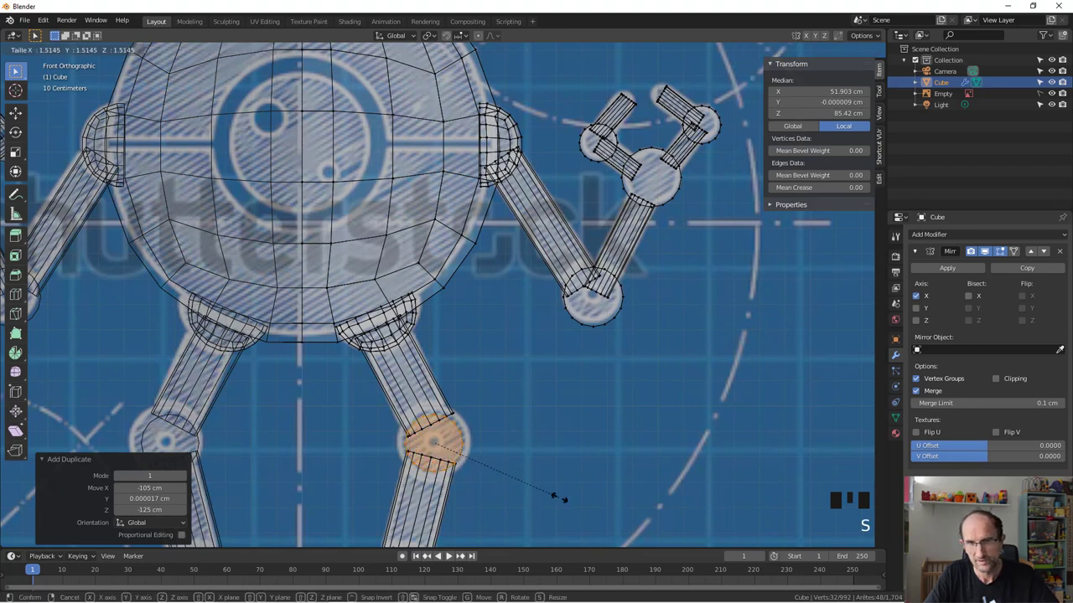
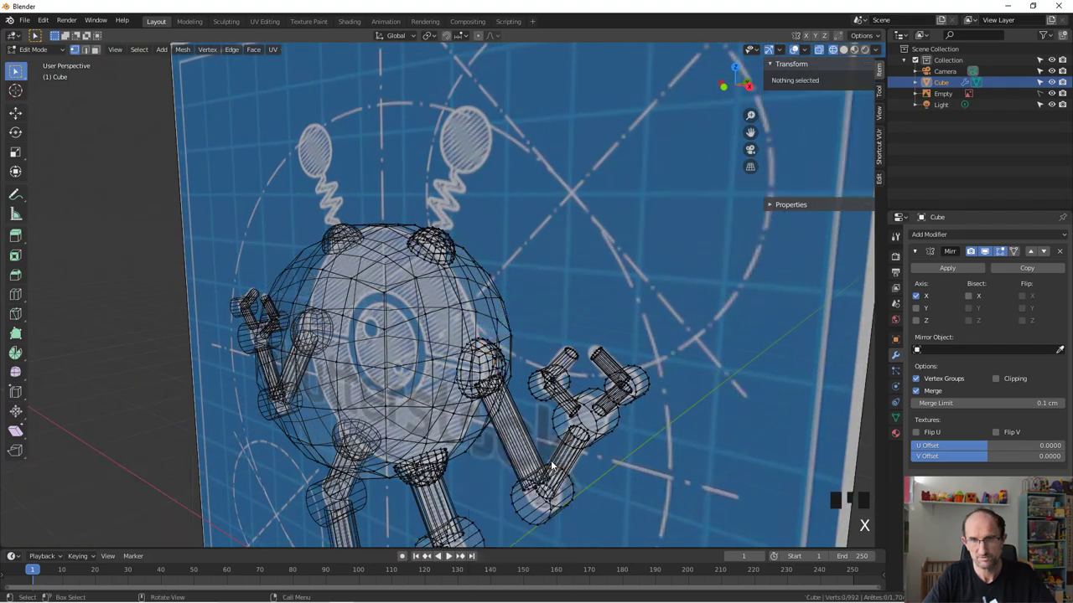
- Switch the viewport to solid shading and show the blueprint reference behind the robot again
{"action": "scroll", "scroll_direction": "down", "scroll_amount": 3}
{"action": "key", "text": "z"}
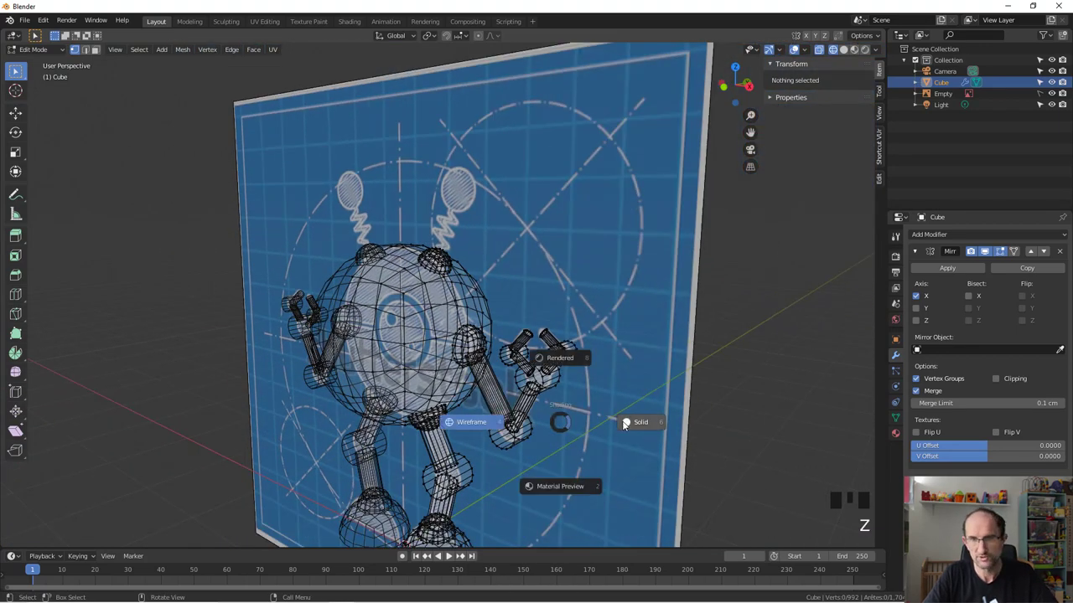
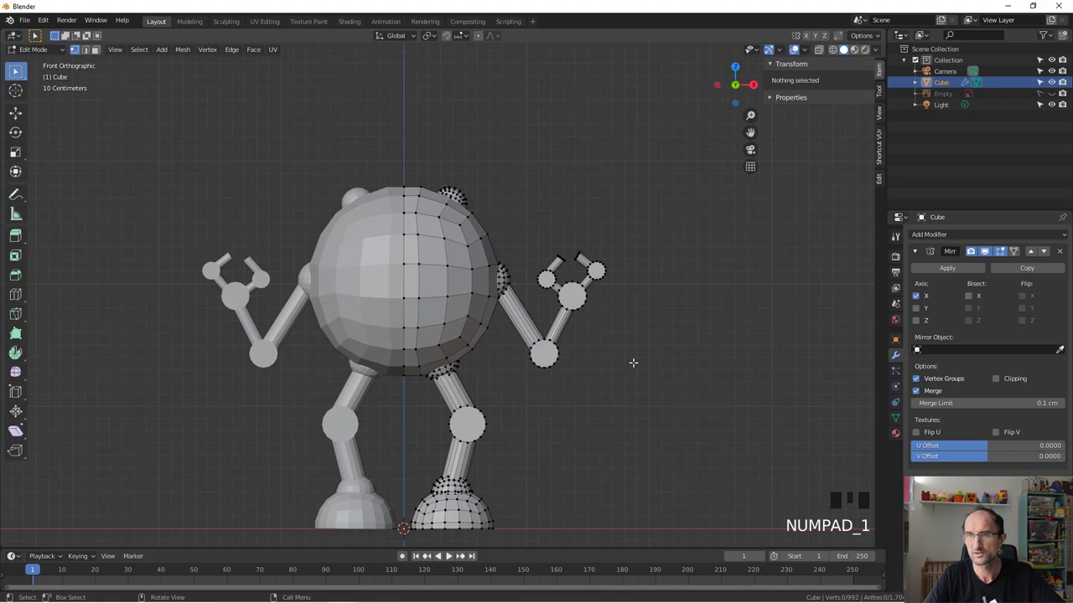
{"action": "left_click", "coordinate": [1056, 93]}
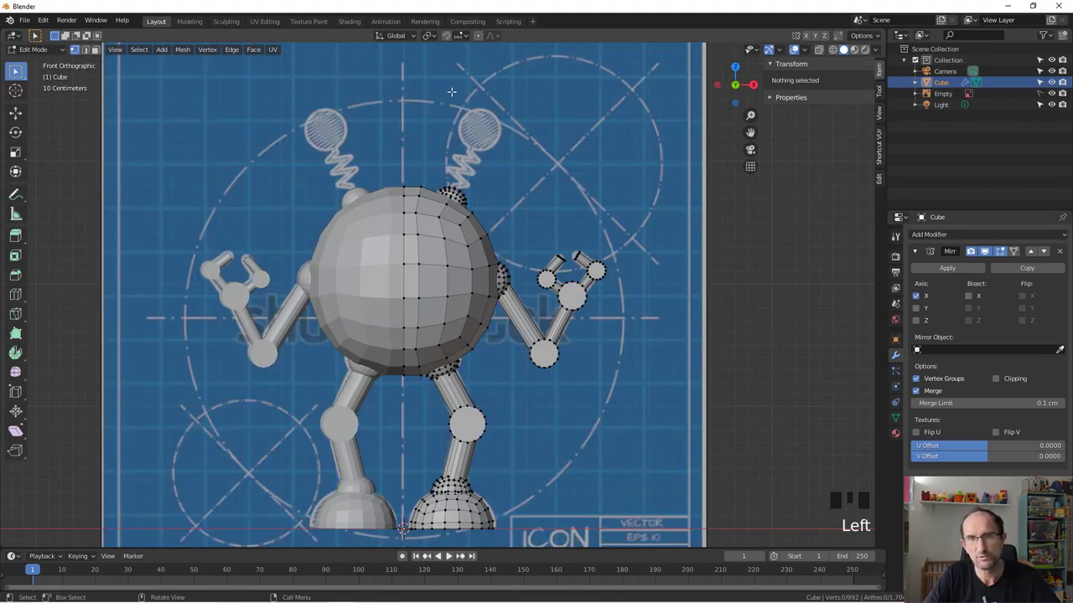
- Add a sphere with mirror clipping on and move it out to the side in wireframe view
{"action": "key", "text": "shift+a"}
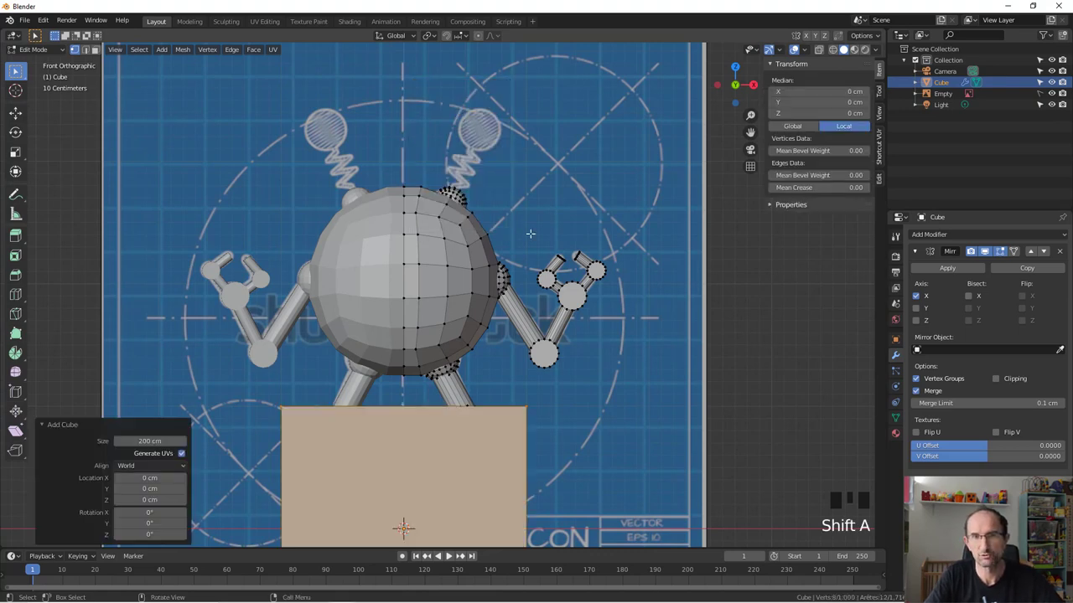
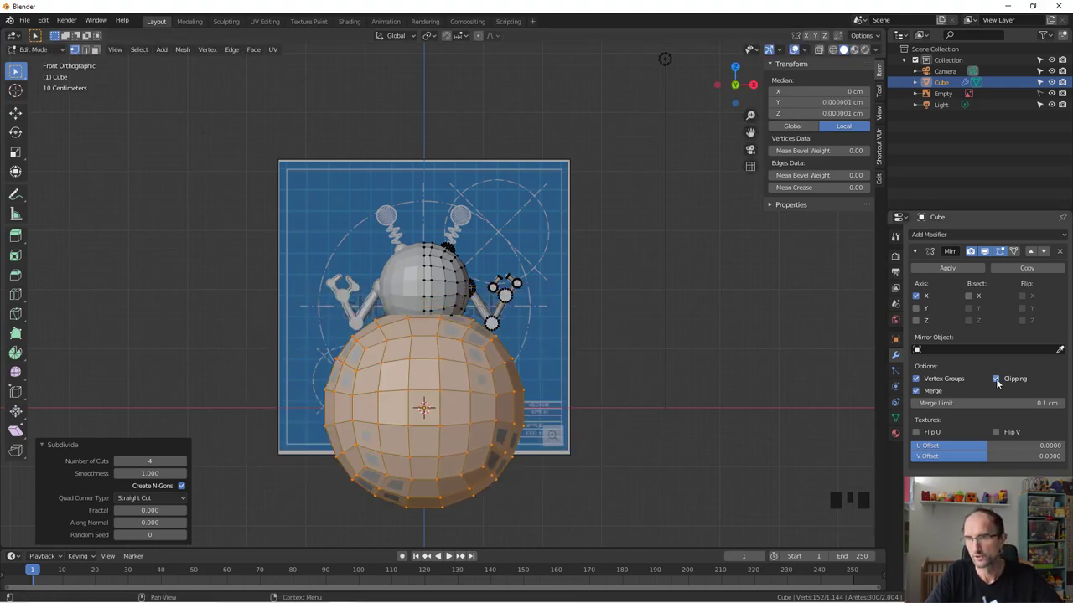
{"action": "left_click", "coordinate": [1002, 384]}
{"action": "key", "text": "g"}
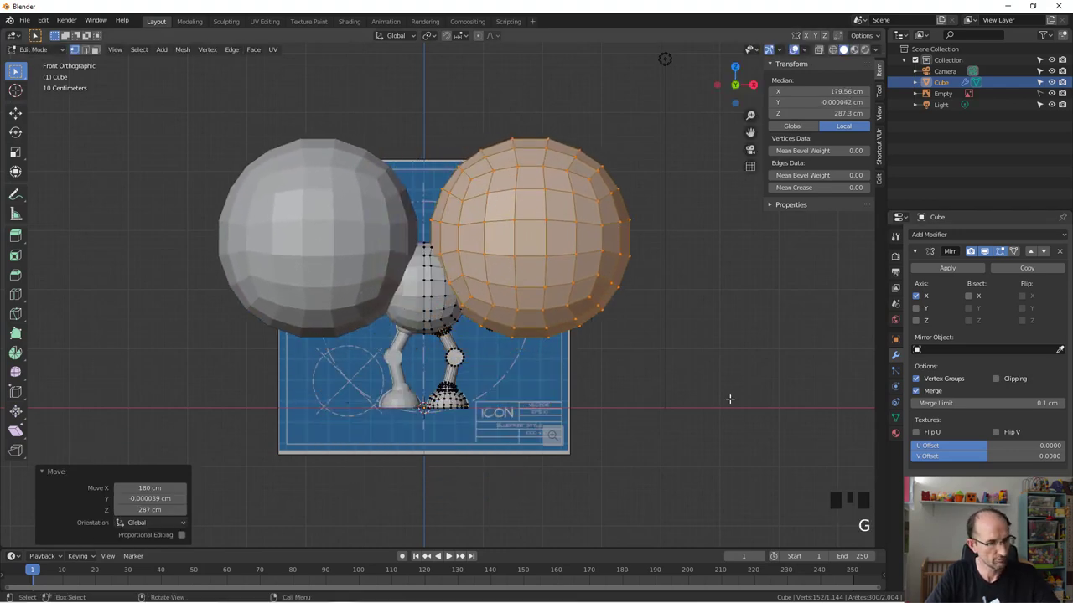
{"action": "key", "text": "z"}
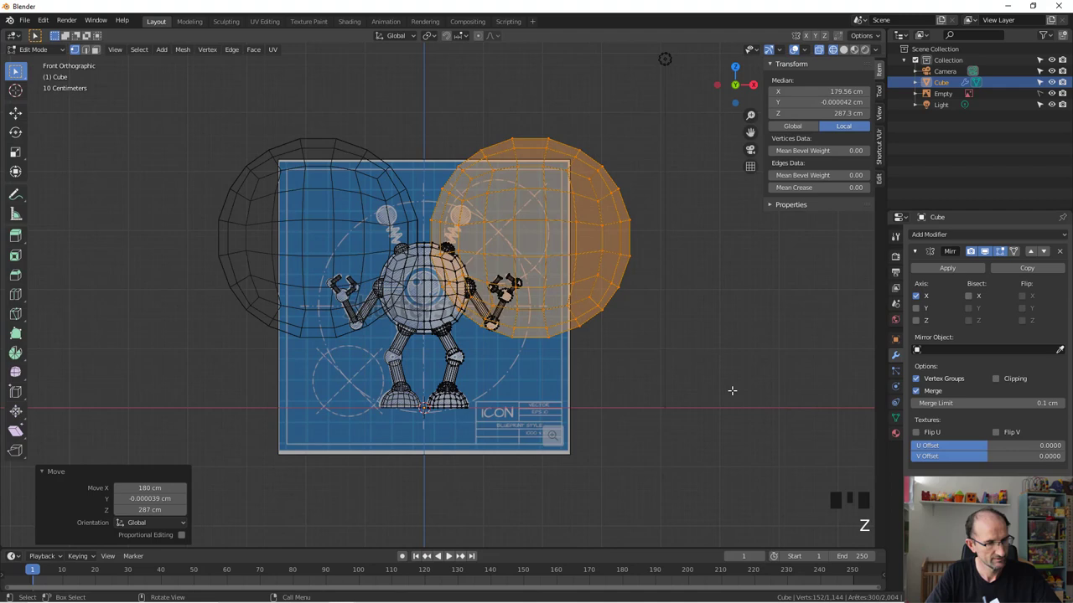
- Shrink the sphere to antenna-ball size and seat it on the antenna tip
{"action": "key", "text": "s"}
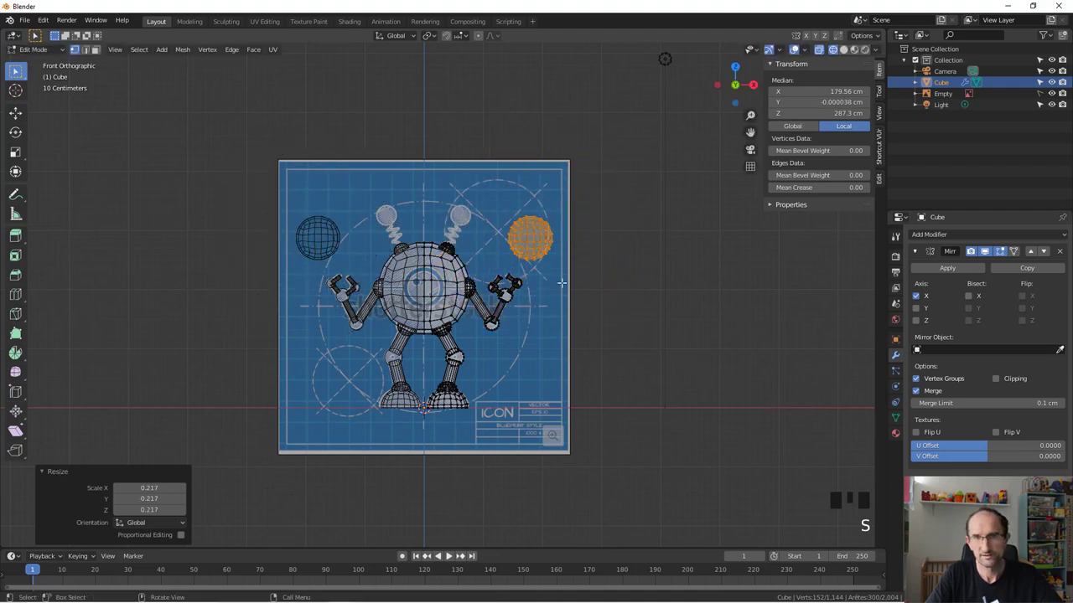
{"action": "scroll", "scroll_direction": "up", "scroll_amount": 3}
{"action": "key", "text": "g"}
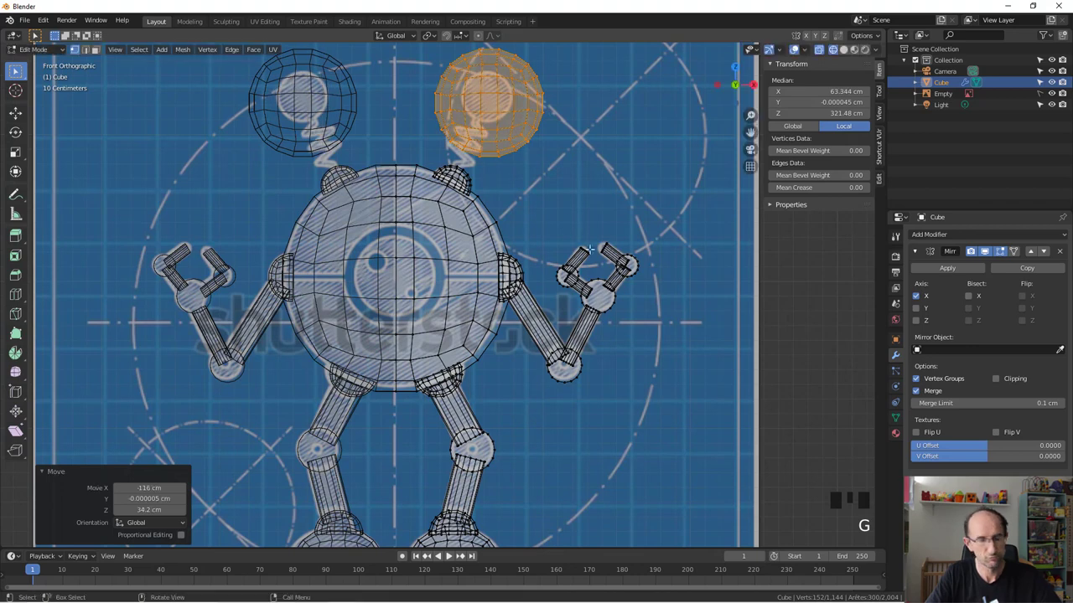
{"action": "key", "text": "s"}
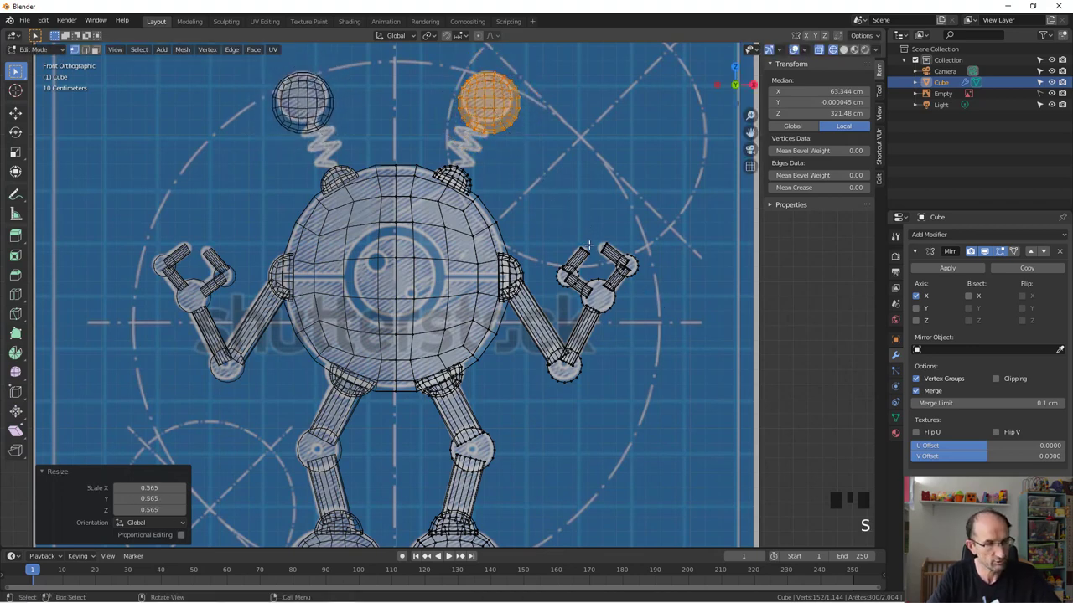
{"action": "key", "text": "s"}
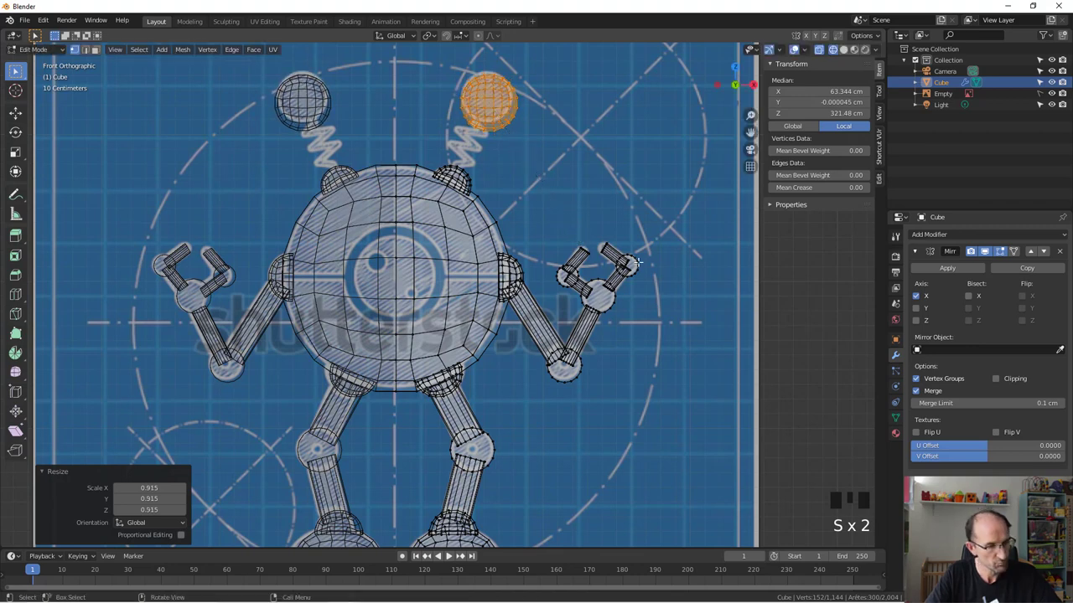
{"action": "key", "text": "g"}
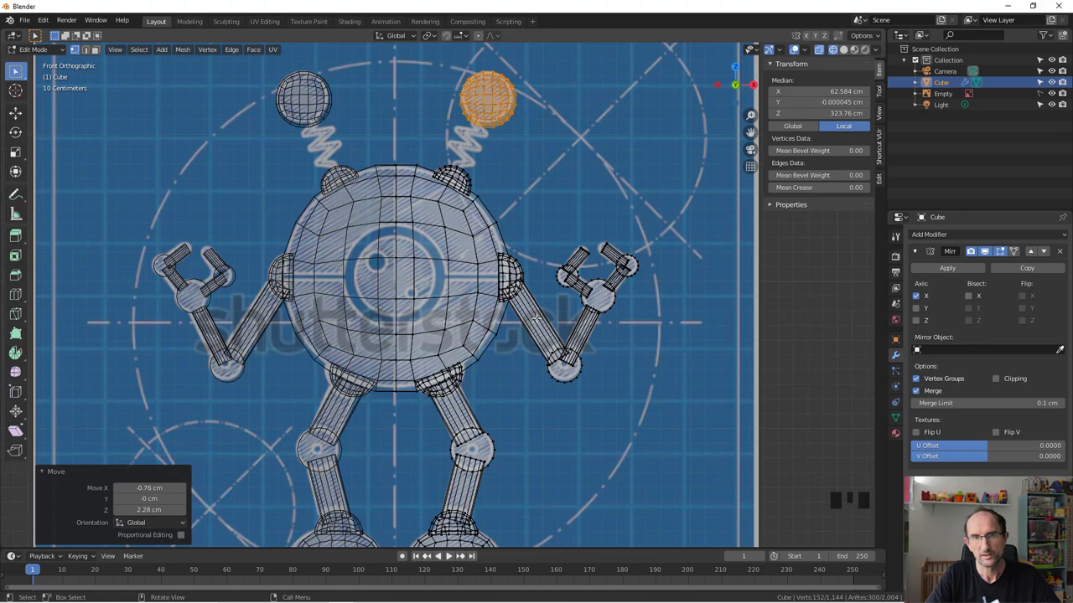
- Check the elbow and wrist ball meshes by selecting each linked, then clear the selection
{"action": "key", "text": "a"}
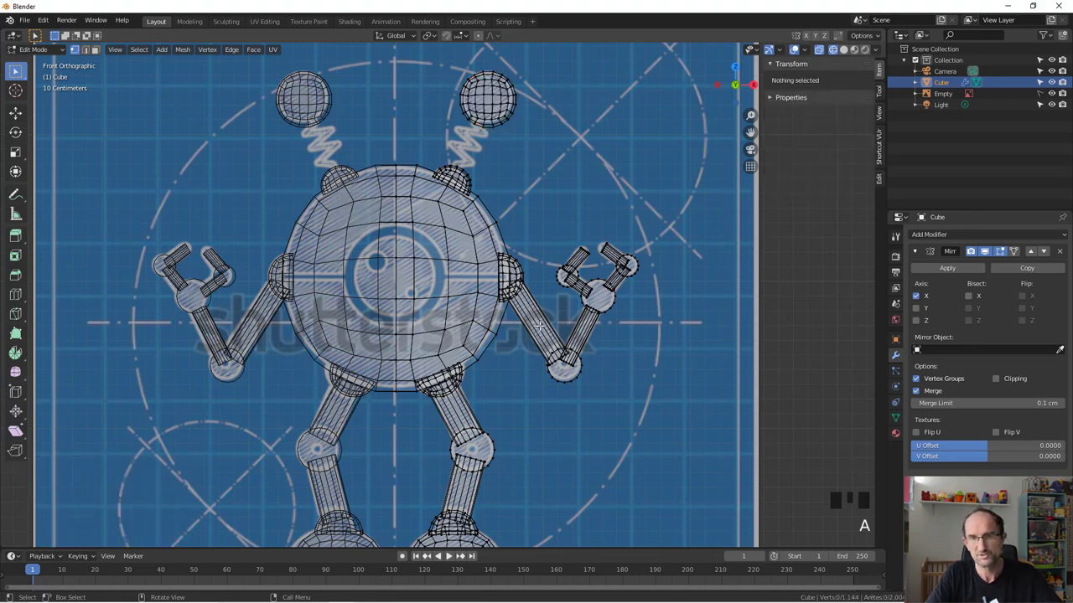
{"action": "key", "text": "l"}
{"action": "key", "text": "a"}
{"action": "key", "text": "l"}
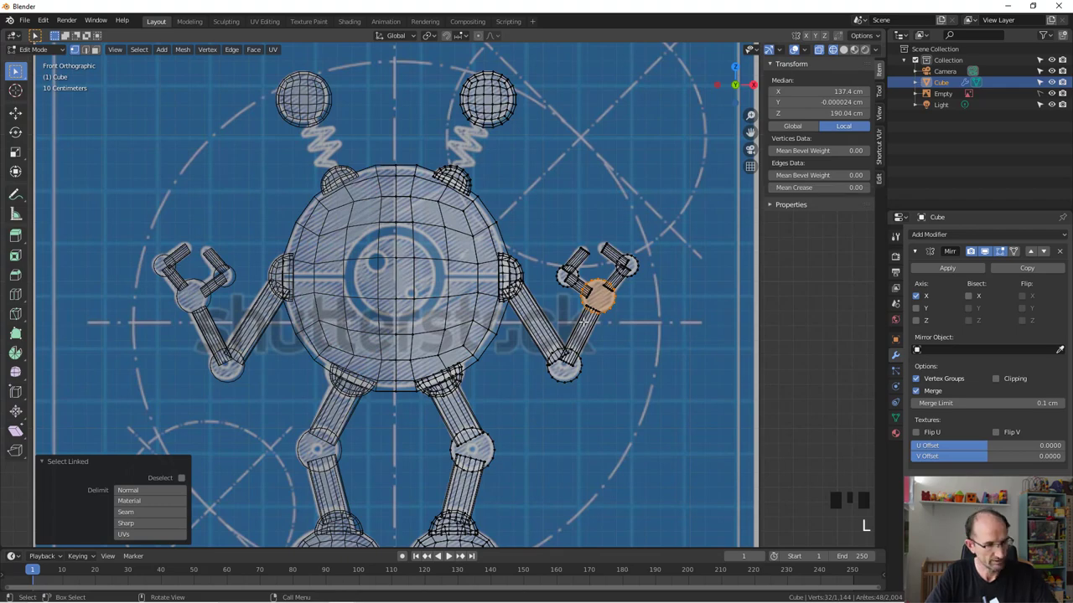
{"action": "key", "text": "a"}
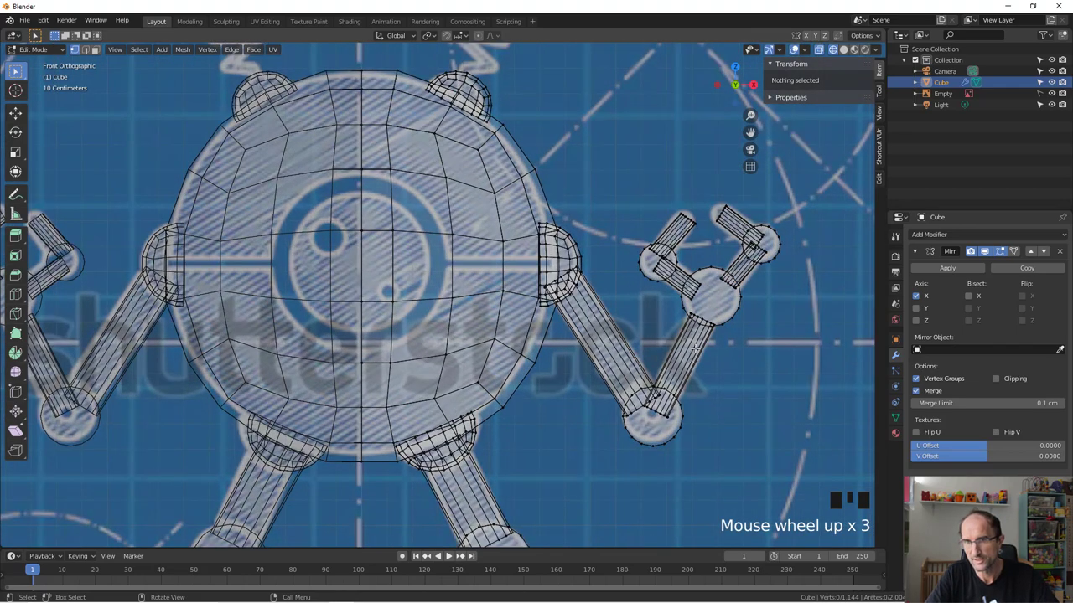
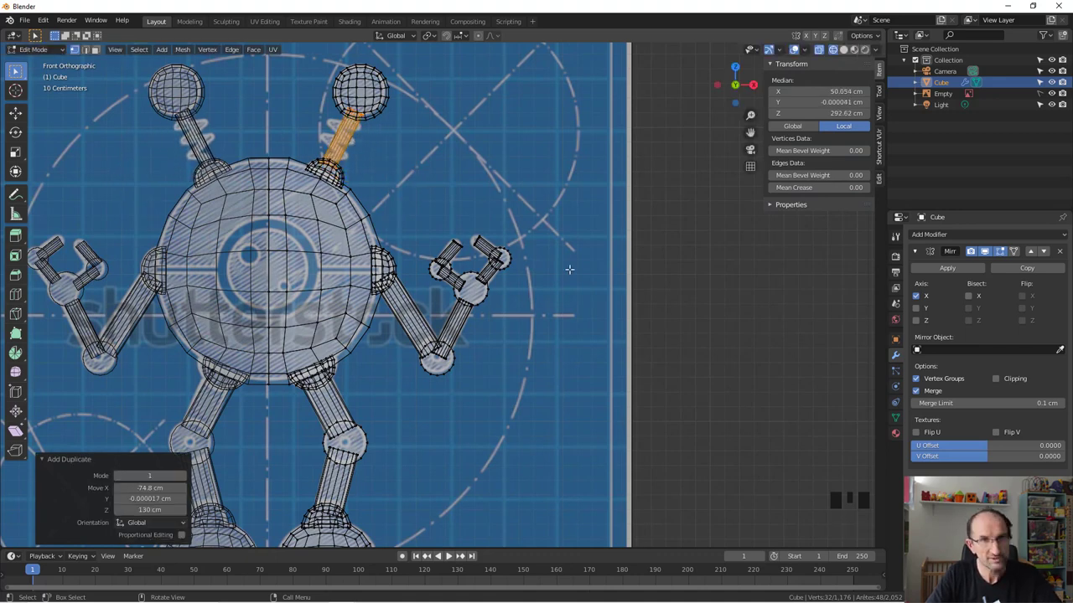
- Resize the antenna stalk and tuck its end under the ball, then inspect the whole robot
{"action": "key", "text": "s"}
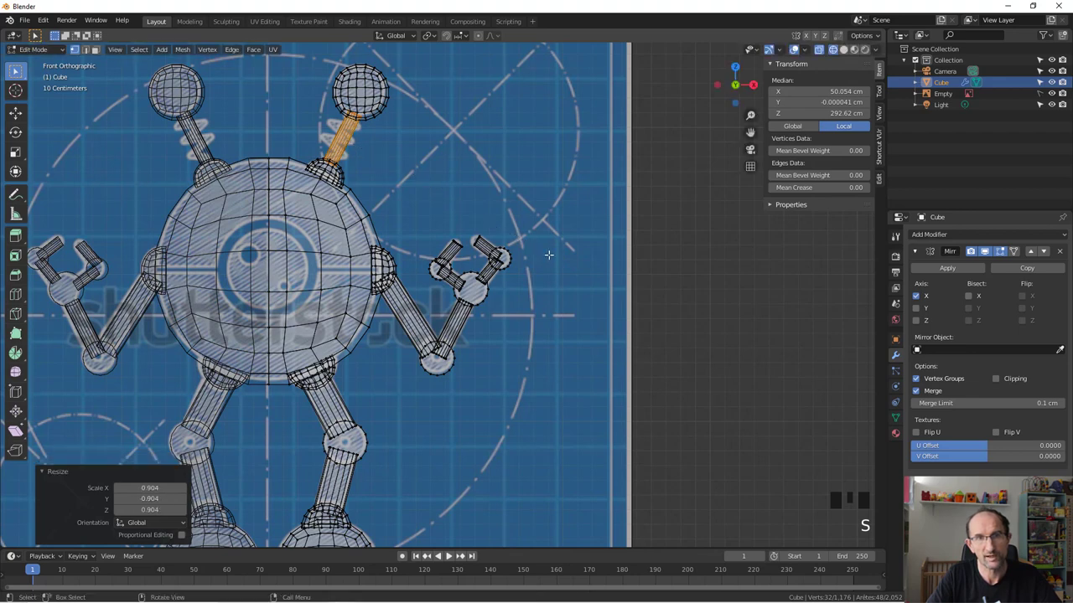
{"action": "key", "text": "s"}
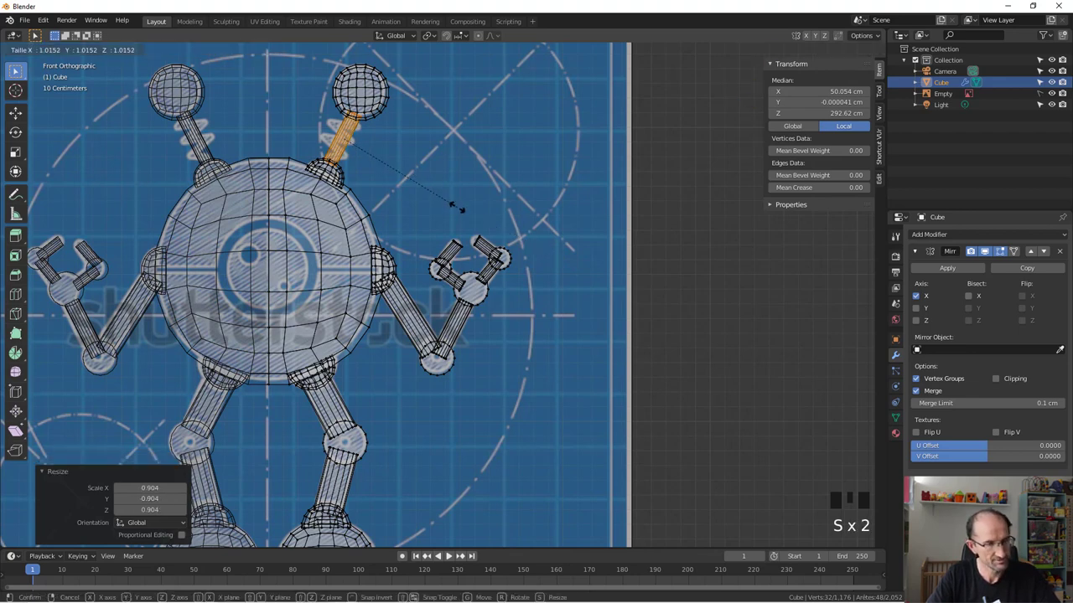
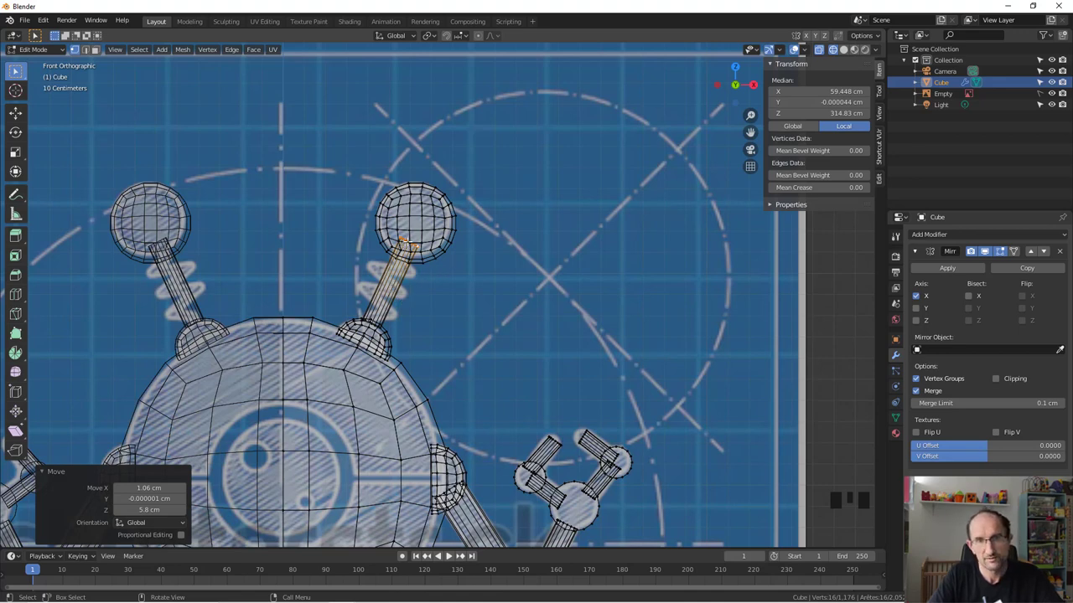
{"action": "scroll", "scroll_direction": "up", "scroll_amount": 3}
{"action": "key", "text": "l"}
{"action": "scroll", "scroll_direction": "down", "scroll_amount": 3}
{"action": "key", "text": "g"}
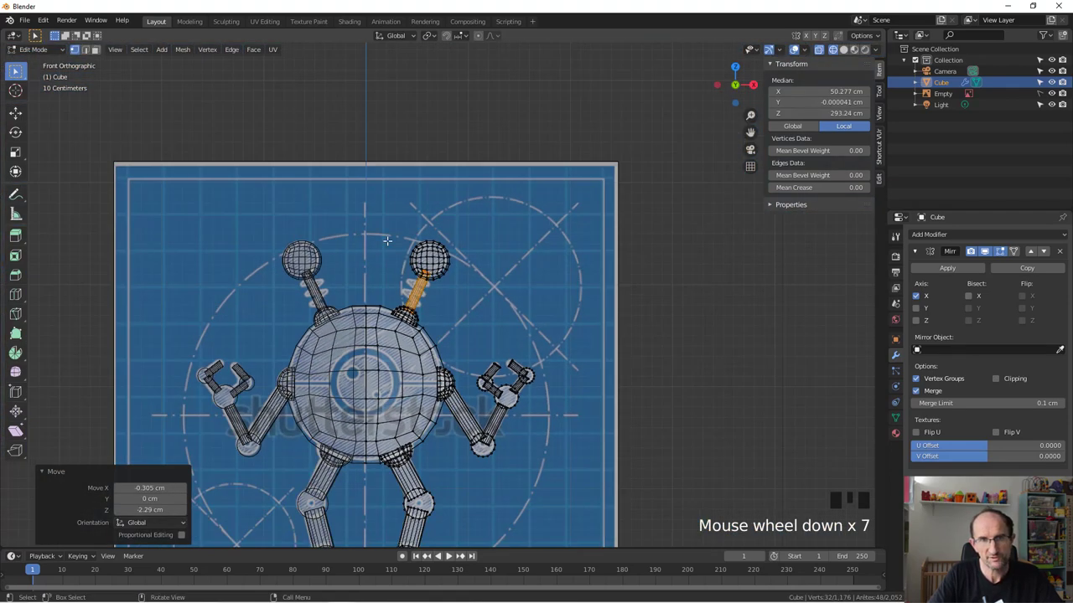
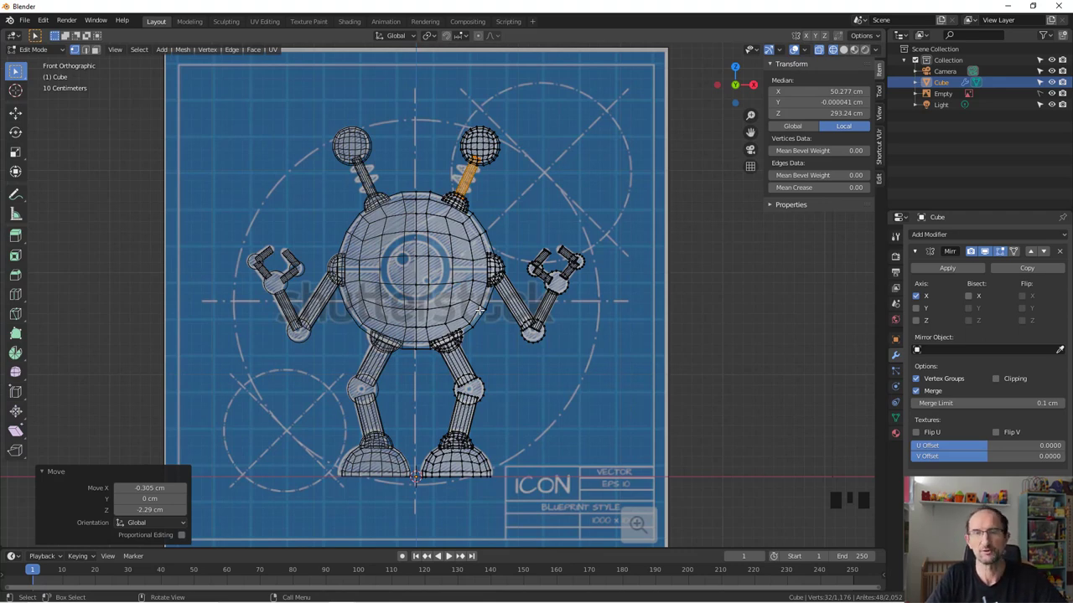
{"action": "middle_click", "coordinate": [562, 282]}
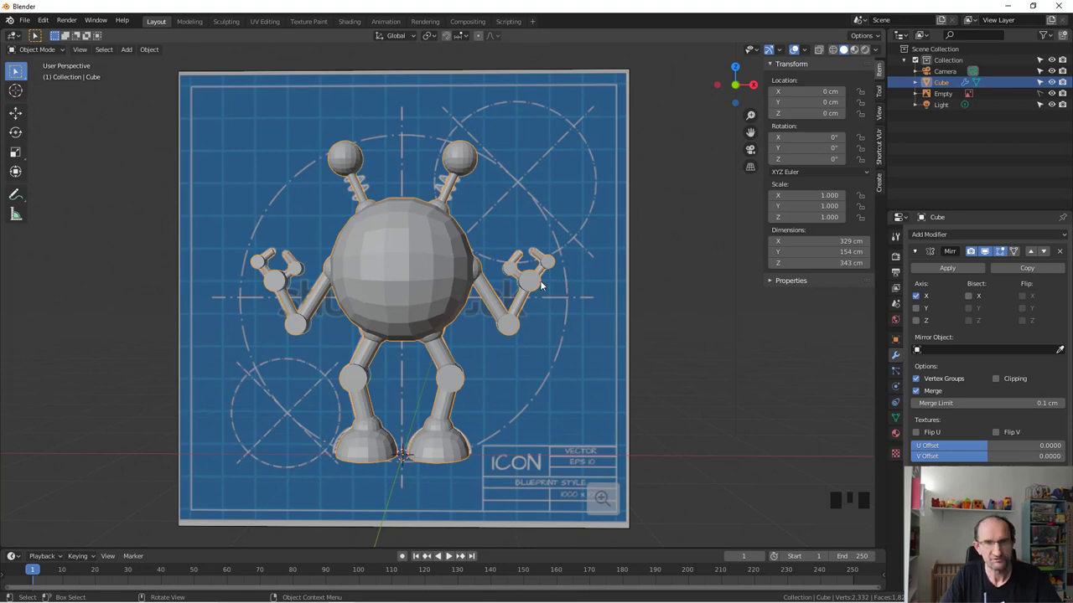
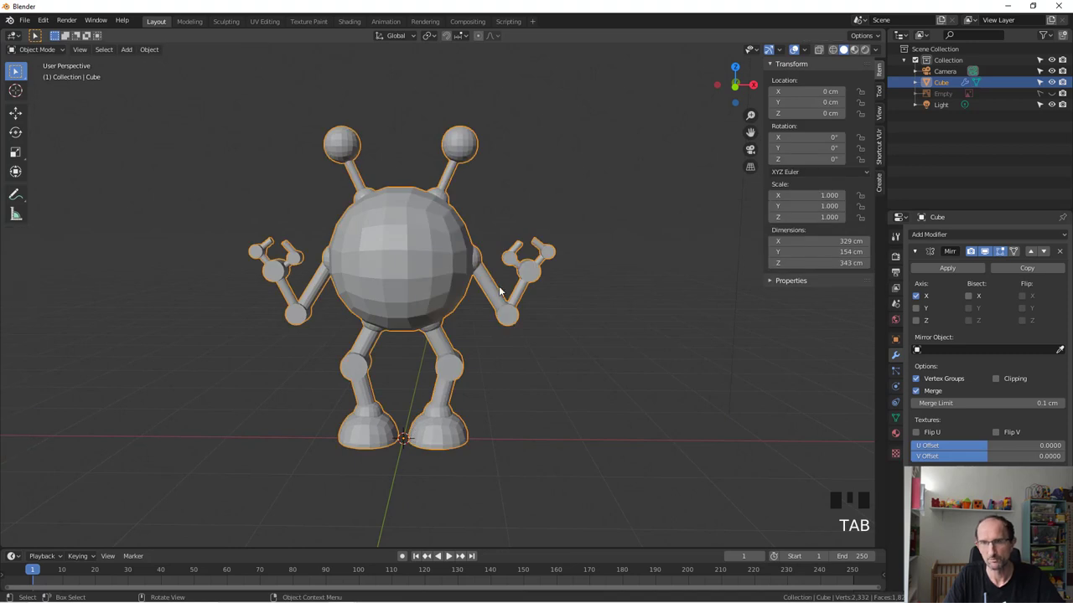
- Apply the Mirror modifier so the robot becomes one symmetrical mesh
{"action": "left_click", "coordinate": [995, 381]}
{"action": "left_click", "coordinate": [967, 273]}
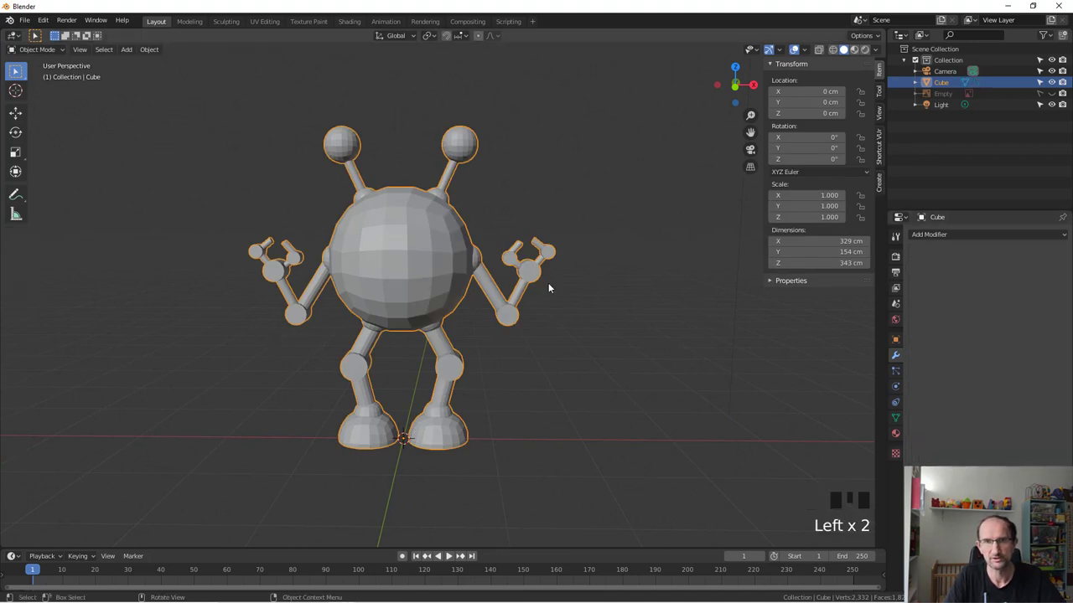
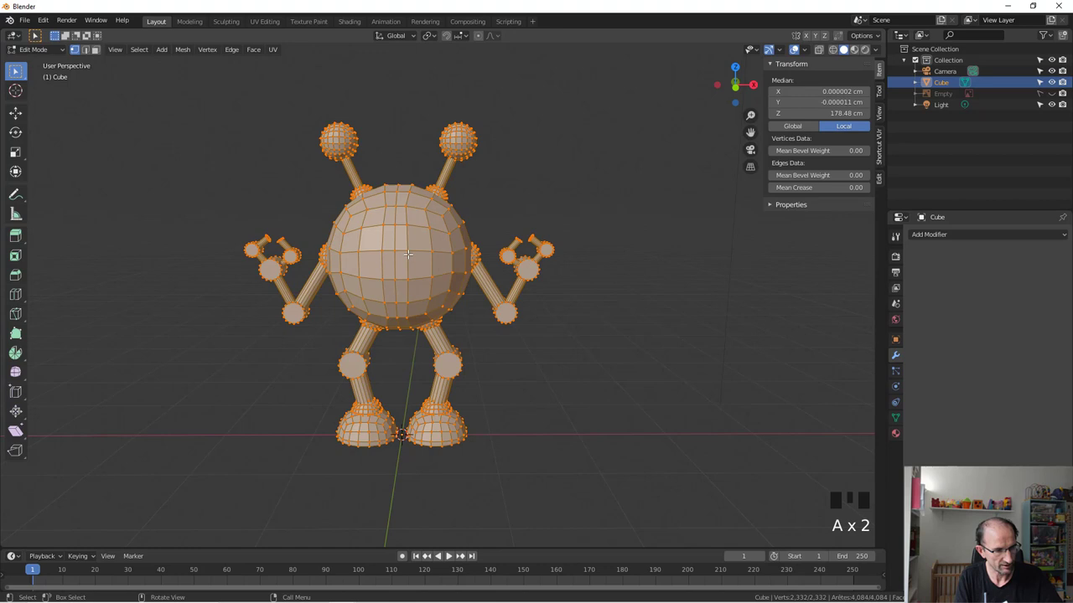
- Merge duplicate vertices by distance and return to object mode to inspect the robot
{"action": "key", "text": "alt+m"}
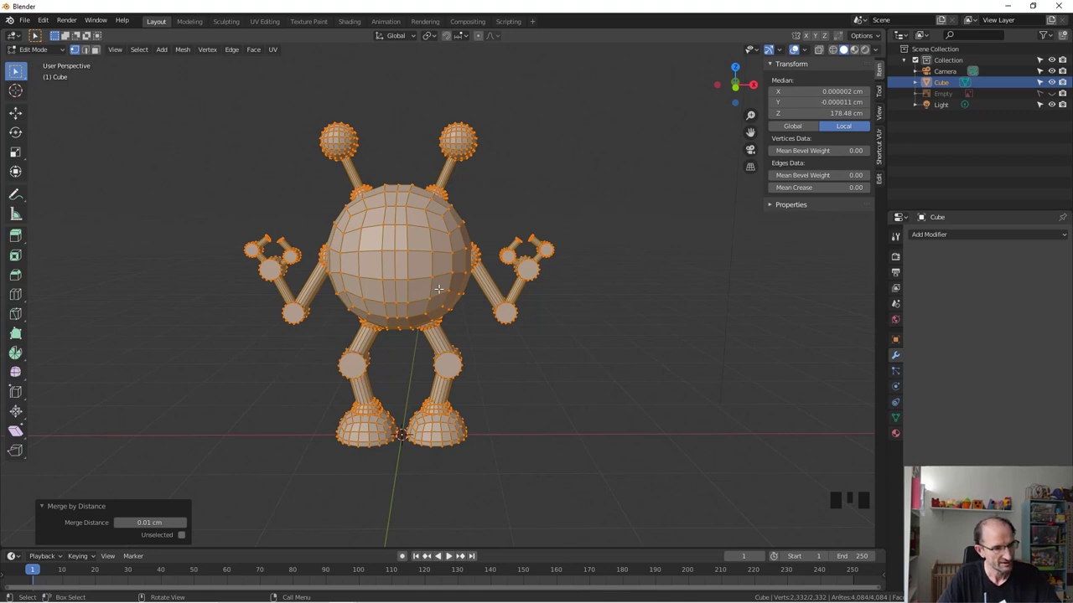
{"action": "key", "text": "Tab"}
{"action": "middle_click", "coordinate": [450, 331]}
{"action": "scroll", "scroll_direction": "up", "scroll_amount": 3}
{"action": "scroll", "scroll_direction": "up", "scroll_amount": 3}
{"action": "left_click_drag", "start_coordinate": [397, 262], "coordinate": [435, 289]}
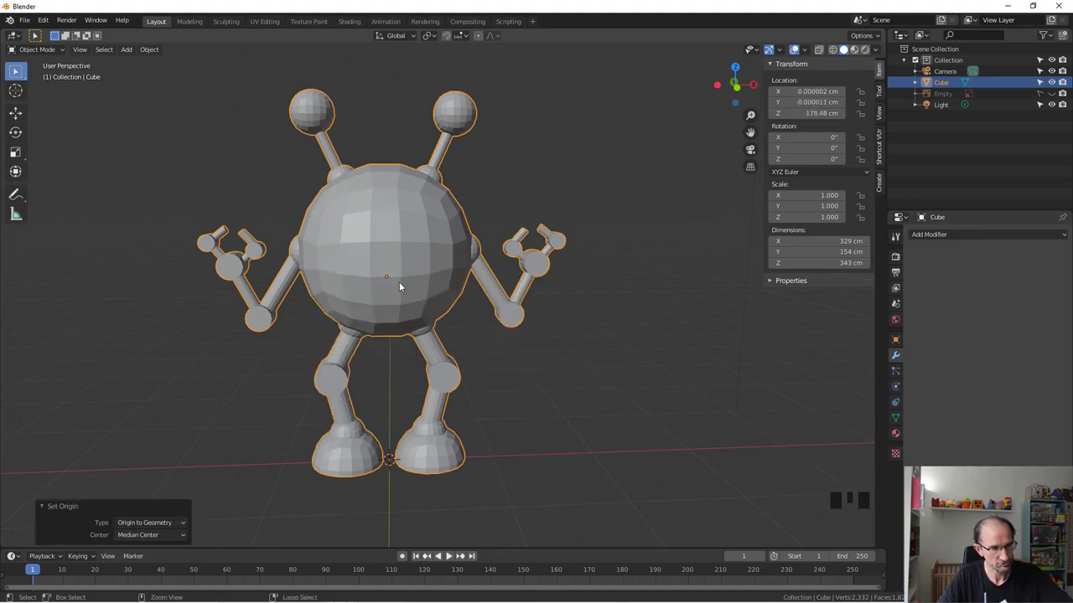
- Apply all transforms to the robot and reopen its mesh for editing
{"action": "key", "text": "ctrl+a"}
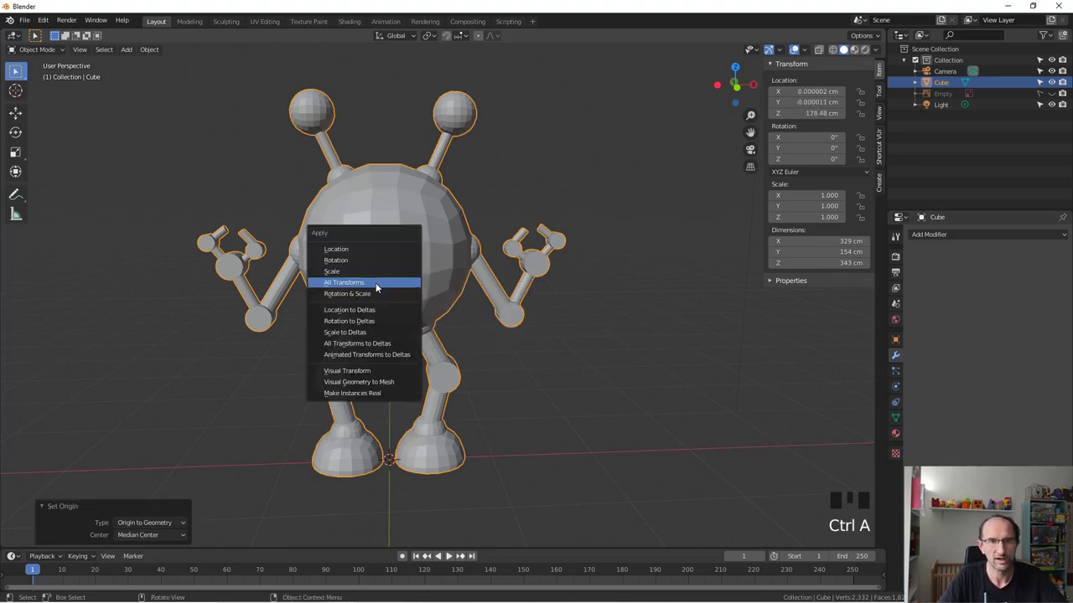
{"action": "scroll", "scroll_direction": "down", "scroll_amount": 3}
{"action": "left_click_drag", "start_coordinate": [413, 283], "coordinate": [397, 276]}
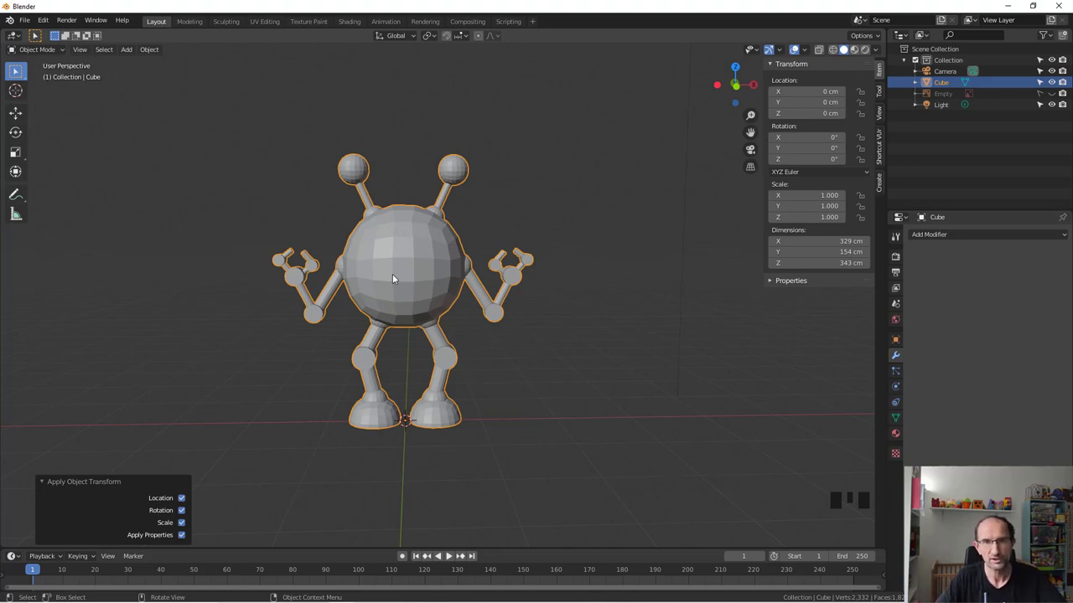
{"action": "key", "text": "Tab"}
- Select every face of the robot in face select mode
{"action": "key", "text": "a"}
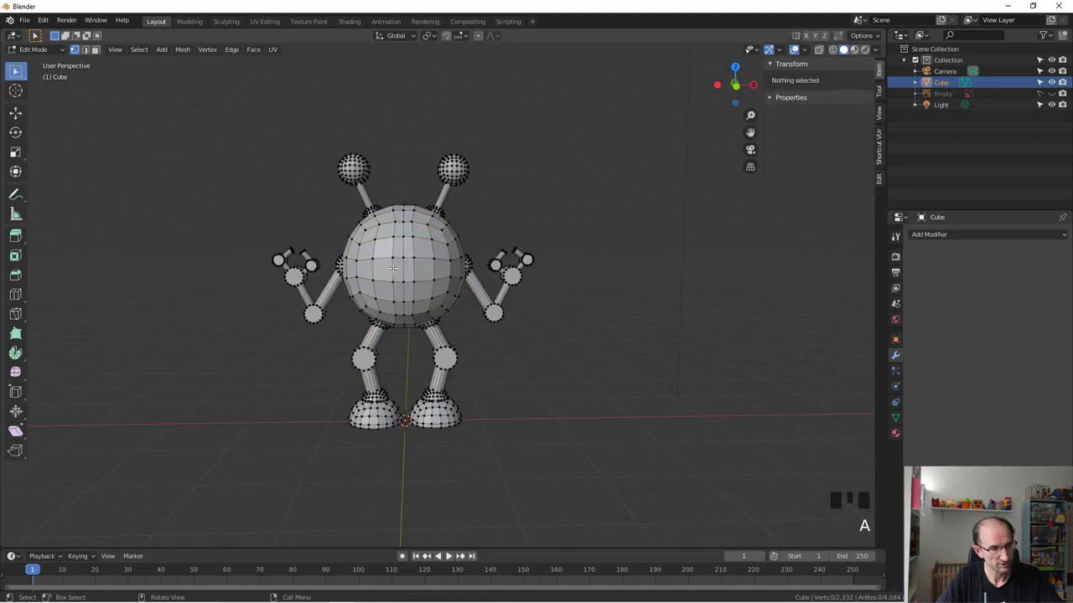
{"action": "key", "text": "3"}
{"action": "key", "text": "a"}
{"action": "key", "text": "a"}
{"action": "key", "text": "a"}
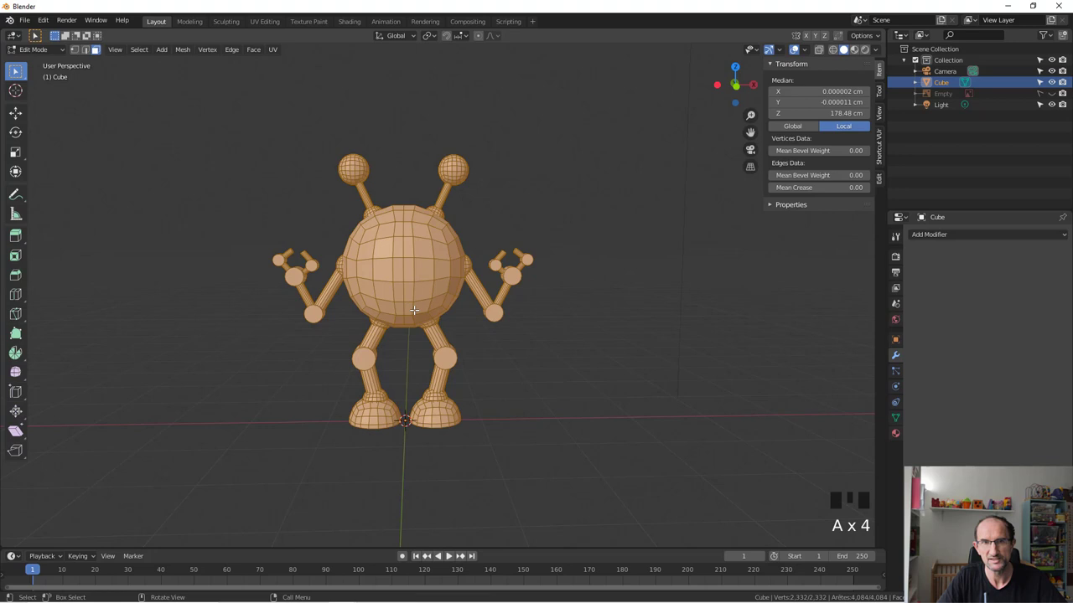
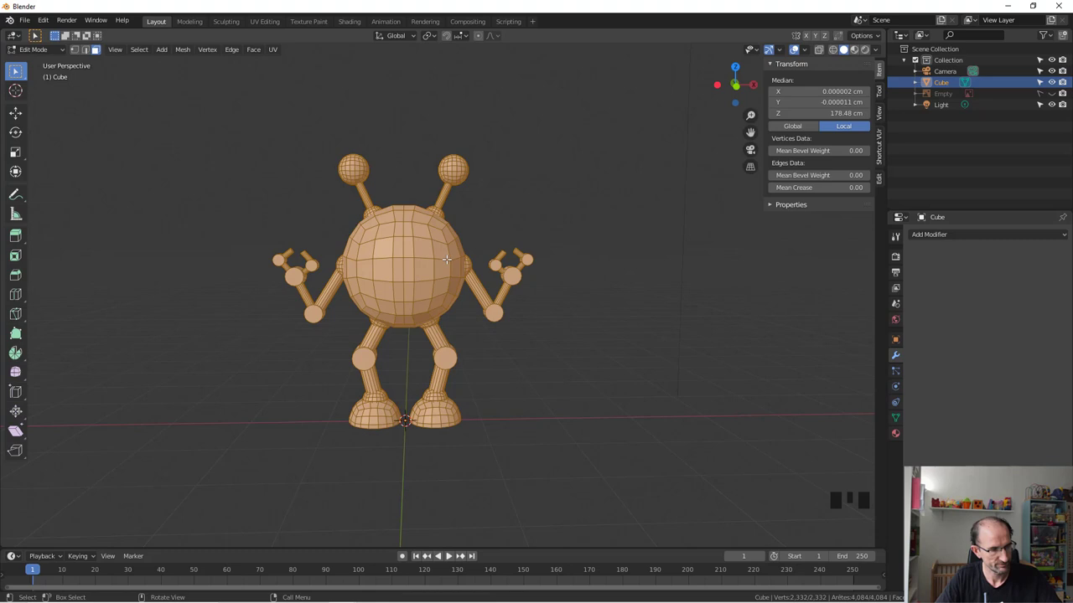
- Enable the face-orientation overlay and recalculate normals so all faces point outward
{"action": "key", "text": "Tab"}
{"action": "left_click_drag", "start_coordinate": [805, 49], "coordinate": [409, 351]}
{"action": "left_click_drag", "start_coordinate": [409, 351], "coordinate": [388, 350]}
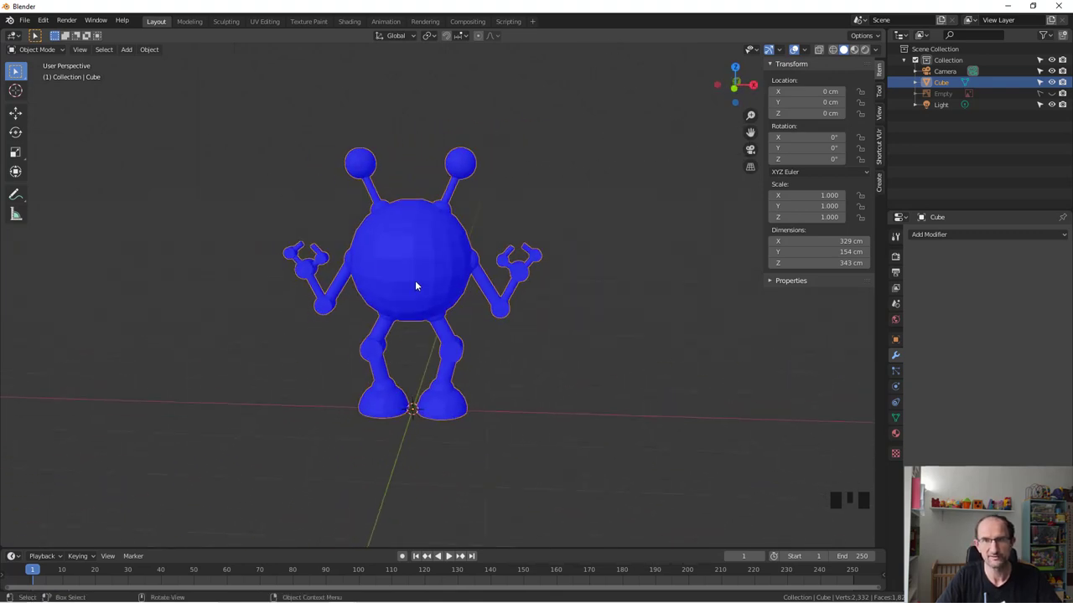
{"action": "scroll", "scroll_direction": "up", "scroll_amount": 3}
{"action": "scroll", "scroll_direction": "up", "scroll_amount": 3}
{"action": "scroll", "scroll_direction": "down", "scroll_amount": 3}
{"action": "key", "text": "Tab"}
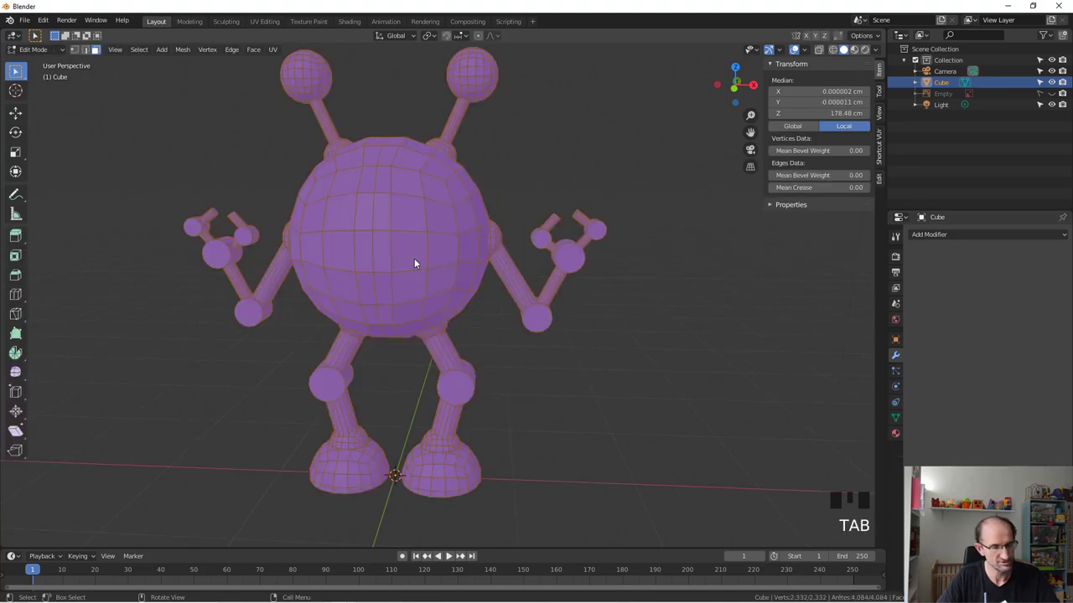
{"action": "key", "text": "shift+n"}
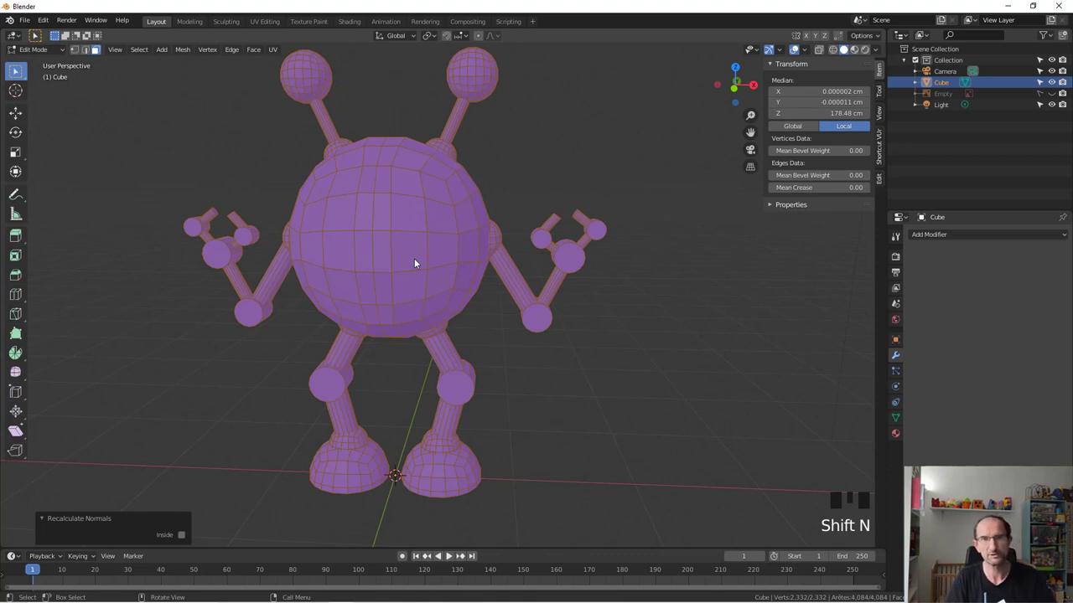
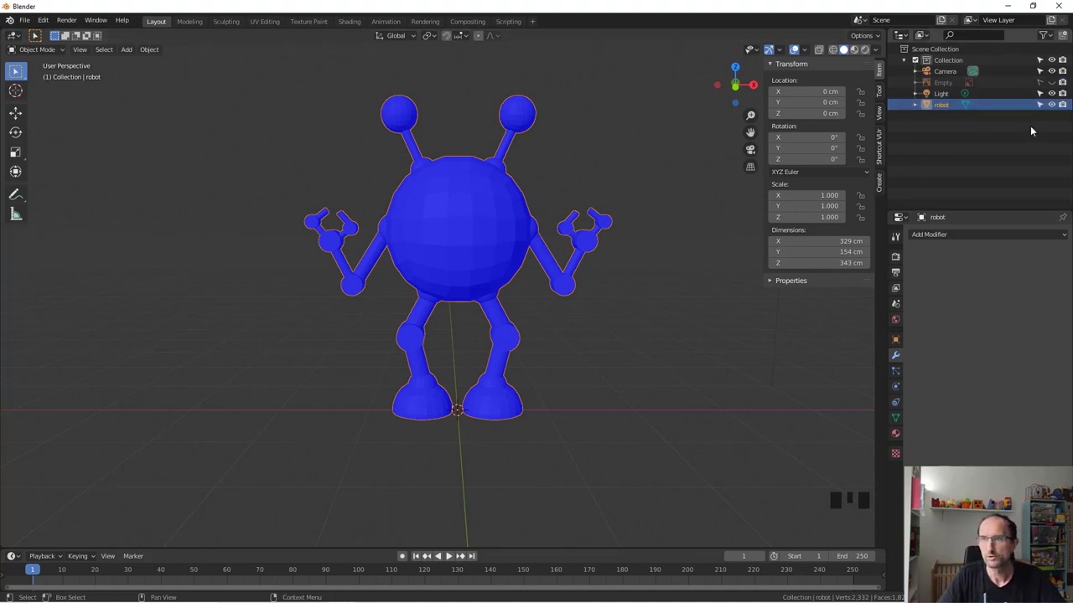
- Rename the combined mesh to 'robot' and hide it from the viewport
{"action": "left_click", "coordinate": [1053, 105]}
{"action": "left_click_drag", "start_coordinate": [531, 404], "coordinate": [453, 396]}
{"action": "key", "text": "shift+a"}
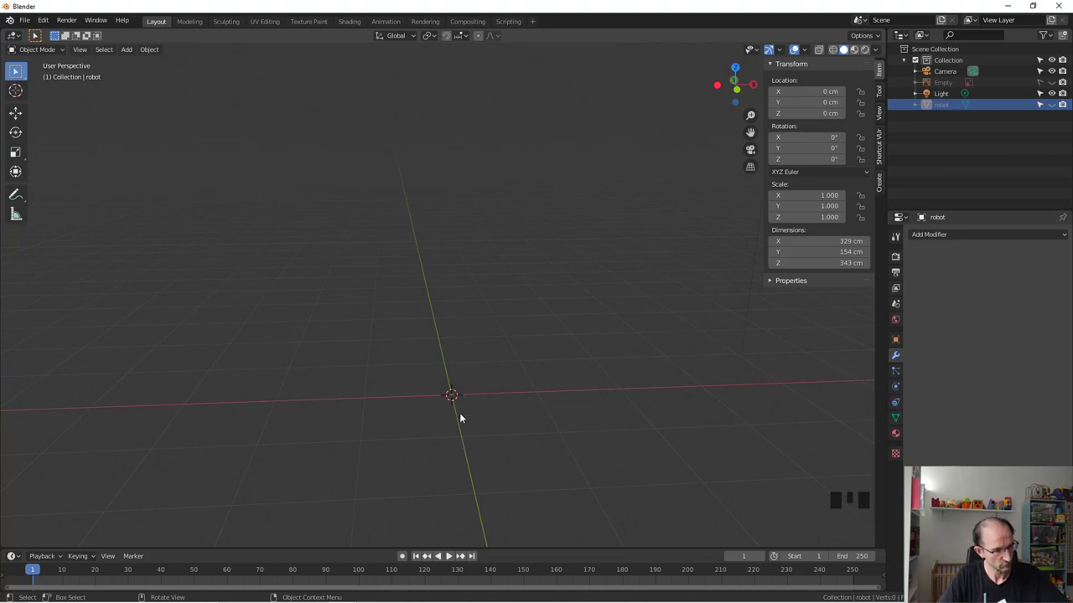
- Add an armature at the origin and enter Edit Mode on its bone
{"action": "key", "text": "shift+a"}
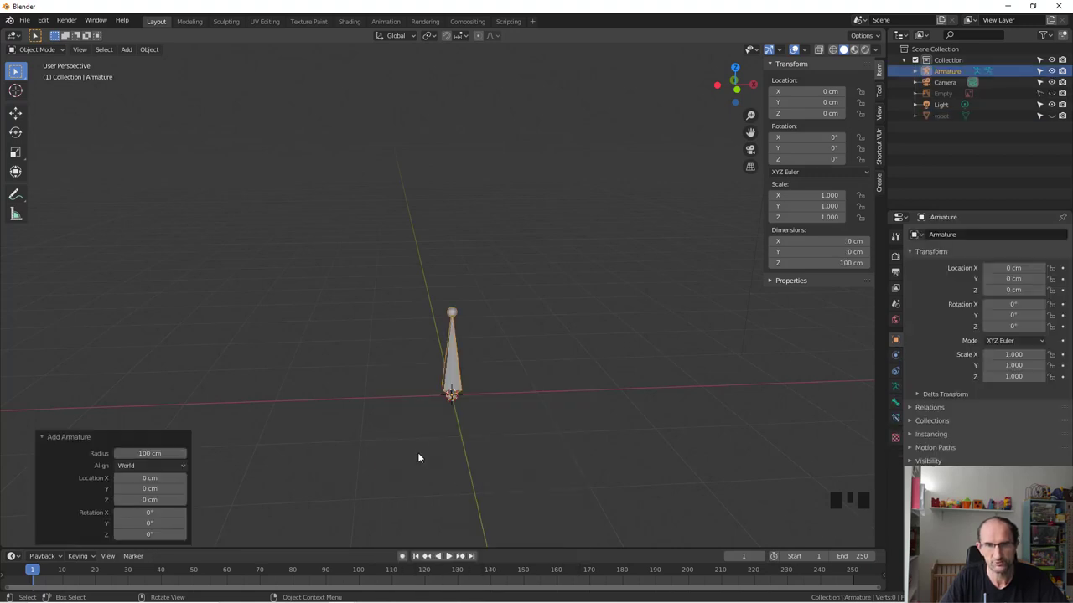
{"action": "left_click_drag", "start_coordinate": [471, 383], "coordinate": [470, 369]}
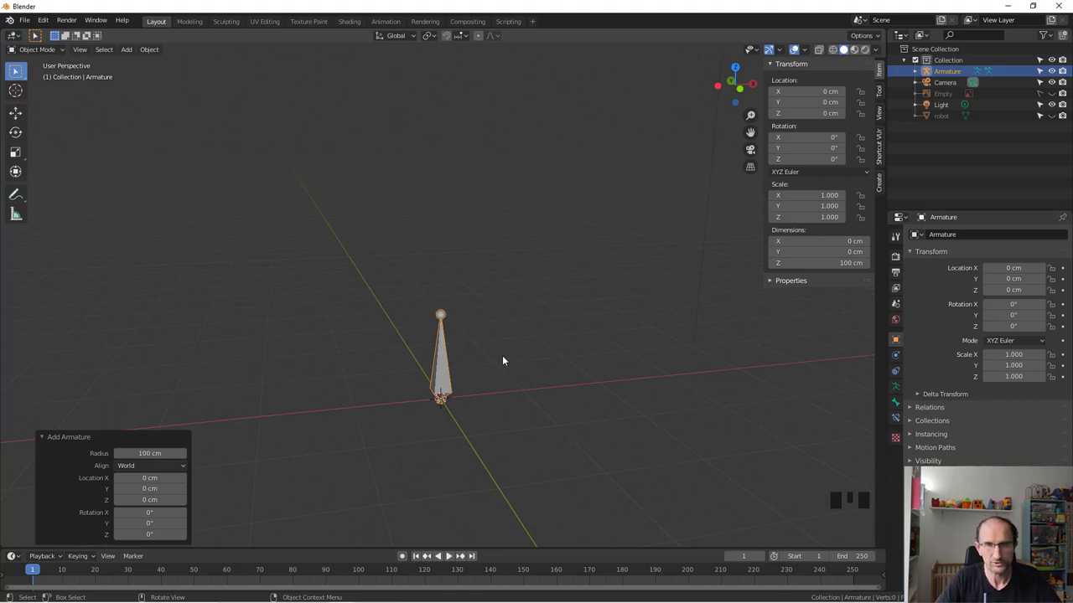
{"action": "left_click_drag", "start_coordinate": [485, 349], "coordinate": [486, 310]}
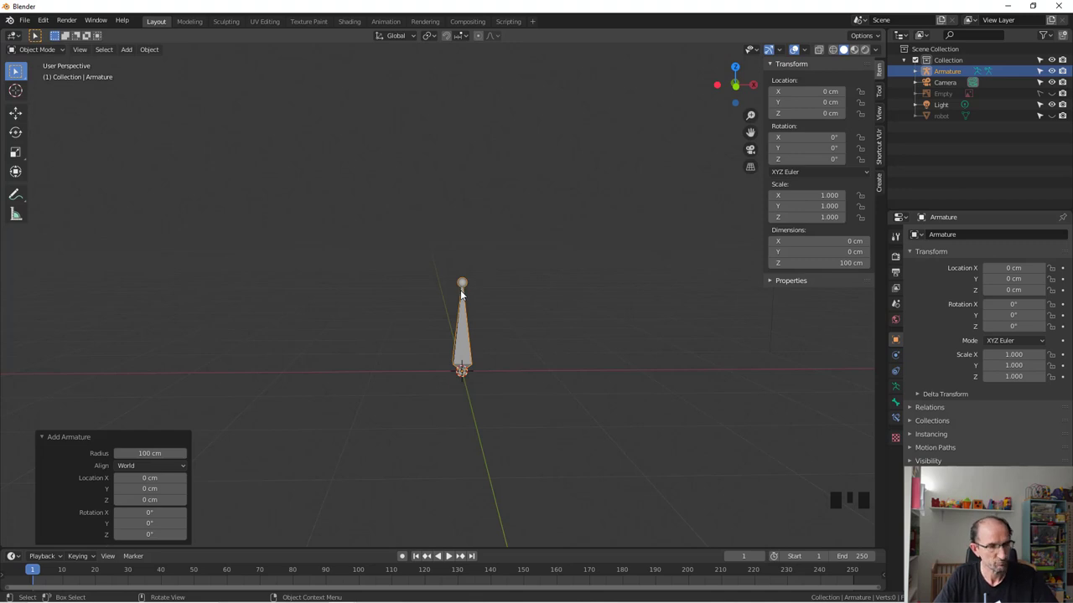
{"action": "key", "text": "Tab"}
- Extrude the bone tip into a four-bone chain and view it from the front
{"action": "key", "text": "e"}
{"action": "key", "text": "e"}
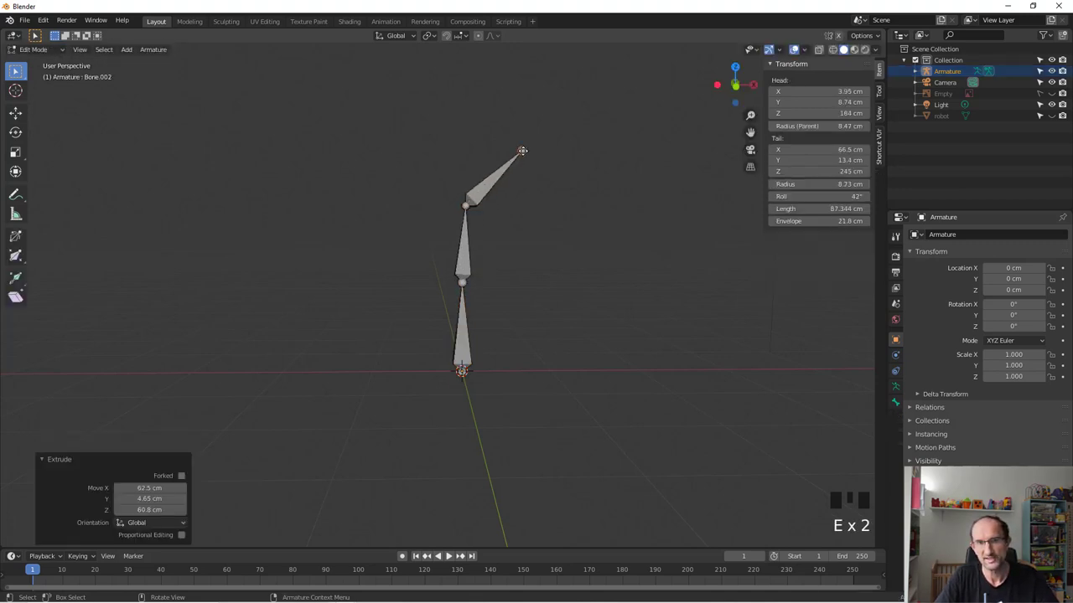
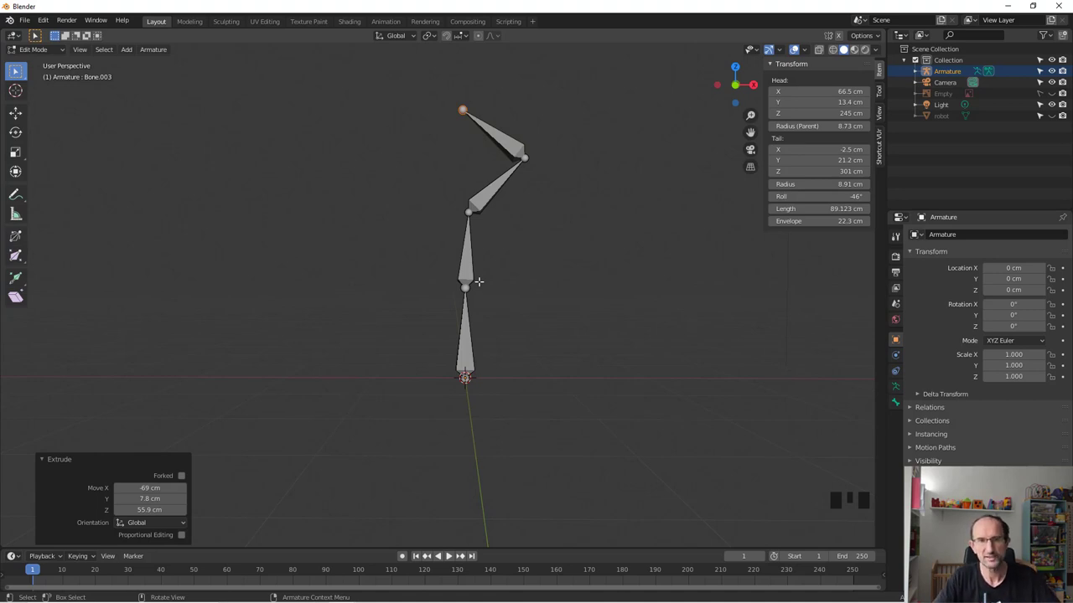
{"action": "scroll", "scroll_direction": "down", "scroll_amount": 3}
{"action": "key", "text": "KP_1"}
{"action": "key", "text": "Tab"}
{"action": "key", "text": "shift+a"}
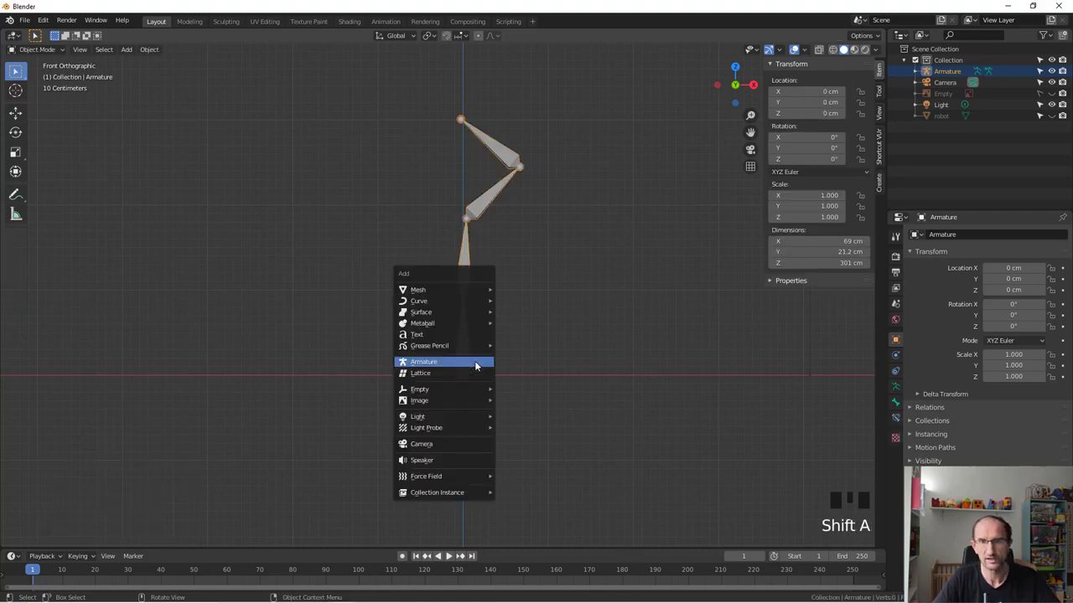
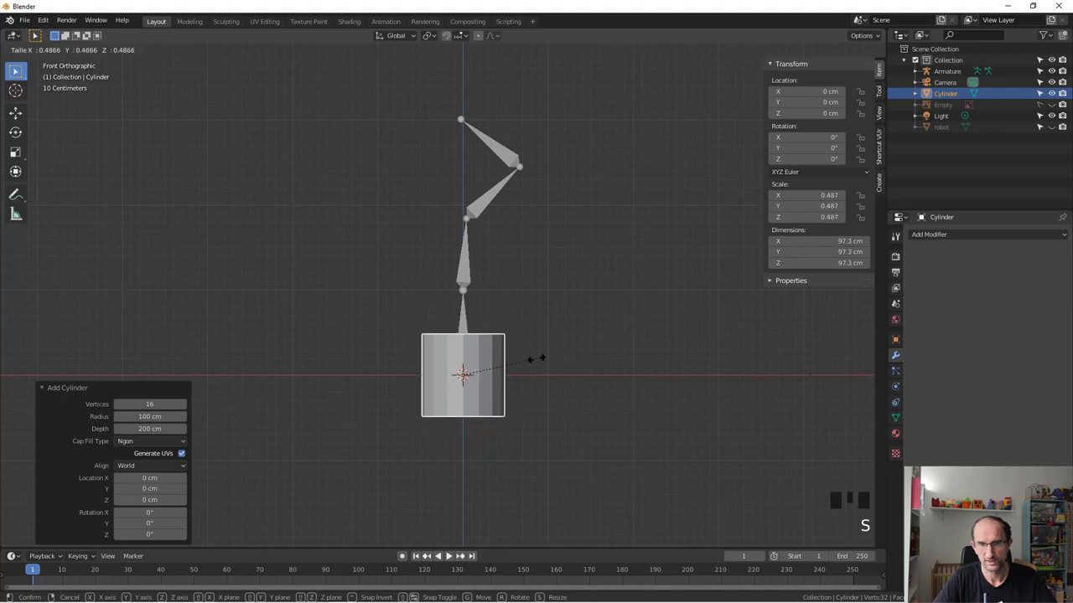
- Stretch the test cylinder tall around the bones and switch the scene to wireframe
{"action": "key", "text": "s"}
{"action": "key", "text": "g"}
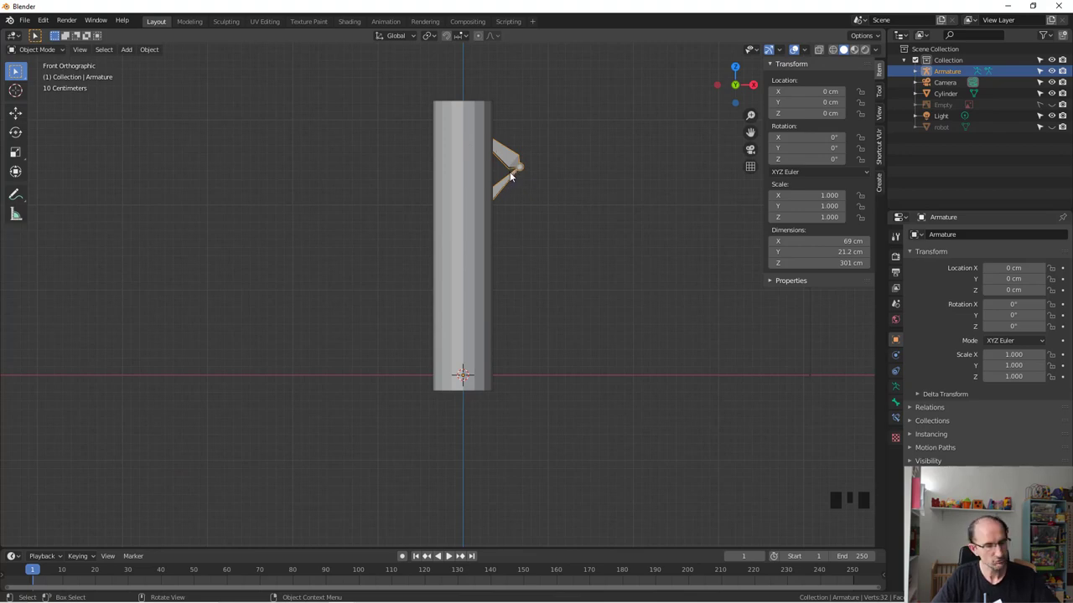
{"action": "key", "text": "z"}
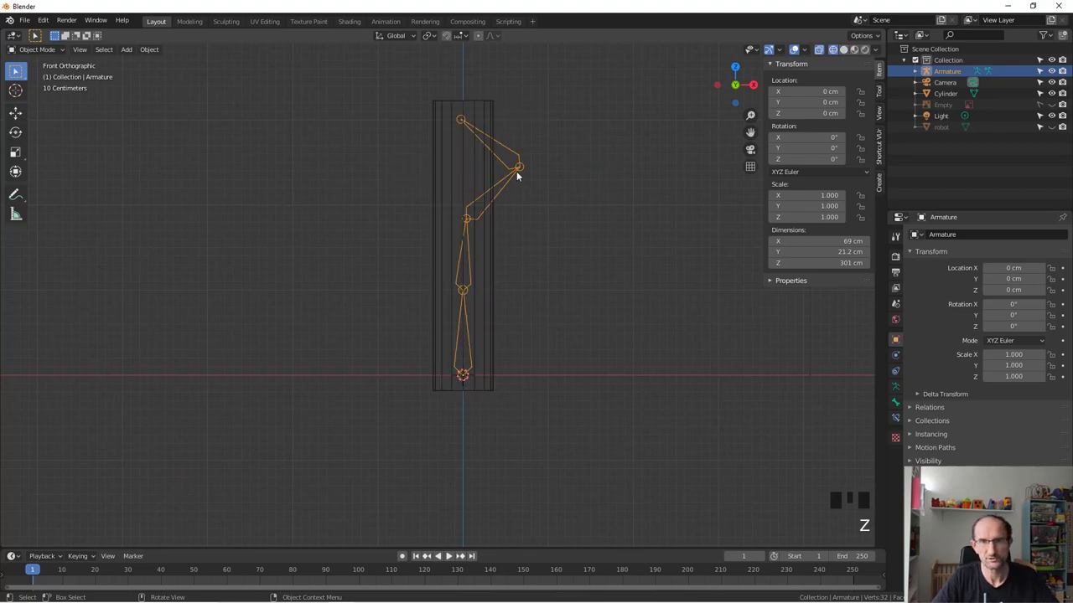
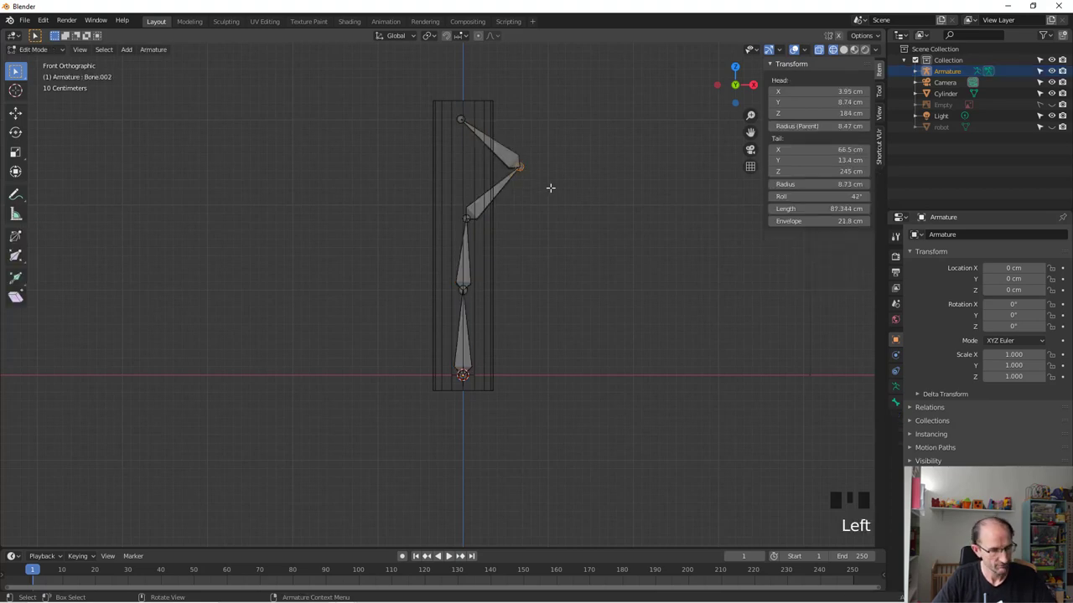
- Adjust the upper bone joint and check the armature in pose mode
{"action": "key", "text": "g"}
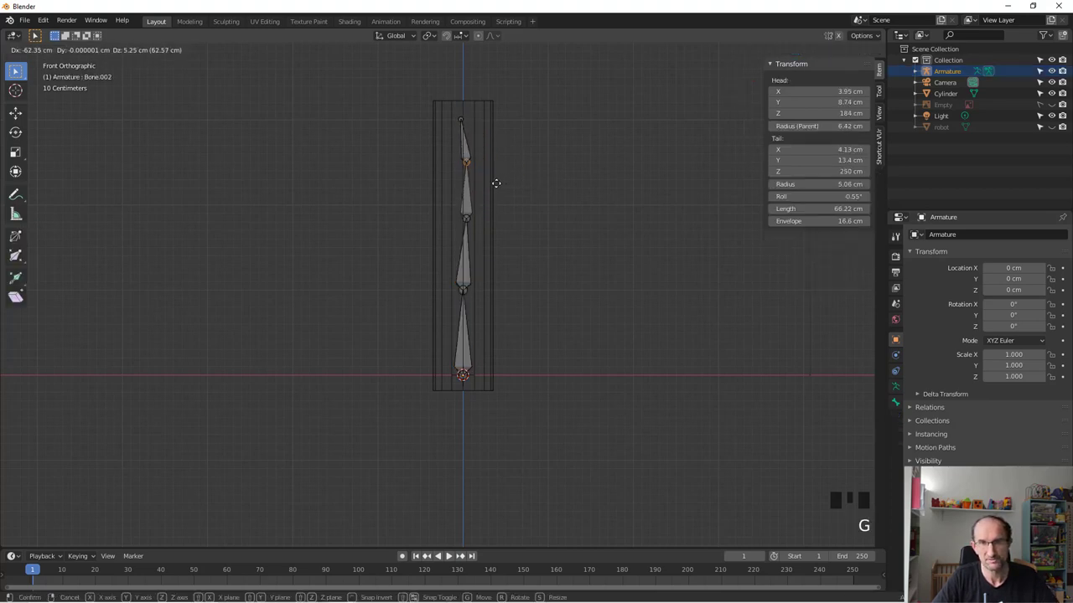
{"action": "key", "text": "Tab"}
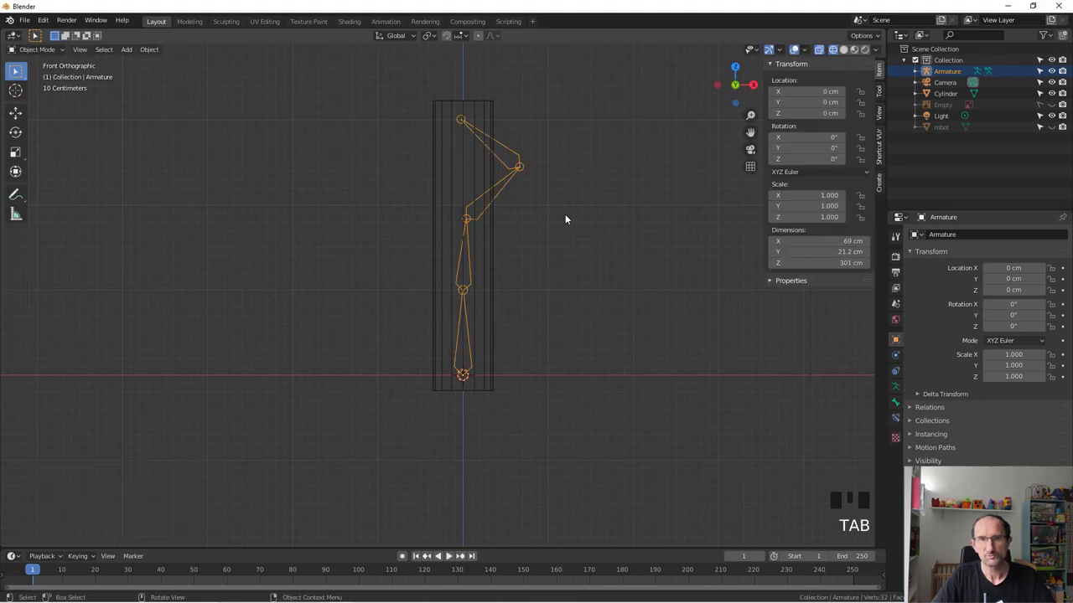
{"action": "key", "text": "Tab"}
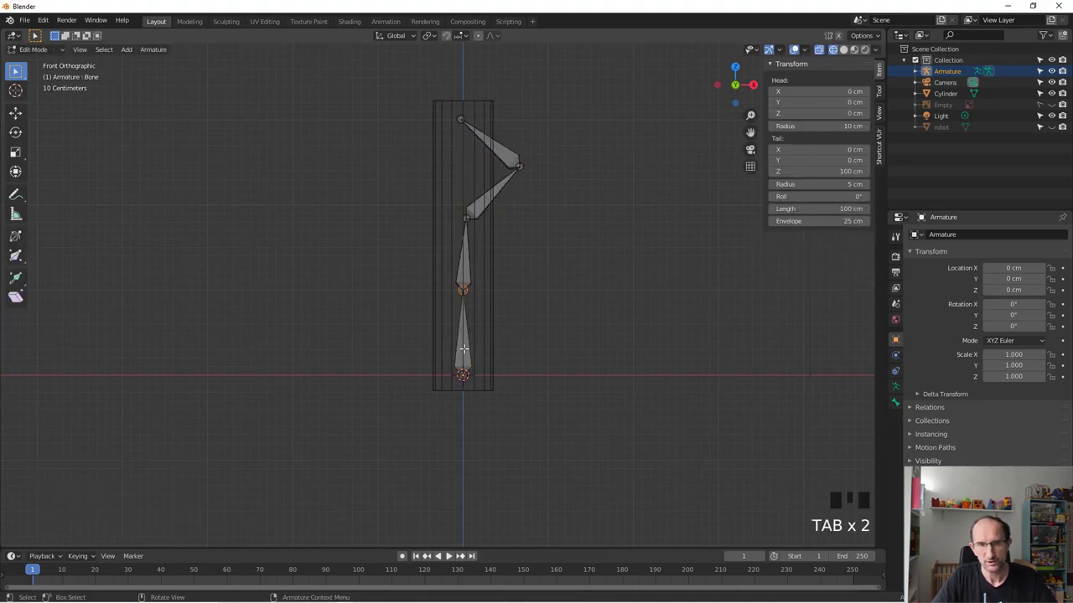
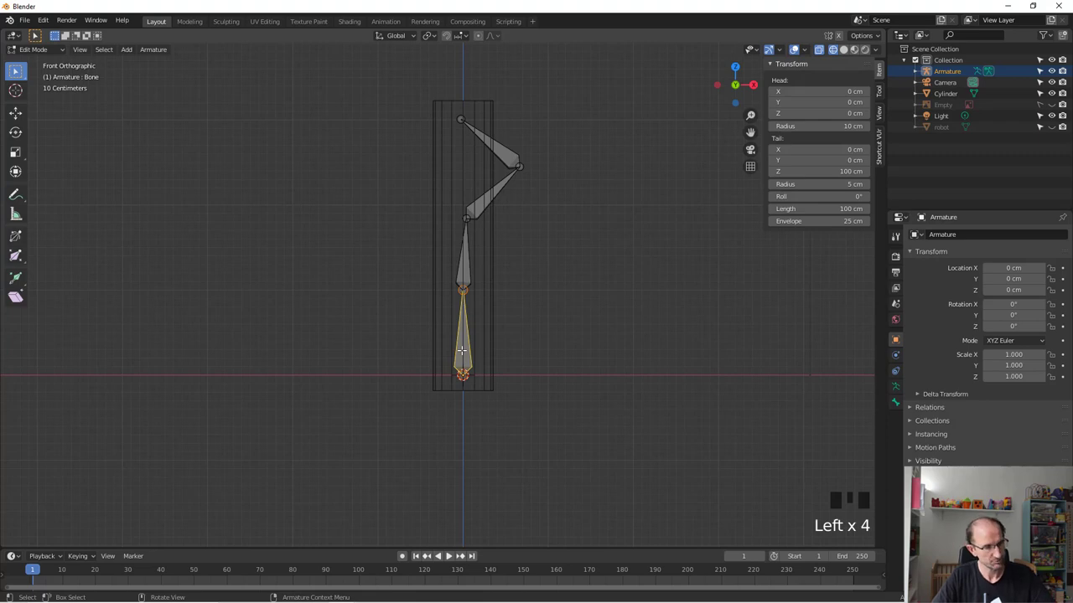
{"action": "key", "text": "s"}
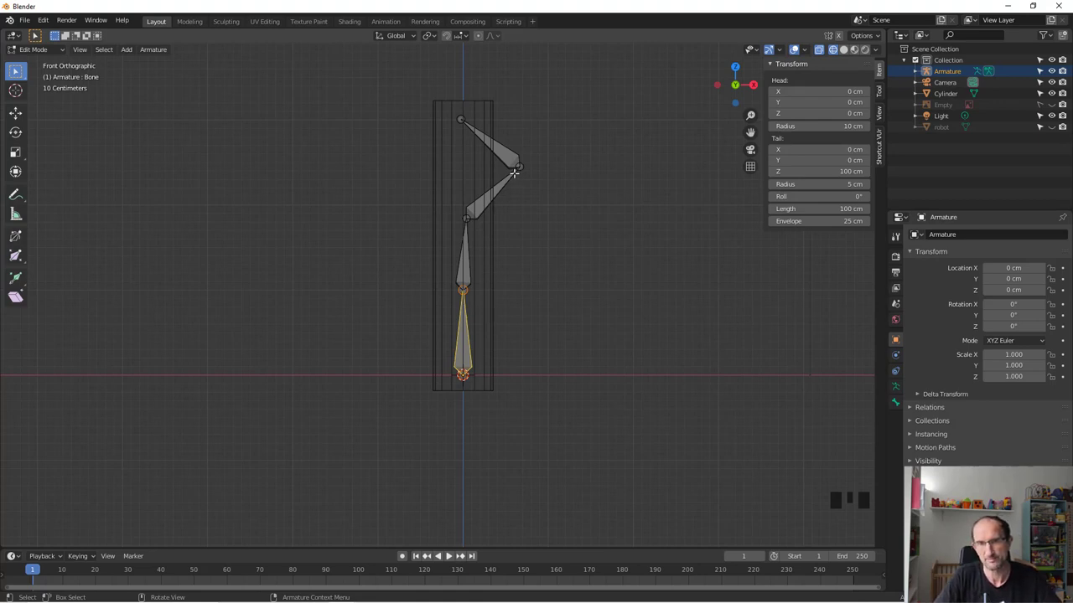
{"action": "key", "text": "ctrl+Tab"}
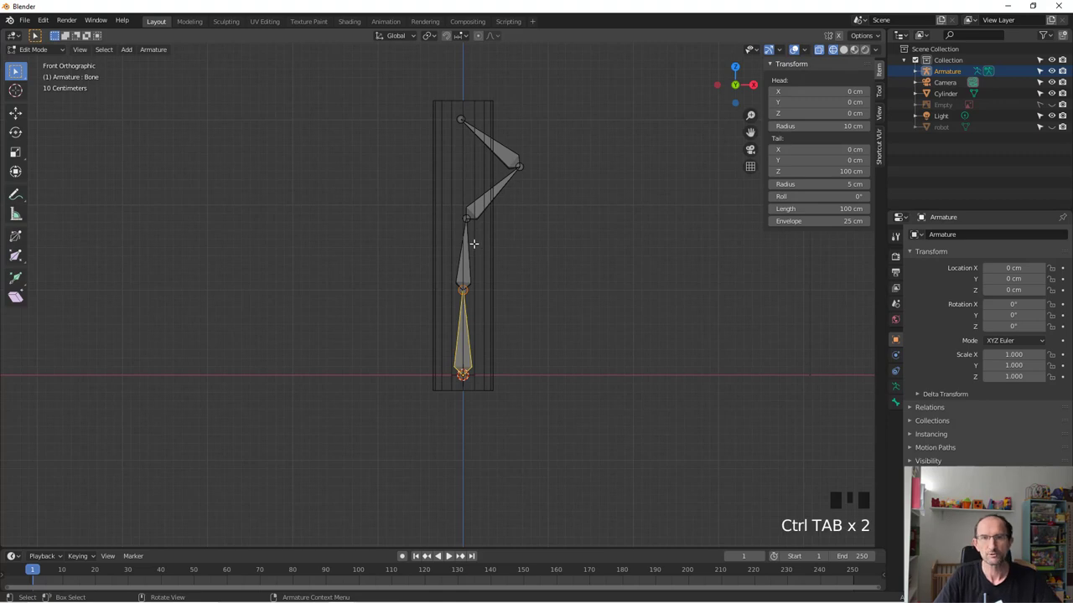
{"action": "key", "text": "ctrl+Tab"}
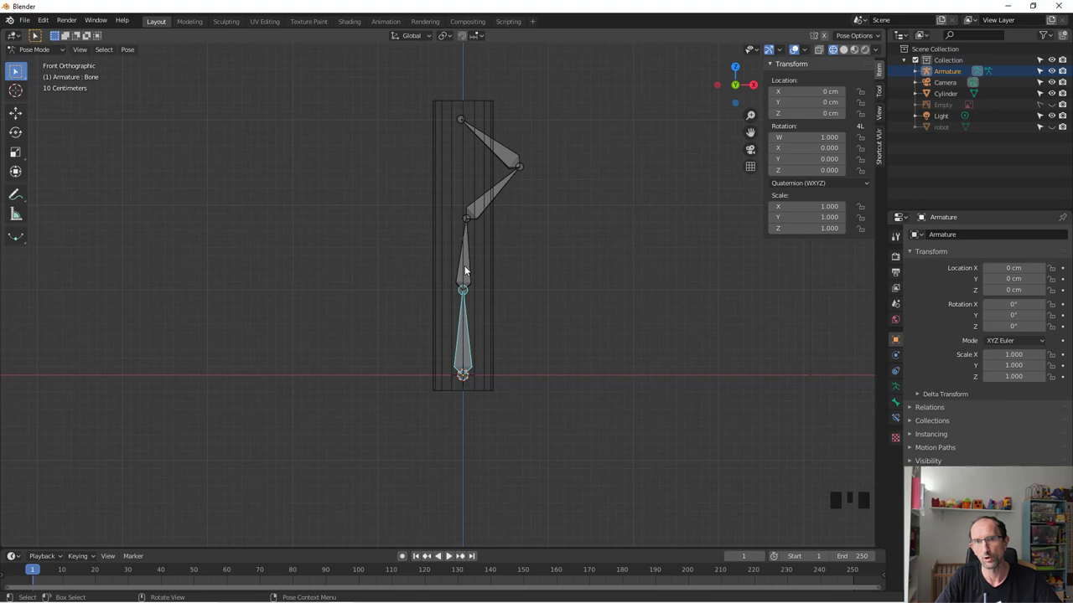
- Delete the angled top bone, move the tip straight up and extrude a new vertical bone
{"action": "key", "text": "Tab"}
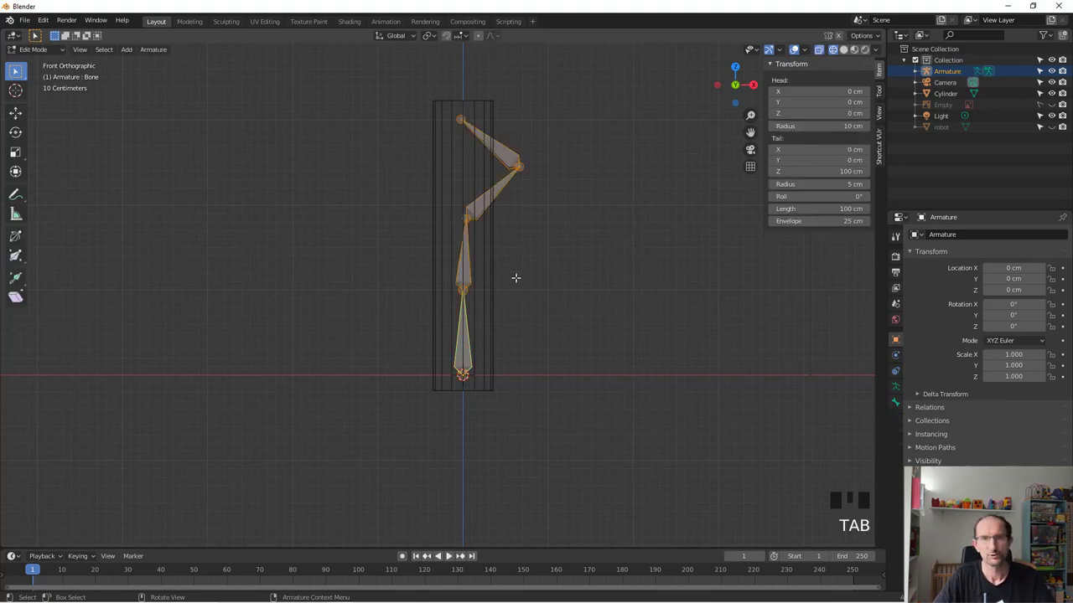
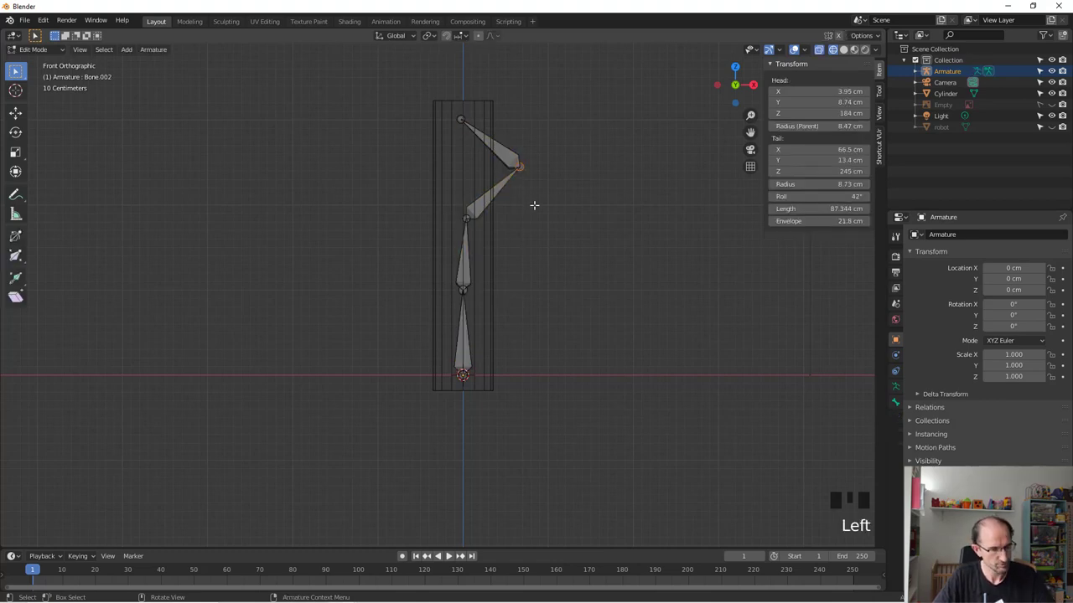
{"action": "key", "text": "x"}
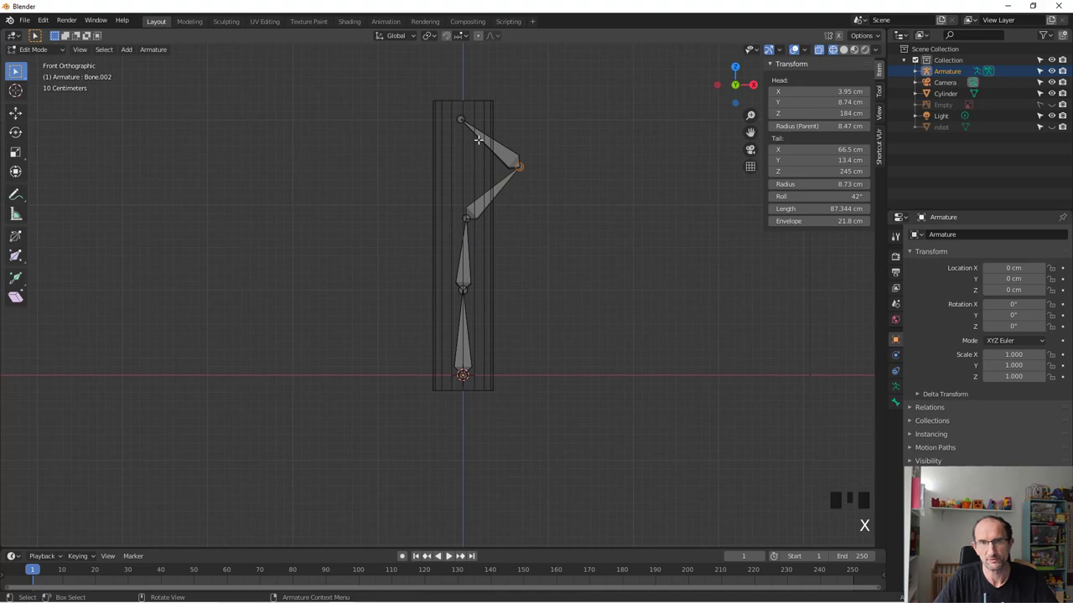
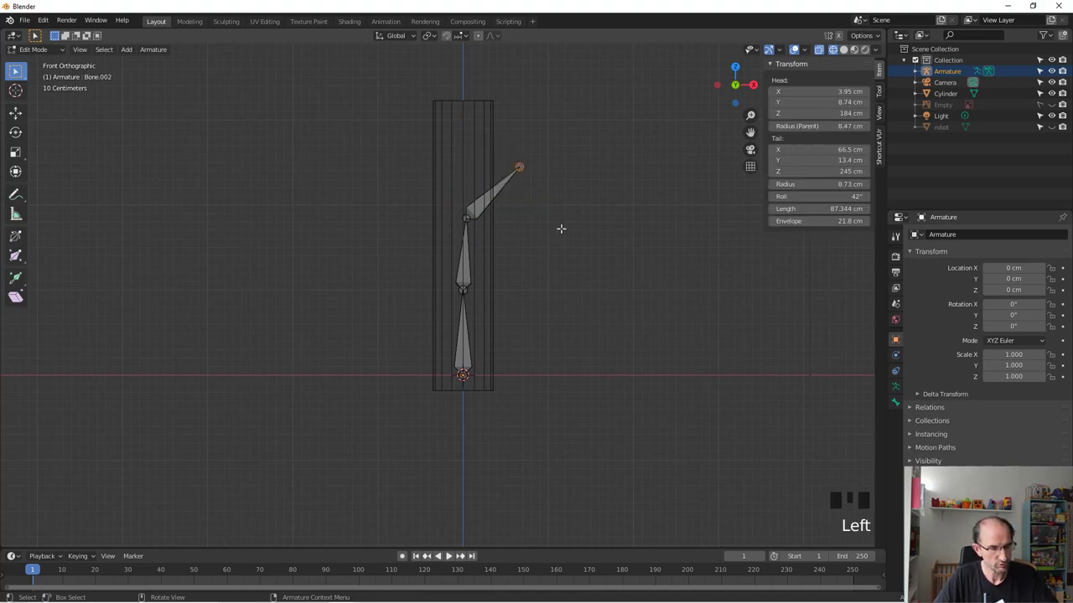
{"action": "key", "text": "g"}
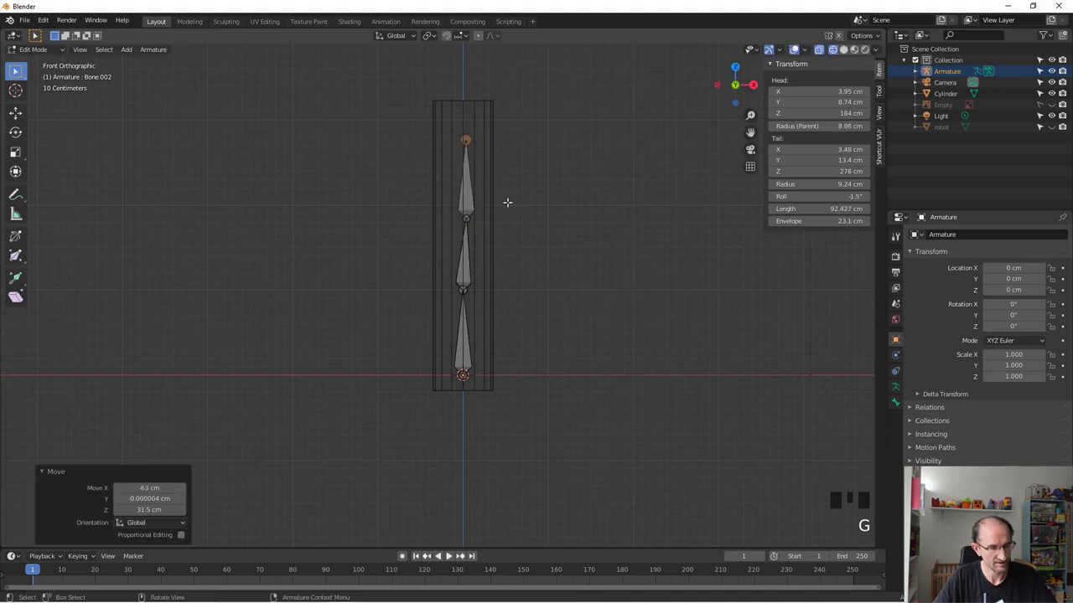
{"action": "key", "text": "e"}
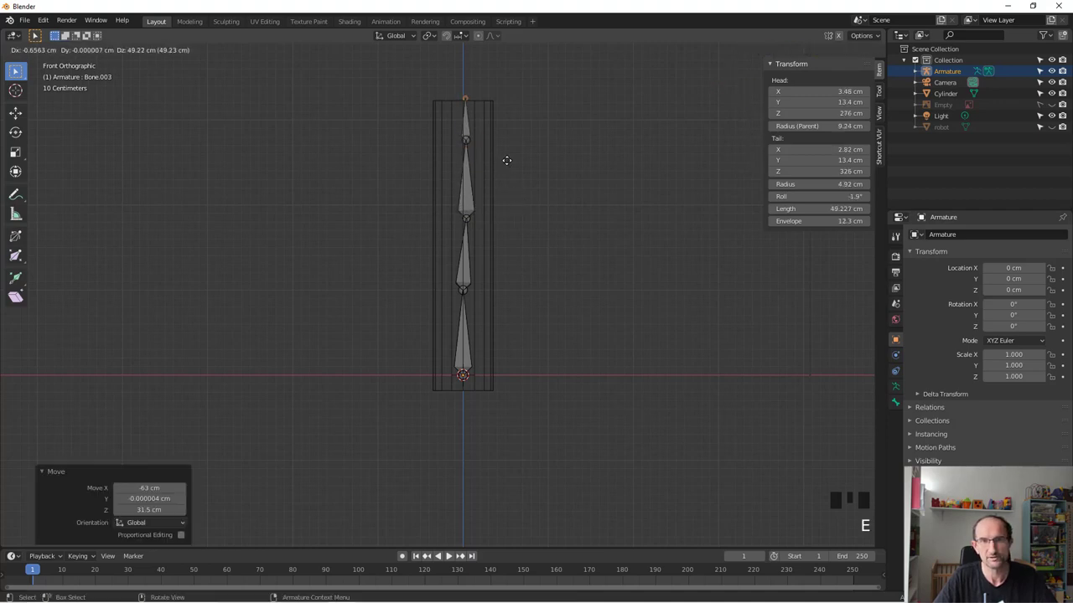
{"action": "key", "text": "Tab"}
- Subdivide the cylinder with 14 horizontal loop cuts and return to Object Mode
{"action": "left_click", "coordinate": [494, 189]}
{"action": "key", "text": "Tab"}
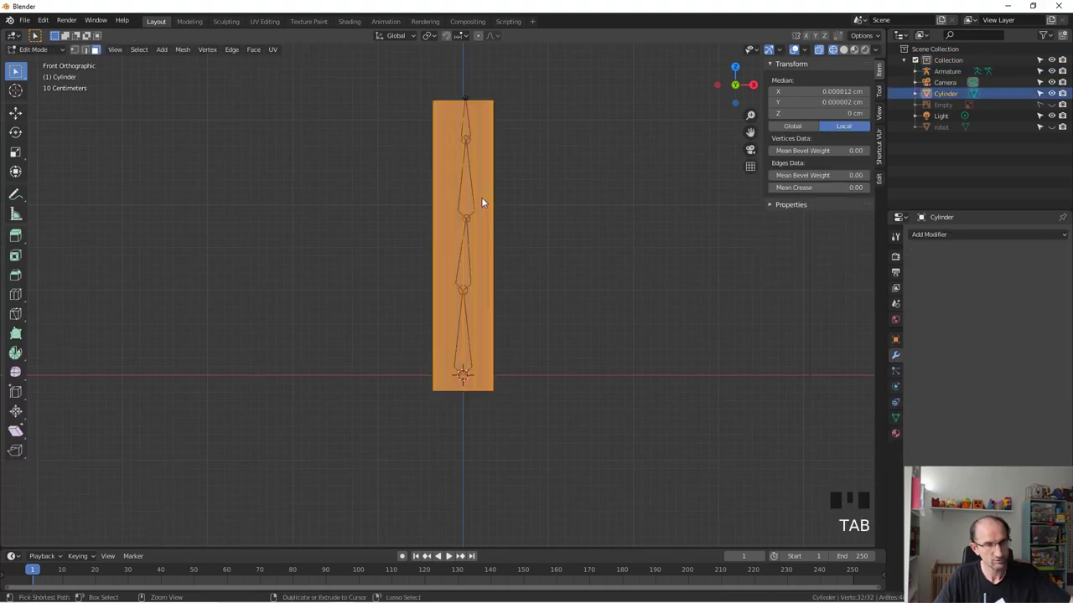
{"action": "key", "text": "ctrl+r"}
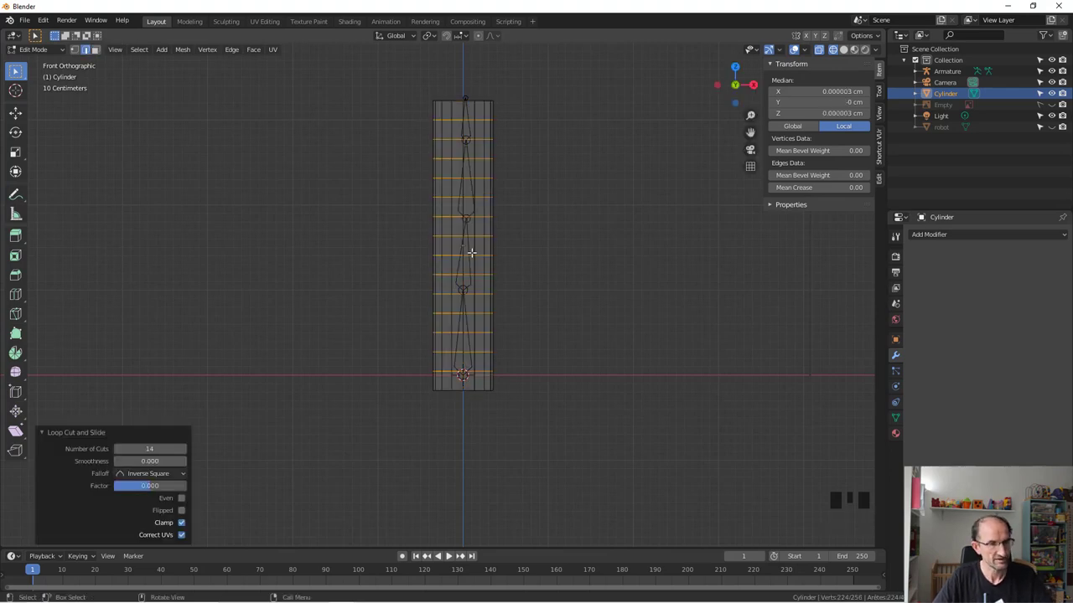
{"action": "key", "text": "Tab"}
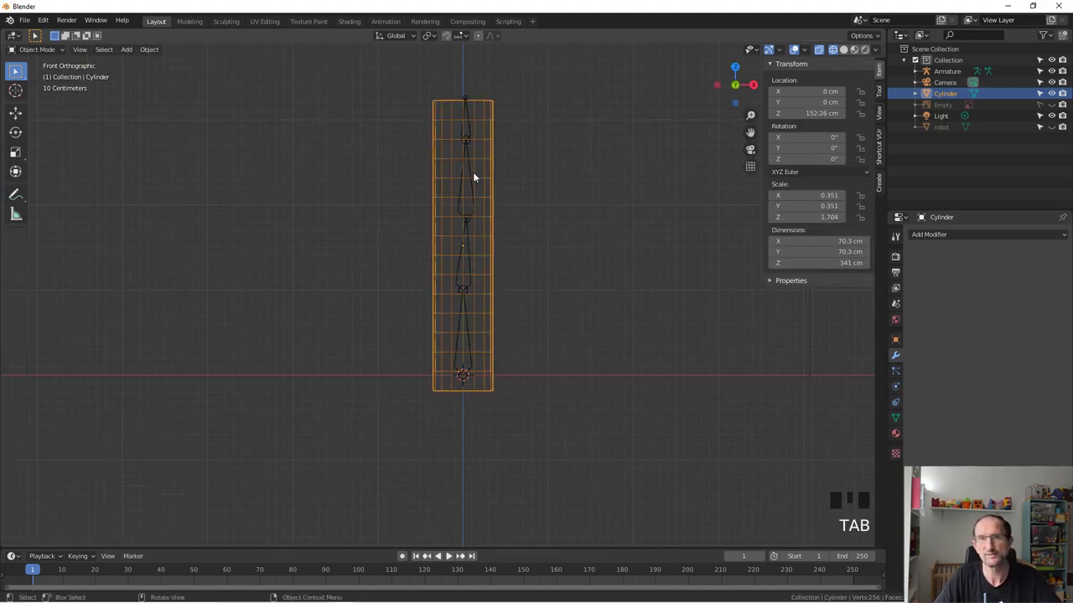
- Parent the cylinder to the armature with automatic weights
{"action": "left_click", "coordinate": [478, 170]}
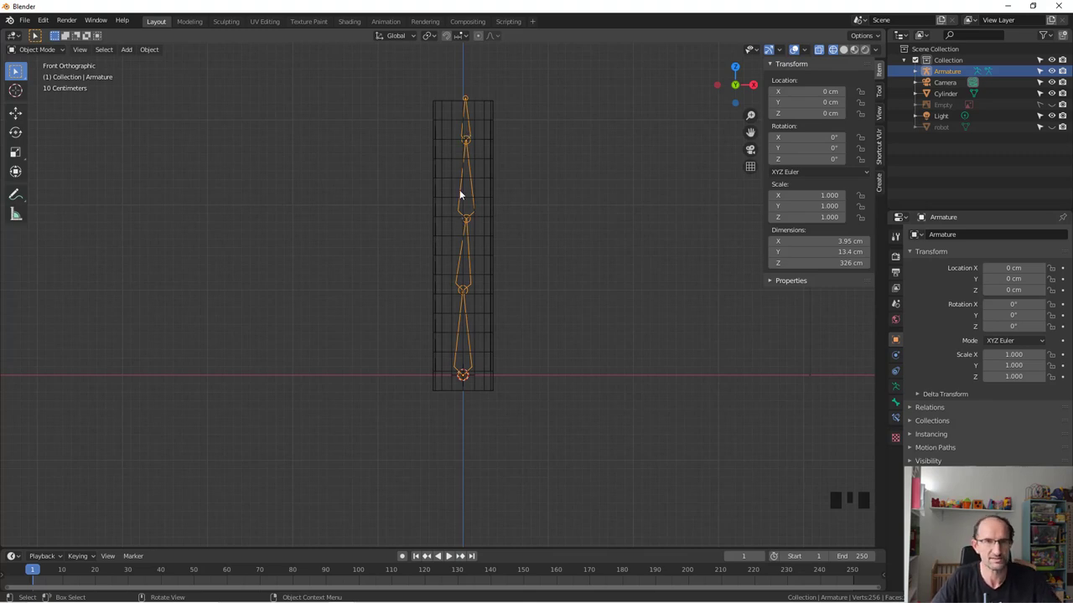
{"action": "left_click", "coordinate": [496, 123]}
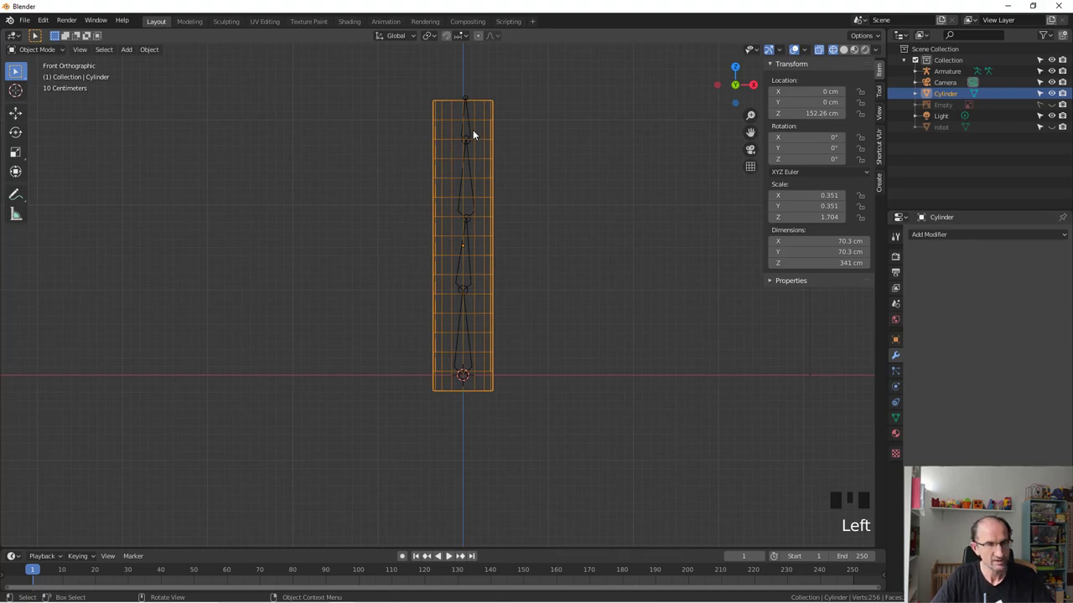
{"action": "left_click", "coordinate": [469, 127]}
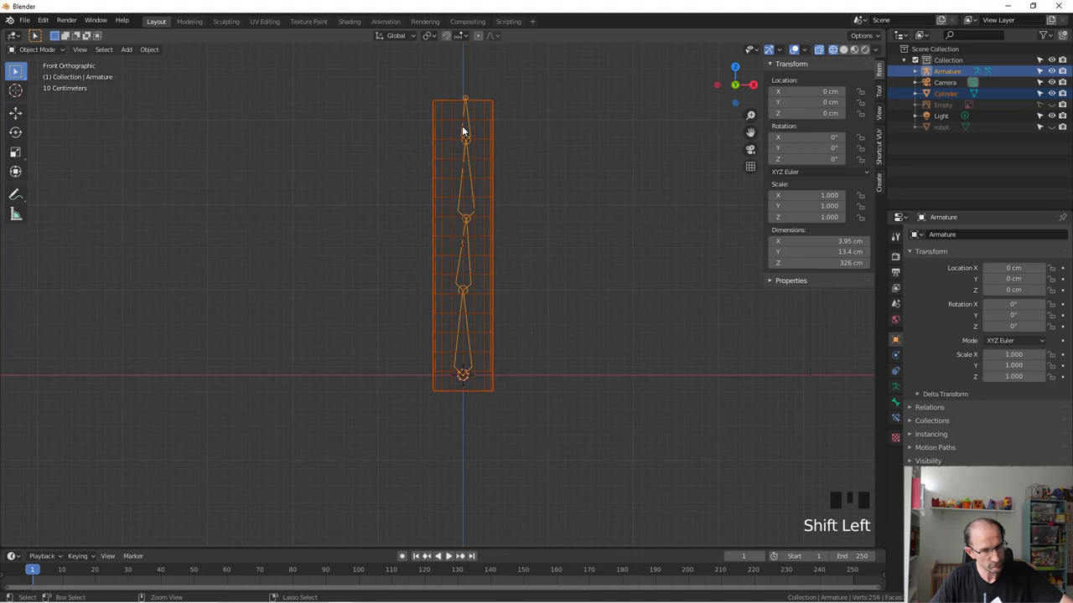
{"action": "key", "text": "ctrl+p"}
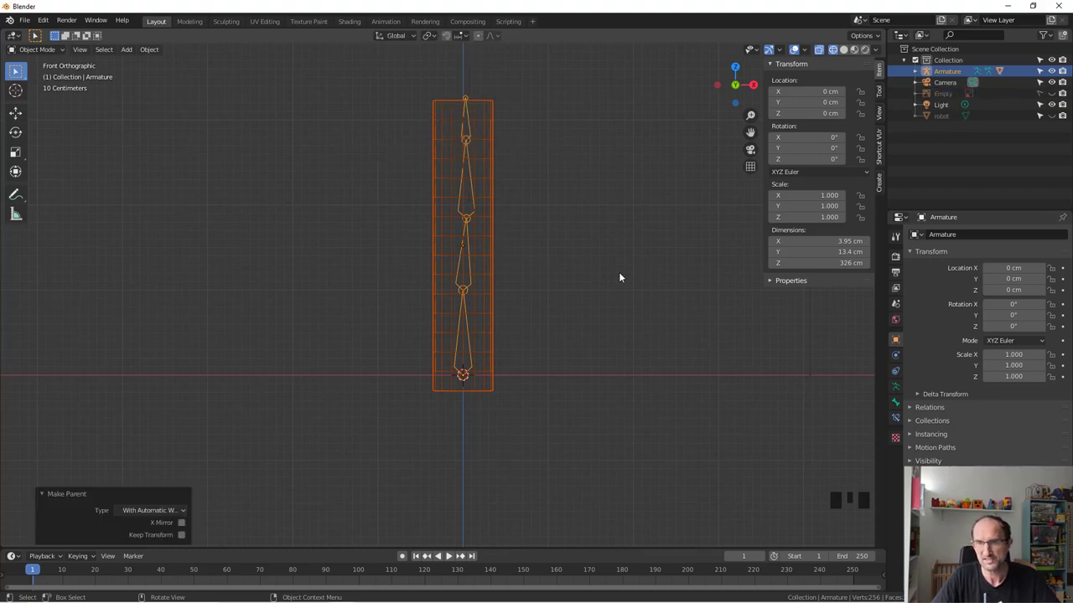
{"action": "left_click", "coordinate": [490, 234]}
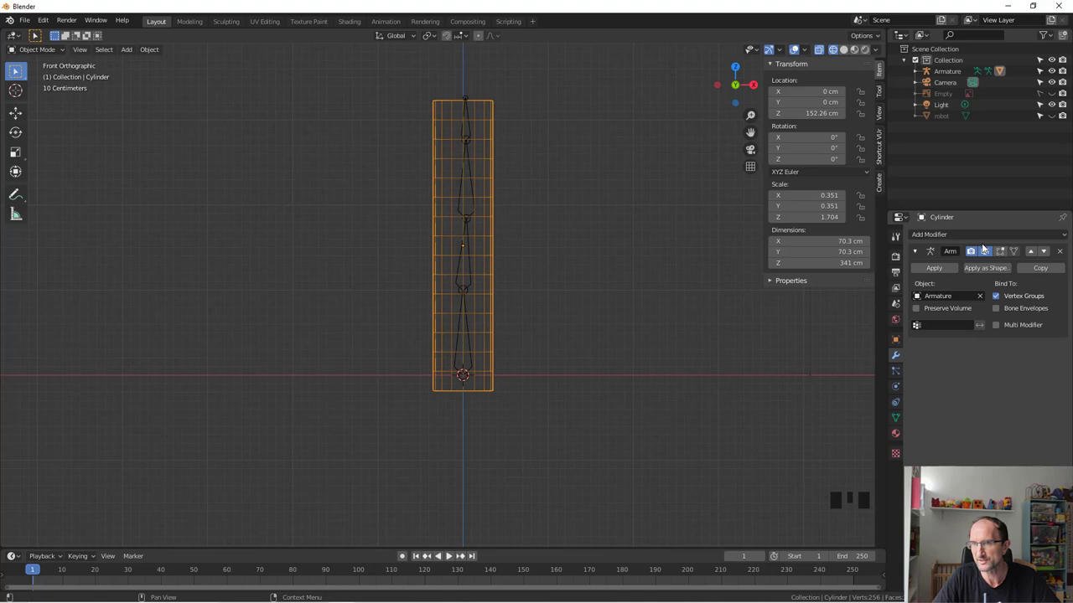
{"action": "left_click_drag", "start_coordinate": [958, 237], "coordinate": [691, 200]}
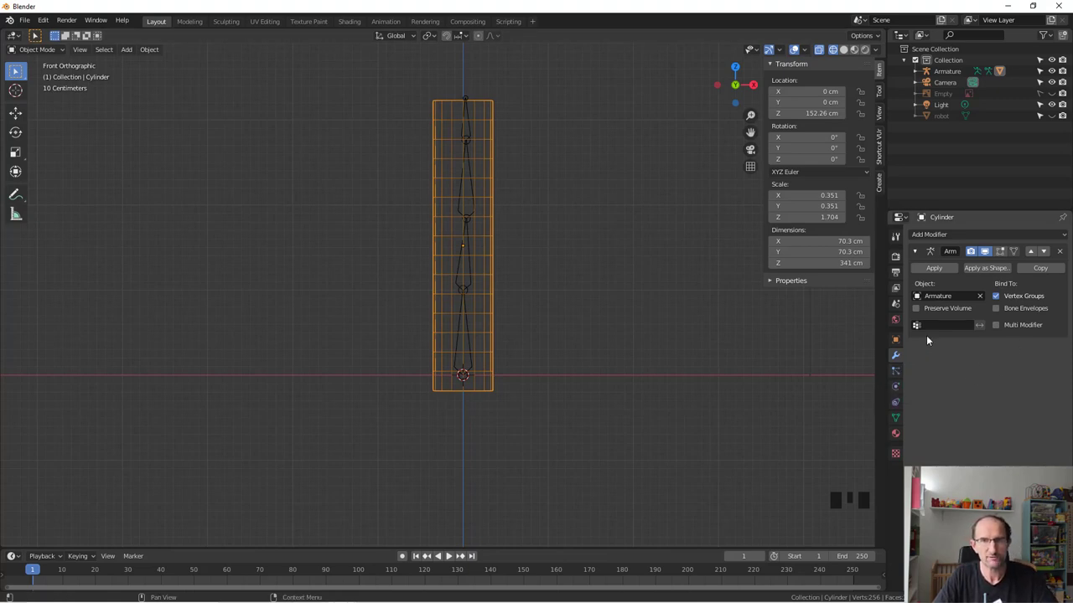
{"action": "left_click_drag", "start_coordinate": [563, 245], "coordinate": [441, 214]}
{"action": "left_click", "coordinate": [441, 214]}
{"action": "key", "text": "r"}
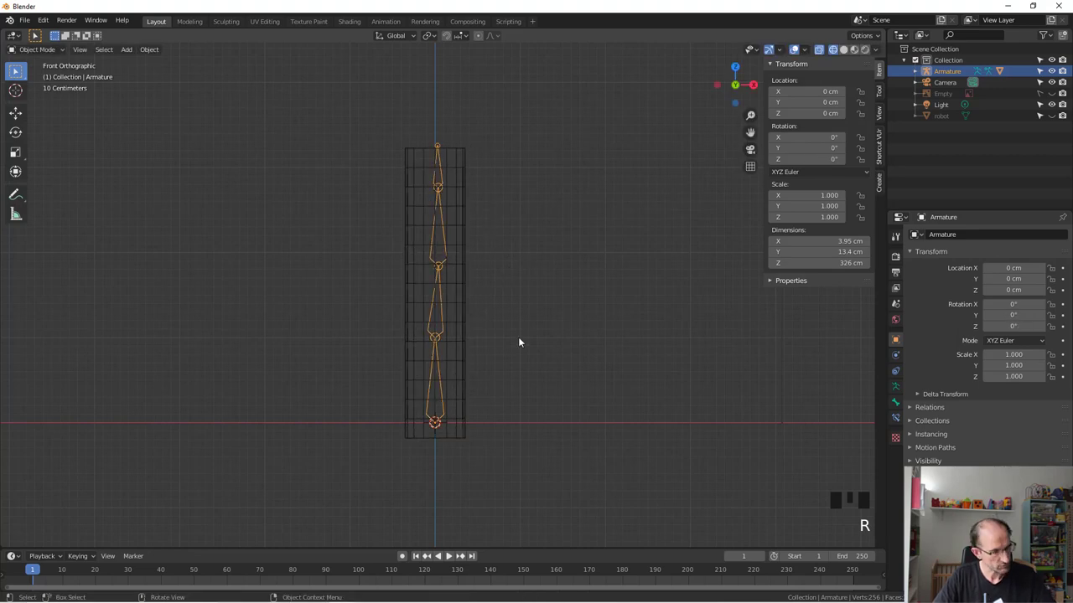
- Enter pose mode and select each bone of the chain in turn
{"action": "key", "text": "ctrl+Tab"}
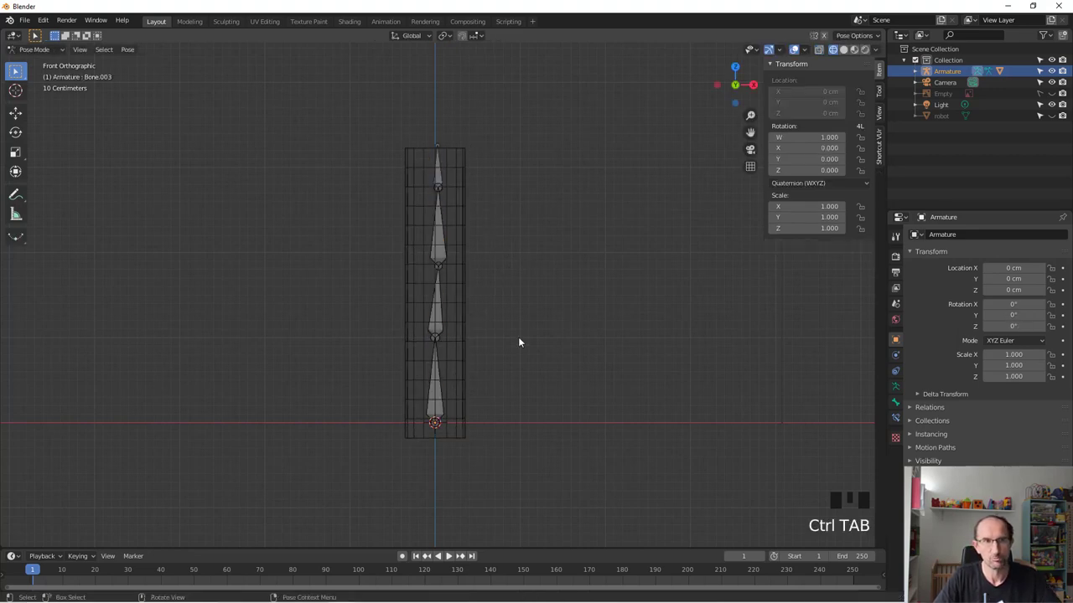
{"action": "left_click", "coordinate": [440, 178]}
{"action": "left_click", "coordinate": [437, 229]}
{"action": "left_click", "coordinate": [437, 309]}
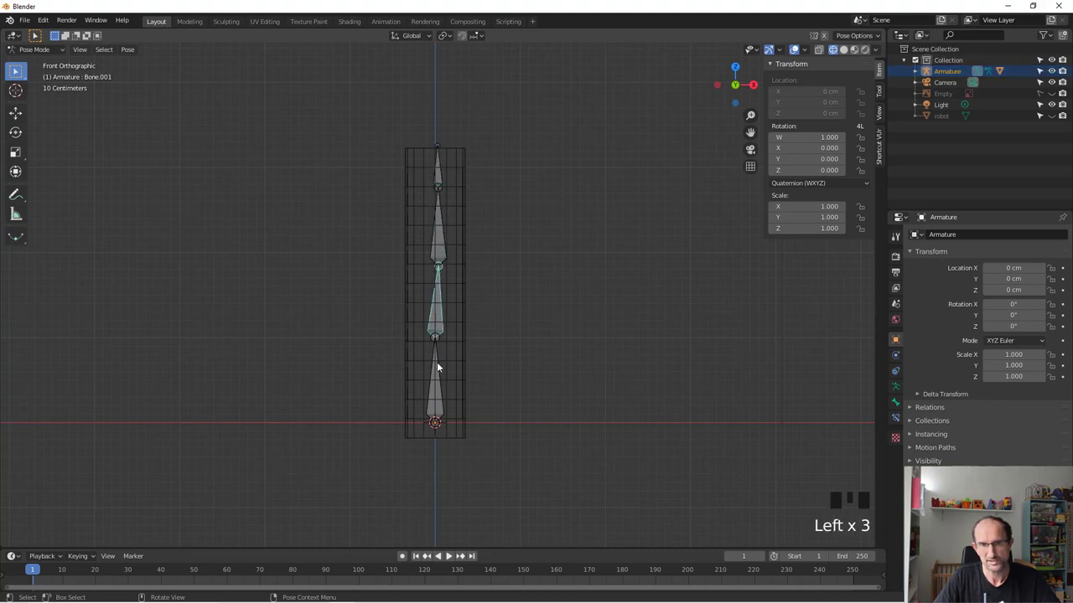
{"action": "left_click", "coordinate": [440, 369]}
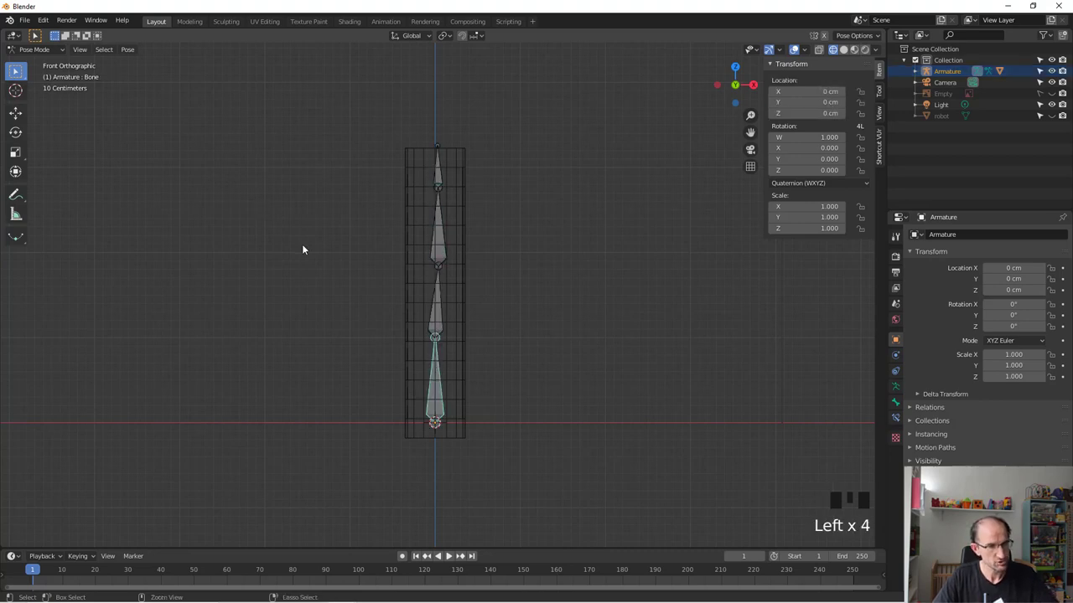
{"action": "key", "text": "ctrl+Tab"}
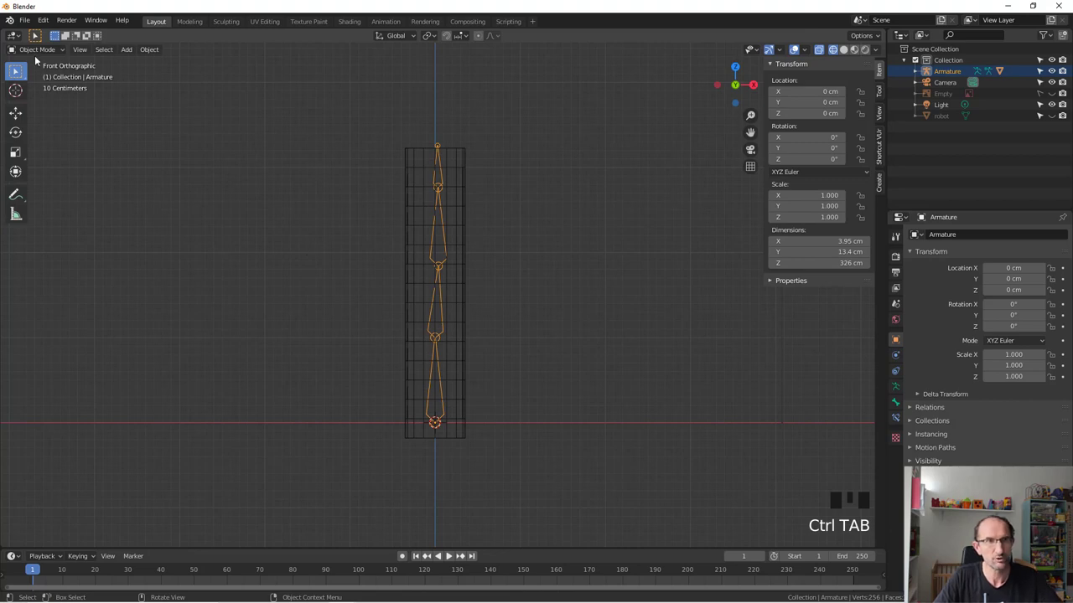
- Rotate the two upper bones about 35° so the cylinder bends smoothly
{"action": "left_click_drag", "start_coordinate": [38, 48], "coordinate": [441, 192]}
{"action": "left_click", "coordinate": [450, 228]}
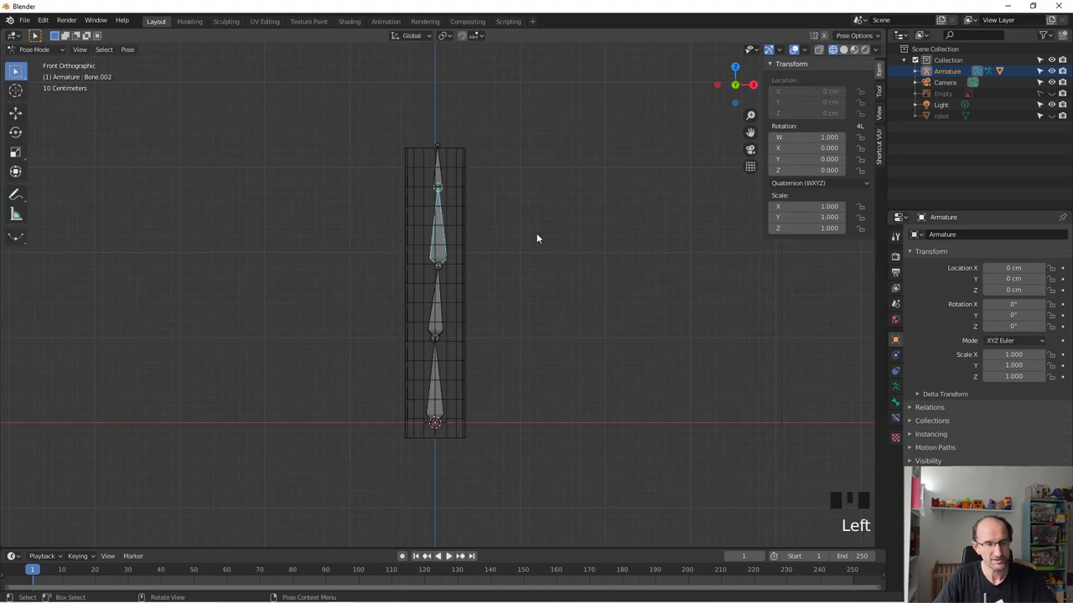
{"action": "key", "text": "r"}
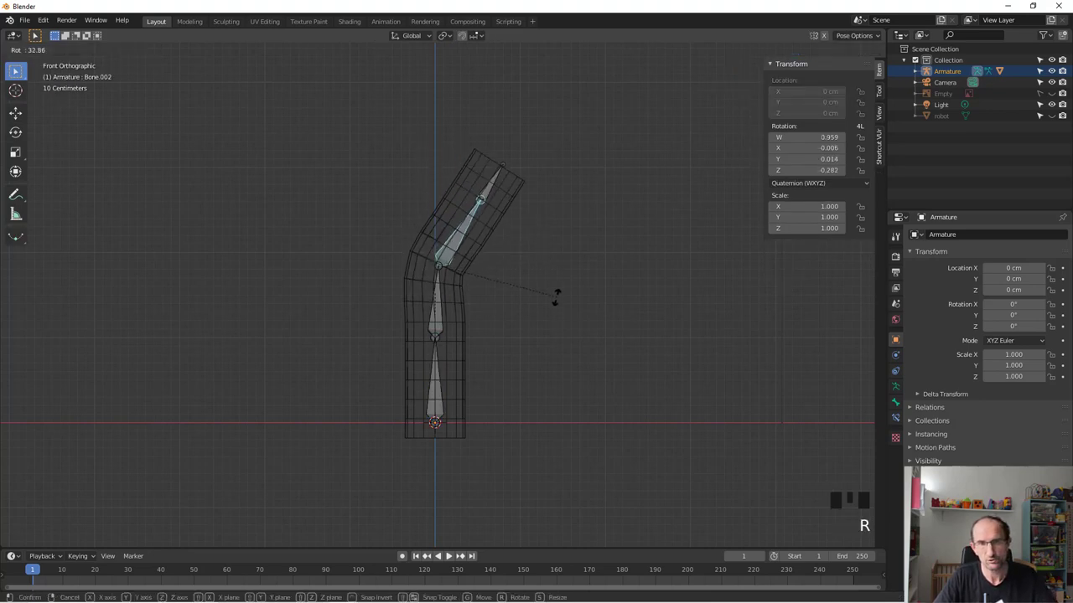
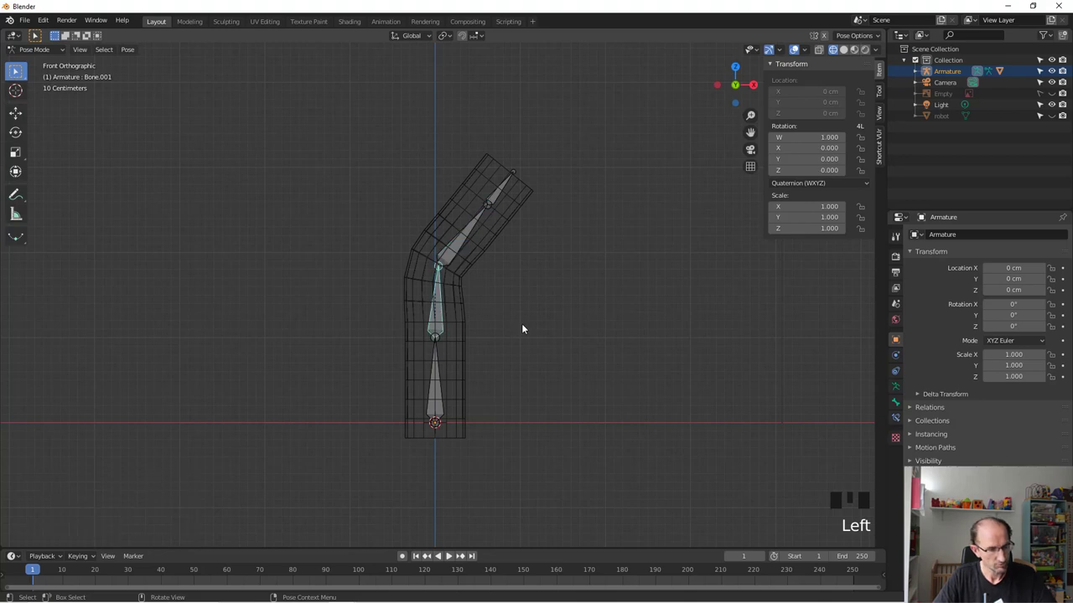
{"action": "key", "text": "r"}
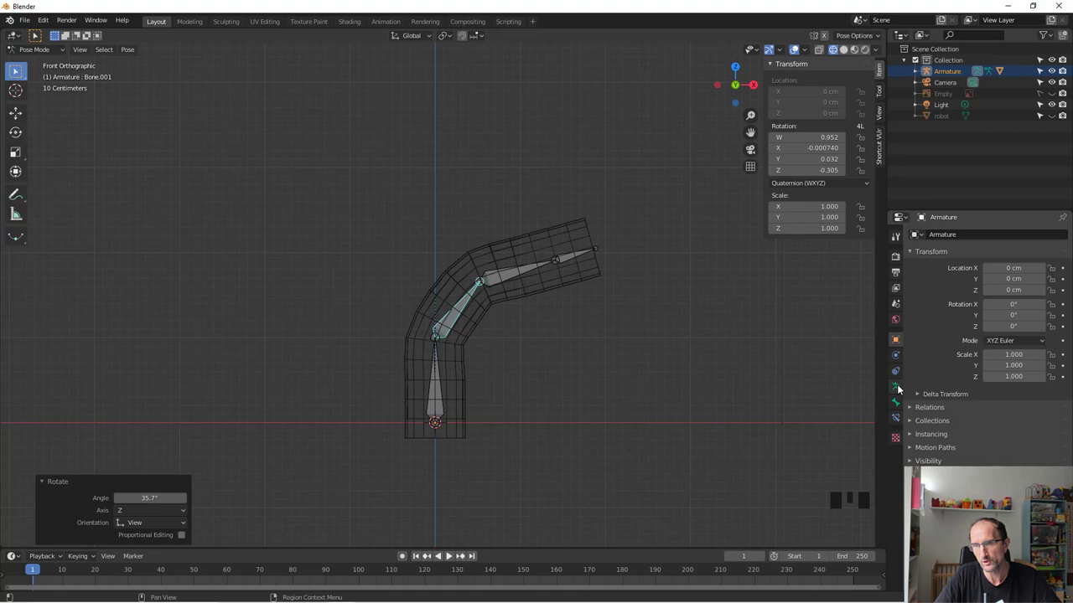
- Expand the armature's bone groups and pose library settings
{"action": "left_click", "coordinate": [901, 390]}
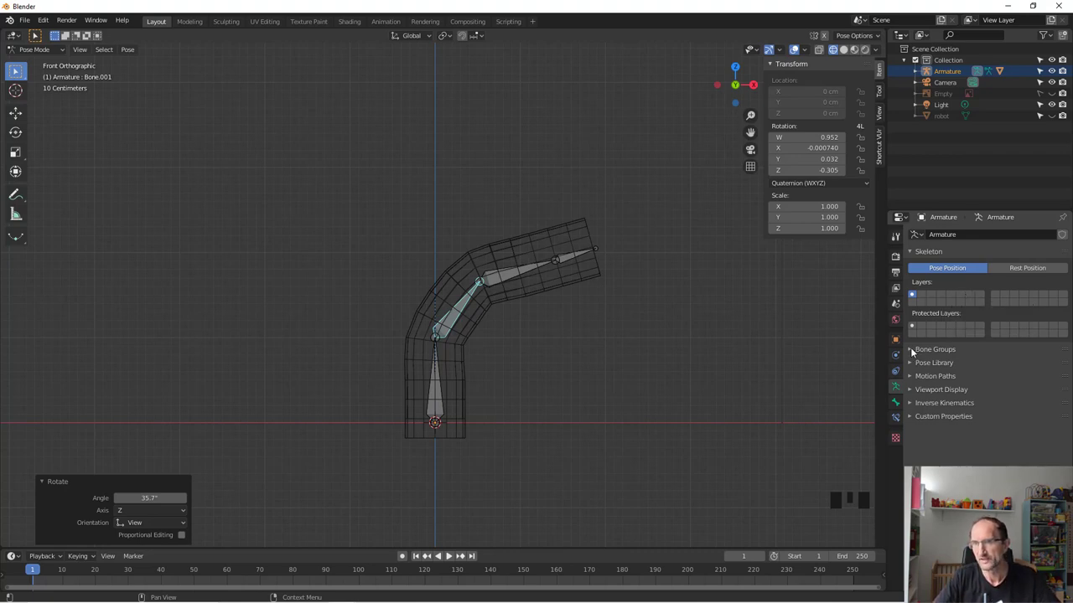
{"action": "left_click", "coordinate": [913, 349]}
{"action": "left_click", "coordinate": [916, 418]}
{"action": "scroll", "scroll_direction": "down", "scroll_amount": 3}
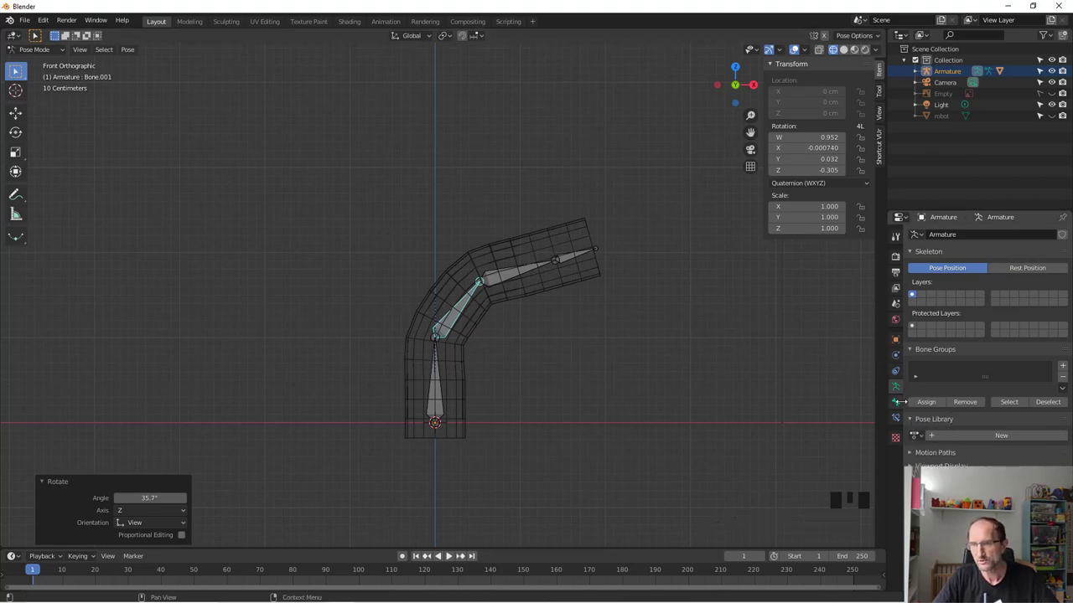
{"action": "left_click", "coordinate": [900, 402]}
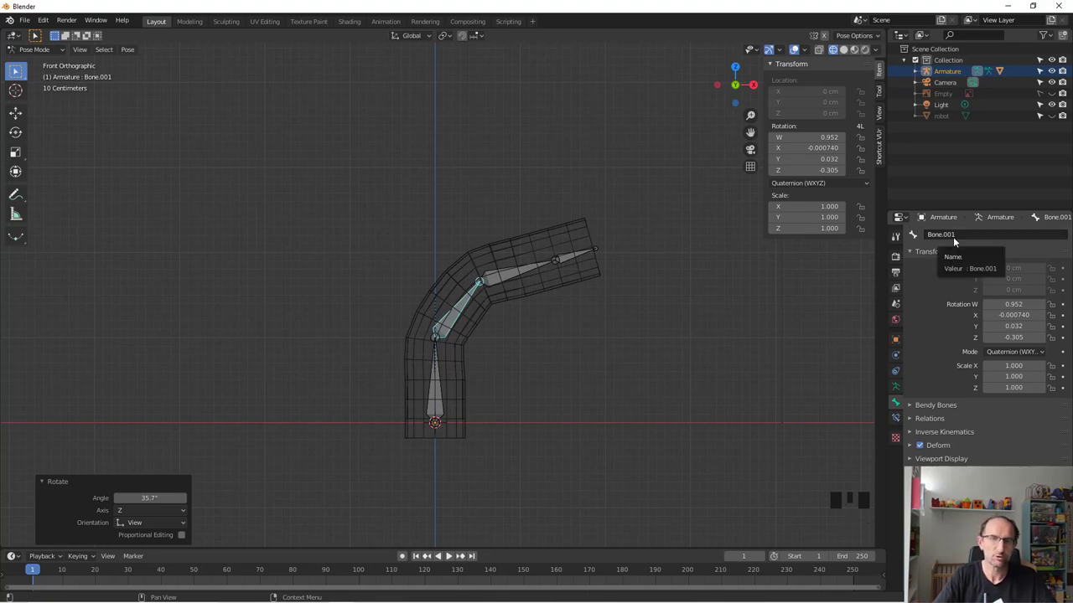
- Select a posed bone and inspect its transform and relations properties
{"action": "left_click", "coordinate": [440, 387]}
{"action": "left_click", "coordinate": [458, 319]}
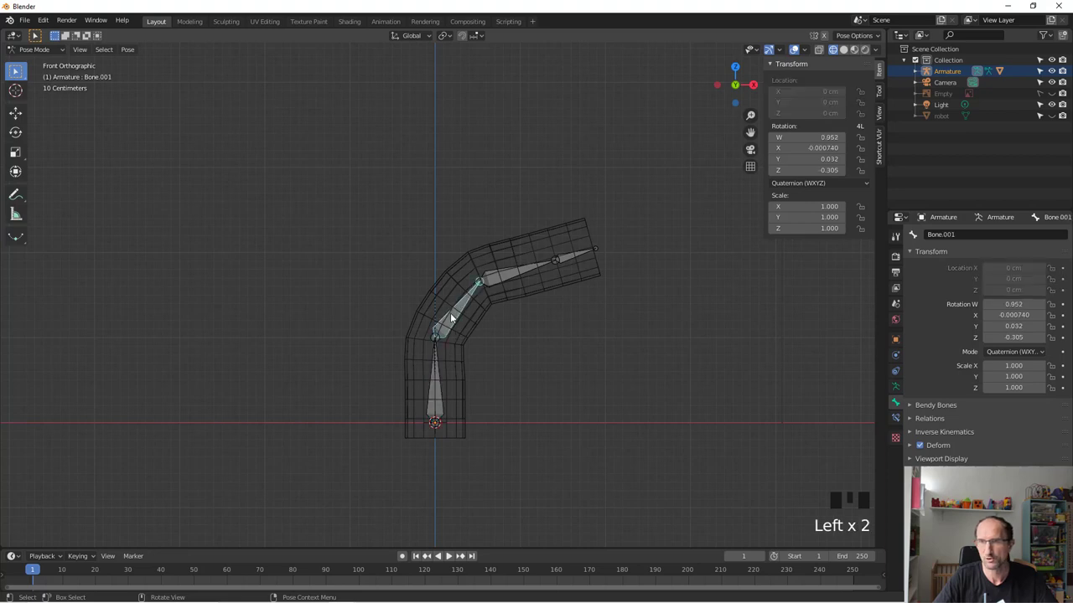
{"action": "left_click", "coordinate": [911, 420]}
{"action": "scroll", "scroll_direction": "down", "scroll_amount": 3}
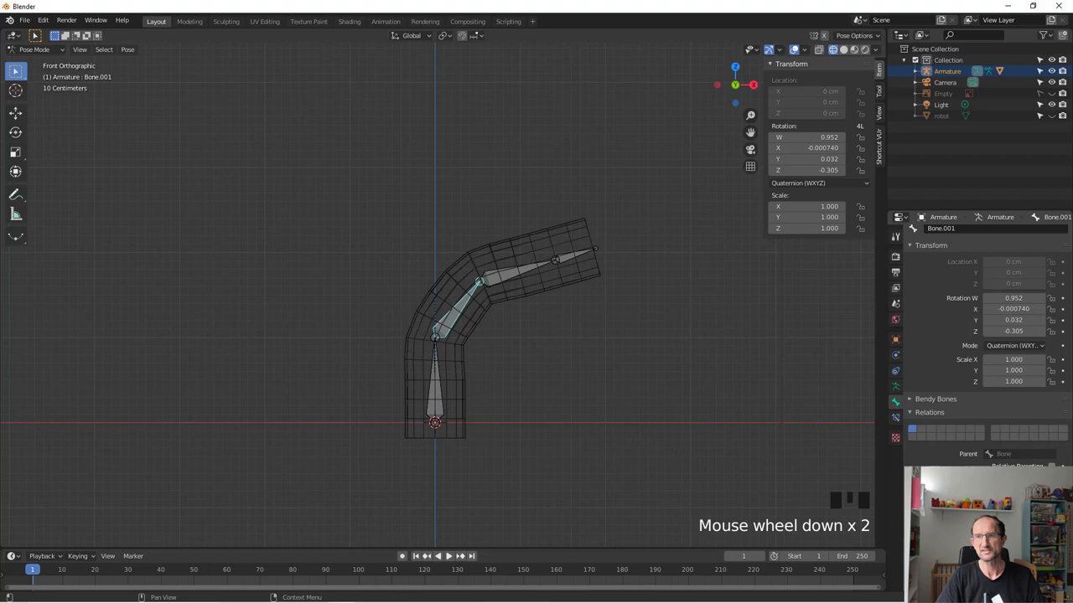
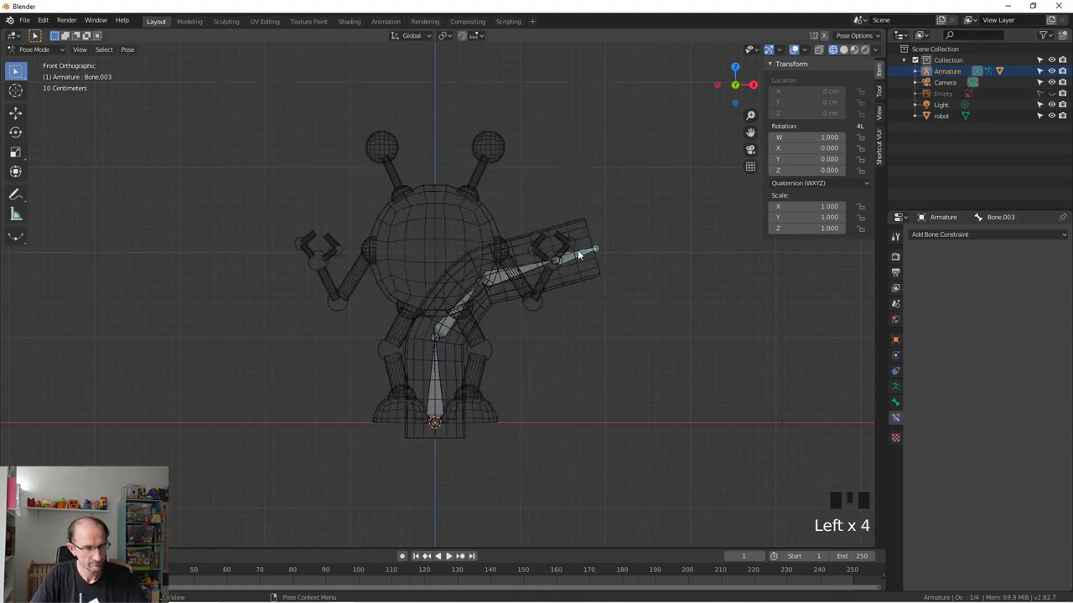
- Delete the test armature and cylinder and show the robot in solid shading
{"action": "left_click", "coordinate": [575, 269]}
{"action": "key", "text": "ctrl+Tab"}
{"action": "key", "text": "x"}
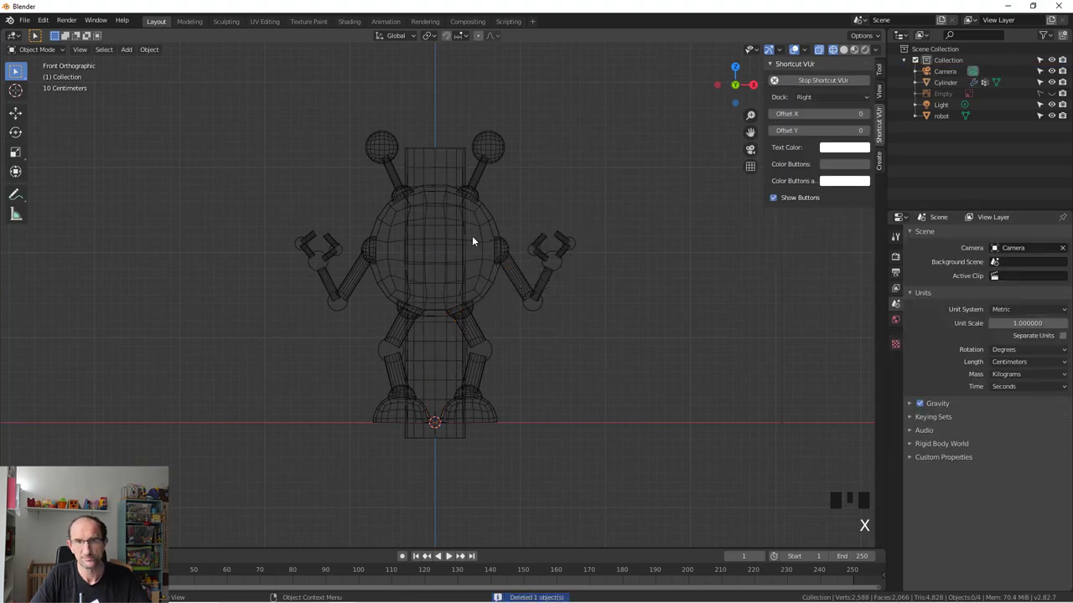
{"action": "left_click", "coordinate": [456, 158]}
{"action": "key", "text": "x"}
{"action": "scroll", "scroll_direction": "up", "scroll_amount": 3}
{"action": "key", "text": "z"}
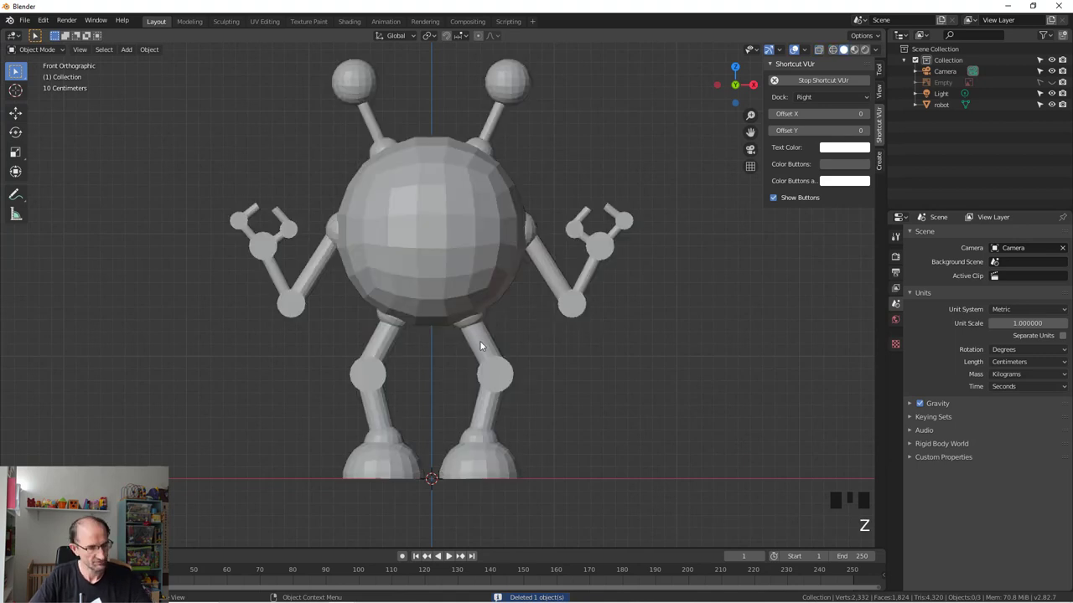
- Add a single-bone armature, scale it down and raise it into the robot's body
{"action": "key", "text": "shift+a"}
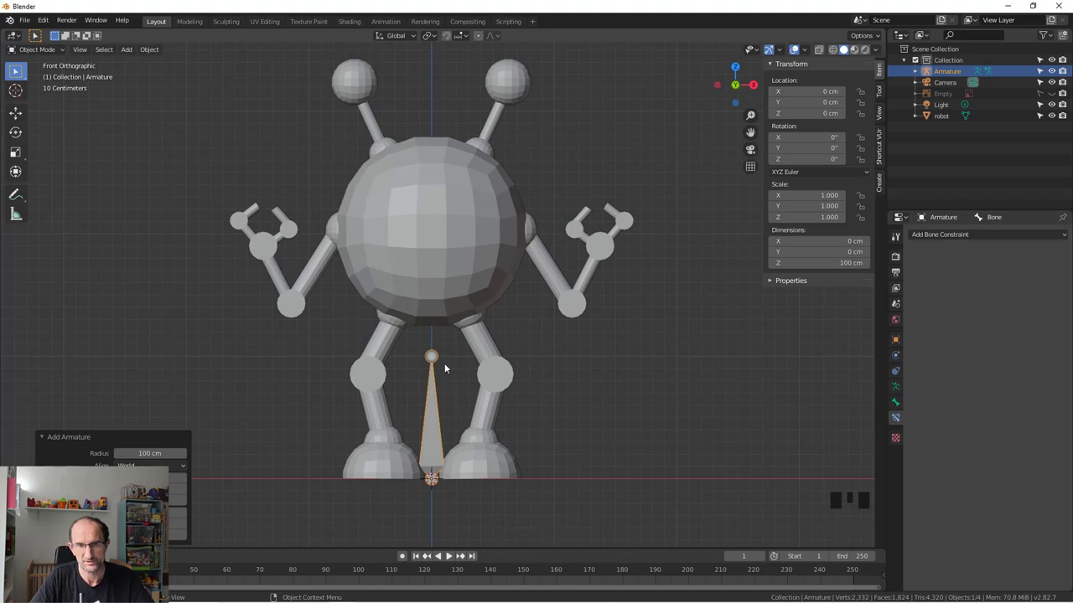
{"action": "key", "text": "s"}
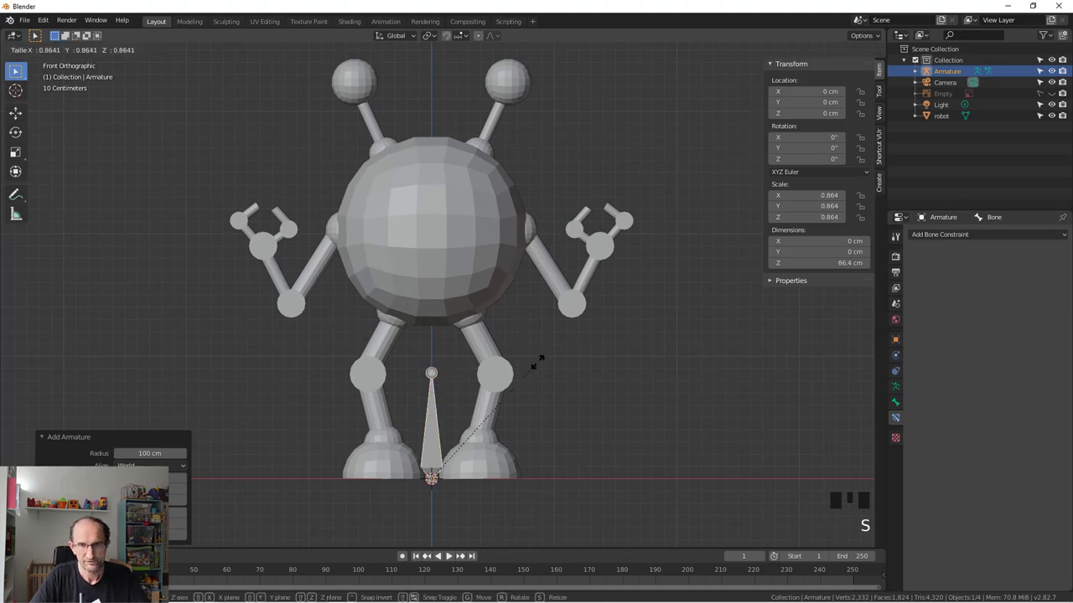
{"action": "key", "text": "g"}
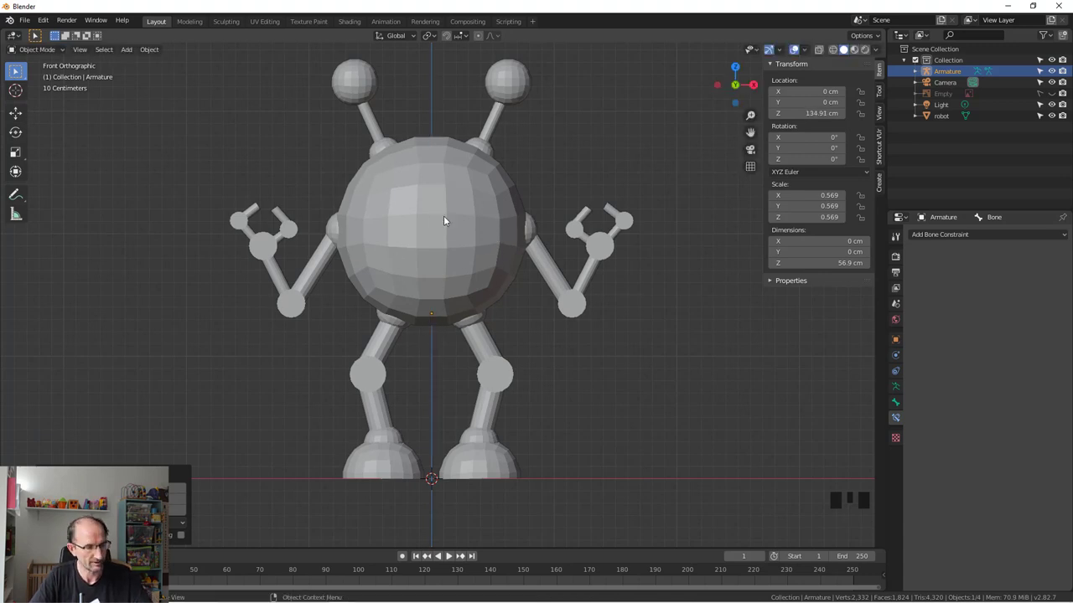
{"action": "key", "text": "z"}
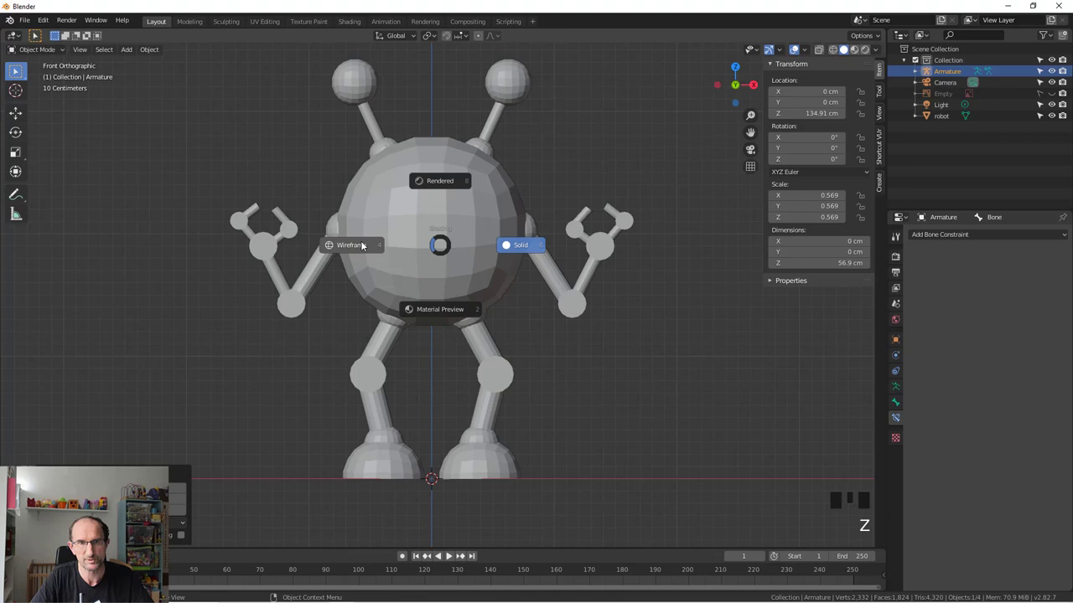
{"action": "key", "text": "z"}
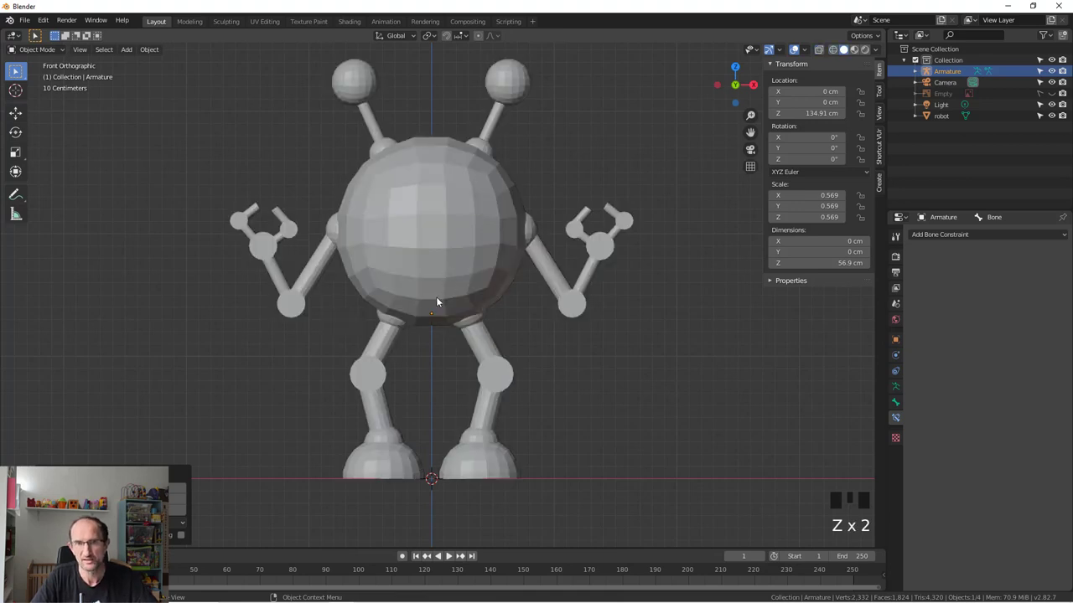
- Browse the bone's property panels, ending on the bone constraints
{"action": "left_click", "coordinate": [899, 403]}
{"action": "left_click", "coordinate": [910, 405]}
{"action": "left_click", "coordinate": [908, 413]}
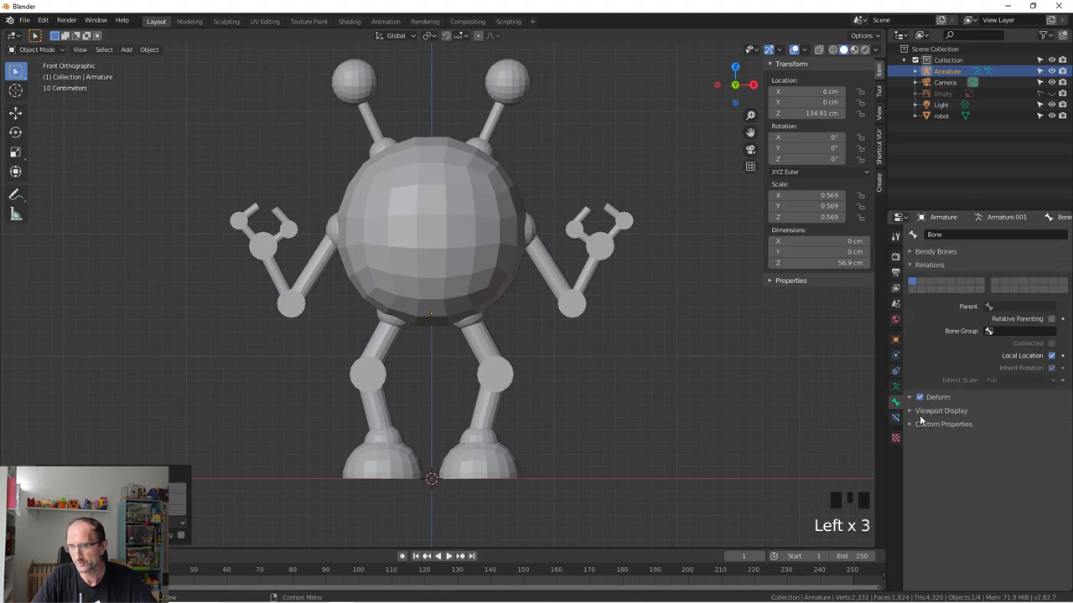
{"action": "left_click", "coordinate": [905, 420]}
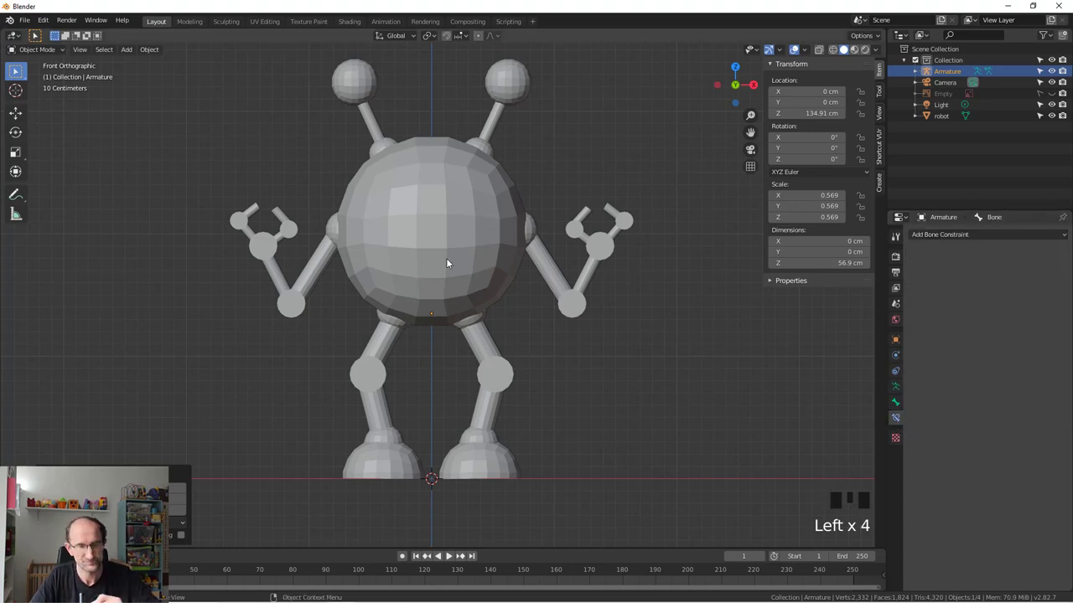
- Enable Viewport Display > In Front for the armature so bones show through the mesh
{"action": "key", "text": "z"}
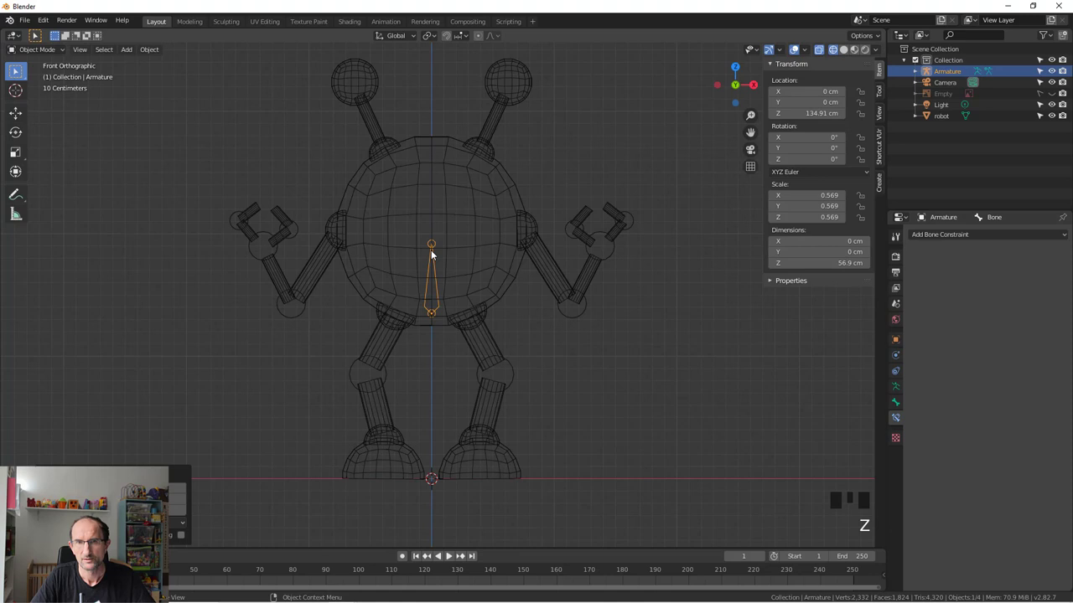
{"action": "left_click", "coordinate": [899, 388]}
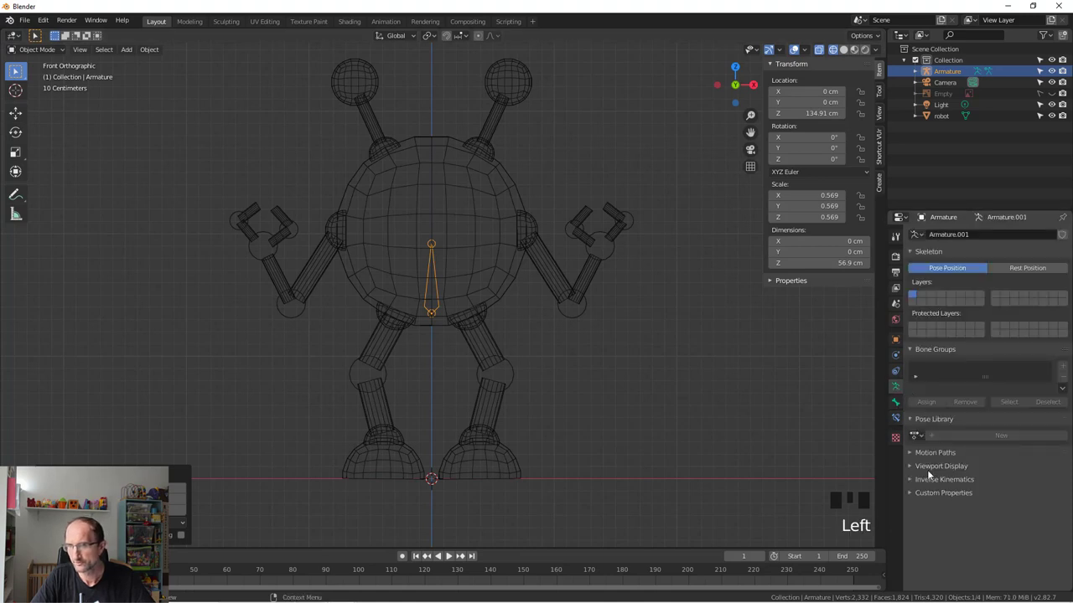
{"action": "left_click_drag", "start_coordinate": [915, 470], "coordinate": [897, 388]}
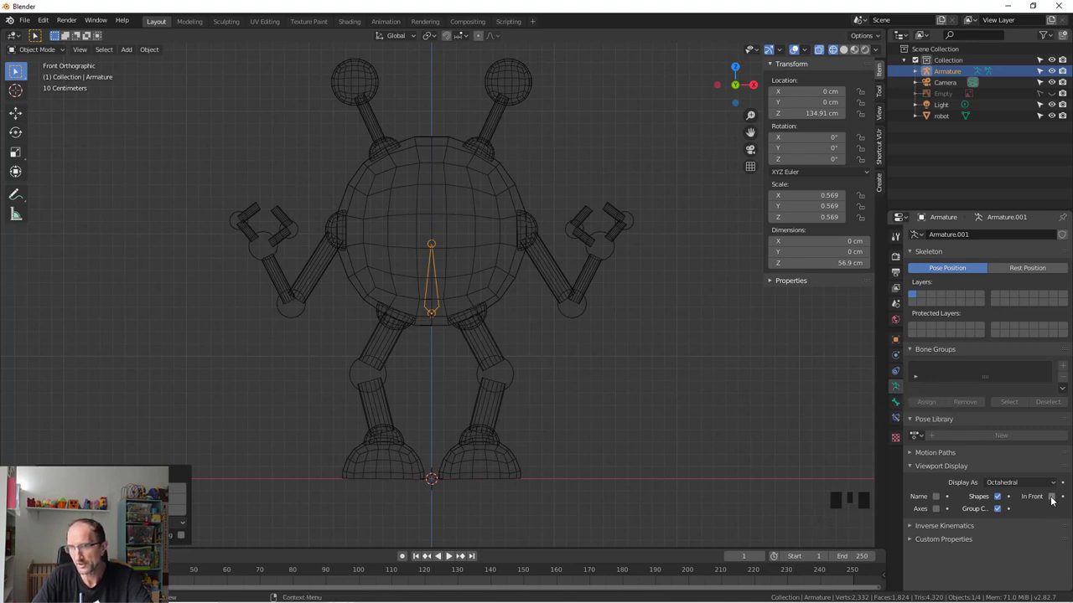
{"action": "left_click", "coordinate": [1055, 496]}
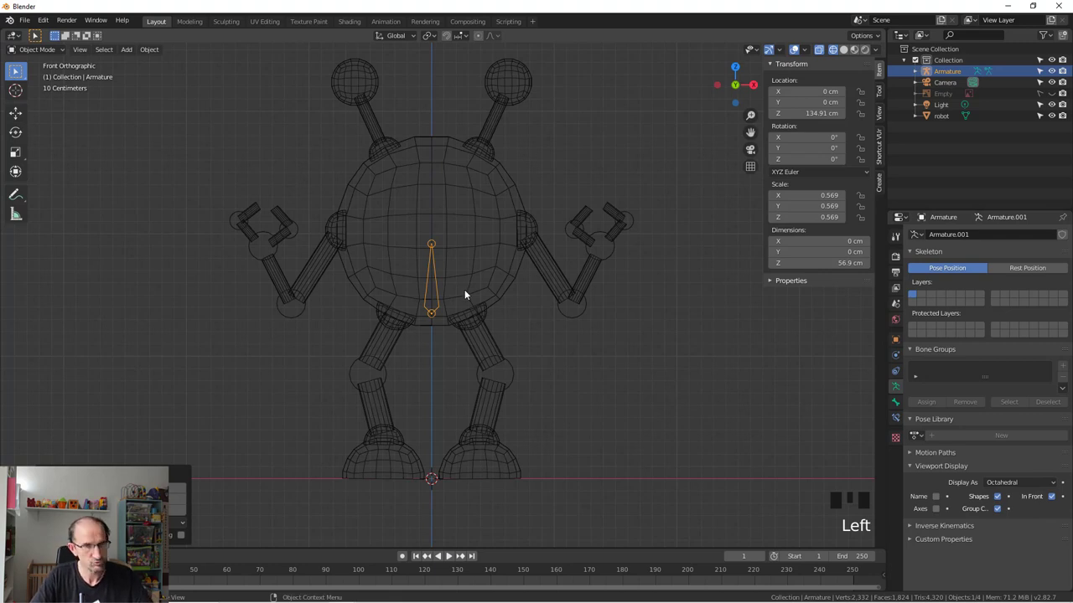
{"action": "key", "text": "z"}
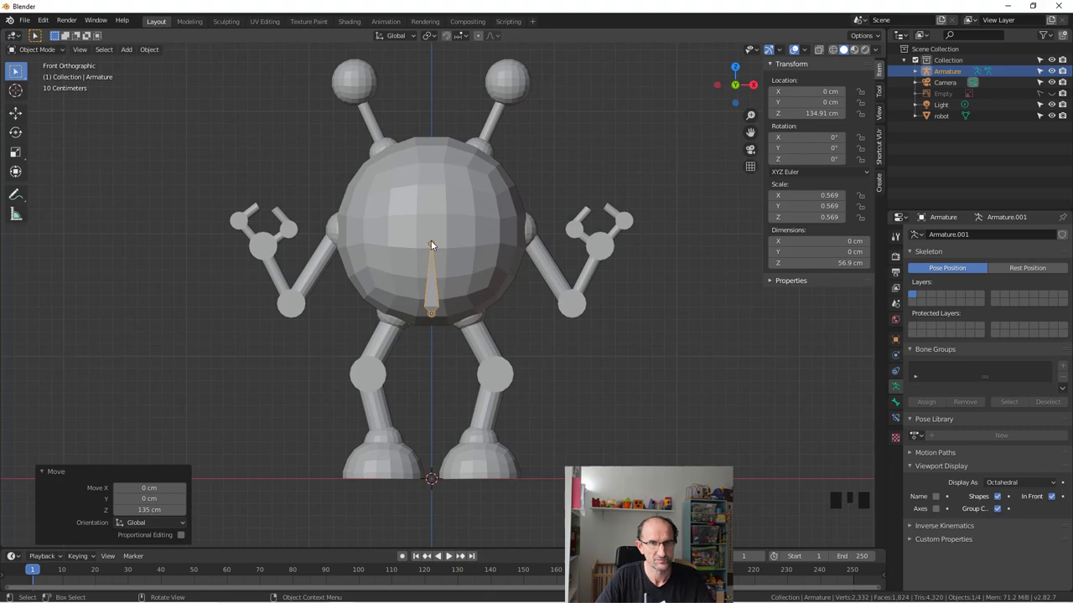
- Edit the armature and move the bone tip down to shorten the first bone
{"action": "left_click", "coordinate": [435, 244]}
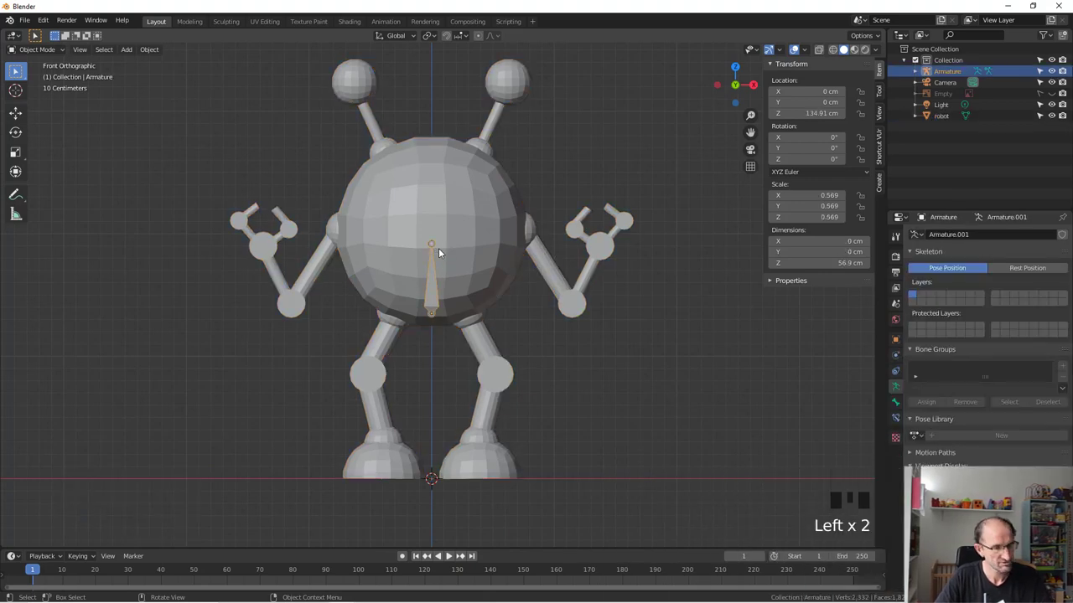
{"action": "key", "text": "Tab"}
{"action": "key", "text": "g"}
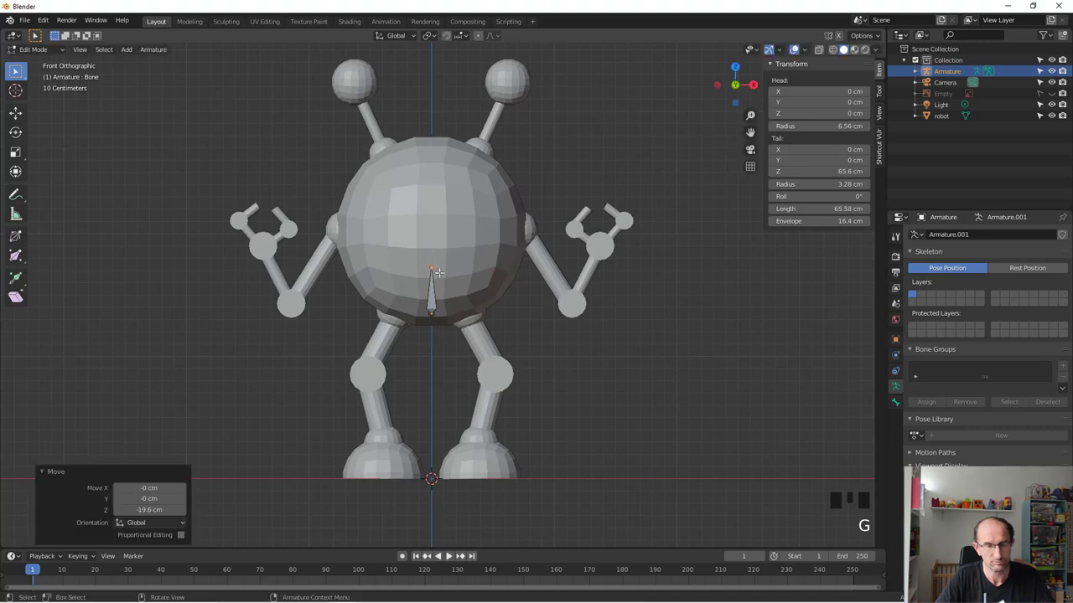
- Extrude a second bone up through the body and turn on X-Axis Mirror in the tool options
{"action": "key", "text": "e"}
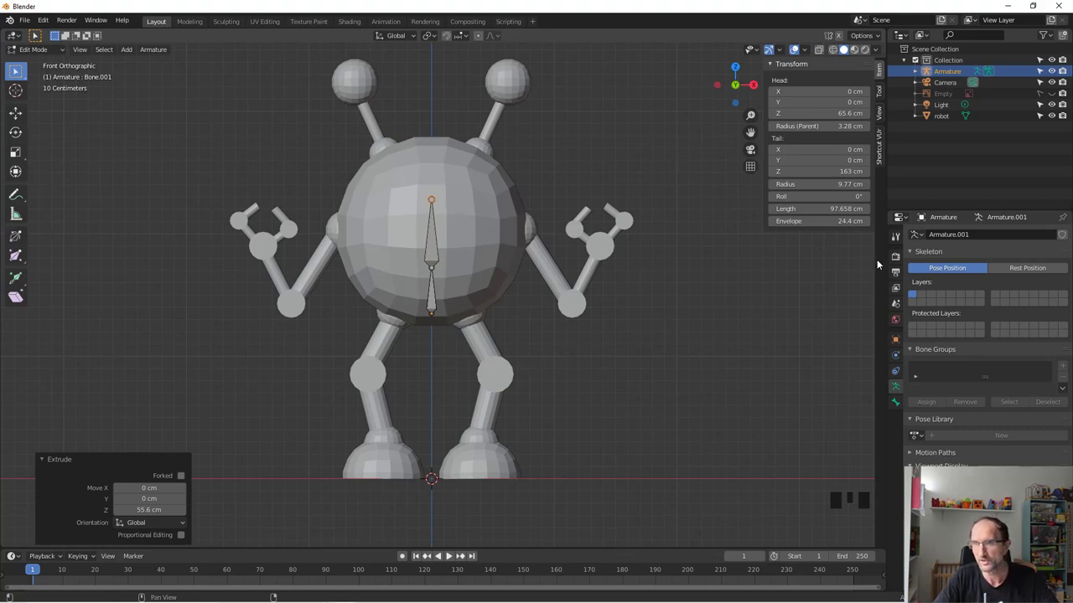
{"action": "left_click", "coordinate": [903, 242]}
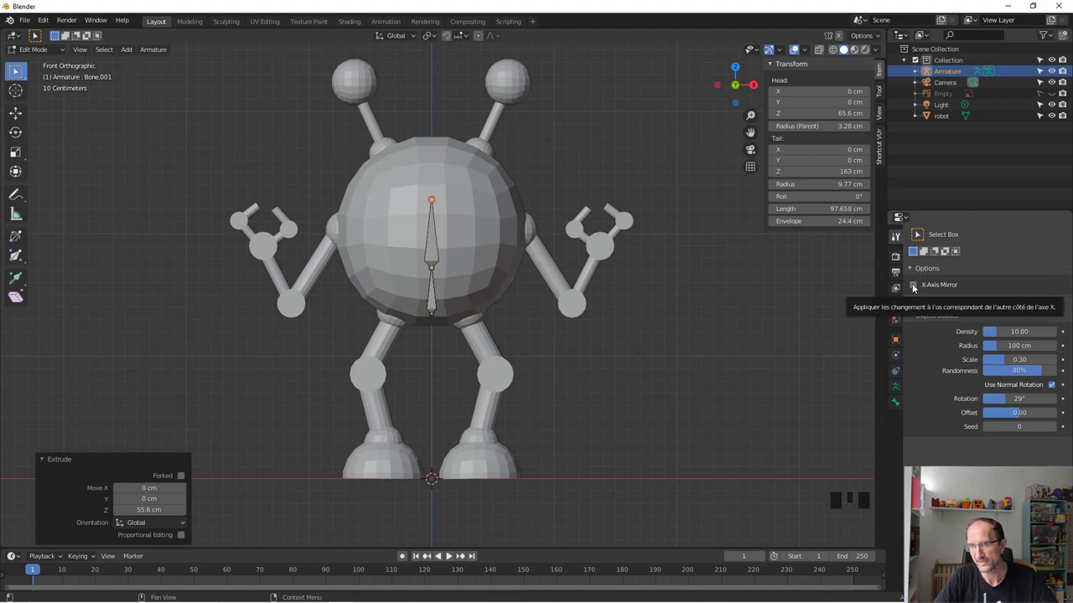
{"action": "left_click", "coordinate": [916, 286]}
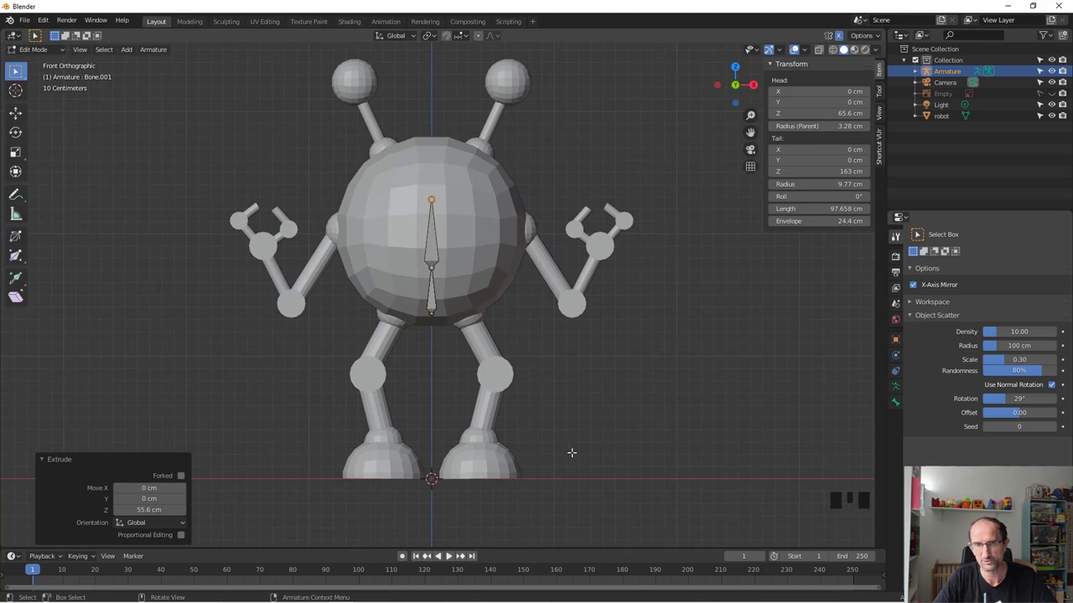
- Extrude mirrored shoulder bones with Shift+E, then upper-arm bones down to the elbows
{"action": "key", "text": "shift+e"}
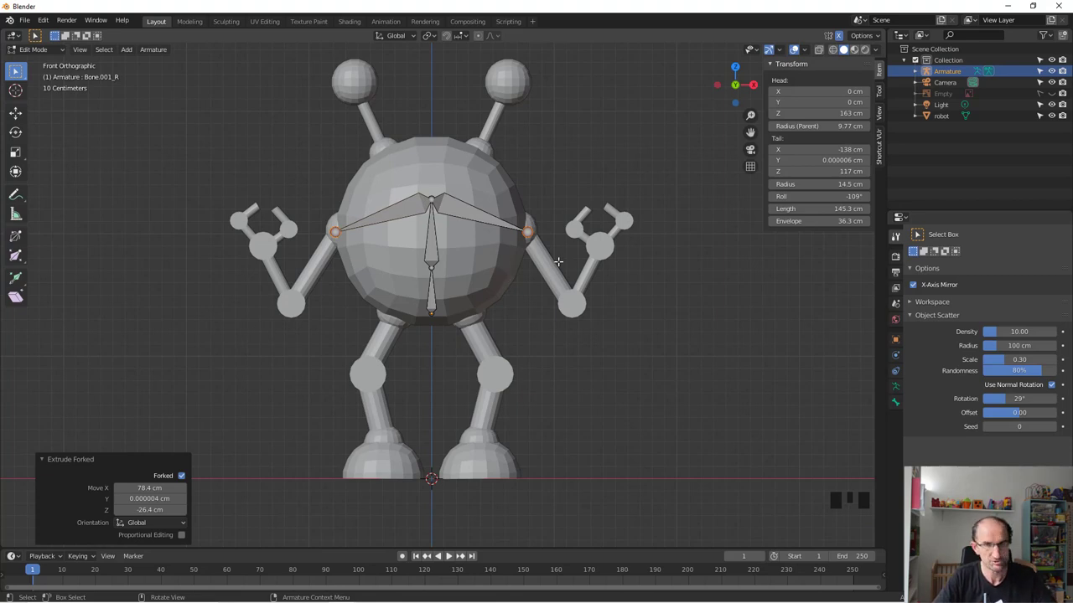
{"action": "key", "text": "e"}
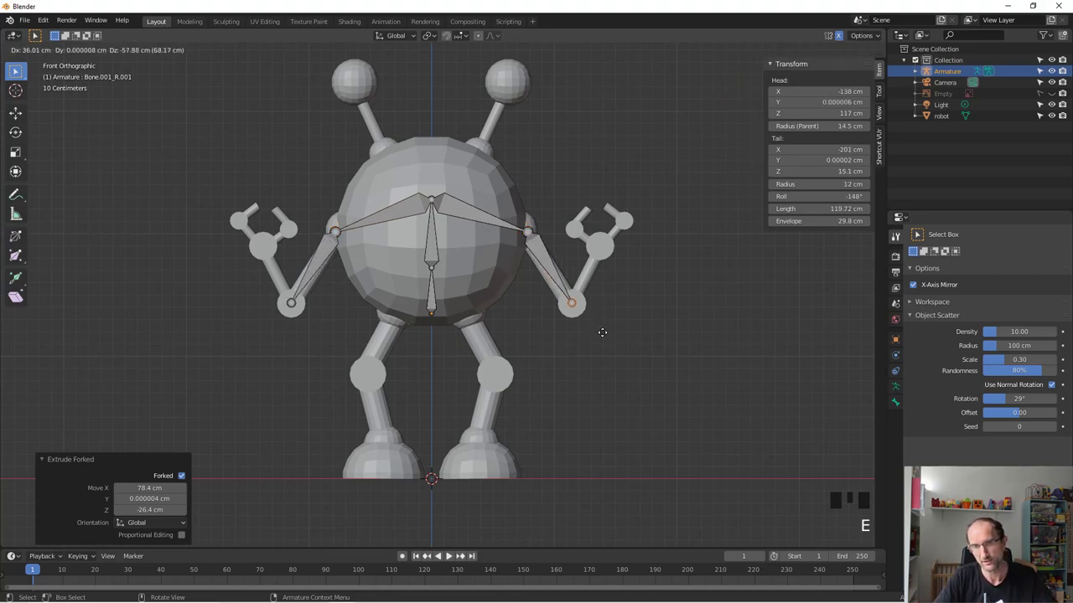
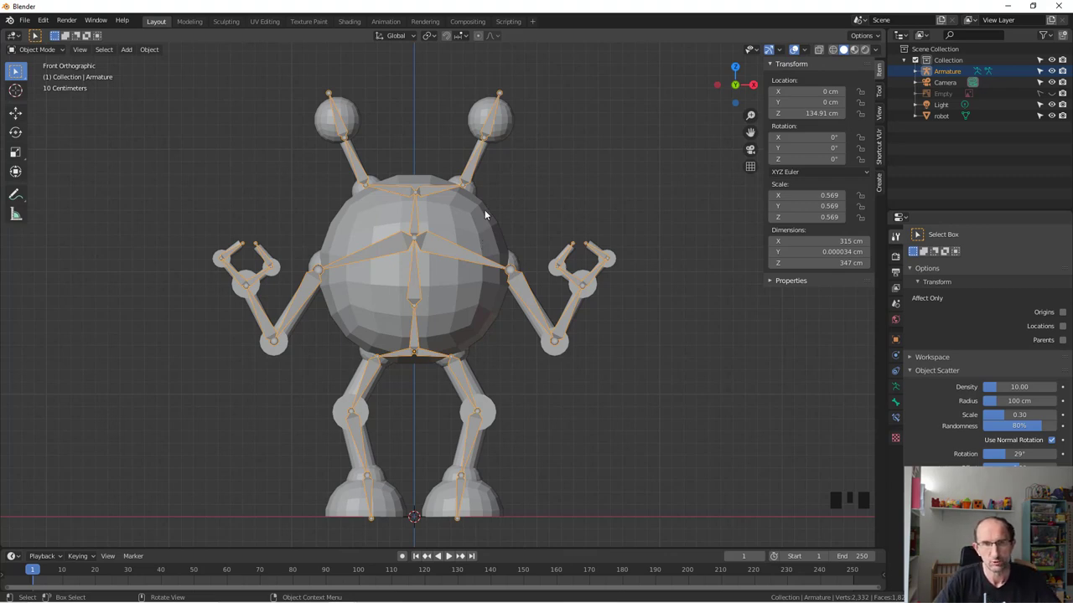
- Select the robot mesh then the armature and bring up the Ctrl+P parenting options
{"action": "left_click", "coordinate": [484, 218]}
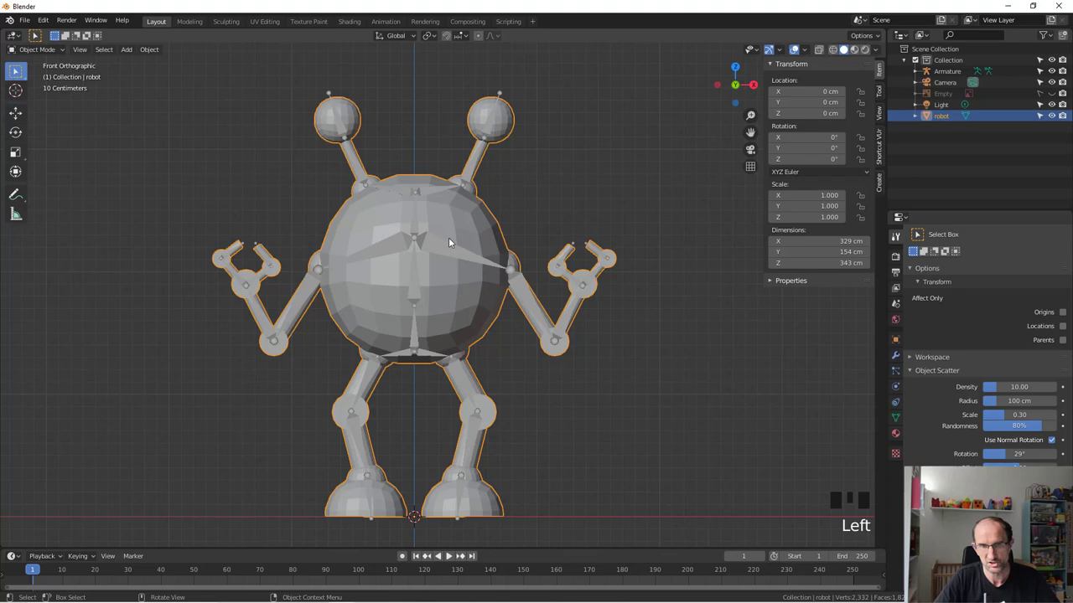
{"action": "left_click", "coordinate": [439, 247]}
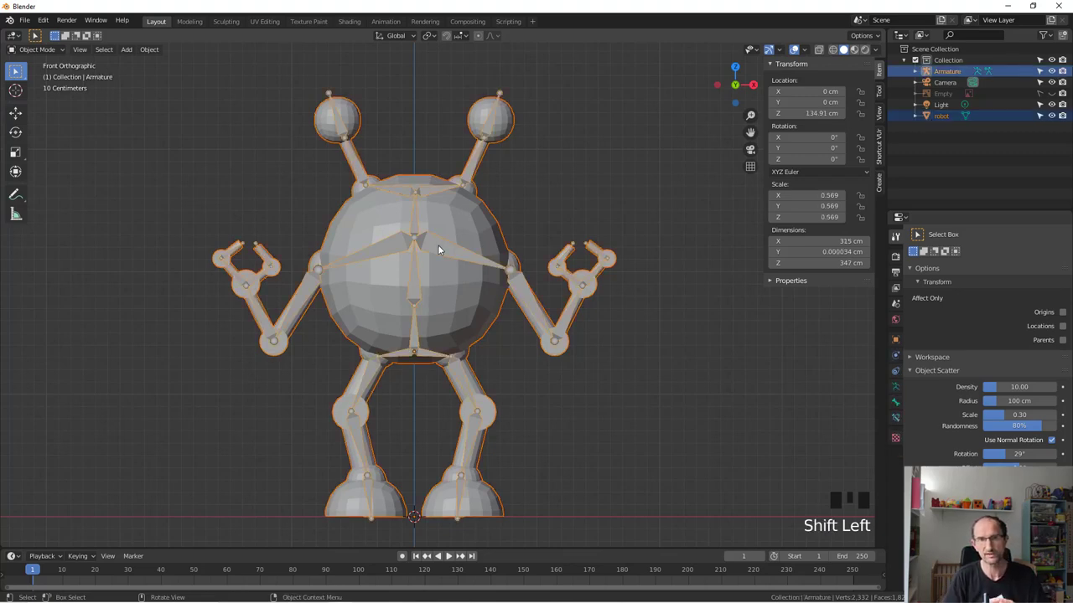
{"action": "key", "text": "ctrl+p"}
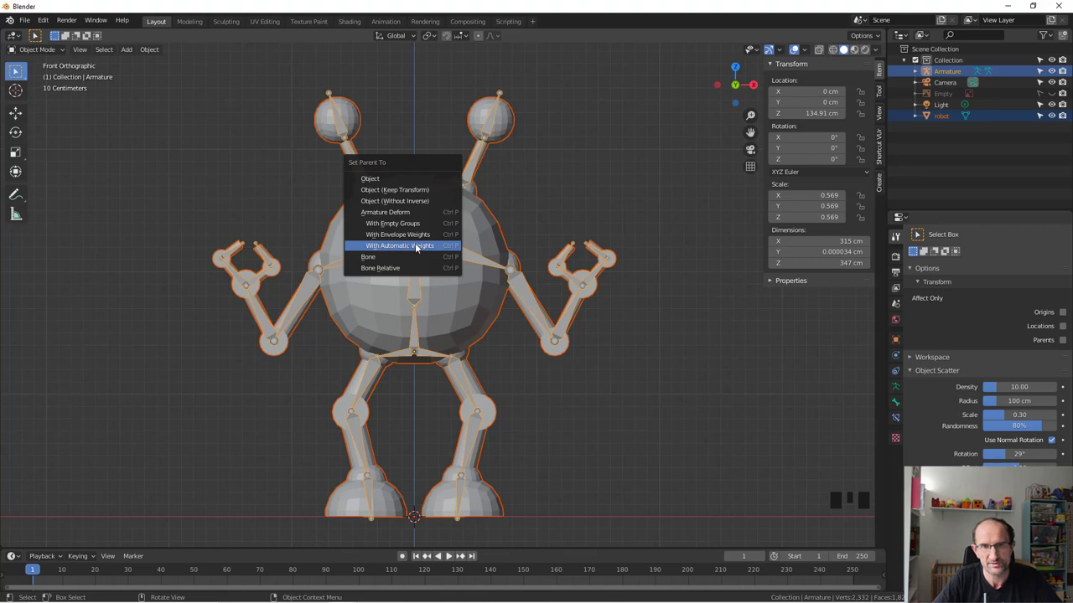
{"action": "left_click_drag", "start_coordinate": [548, 161], "coordinate": [900, 384]}
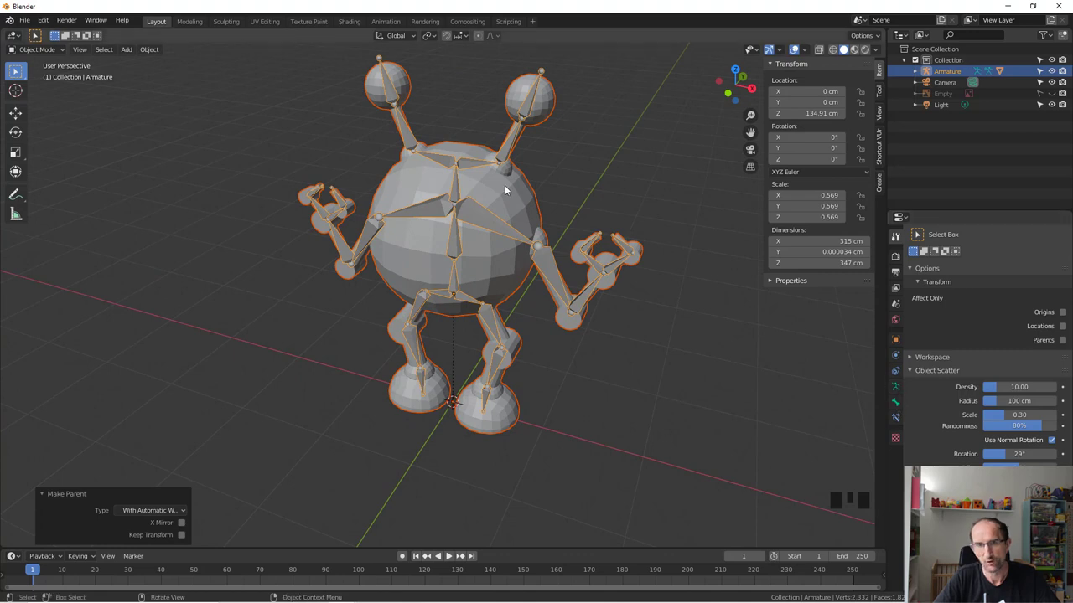
{"action": "left_click", "coordinate": [512, 191]}
{"action": "left_click", "coordinate": [895, 359]}
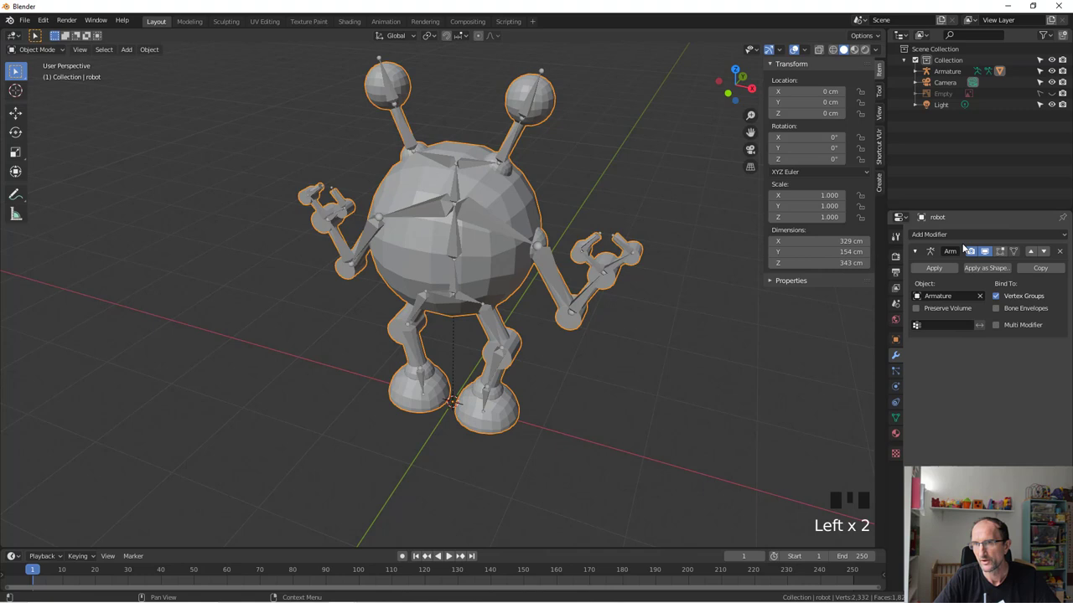
{"action": "left_click_drag", "start_coordinate": [962, 236], "coordinate": [718, 204]}
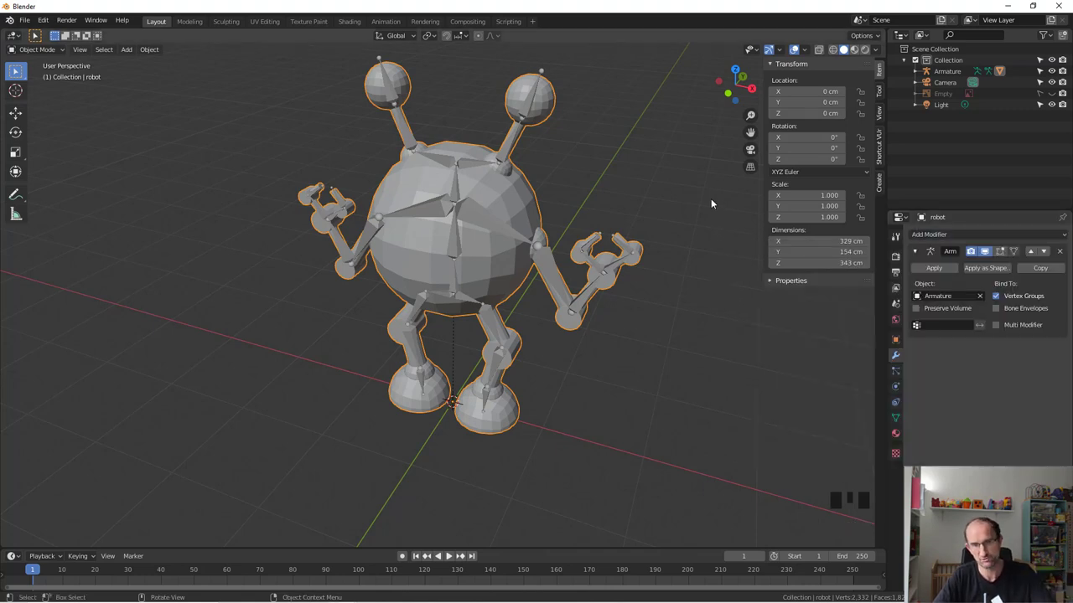
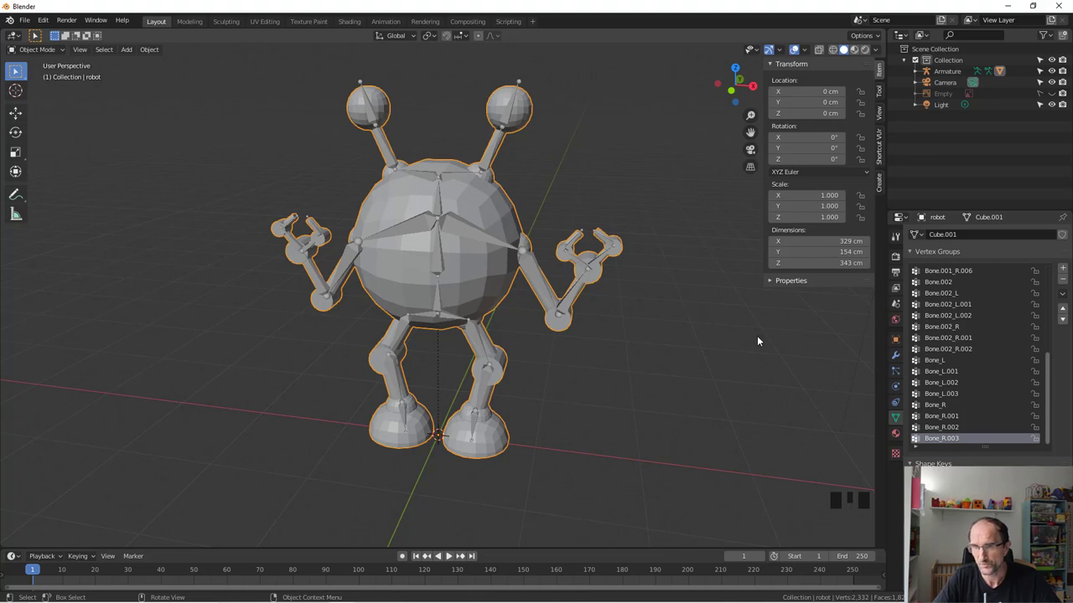
- Check the robot's armature deform settings, select the armature and switch to Top view
{"action": "left_click", "coordinate": [899, 357]}
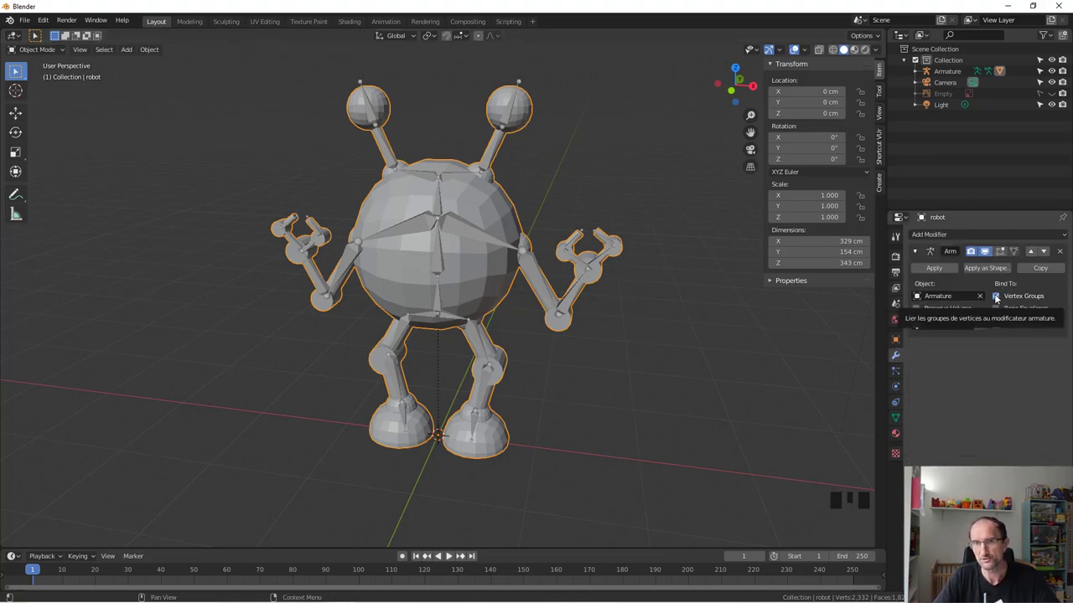
{"action": "left_click_drag", "start_coordinate": [618, 290], "coordinate": [554, 254]}
{"action": "left_click", "coordinate": [553, 254]}
{"action": "left_click_drag", "start_coordinate": [557, 295], "coordinate": [574, 258]}
{"action": "key", "text": "KP_1"}
{"action": "key", "text": "KP_7"}
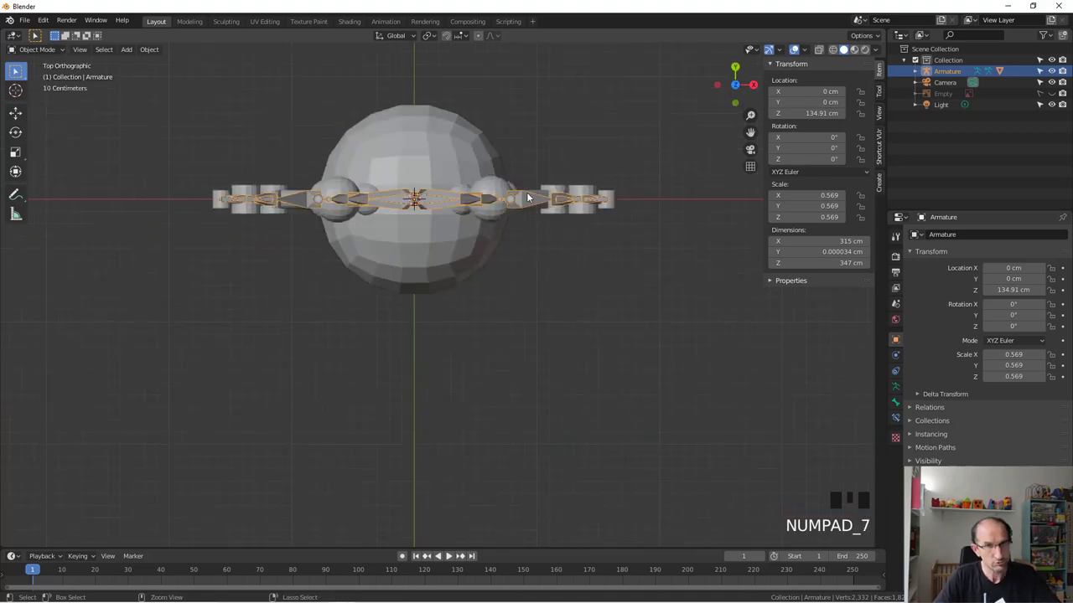
- Enter pose mode and rotate one upper-arm bone
{"action": "key", "text": "ctrl+Tab"}
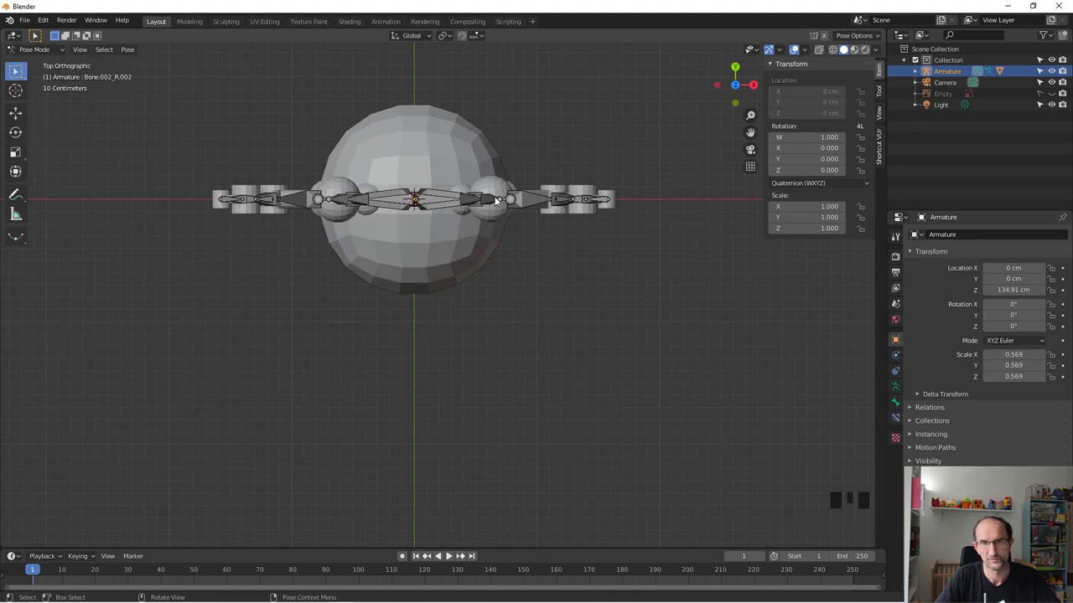
{"action": "left_click", "coordinate": [529, 203]}
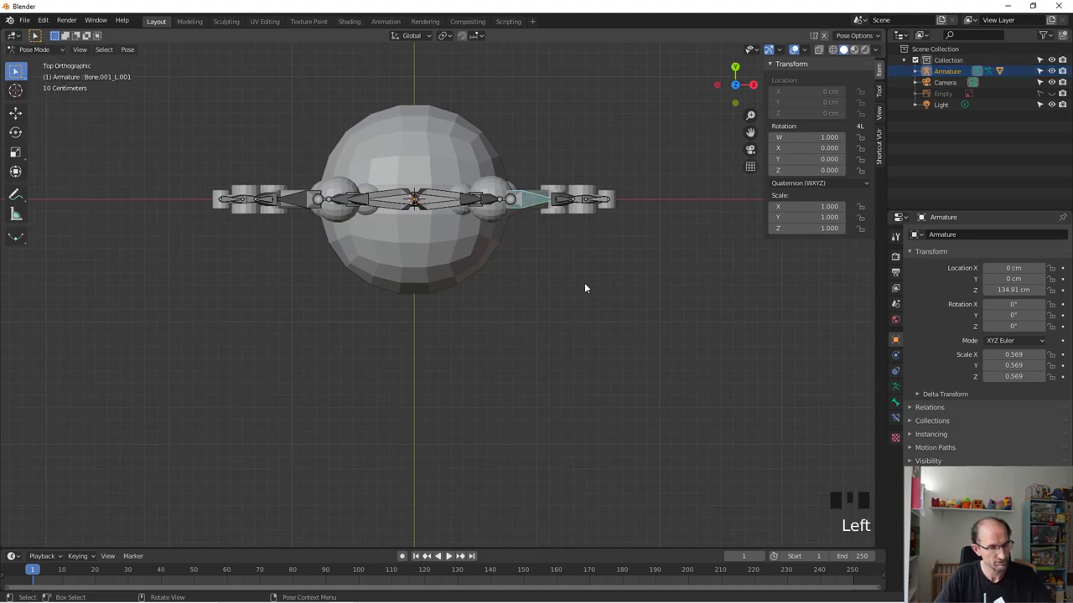
{"action": "key", "text": "r"}
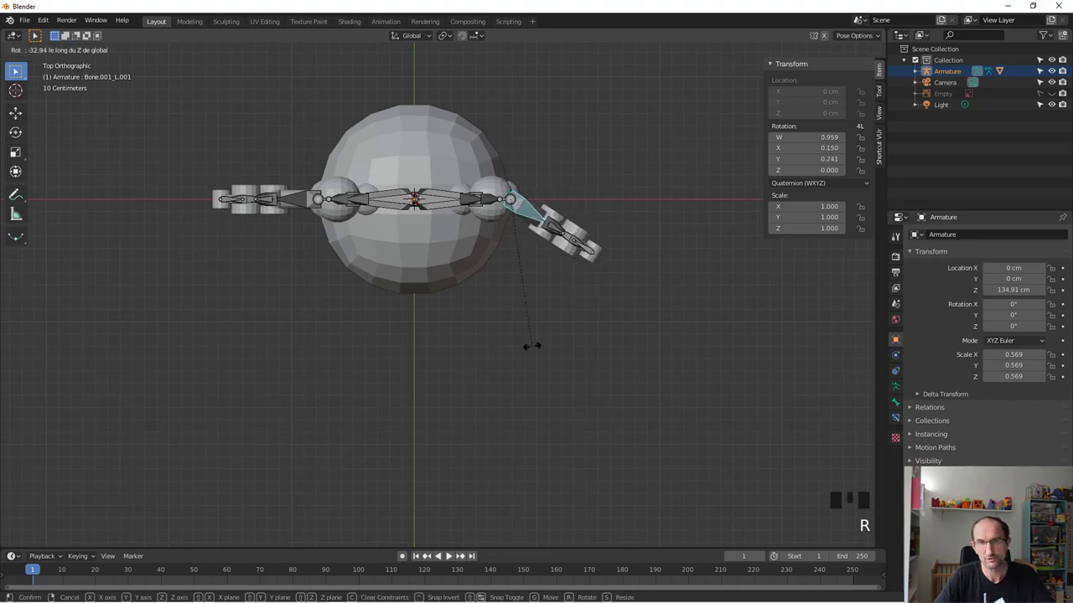
{"action": "left_click_drag", "start_coordinate": [512, 338], "coordinate": [523, 264]}
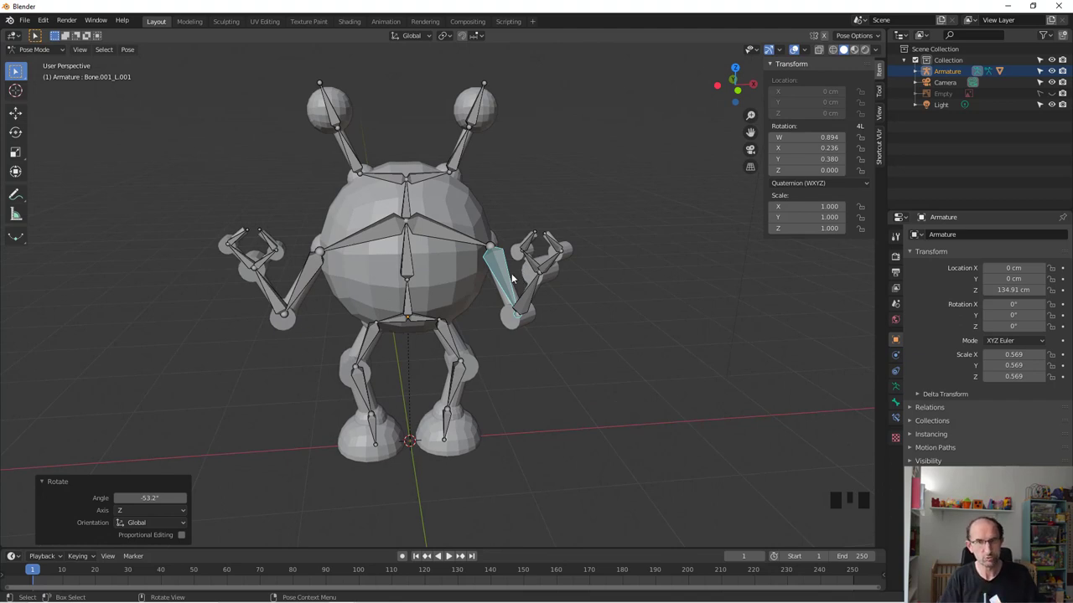
{"action": "left_click_drag", "start_coordinate": [485, 197], "coordinate": [557, 166]}
- Rotate an antenna bone about -48° on Z, then select the lower spine bone
{"action": "left_click", "coordinate": [556, 166]}
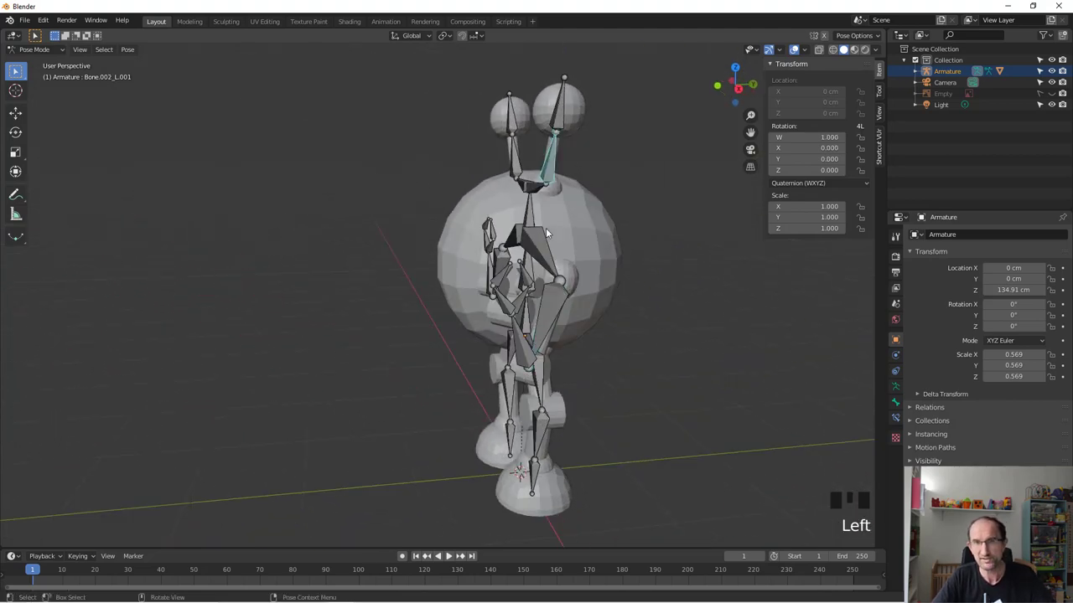
{"action": "left_click_drag", "start_coordinate": [562, 239], "coordinate": [648, 217]}
{"action": "key", "text": "r"}
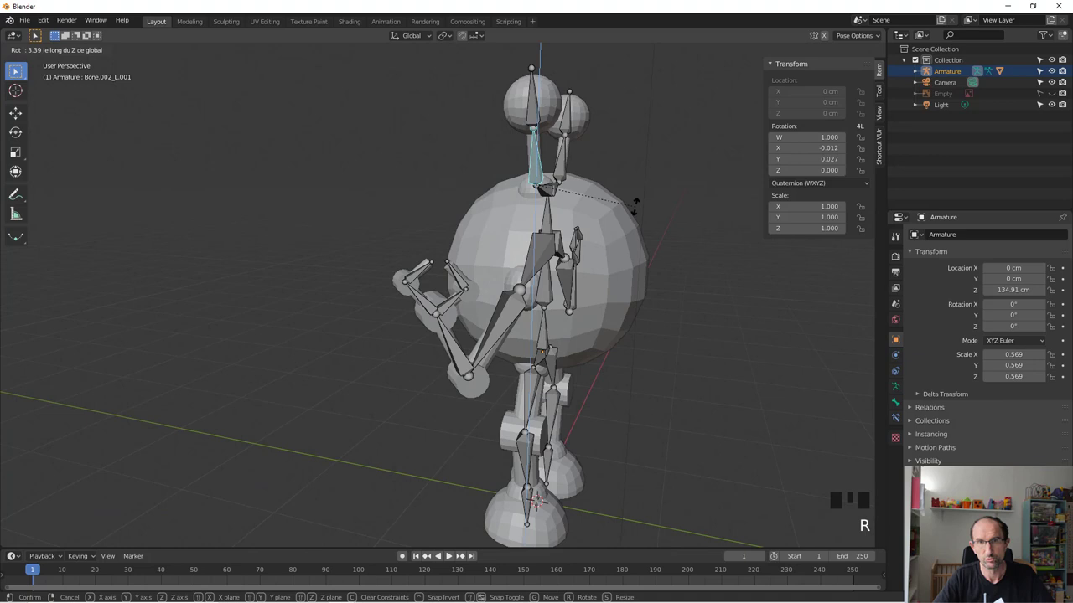
{"action": "left_click_drag", "start_coordinate": [355, 241], "coordinate": [465, 201]}
{"action": "scroll", "scroll_direction": "up", "scroll_amount": 3}
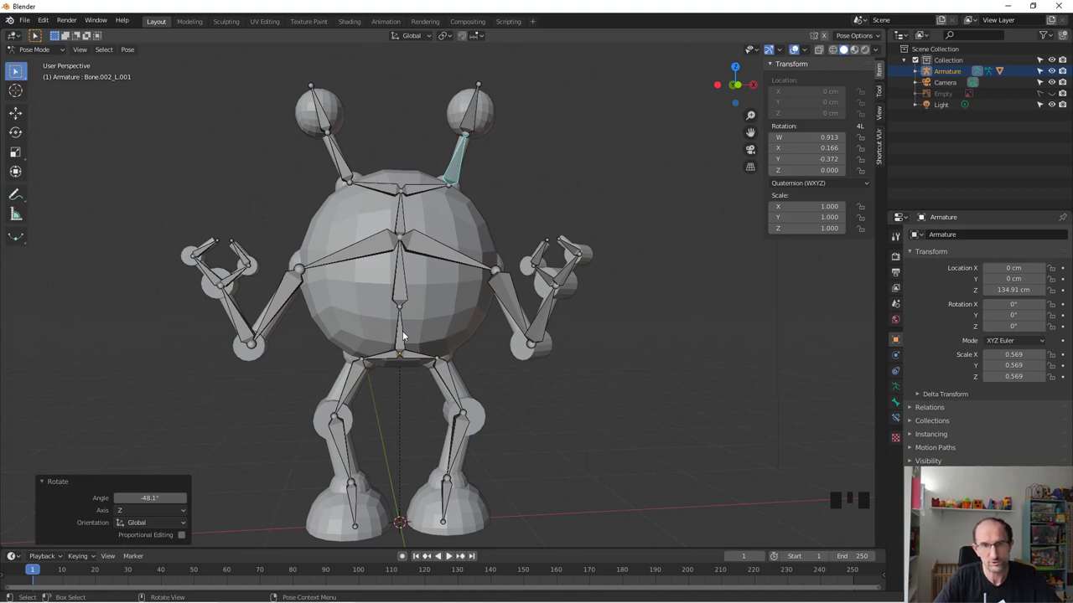
{"action": "left_click", "coordinate": [402, 340]}
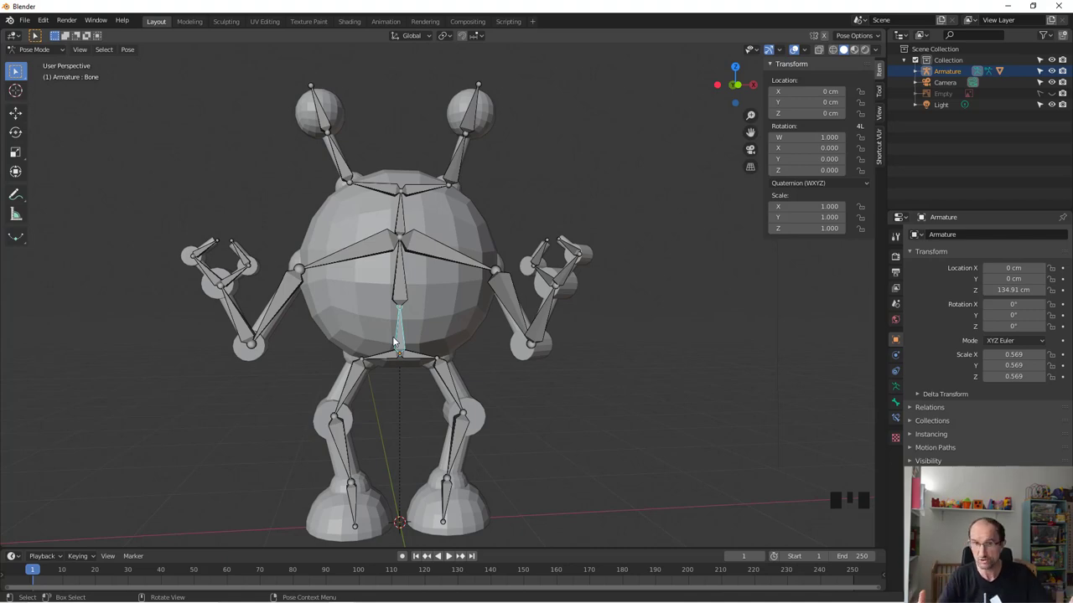
- Briefly check the bones in edit mode and return to pose mode
{"action": "left_click", "coordinate": [533, 177]}
{"action": "left_click_drag", "start_coordinate": [600, 181], "coordinate": [521, 284]}
{"action": "key", "text": "Tab"}
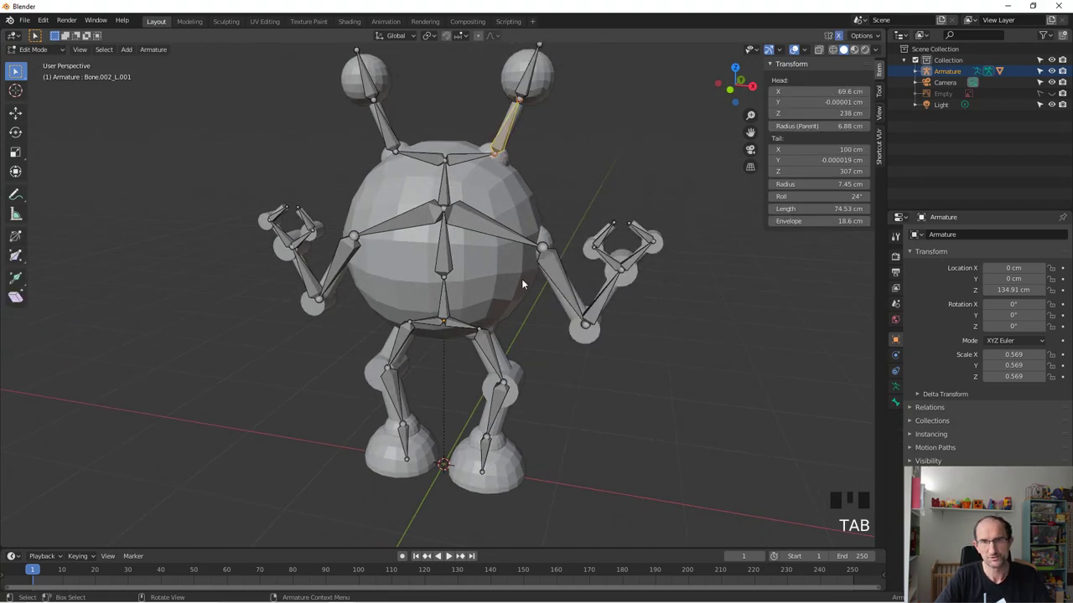
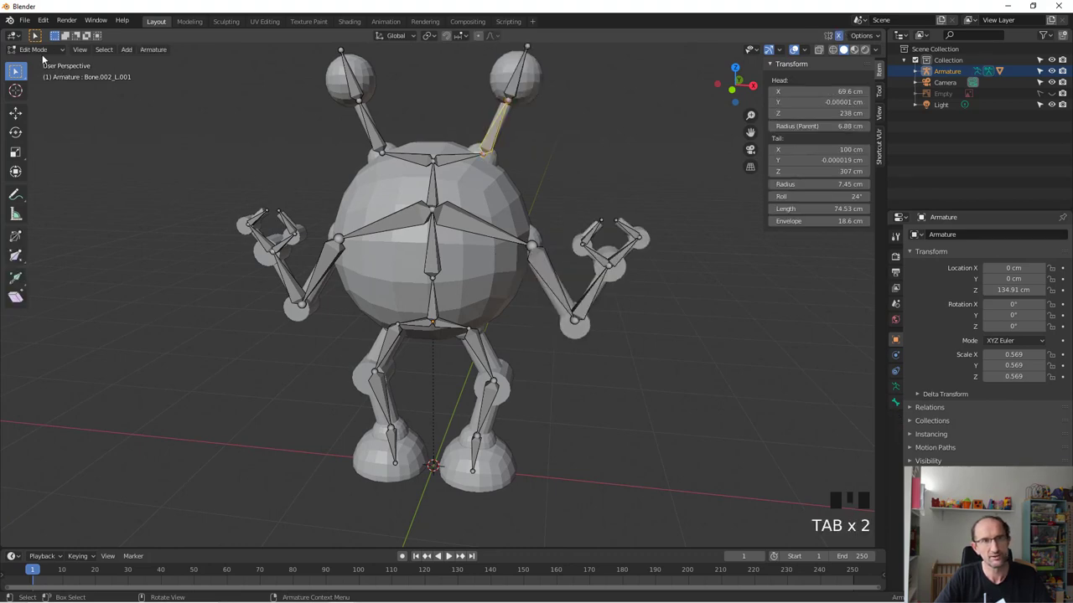
{"action": "key", "text": "Tab"}
{"action": "left_click_drag", "start_coordinate": [516, 265], "coordinate": [547, 269]}
{"action": "scroll", "scroll_direction": "down", "scroll_amount": 3}
{"action": "left_click_drag", "start_coordinate": [507, 240], "coordinate": [429, 272]}
{"action": "scroll", "scroll_direction": "up", "scroll_amount": 3}
- Rotate the other upper-arm bone about 50° on Z, folding the arm across the body
{"action": "left_click", "coordinate": [266, 298]}
{"action": "key", "text": "r"}
{"action": "left_click_drag", "start_coordinate": [448, 410], "coordinate": [325, 444]}
- Rotate each lower-leg bone in turn, bending one leg about 26° on Z
{"action": "left_click", "coordinate": [324, 445]}
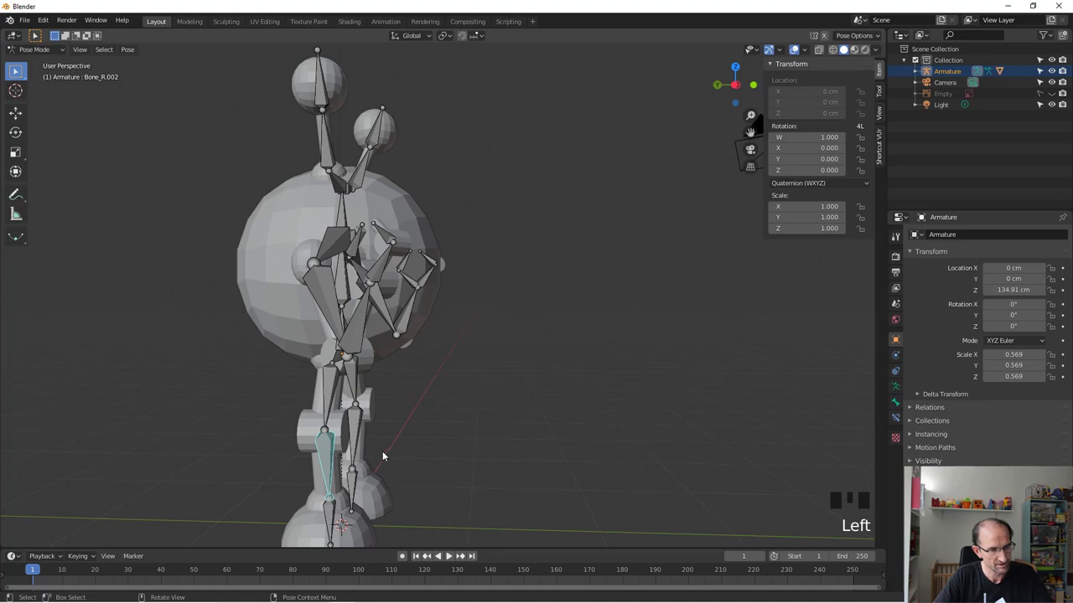
{"action": "key", "text": "r"}
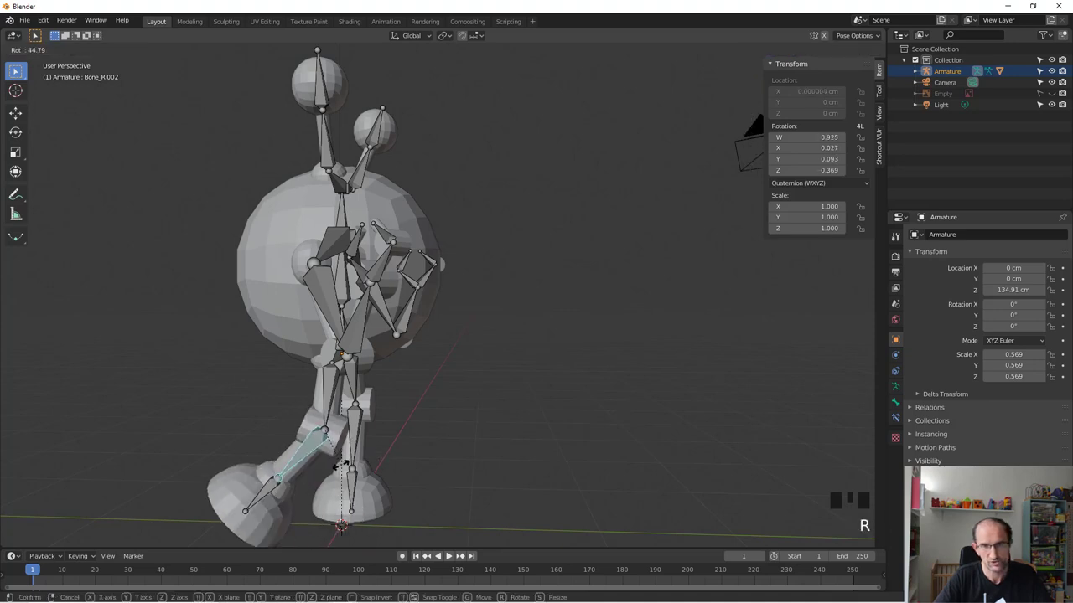
{"action": "left_click", "coordinate": [364, 416]}
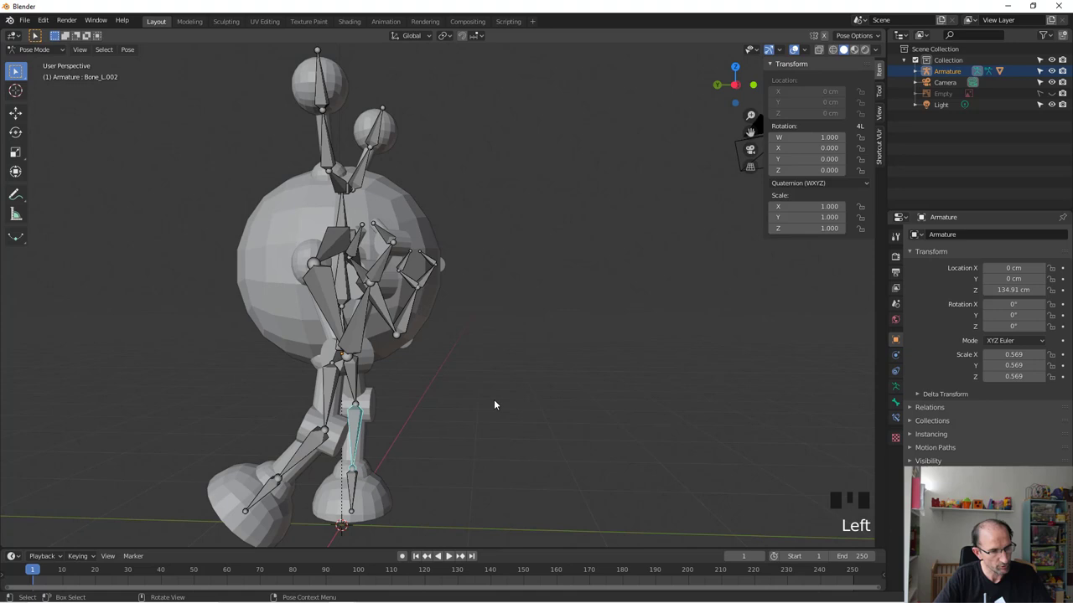
{"action": "key", "text": "r"}
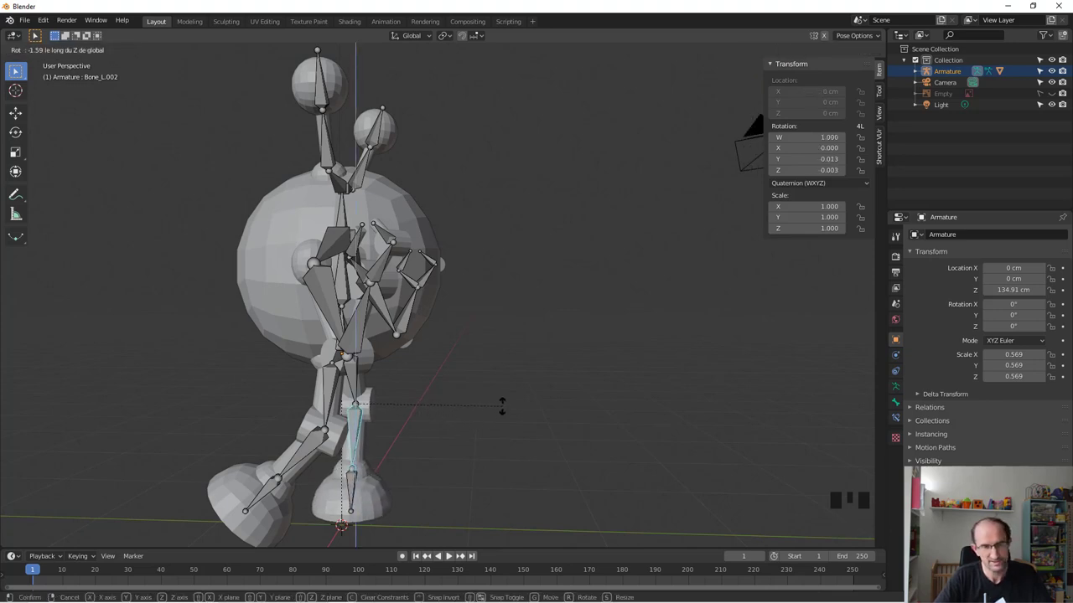
{"action": "key", "text": "r"}
- Inspect the posed robot from the front and switch the armature back to object mode
{"action": "left_click_drag", "start_coordinate": [526, 415], "coordinate": [593, 443]}
{"action": "scroll", "scroll_direction": "up", "scroll_amount": 3}
{"action": "scroll", "scroll_direction": "down", "scroll_amount": 3}
{"action": "left_click_drag", "start_coordinate": [465, 456], "coordinate": [589, 396]}
{"action": "scroll", "scroll_direction": "up", "scroll_amount": 3}
{"action": "left_click", "coordinate": [481, 285]}
{"action": "left_click", "coordinate": [456, 276]}
{"action": "key", "text": "ctrl+Tab"}
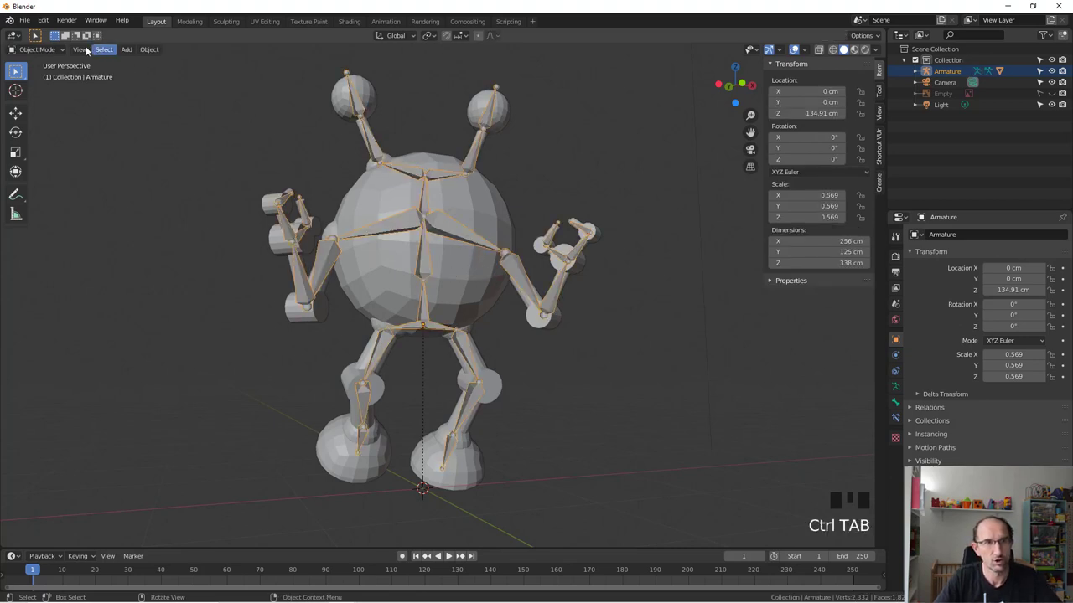
{"action": "left_click", "coordinate": [467, 261]}
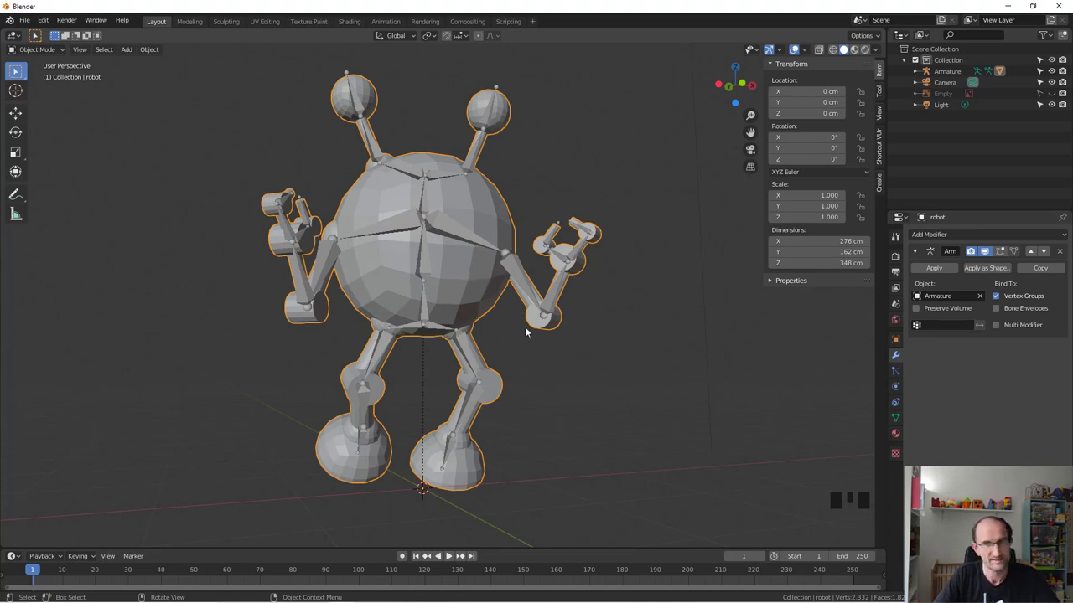
{"action": "left_click", "coordinate": [548, 178]}
{"action": "left_click", "coordinate": [497, 213]}
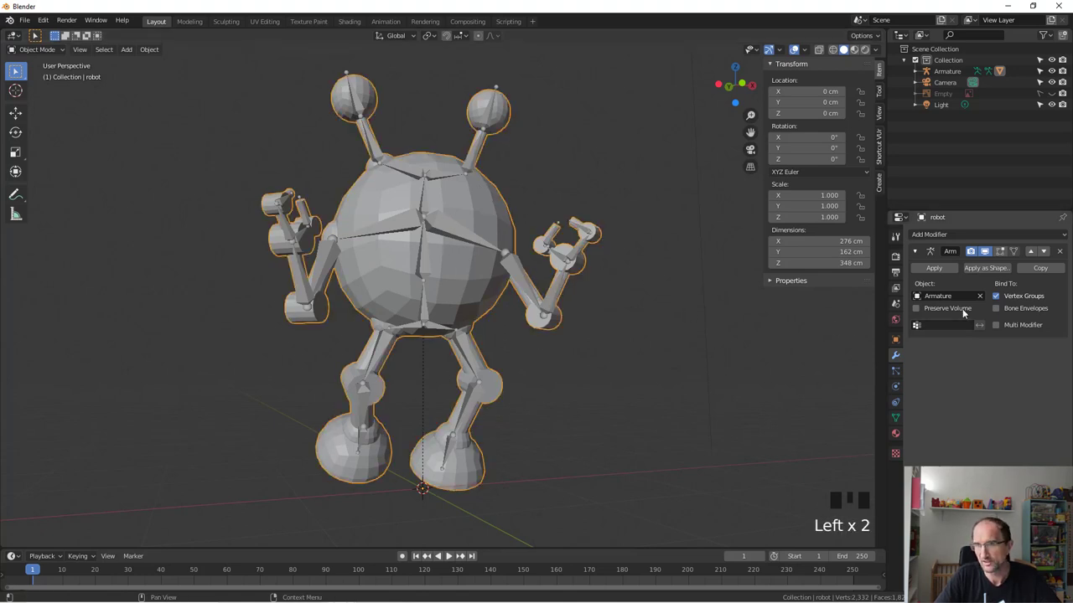
{"action": "left_click", "coordinate": [997, 311]}
{"action": "left_click", "coordinate": [997, 310]}
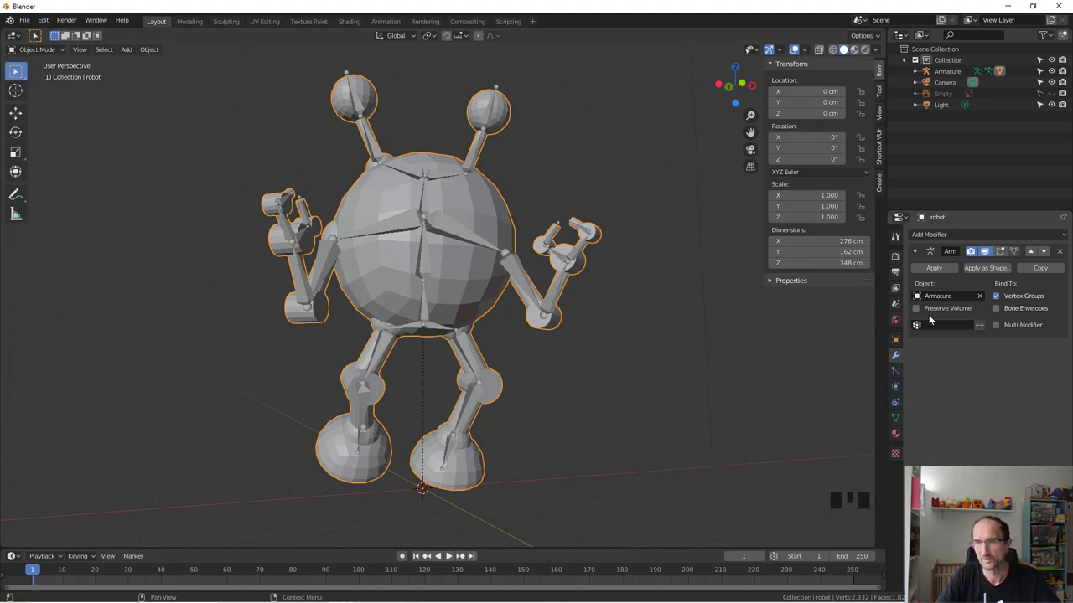
{"action": "left_click", "coordinate": [920, 308]}
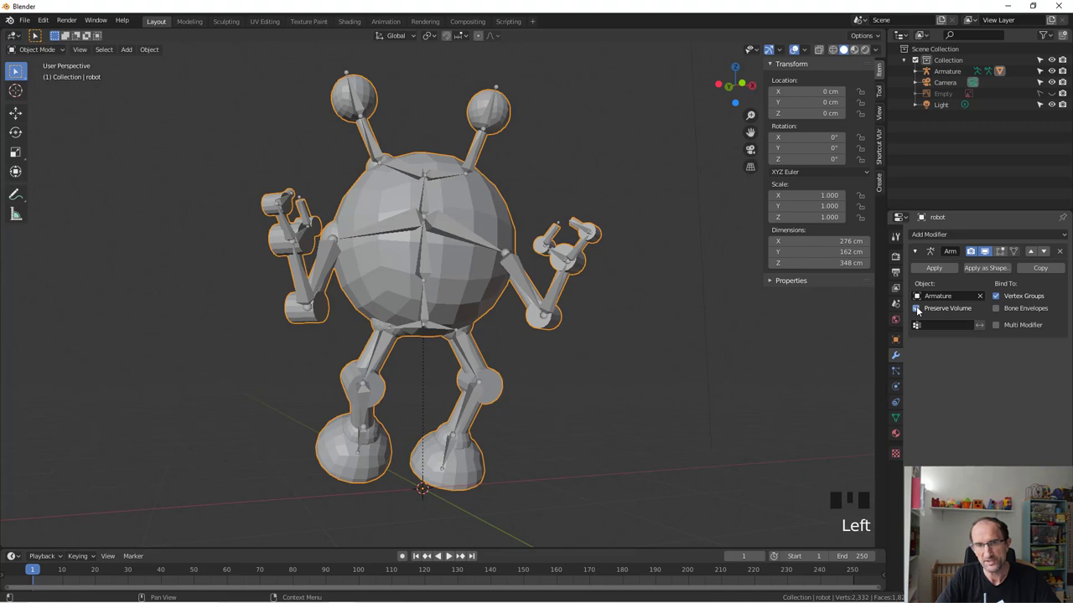
{"action": "left_click", "coordinate": [920, 308]}
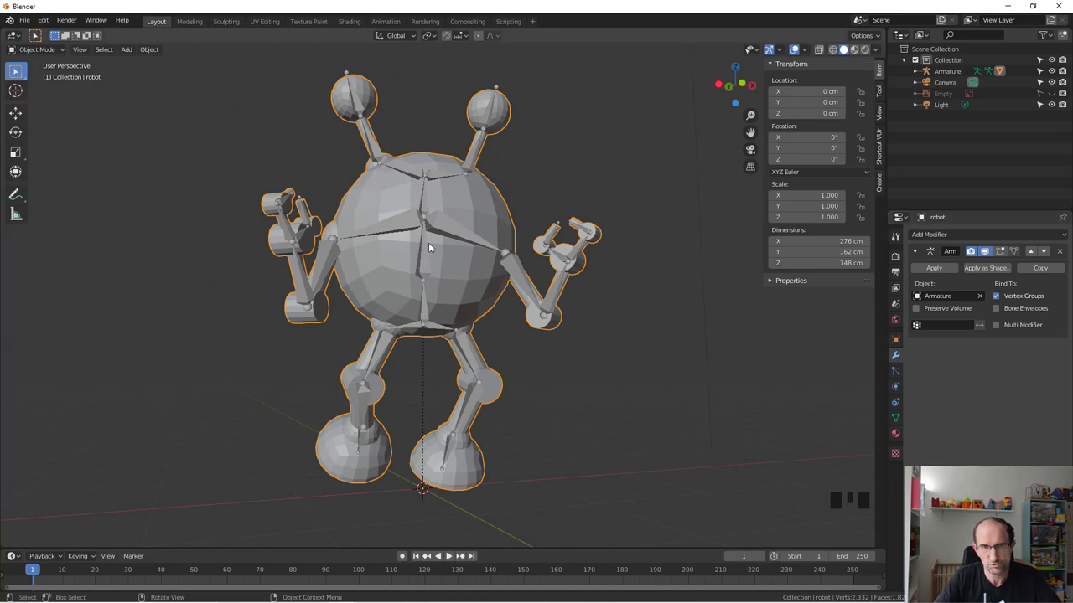
- Inspect a bone's deform settings, then show the armature's skeleton pose/rest position settings
{"action": "left_click", "coordinate": [436, 220]}
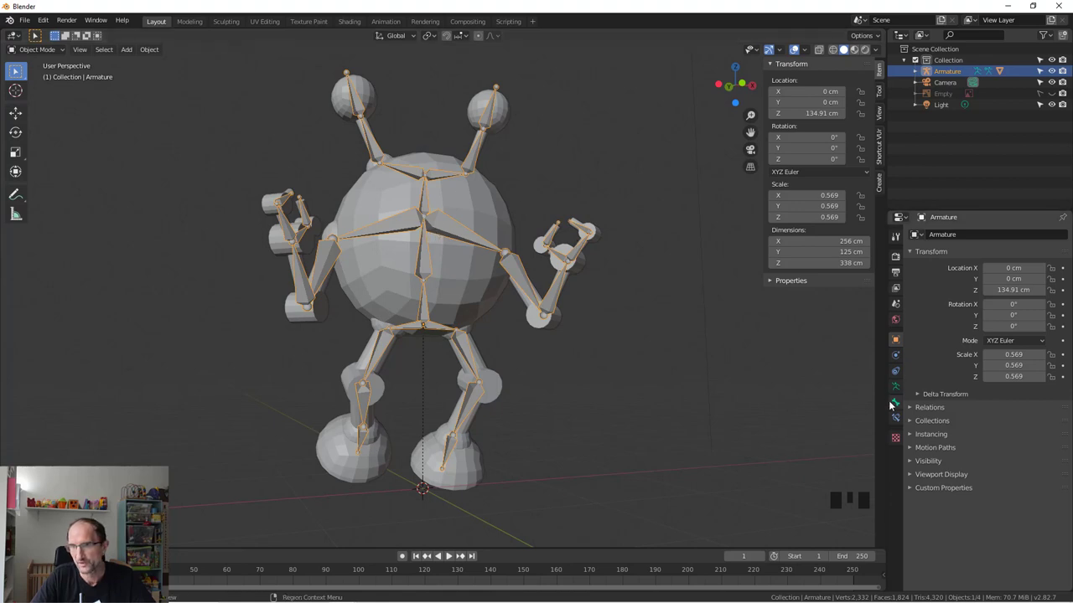
{"action": "left_click", "coordinate": [901, 406]}
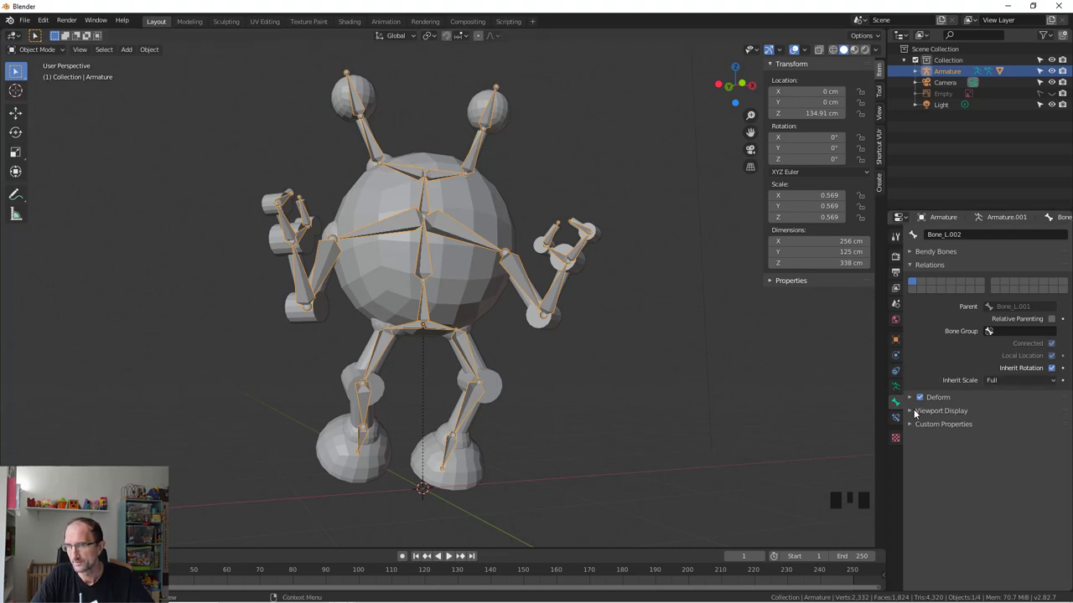
{"action": "left_click_drag", "start_coordinate": [915, 398], "coordinate": [962, 473]}
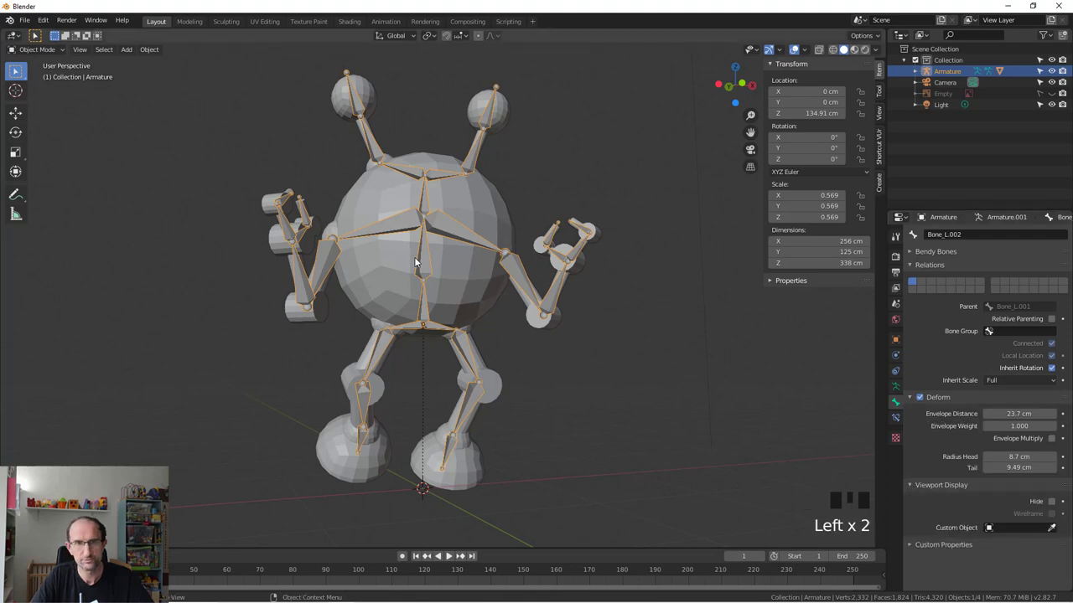
{"action": "left_click", "coordinate": [897, 388]}
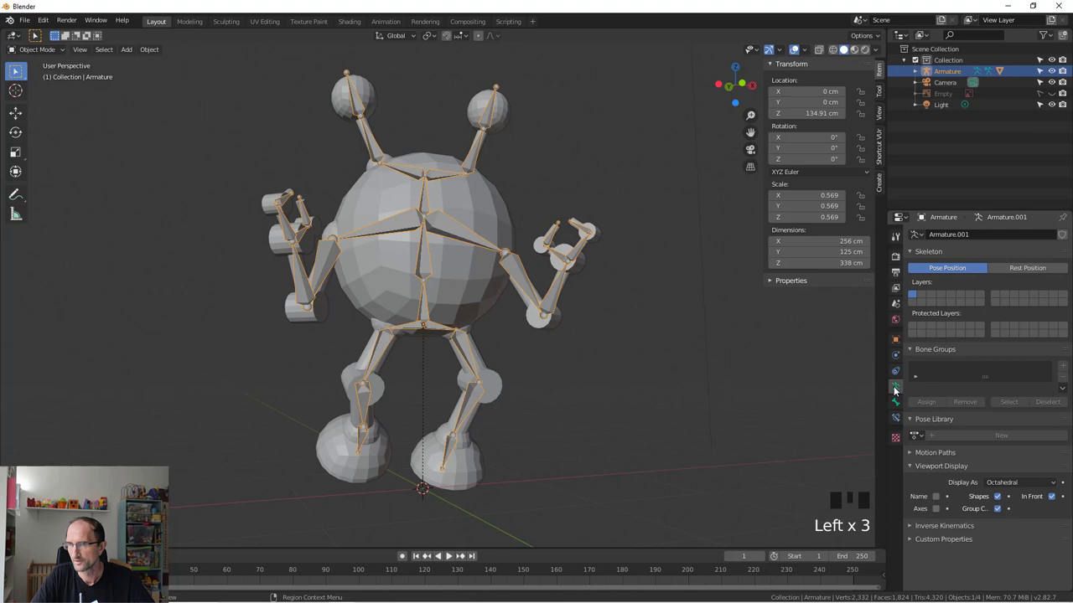